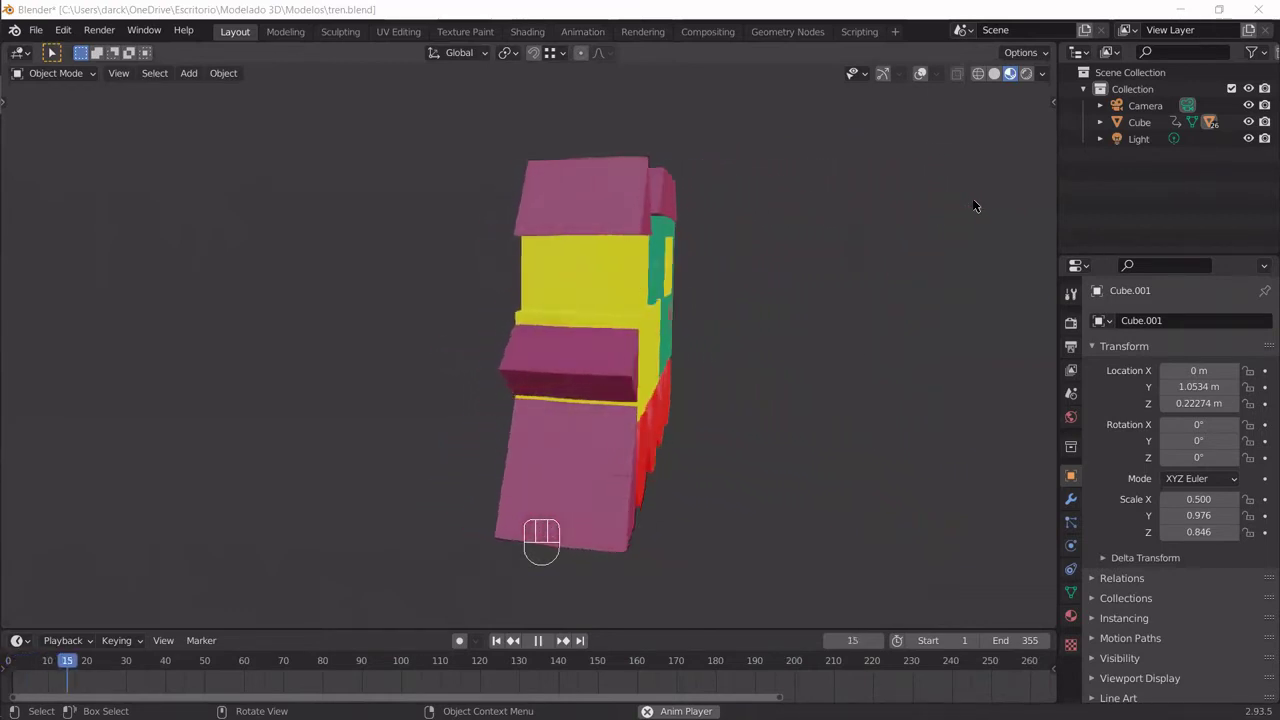
Step: Orbit around the finished toy train model to preview it from several angles
drag(972, 203, 972, 203)
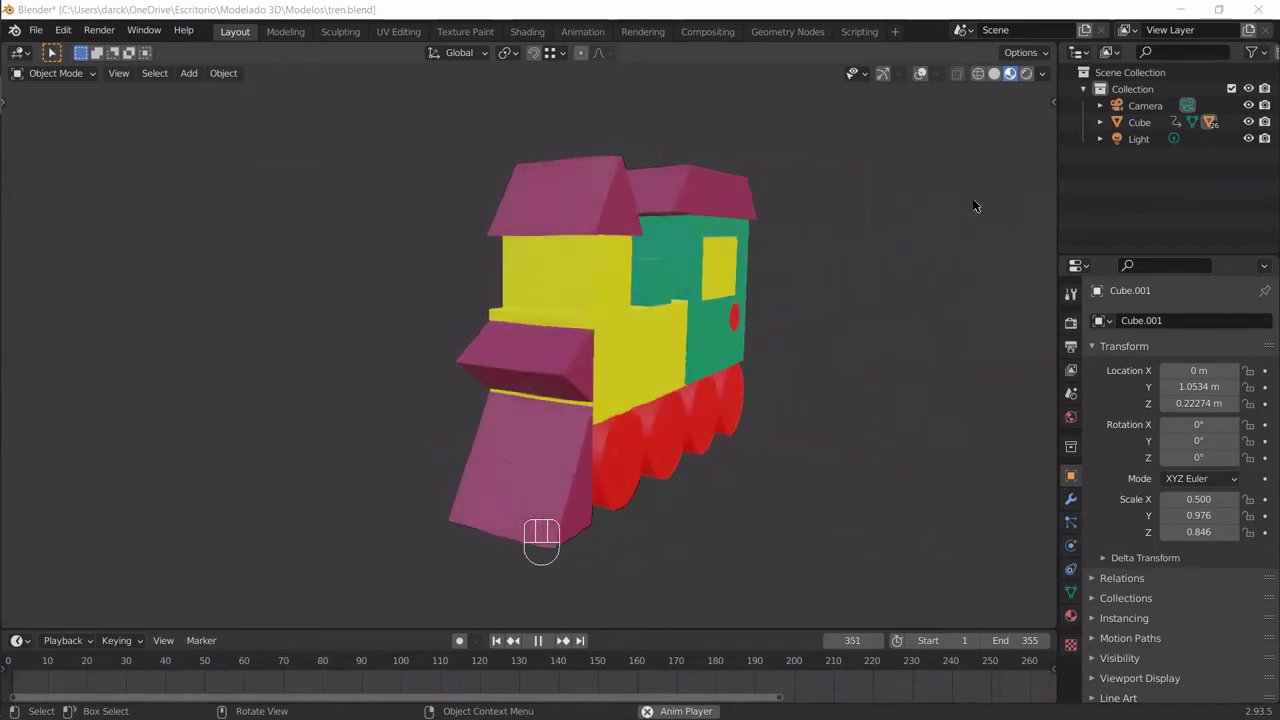
drag(972, 203, 972, 203)
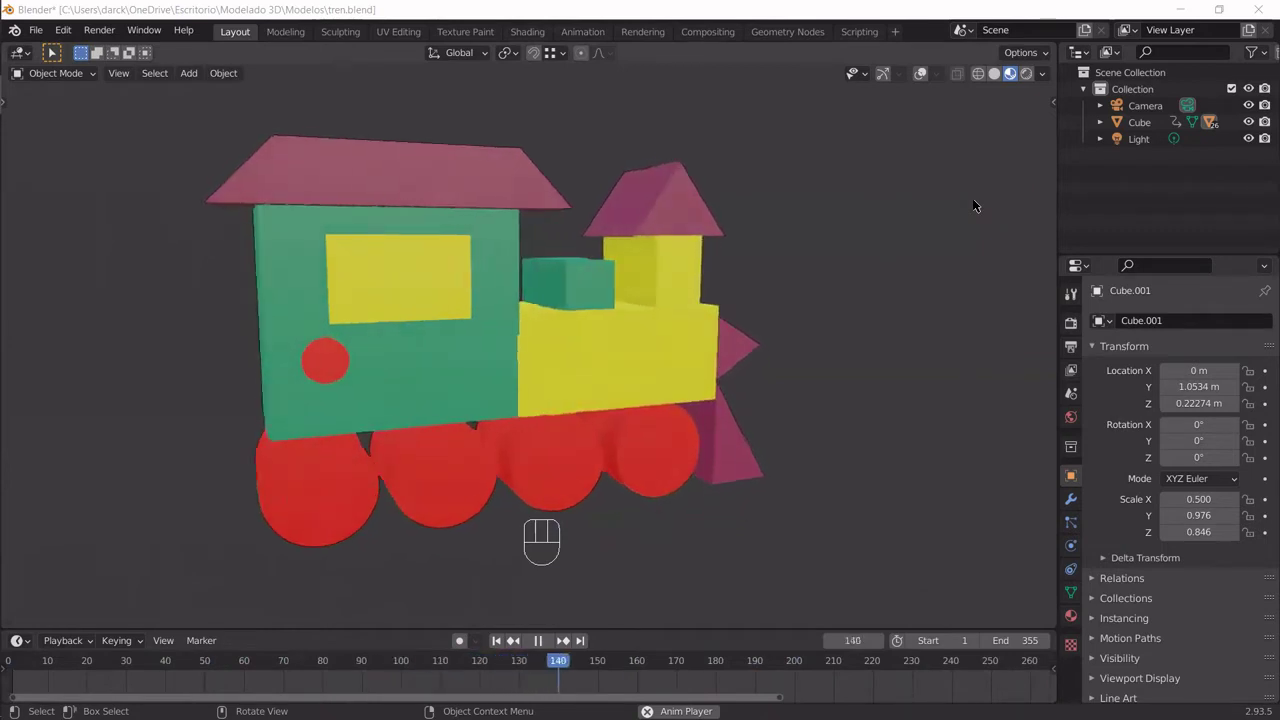
drag(972, 203, 972, 203)
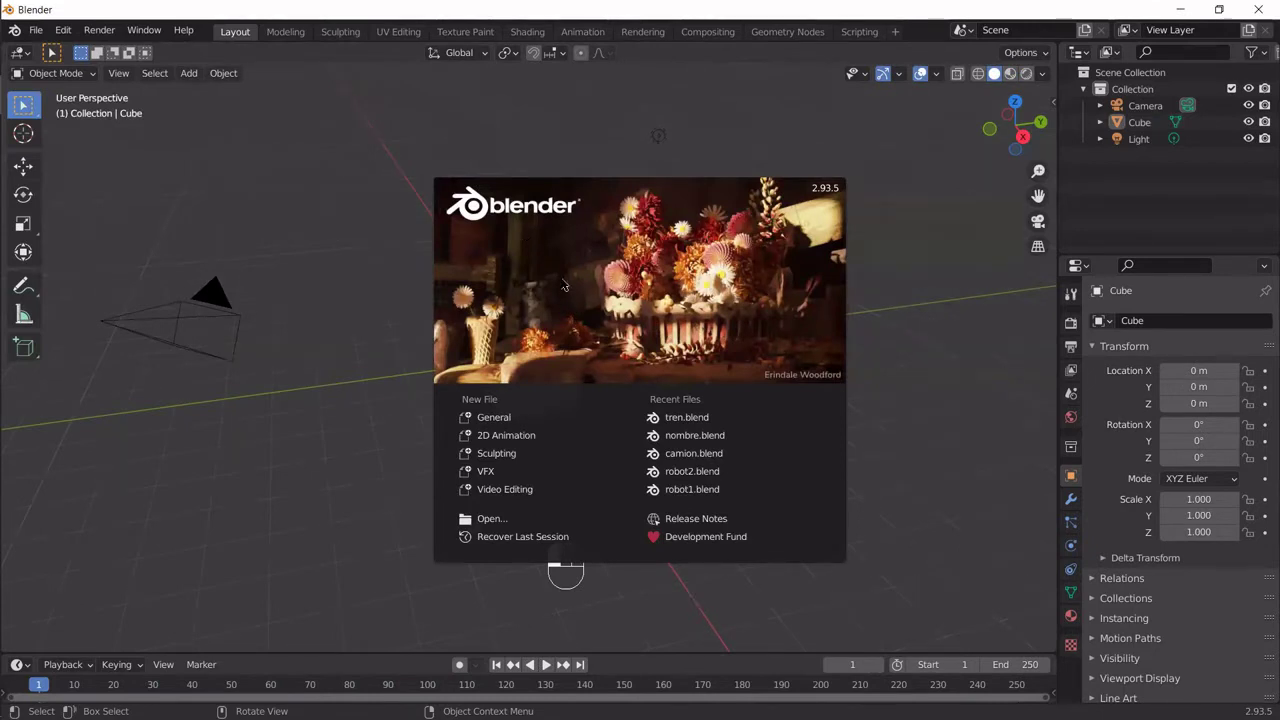
Step: Delete the default cube and add the train picture as a reference image in left view
click(597, 257)
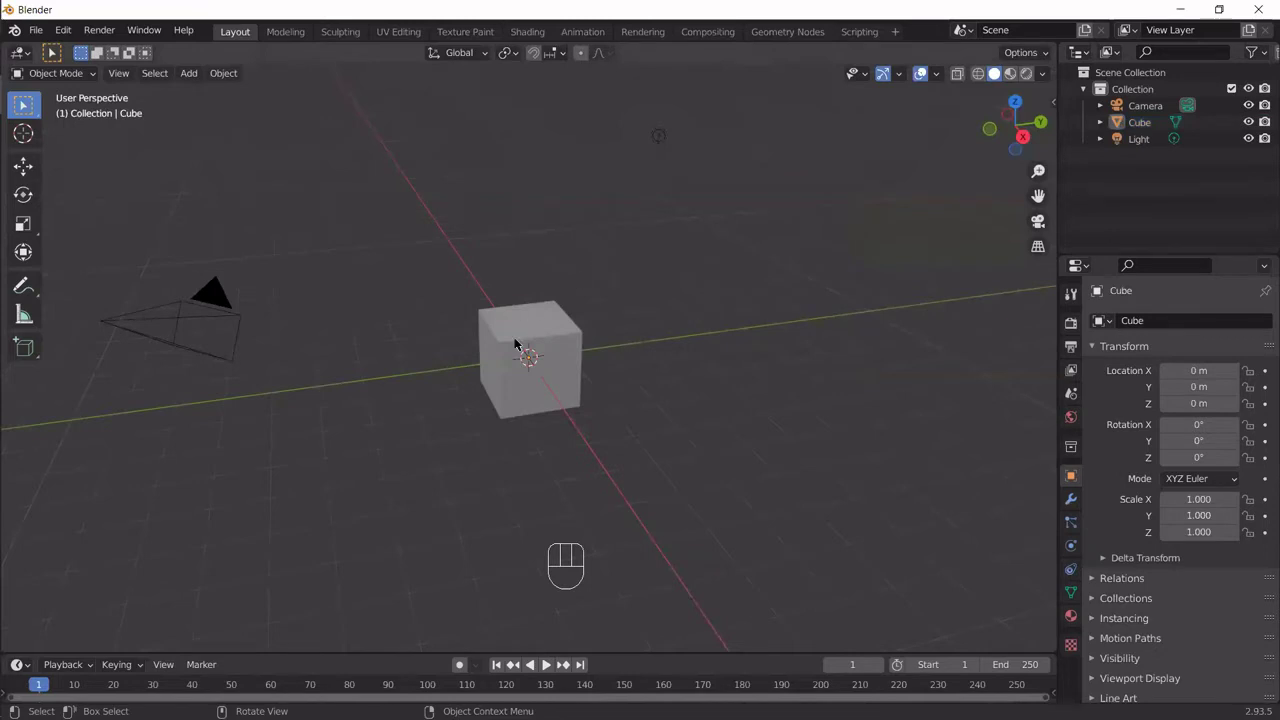
key(x)
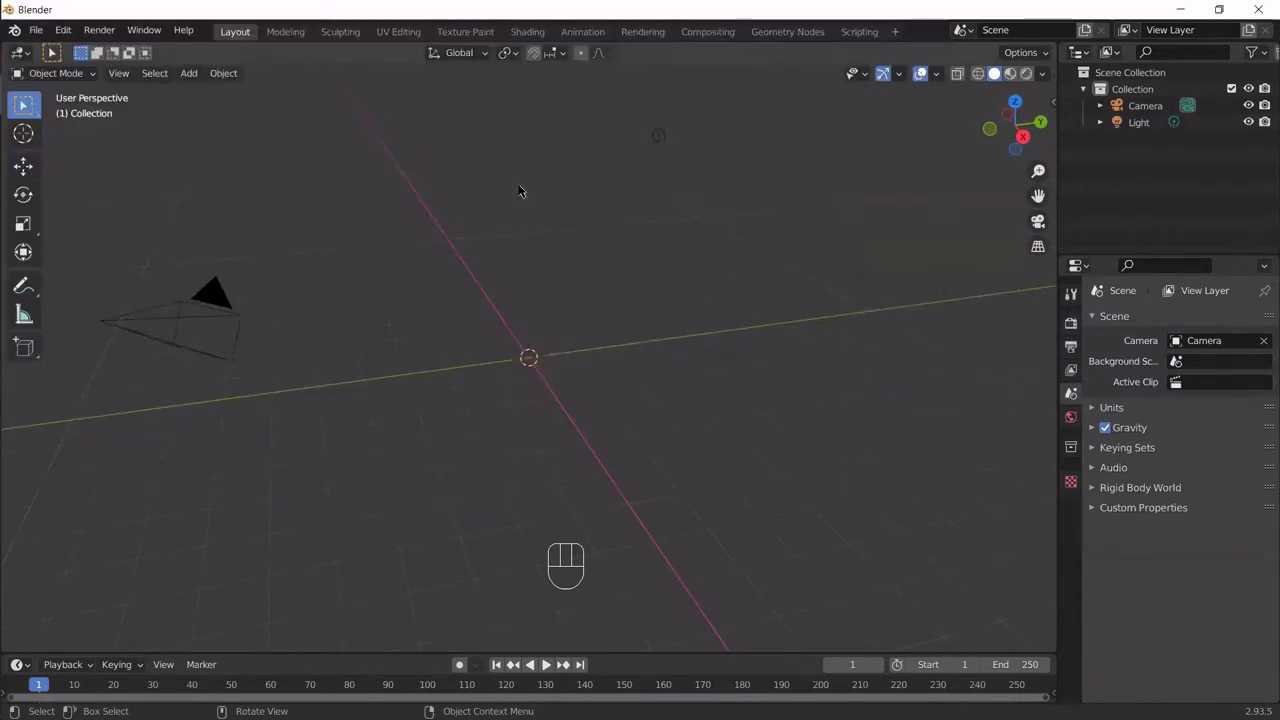
key(KP_3)
key(ctrl+KP_3)
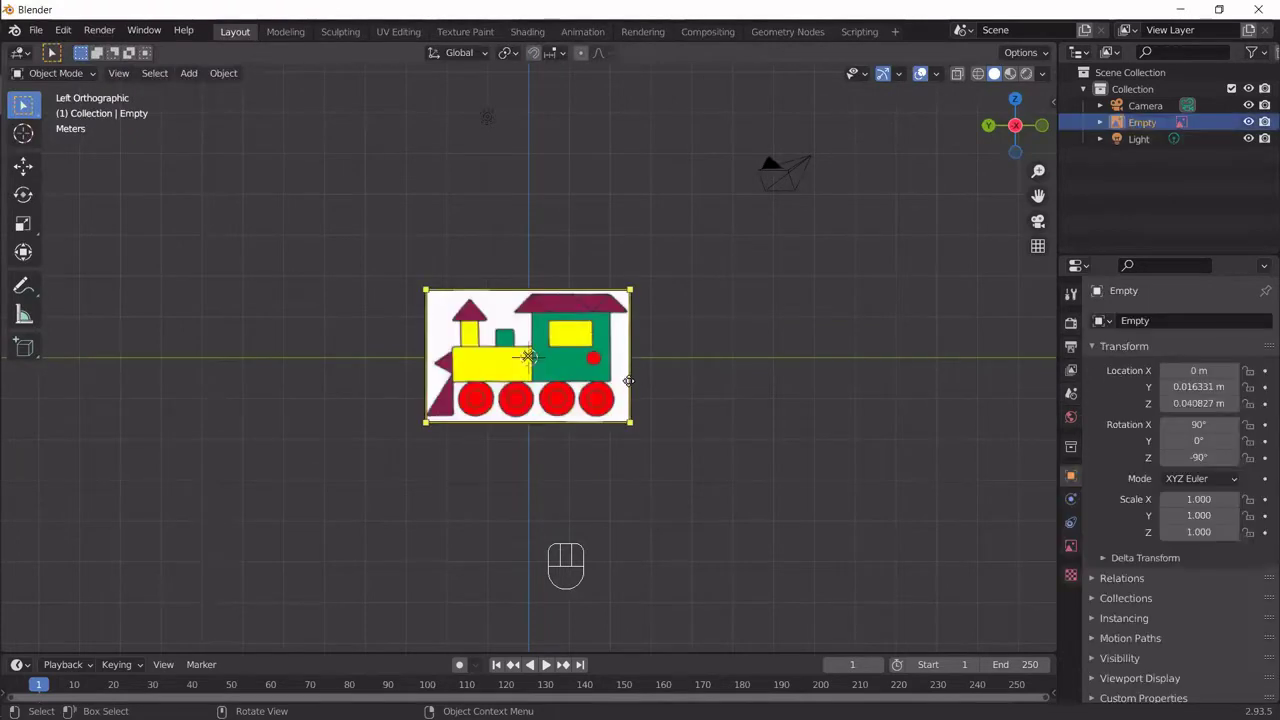
key(n)
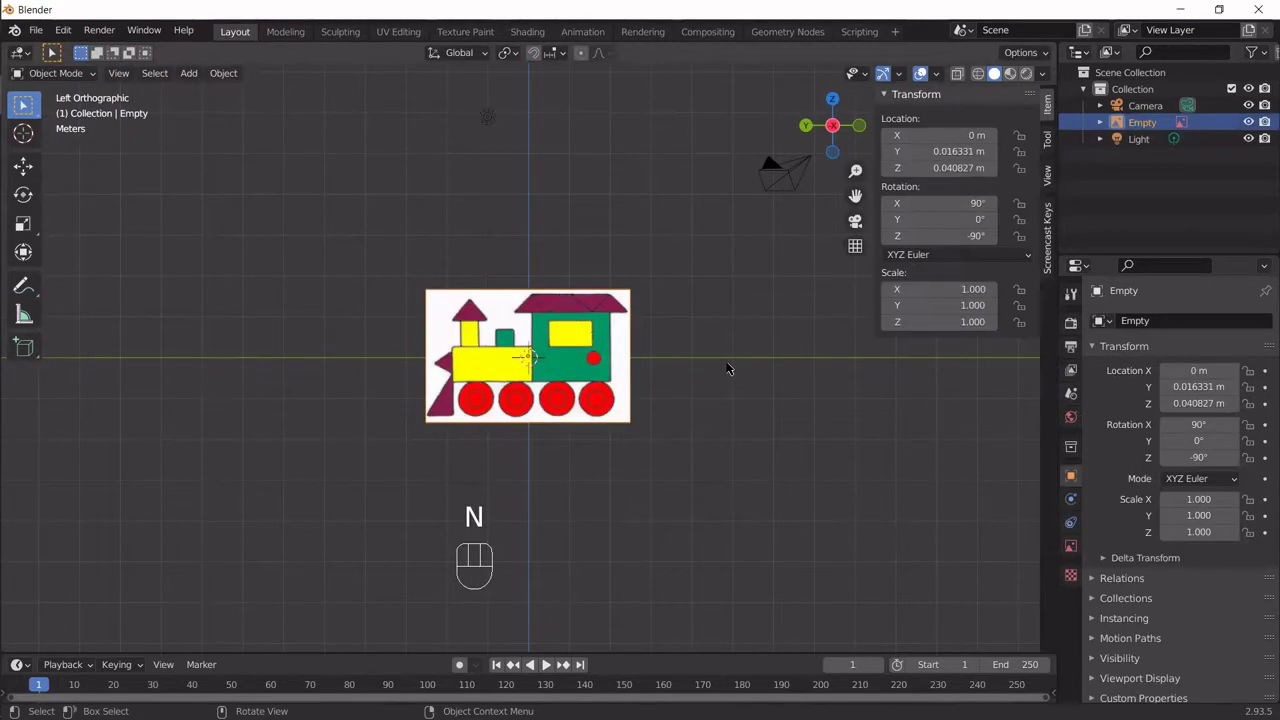
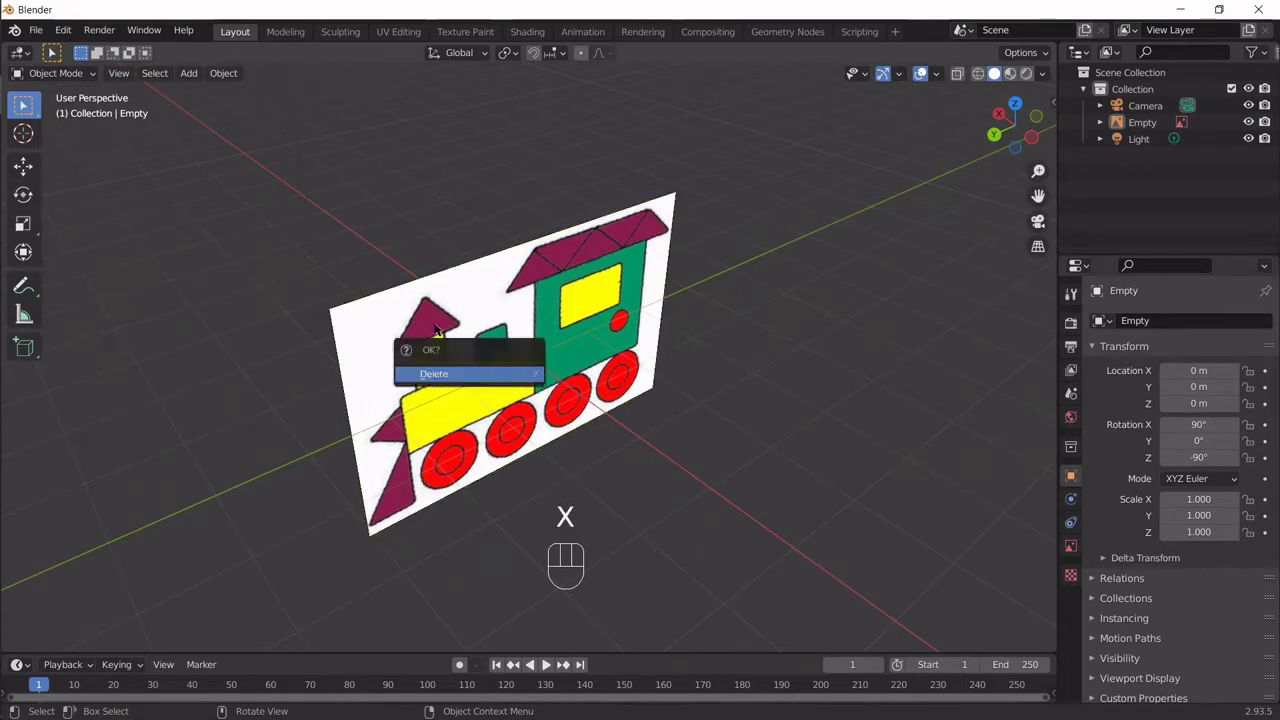
Step: Select the reference empty and position it at 10.592 m along X in left view
click(621, 256)
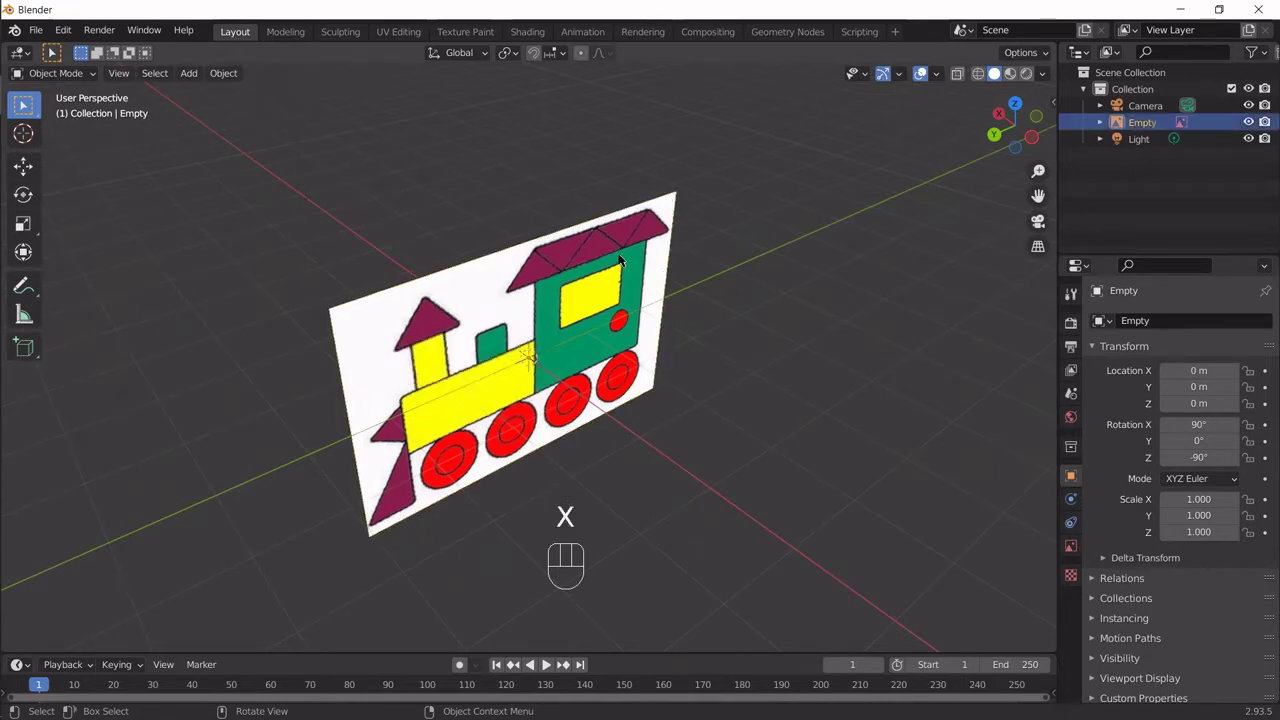
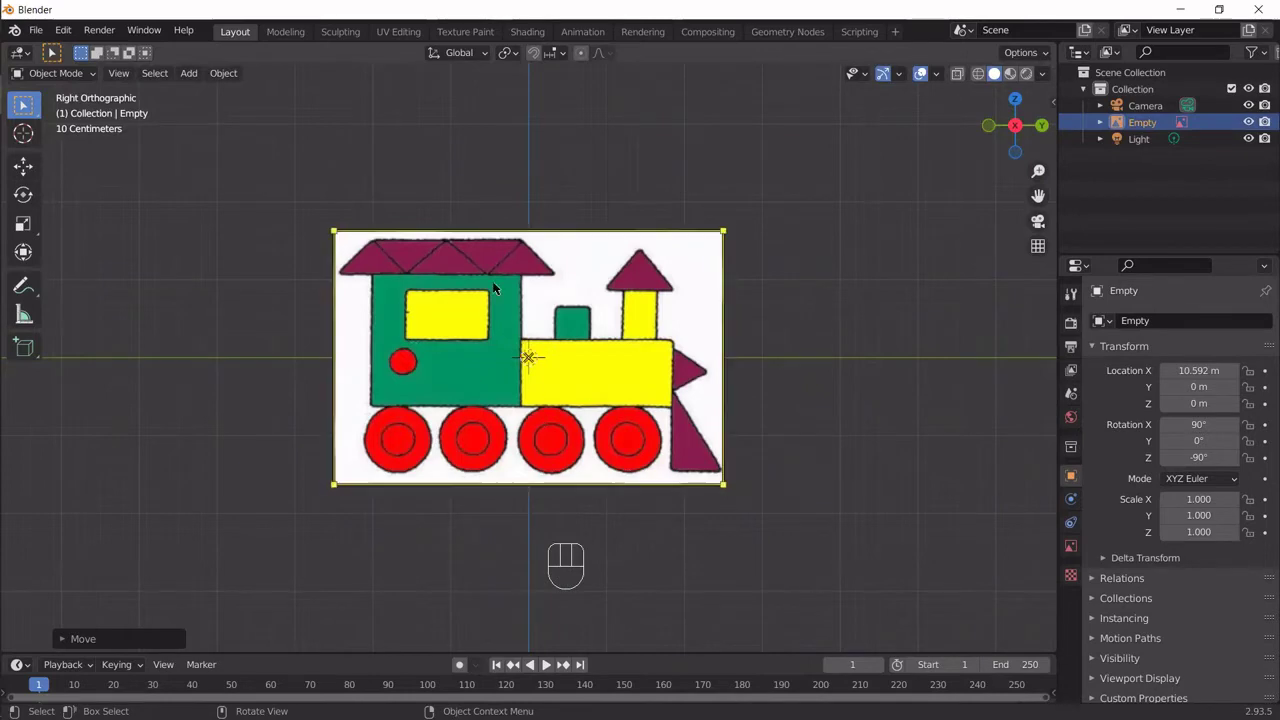
key(ctrl+KP_3)
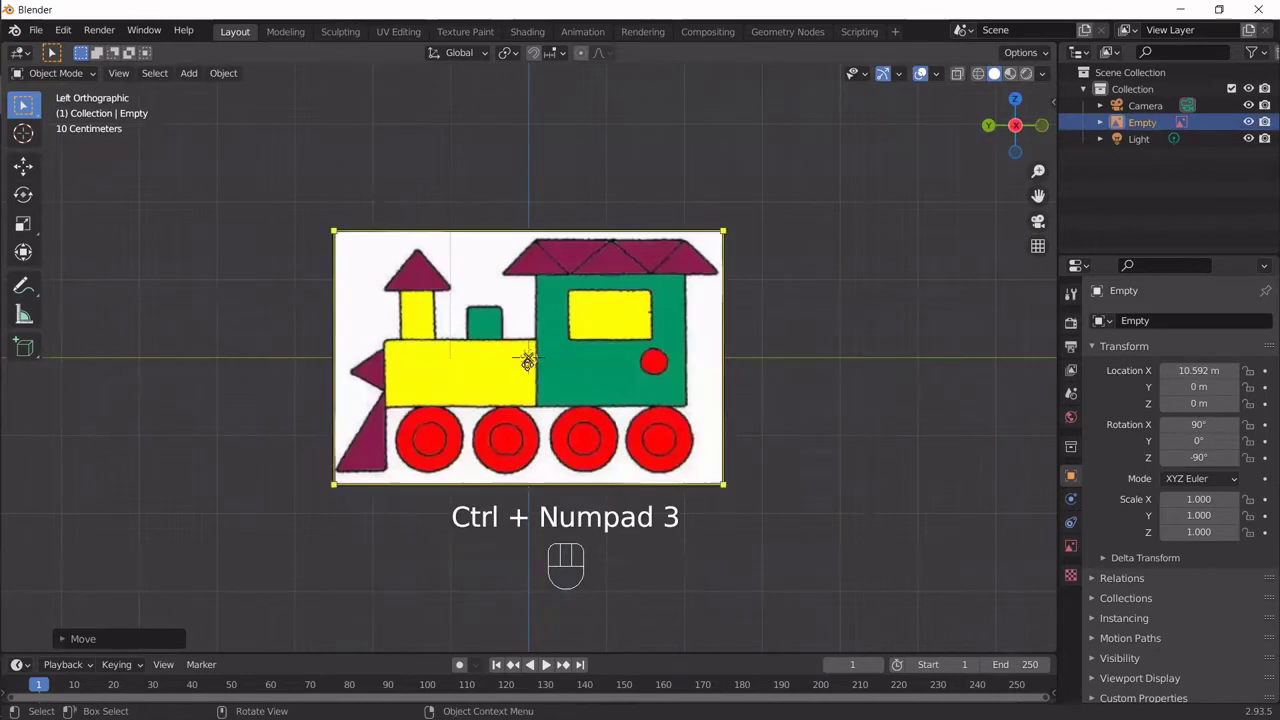
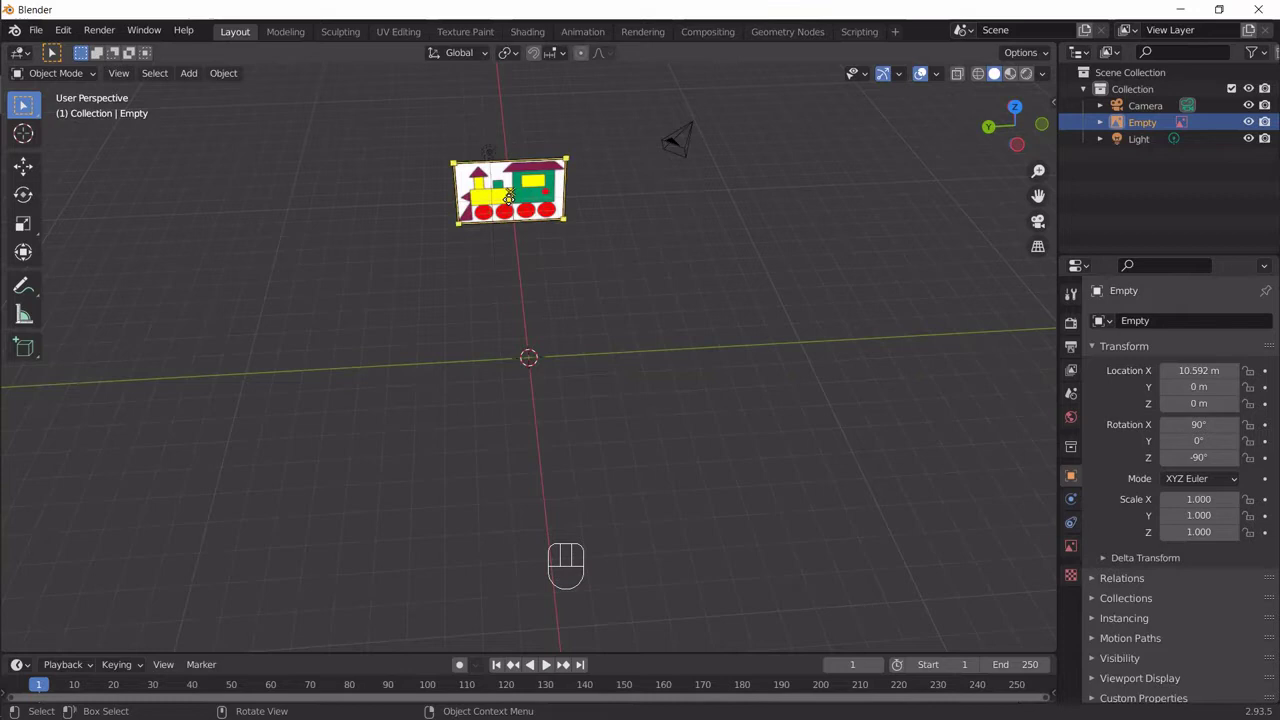
key(n)
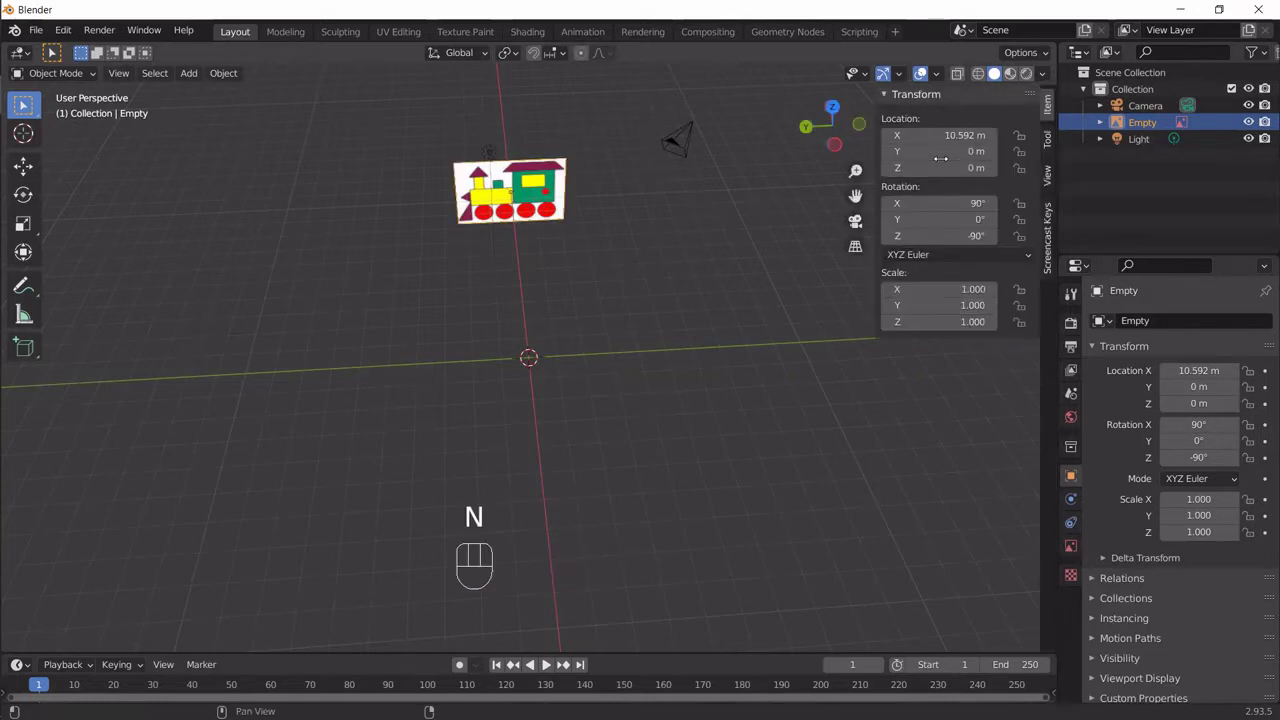
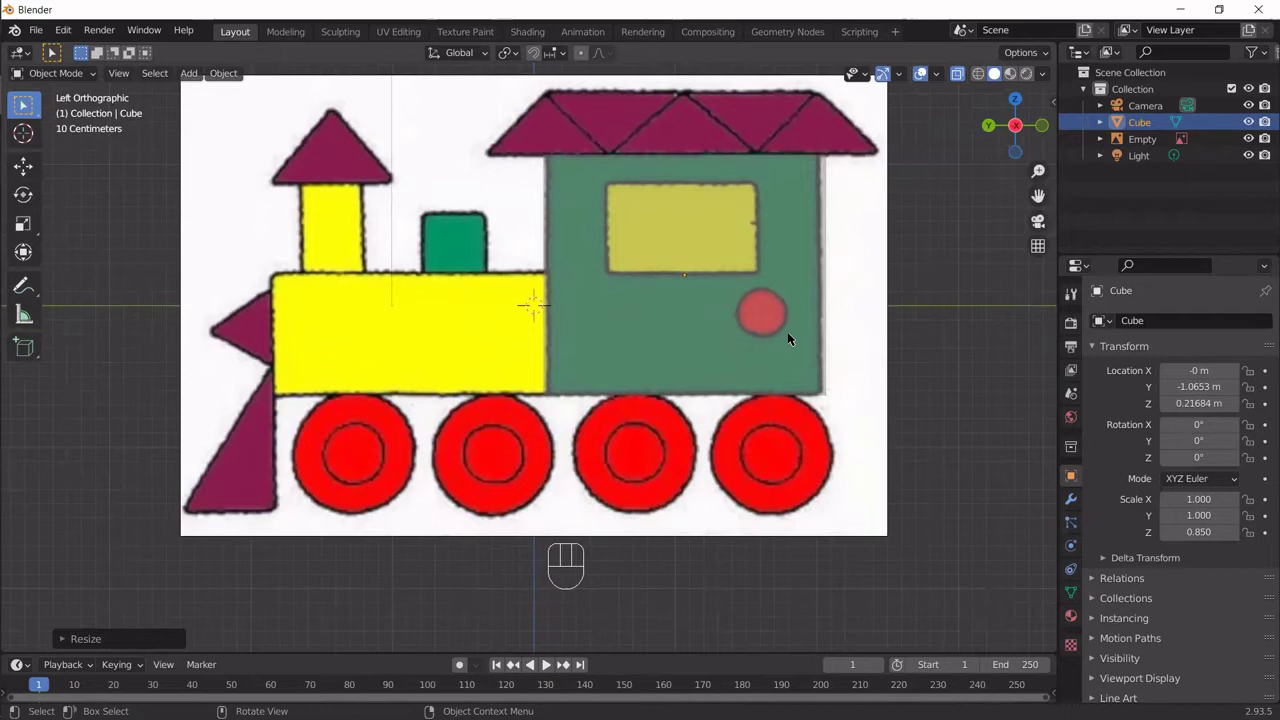
Step: Resize and move the cube along Y to fit the locomotive body, checking front and back
key(y)
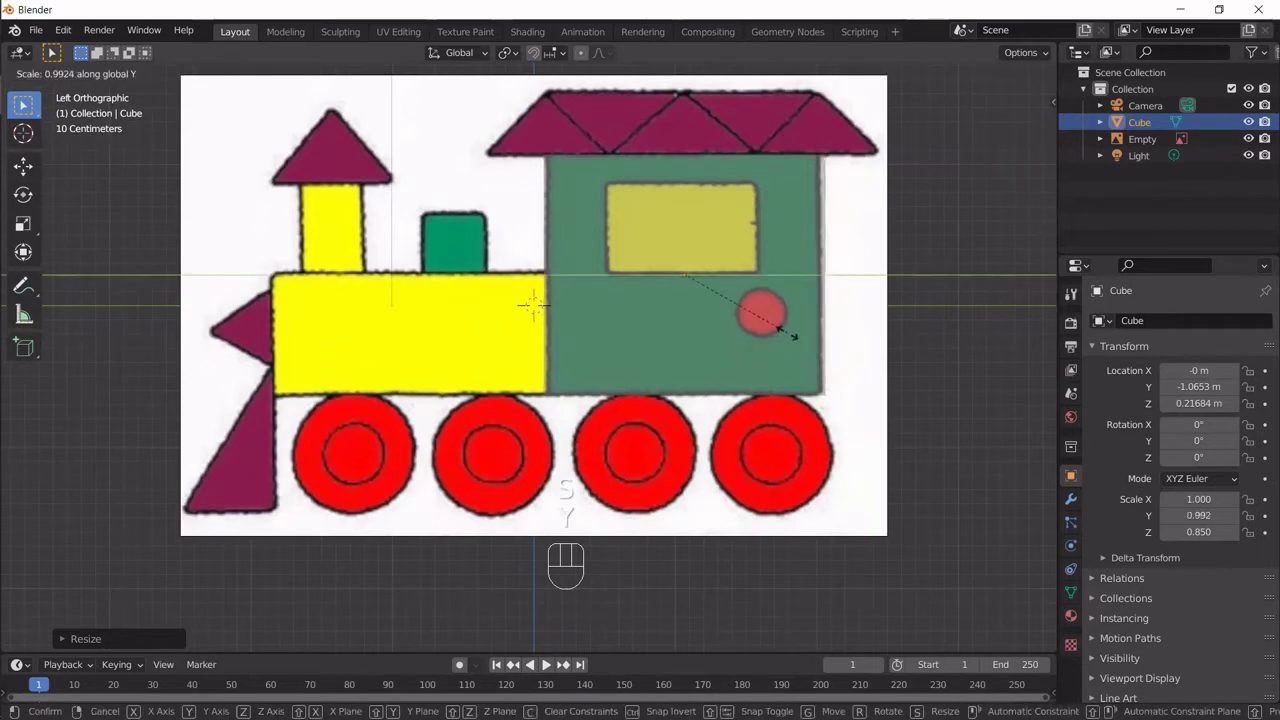
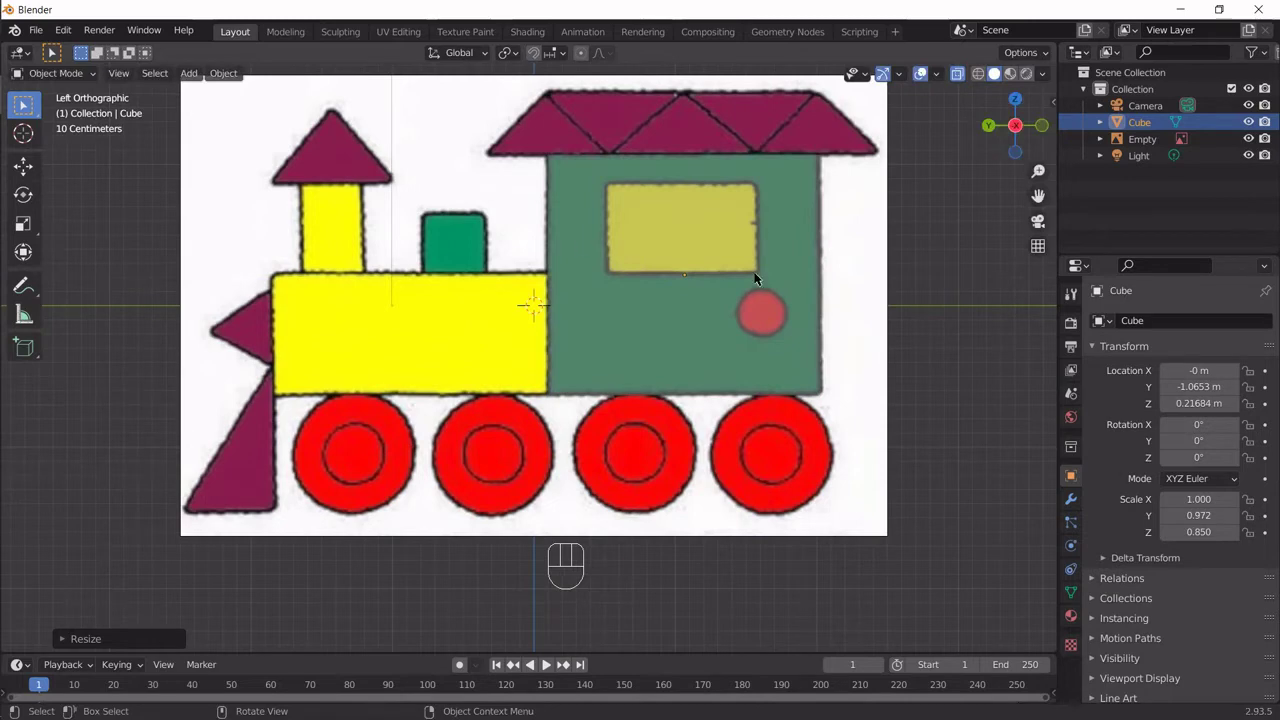
key(y)
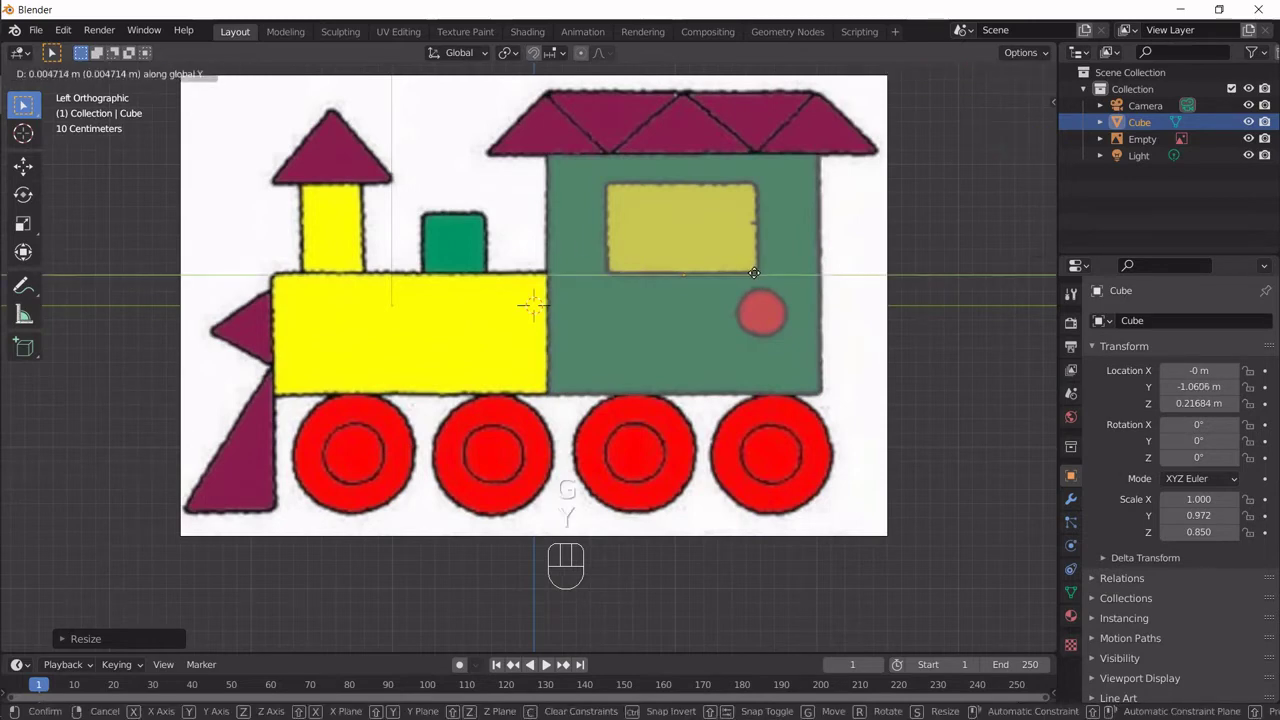
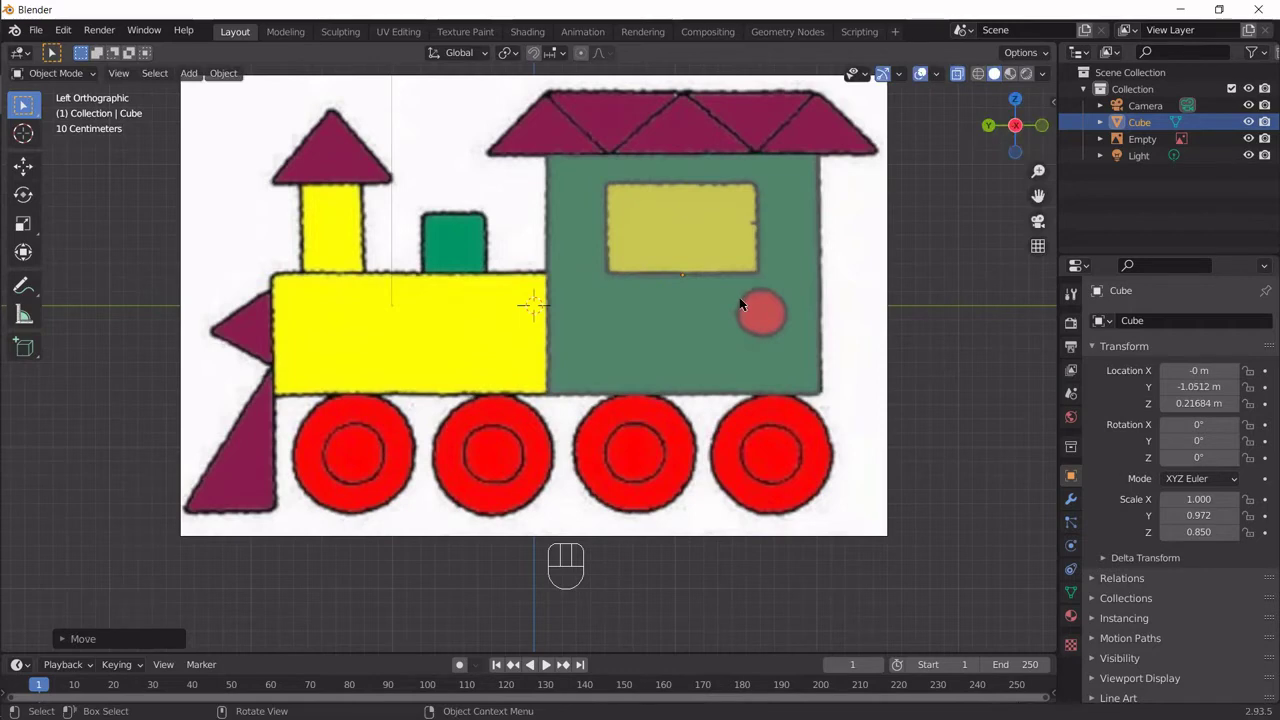
key(KP_1)
key(KP_3)
key(ctrl+KP_1)
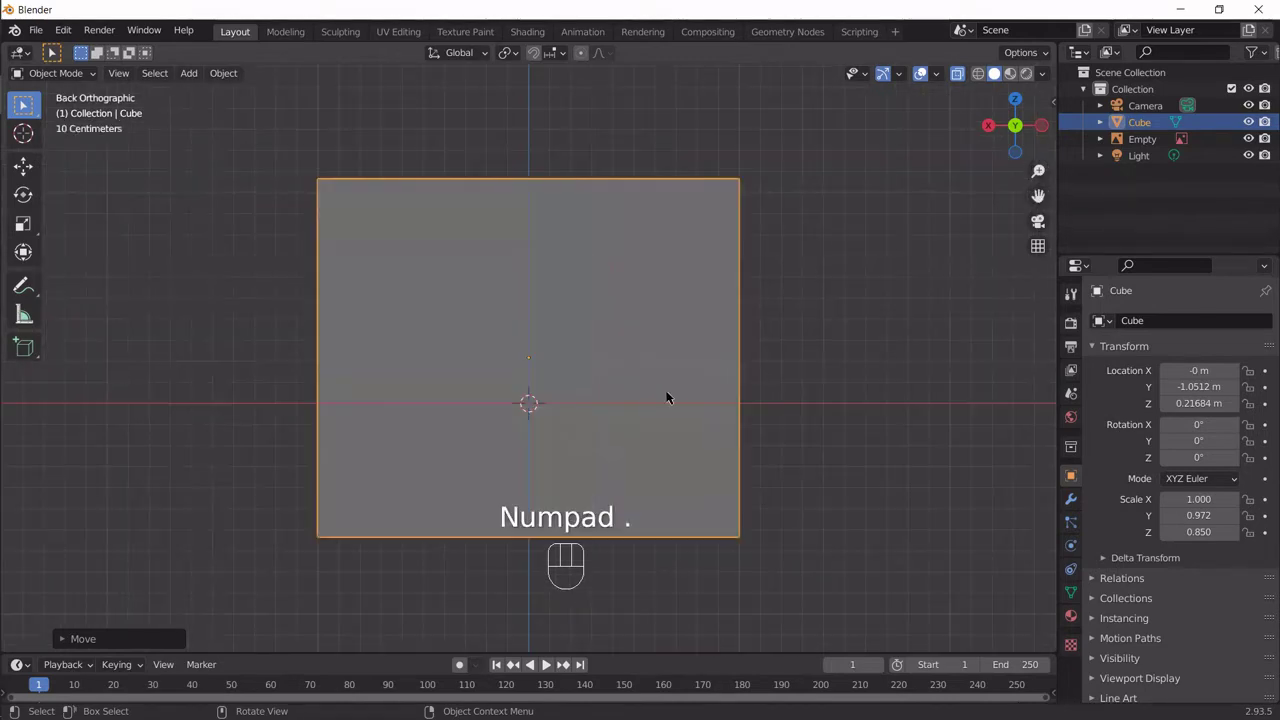
Step: Narrow the cube along X to a width factor of 0.6
key(KP_1)
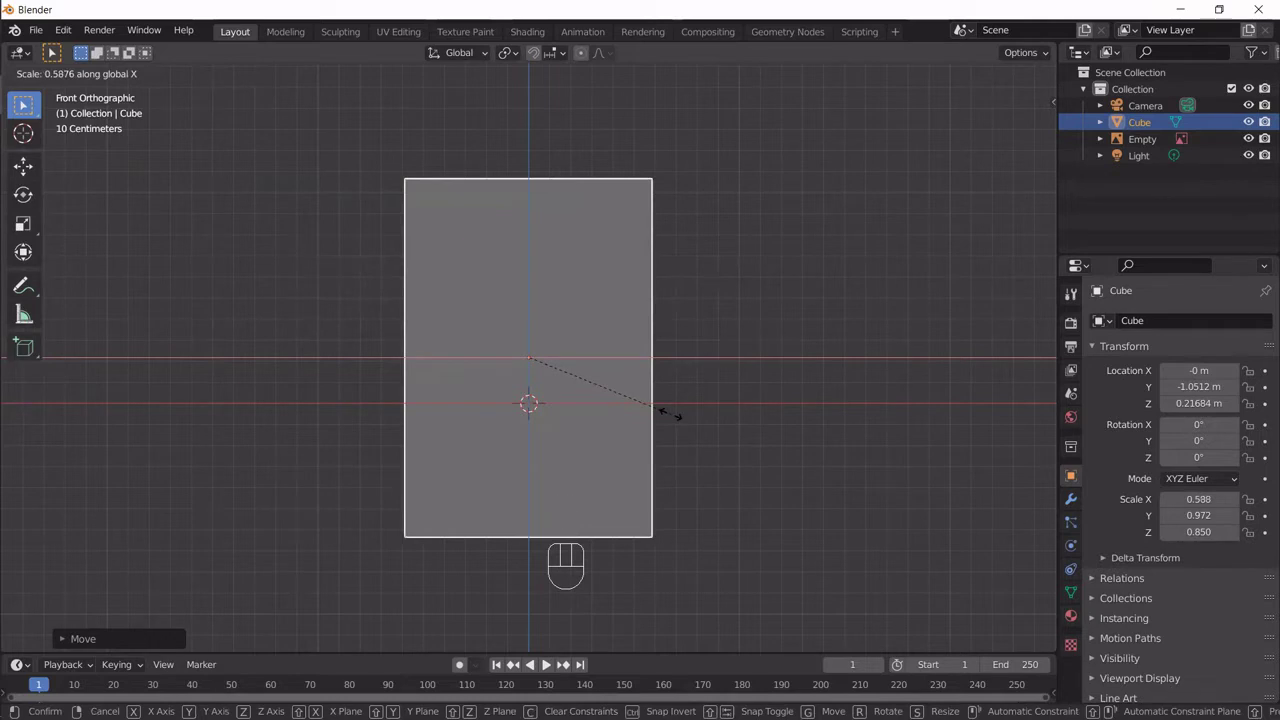
key(KP_Decimal)
key(KP_6)
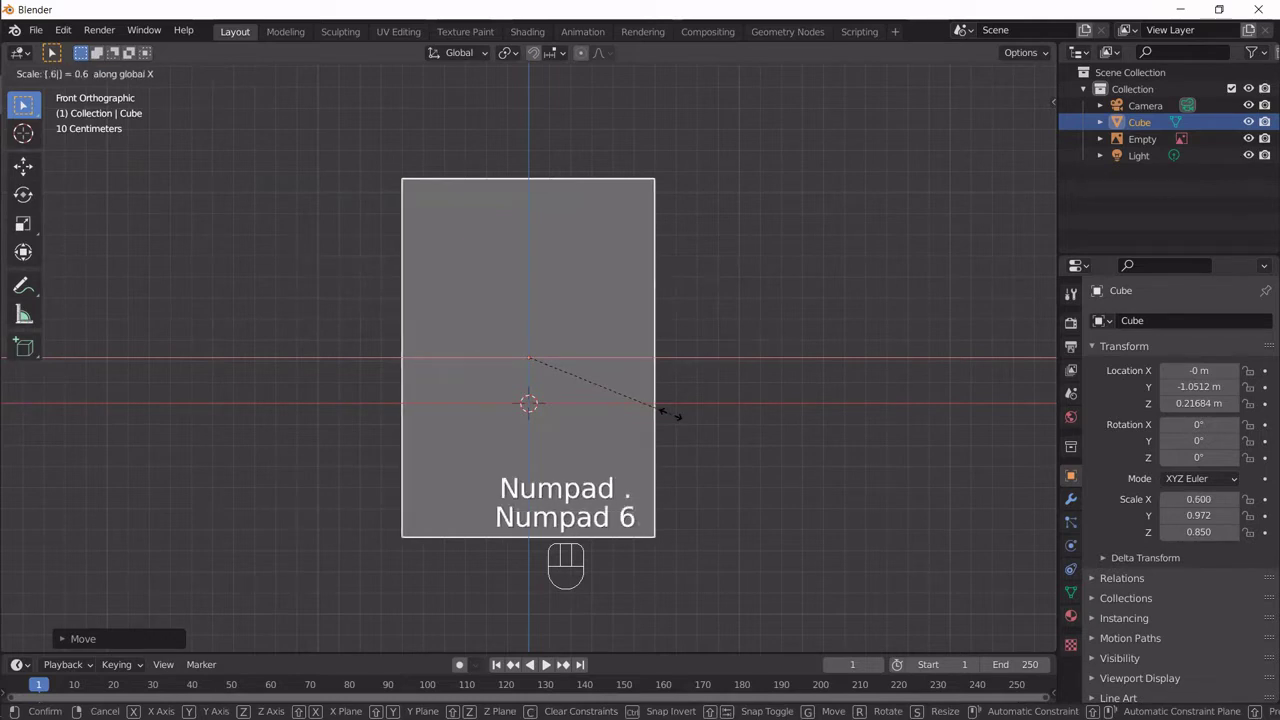
key(KP_Enter)
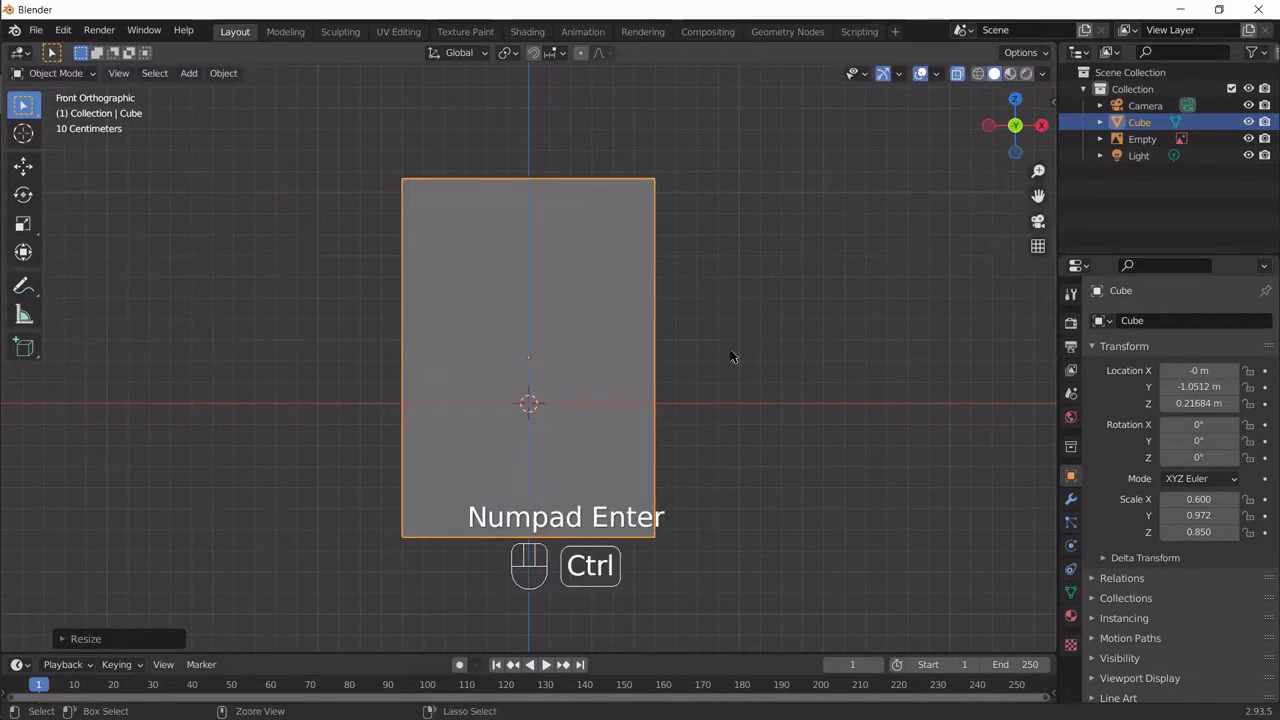
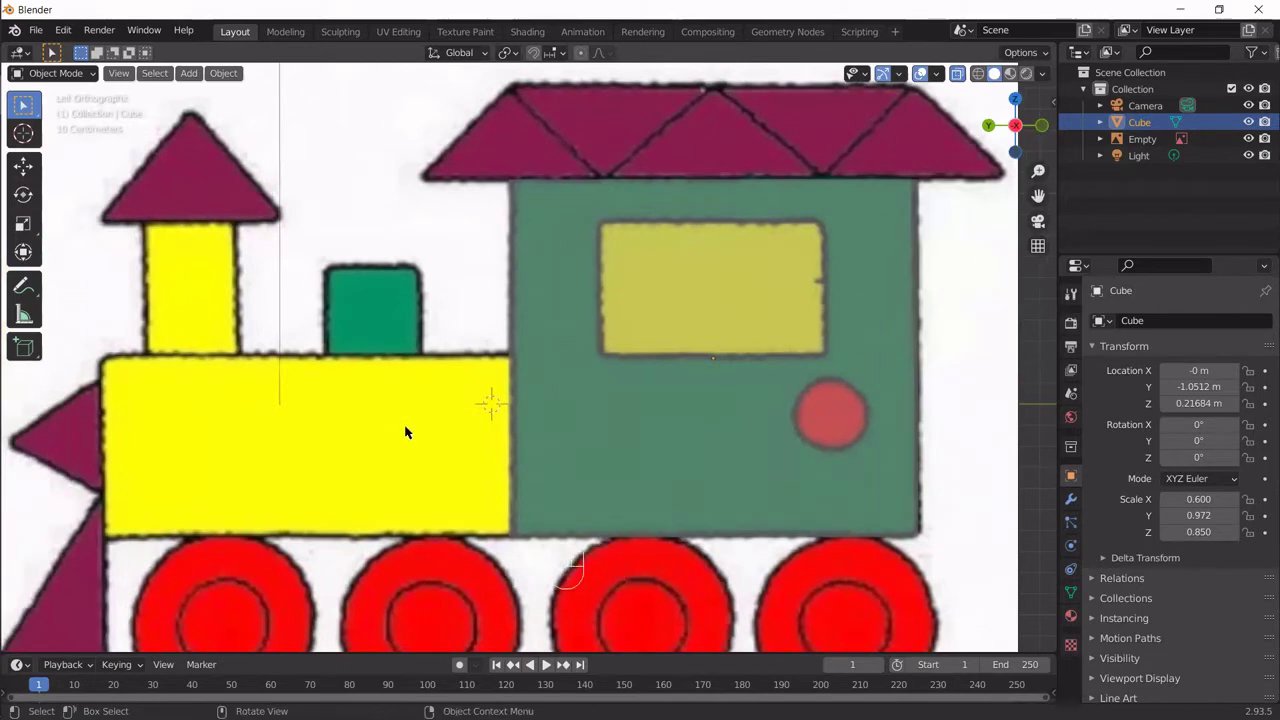
Step: Add a second cube over the locomotive body and reduce its height and Y length
key(shift+a)
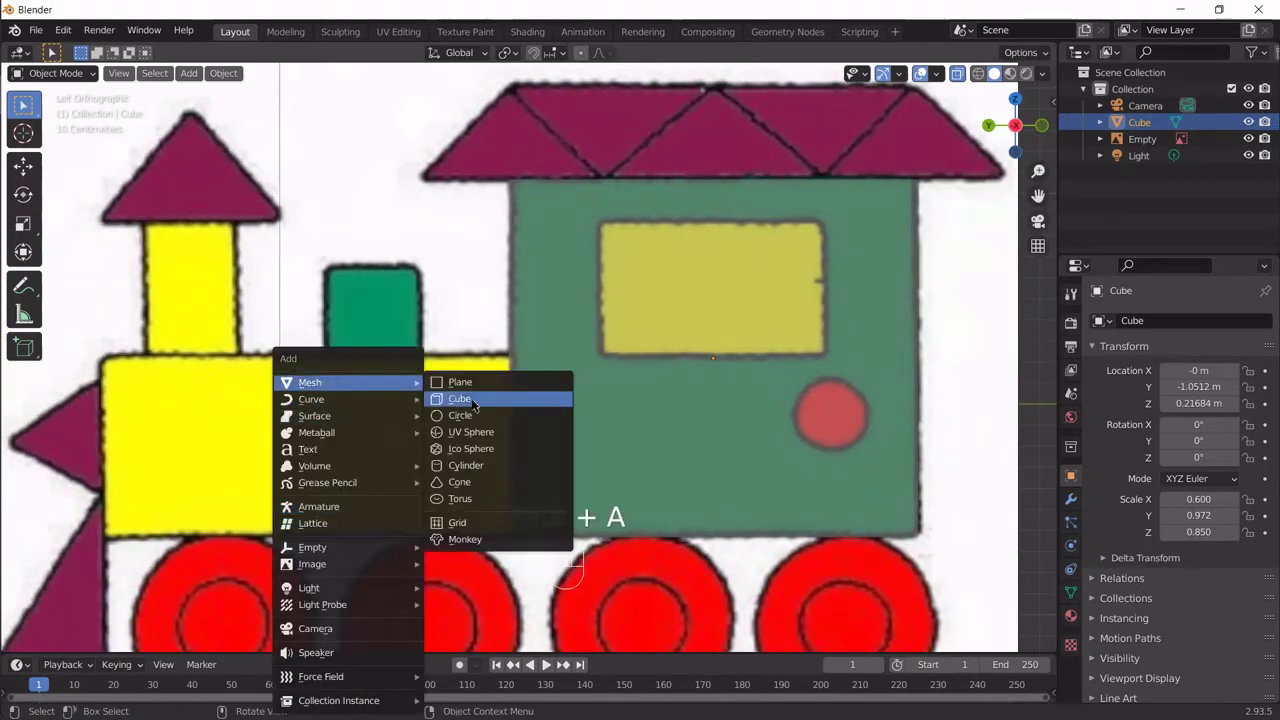
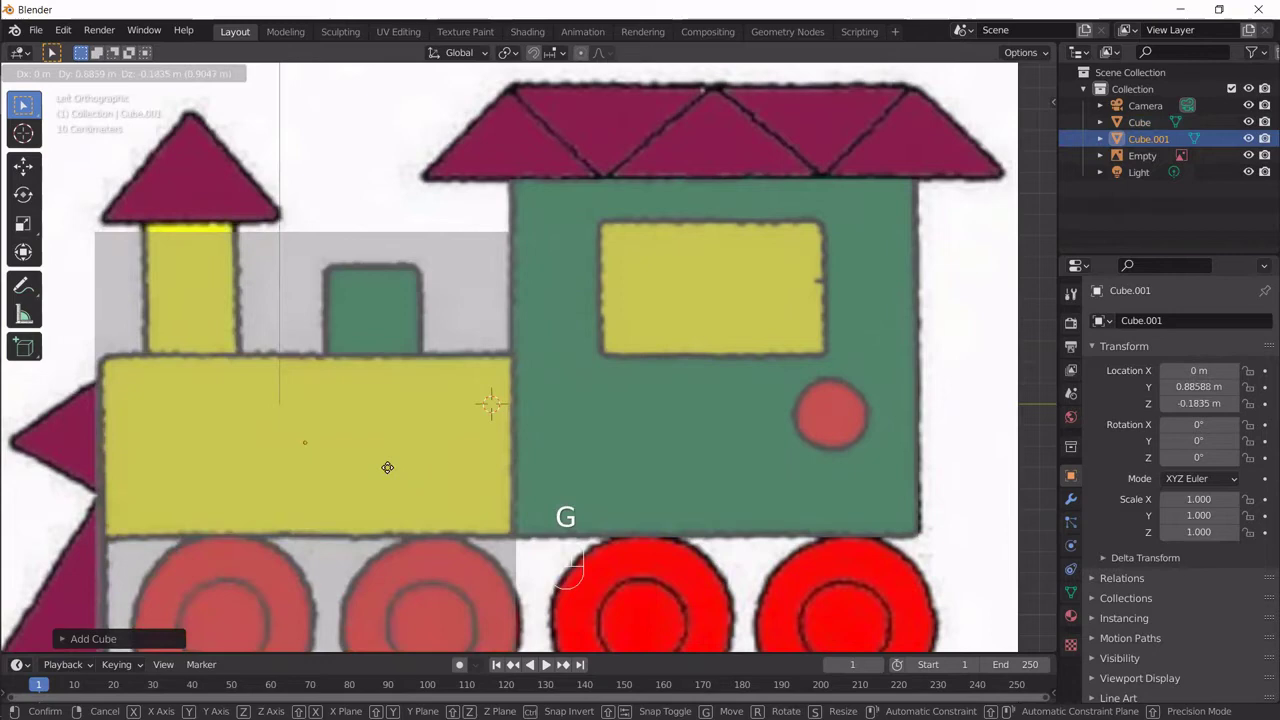
drag(608, 447, 566, 425)
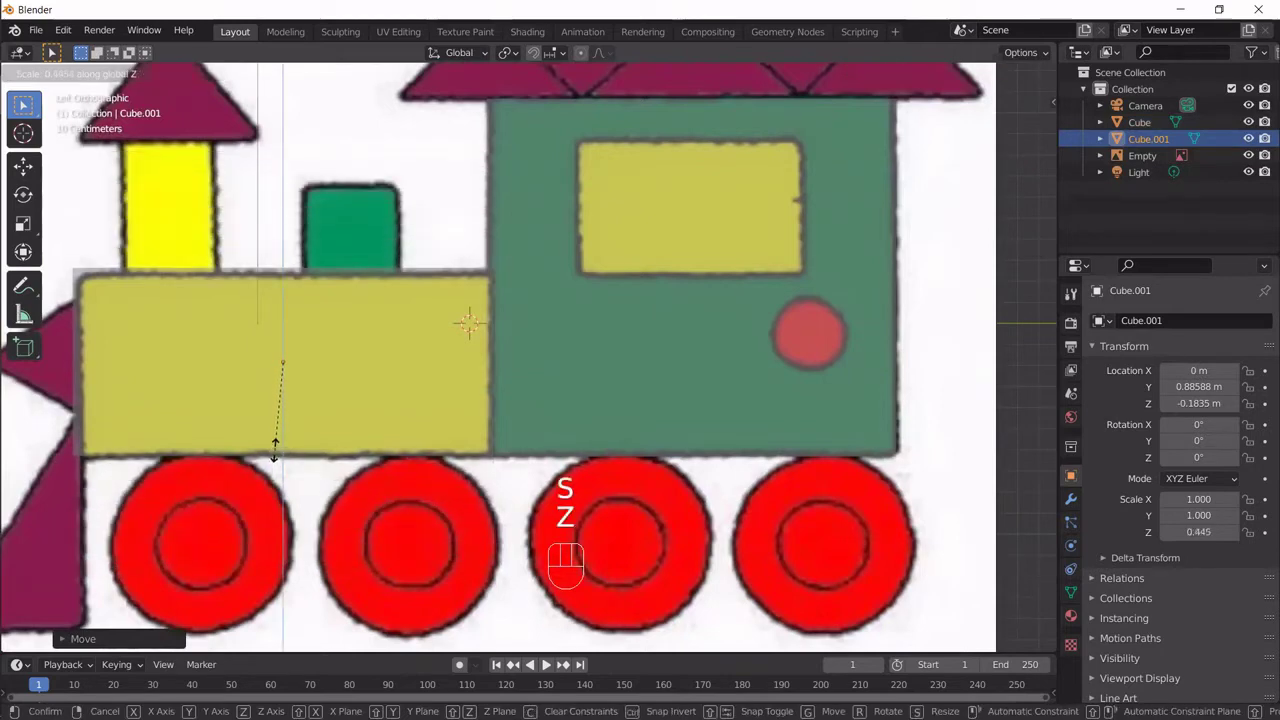
click(277, 447)
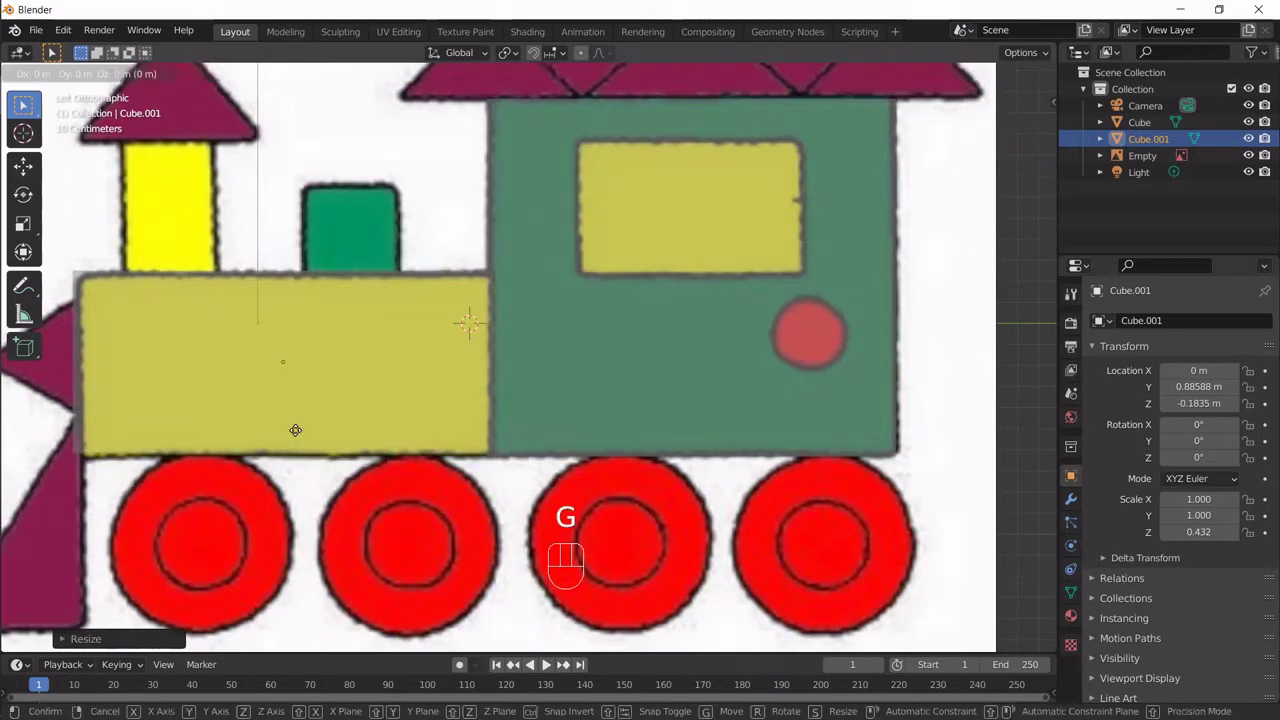
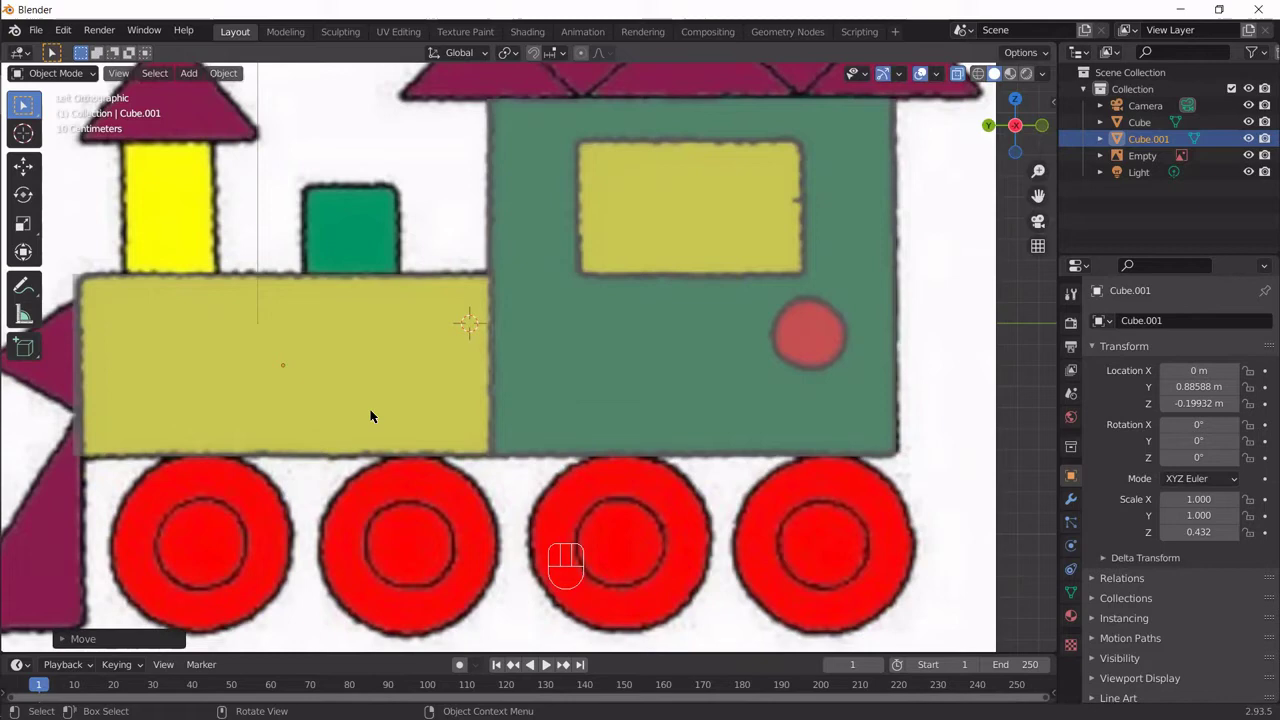
key(y)
click(521, 353)
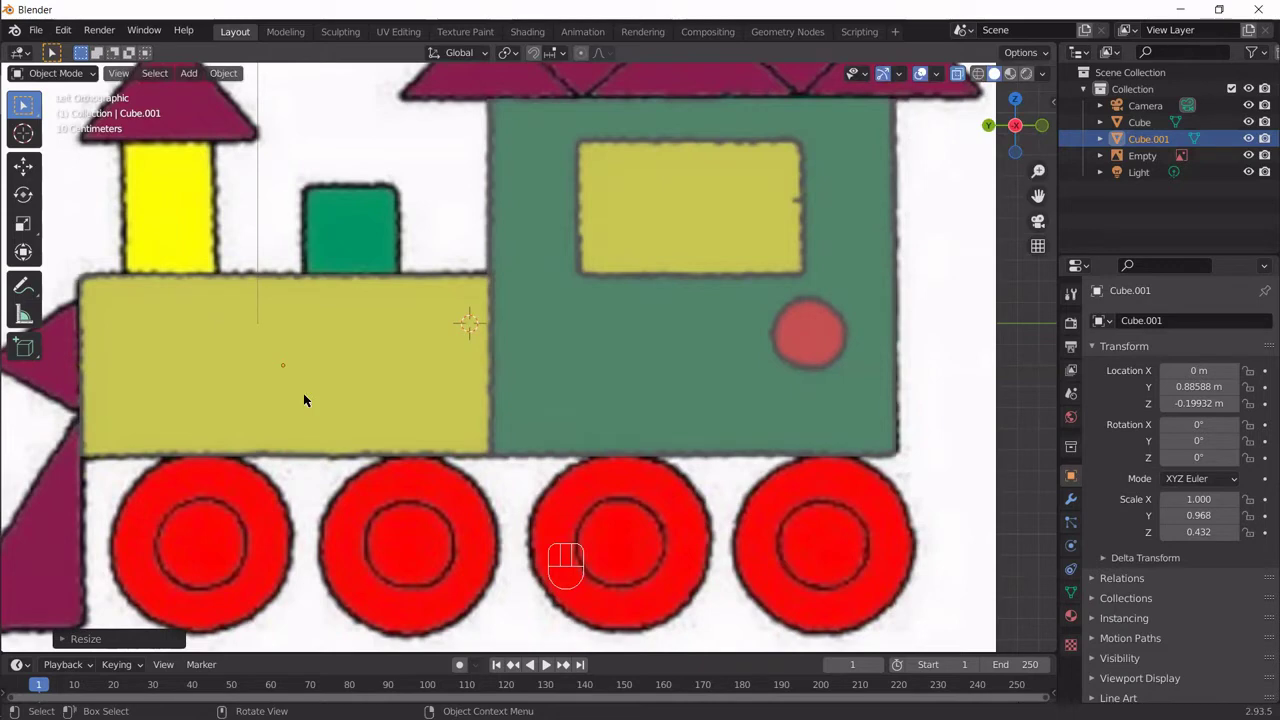
Step: Narrow the new cube to 0.6 along X and return to the side view
key(KP_1)
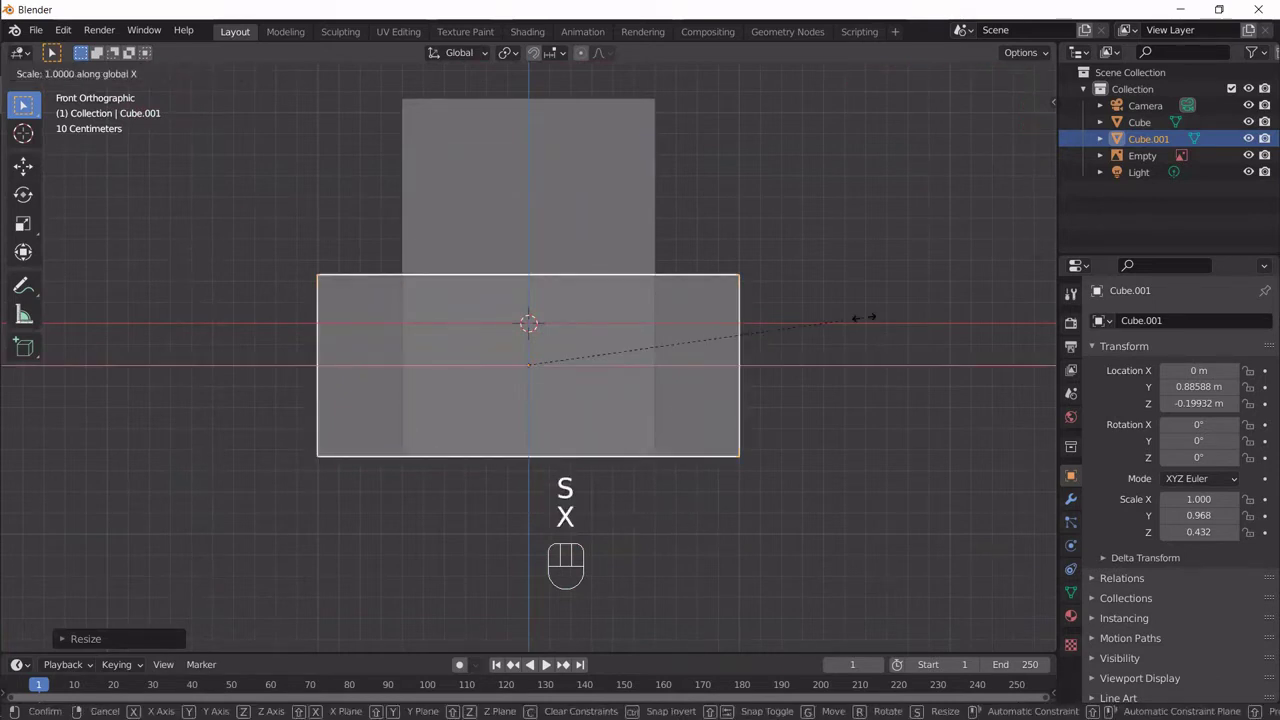
key(KP_Decimal)
key(KP_6)
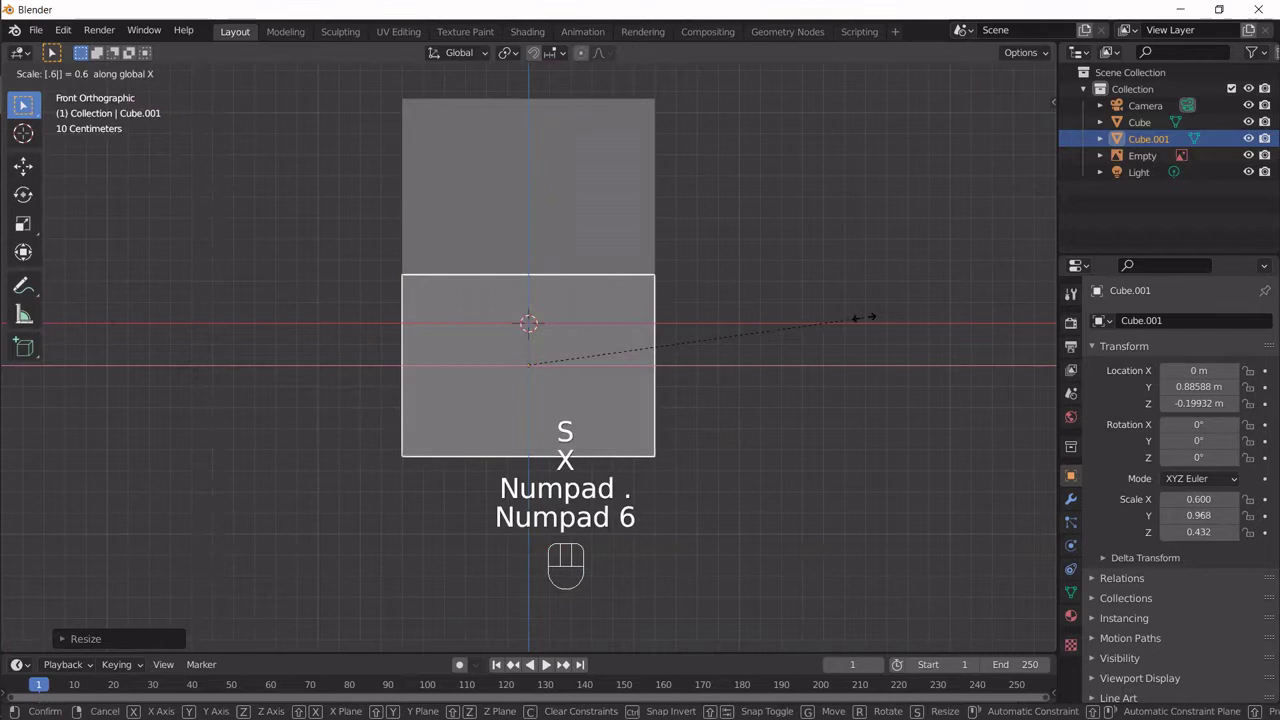
key(KP_Enter)
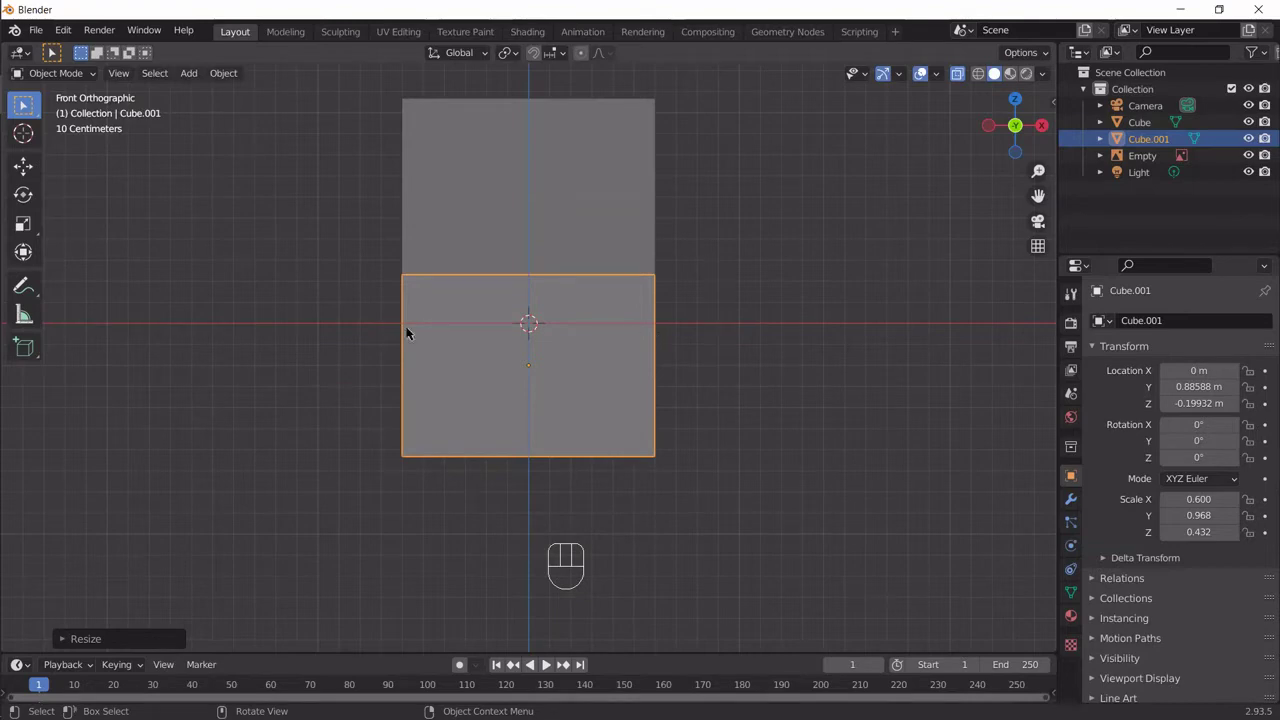
key(KP_3)
key(ctrl+KP_3)
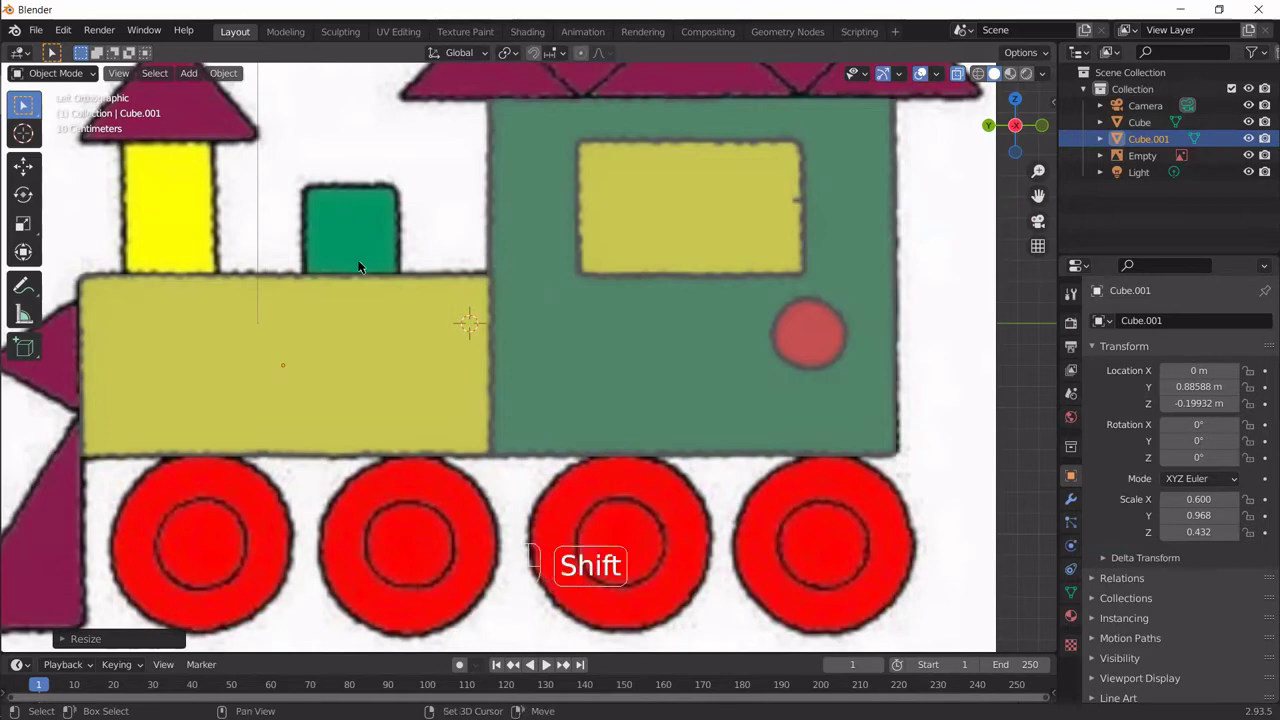
Step: Duplicate the body cube into a narrow upright block placed over the yellow chimney
key(shift+d)
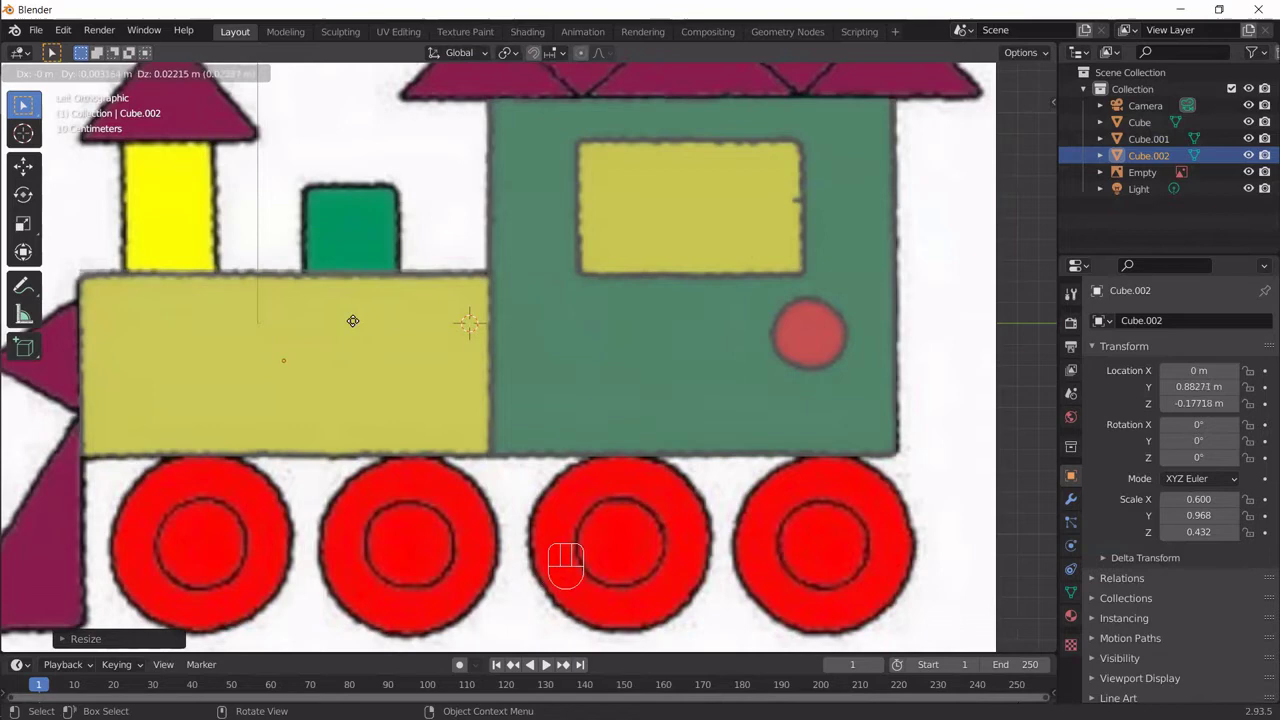
drag(419, 407, 594, 437)
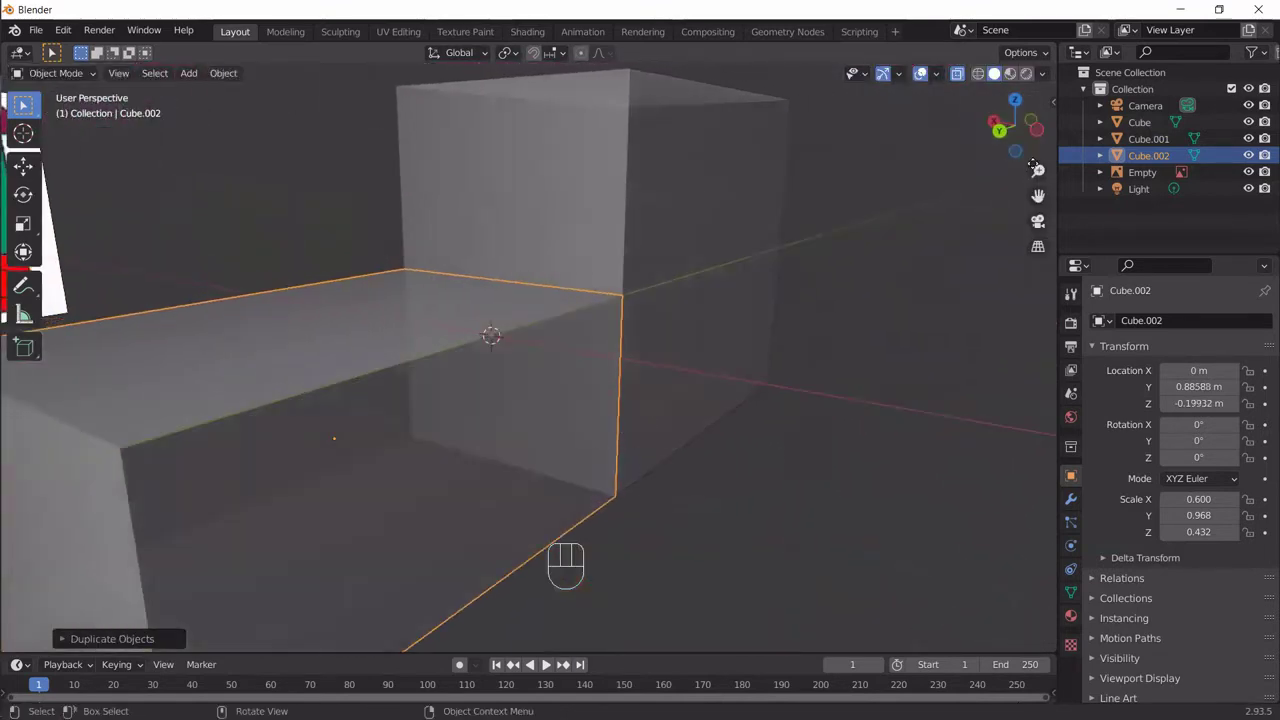
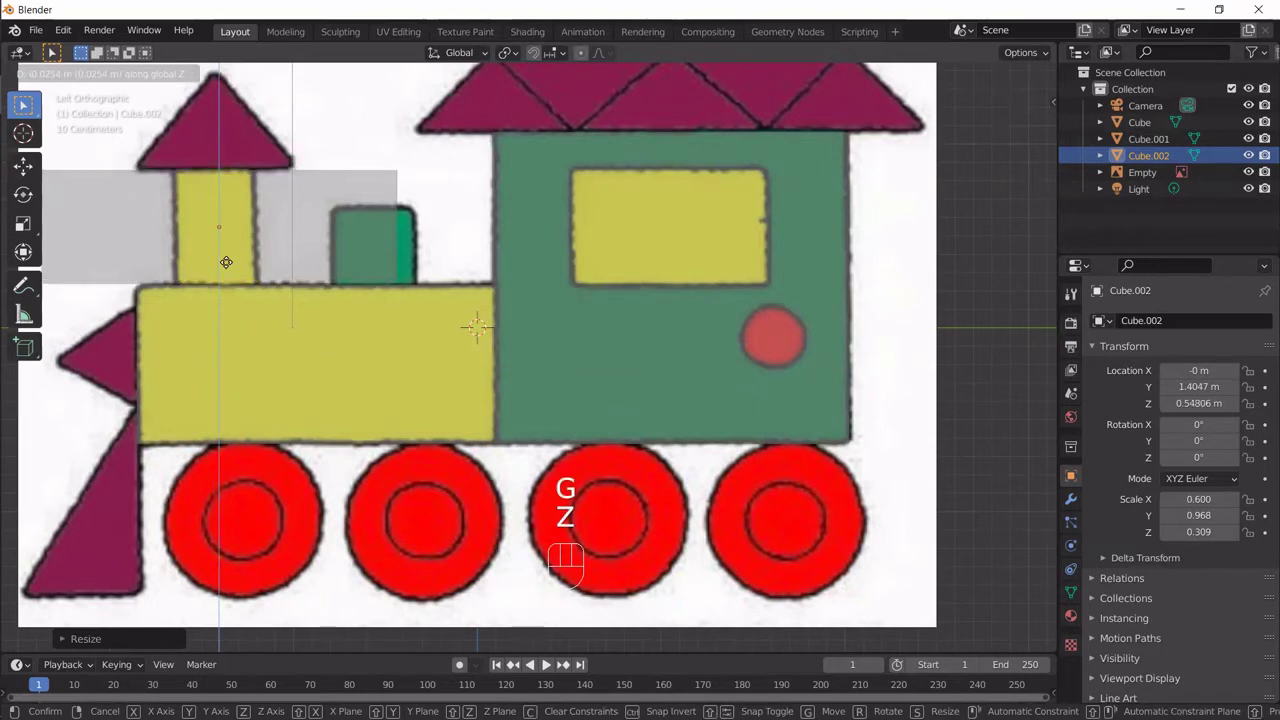
click(228, 267)
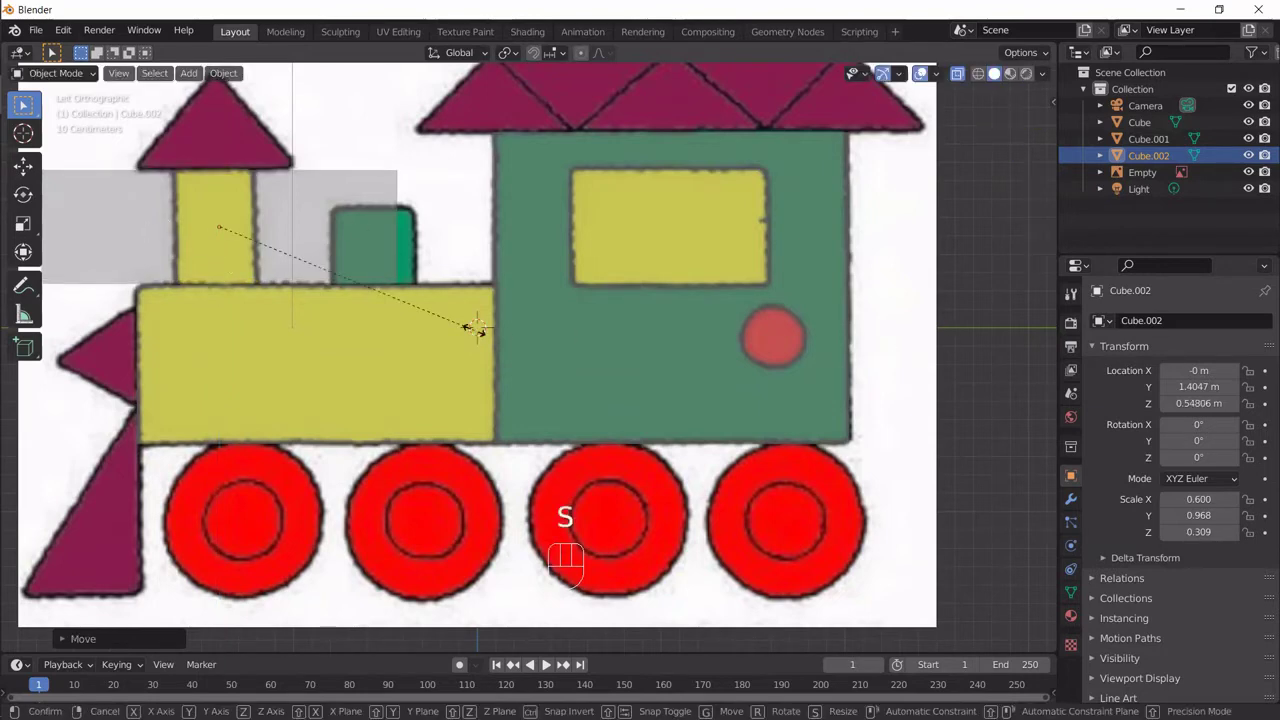
key(y)
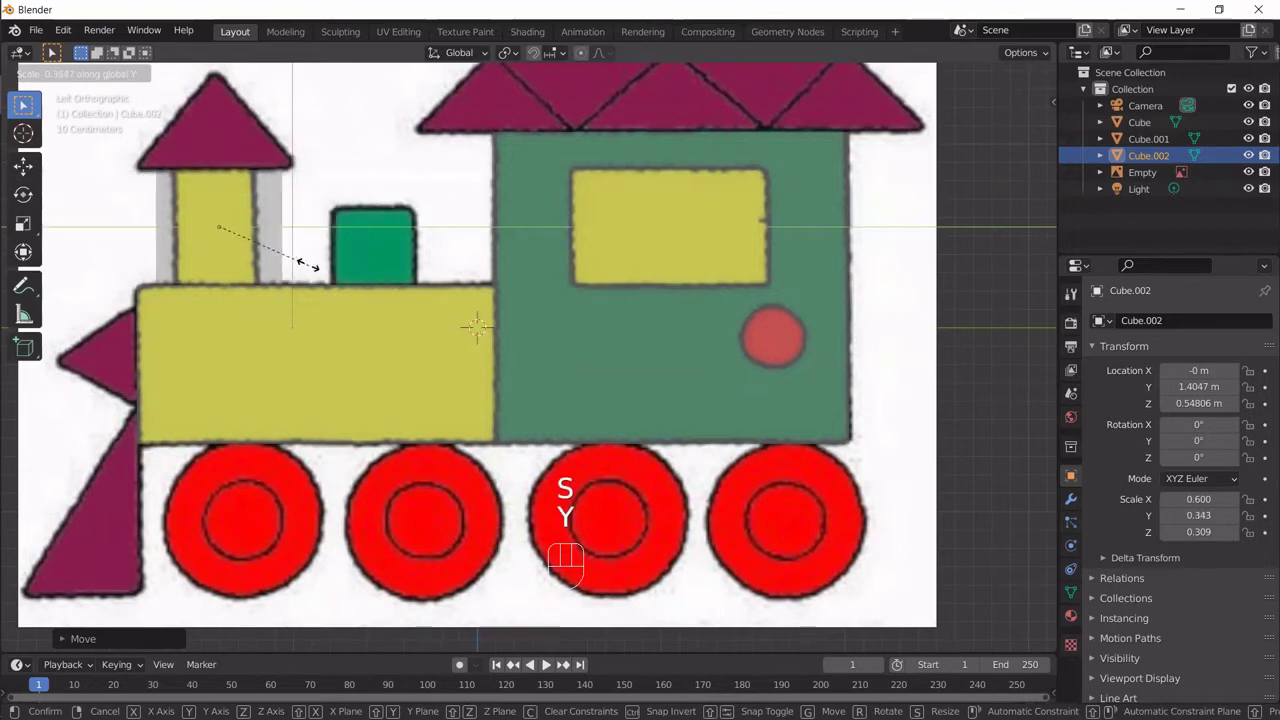
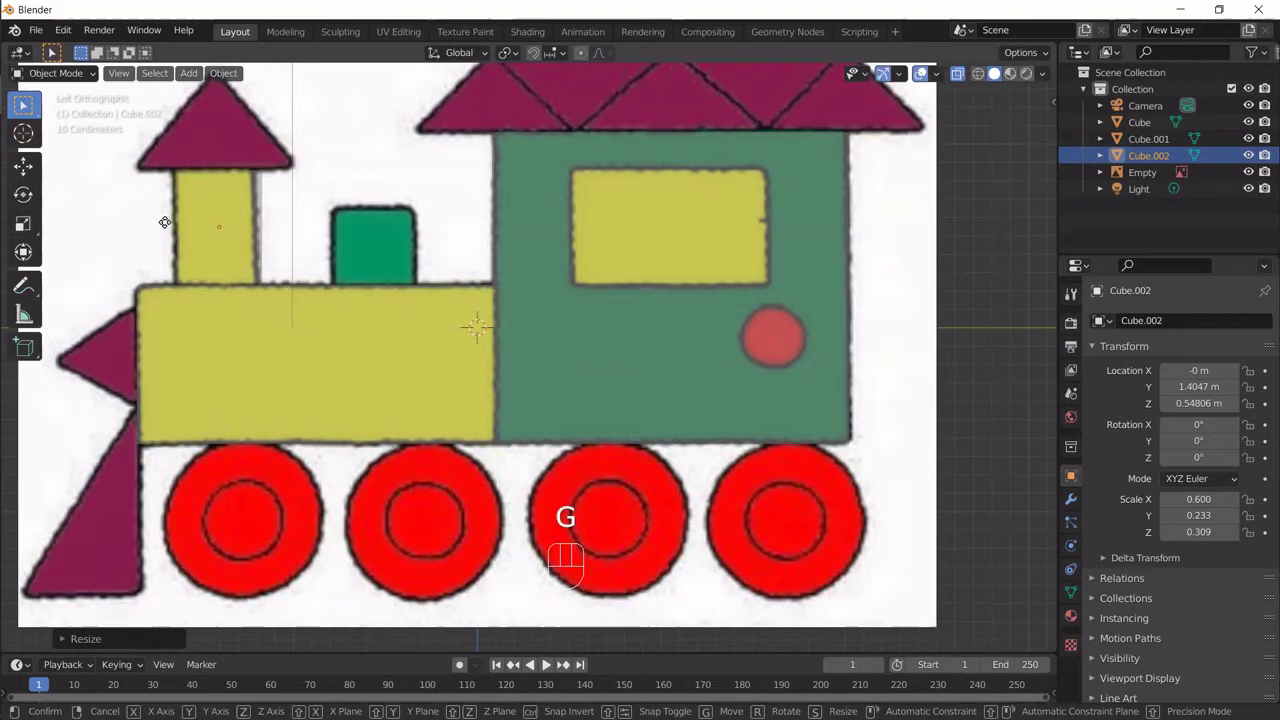
key(y)
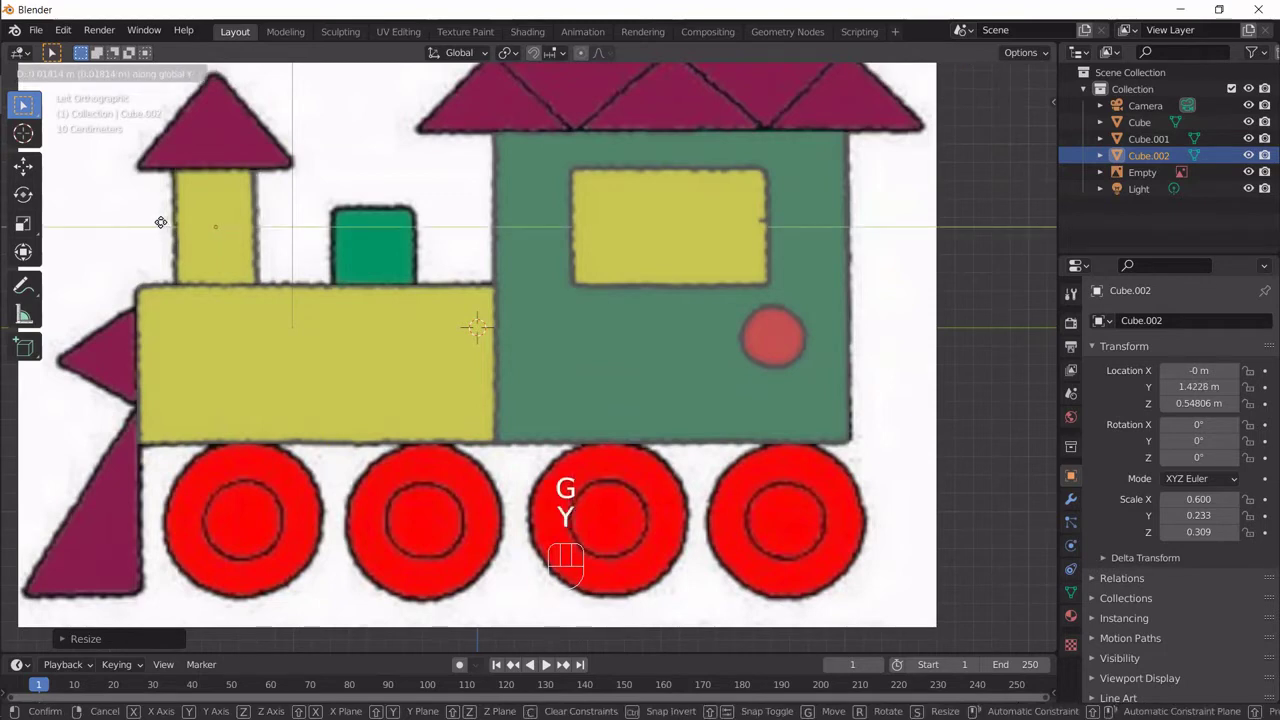
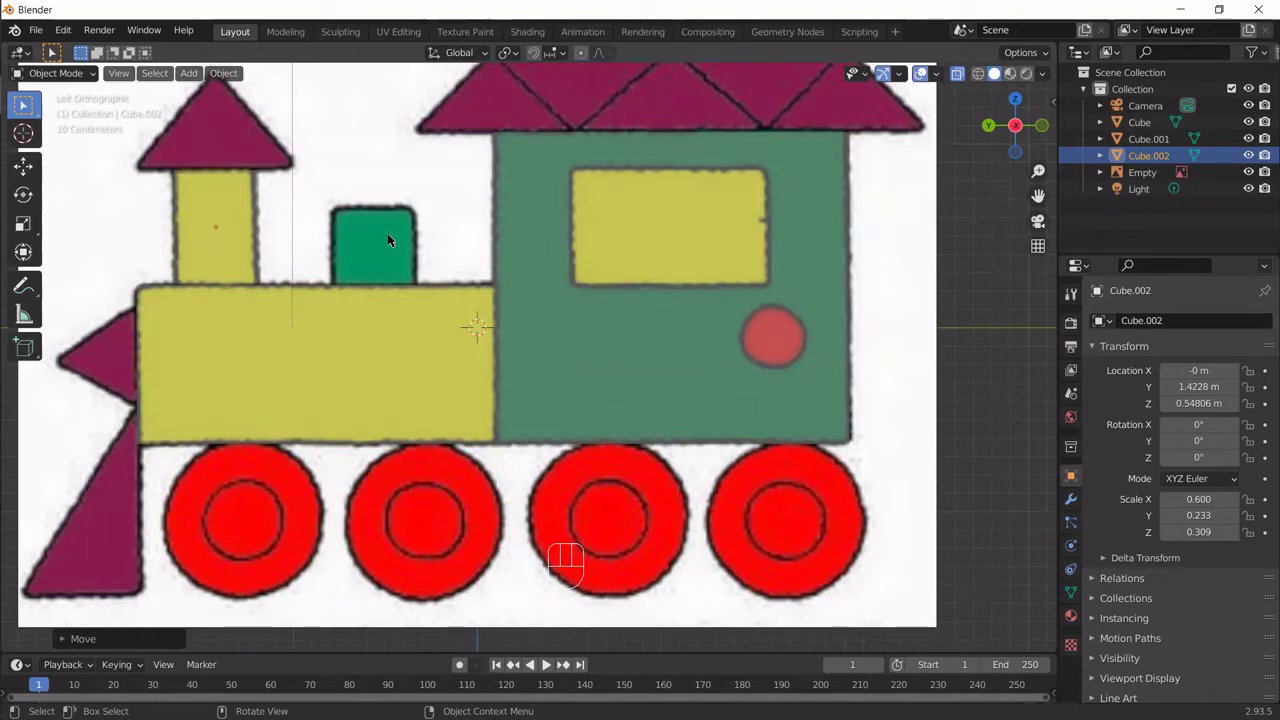
Step: Duplicate the chimney block into a shorter block over the green dome
key(shift+d)
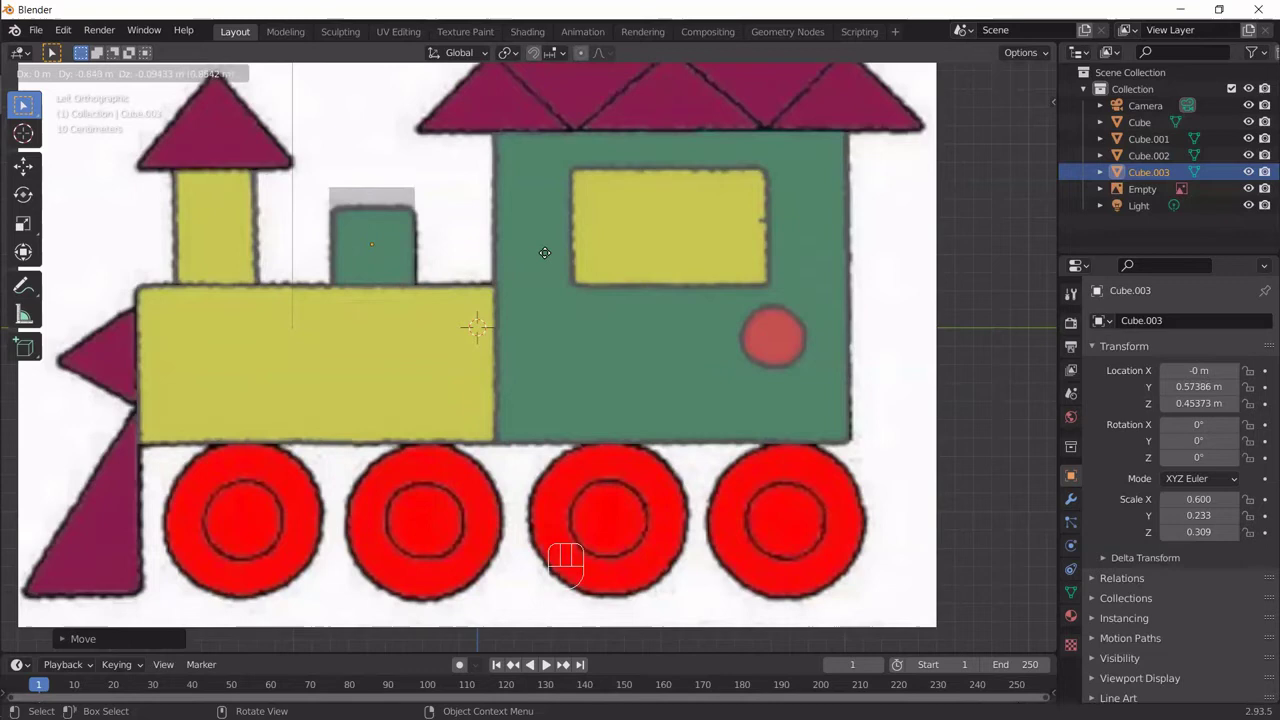
drag(540, 257, 561, 409)
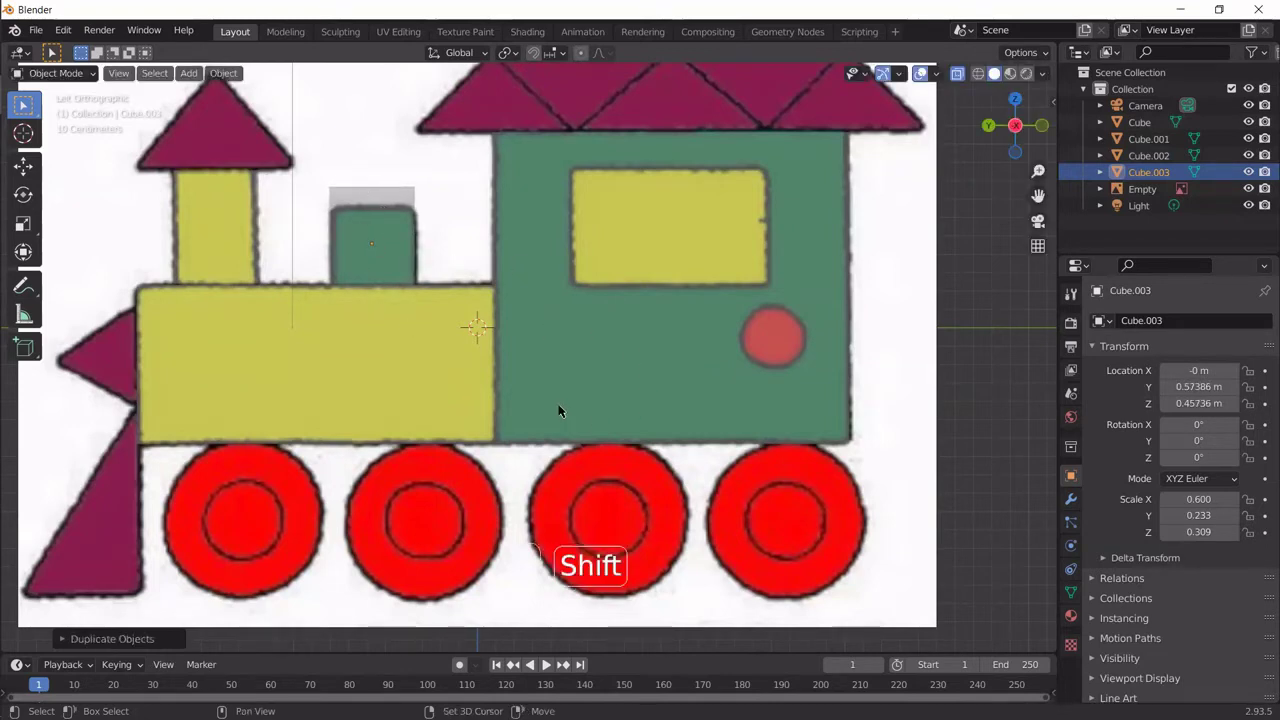
drag(620, 383, 648, 351)
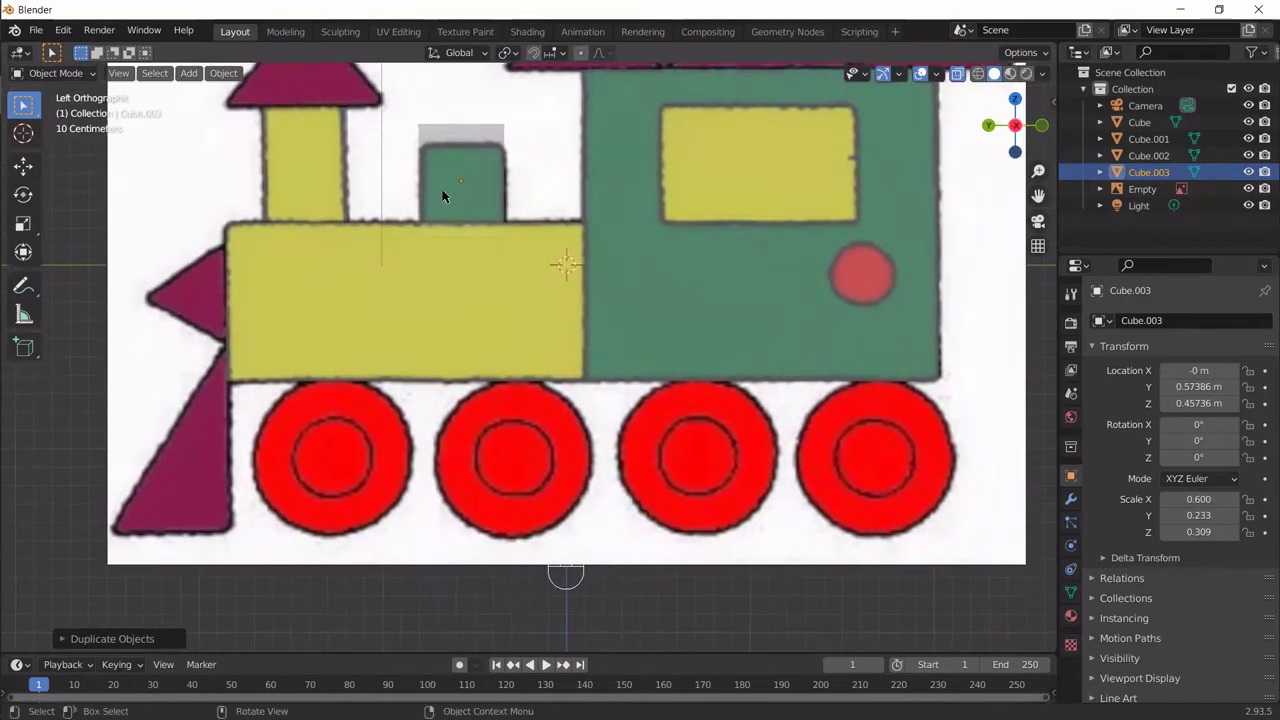
key(z)
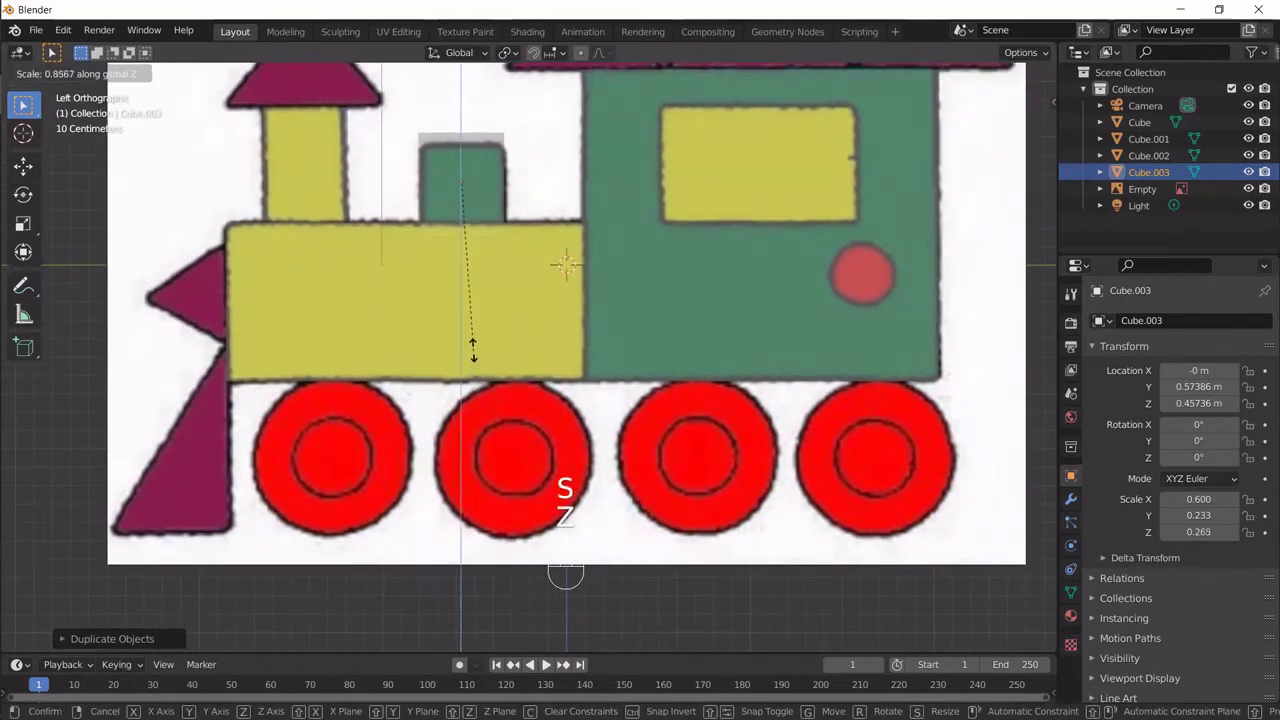
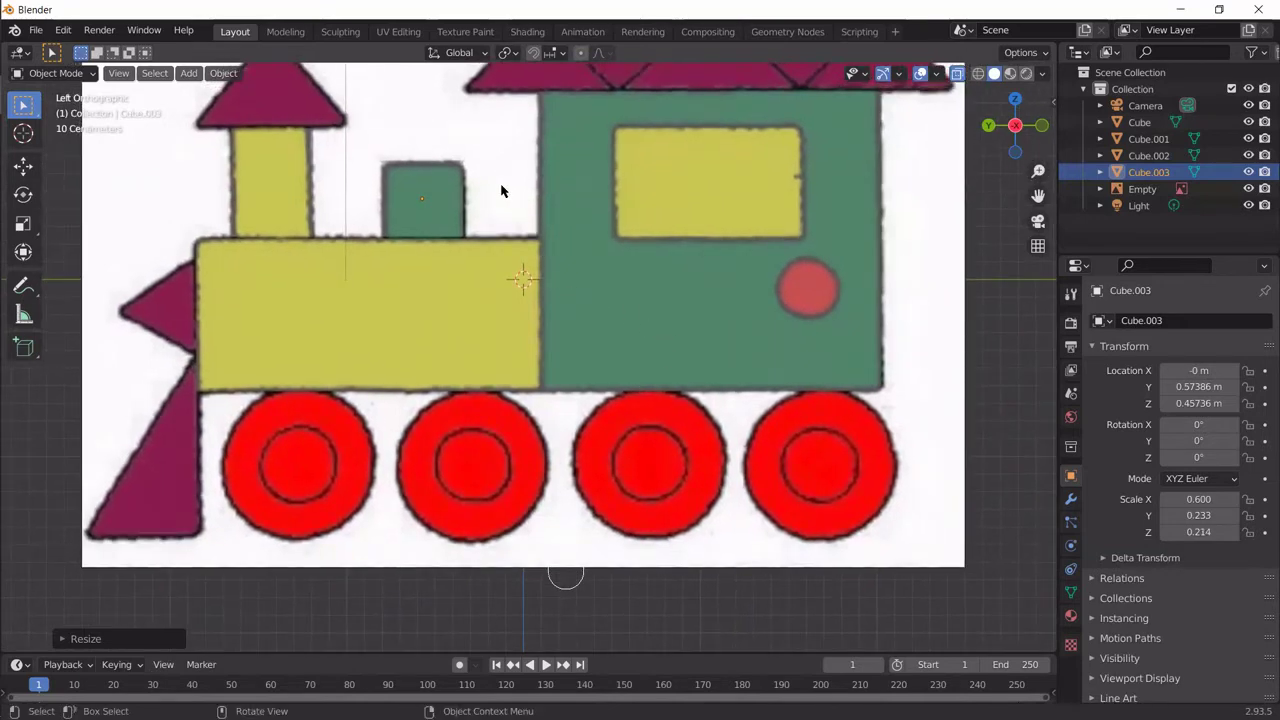
drag(504, 189, 517, 207)
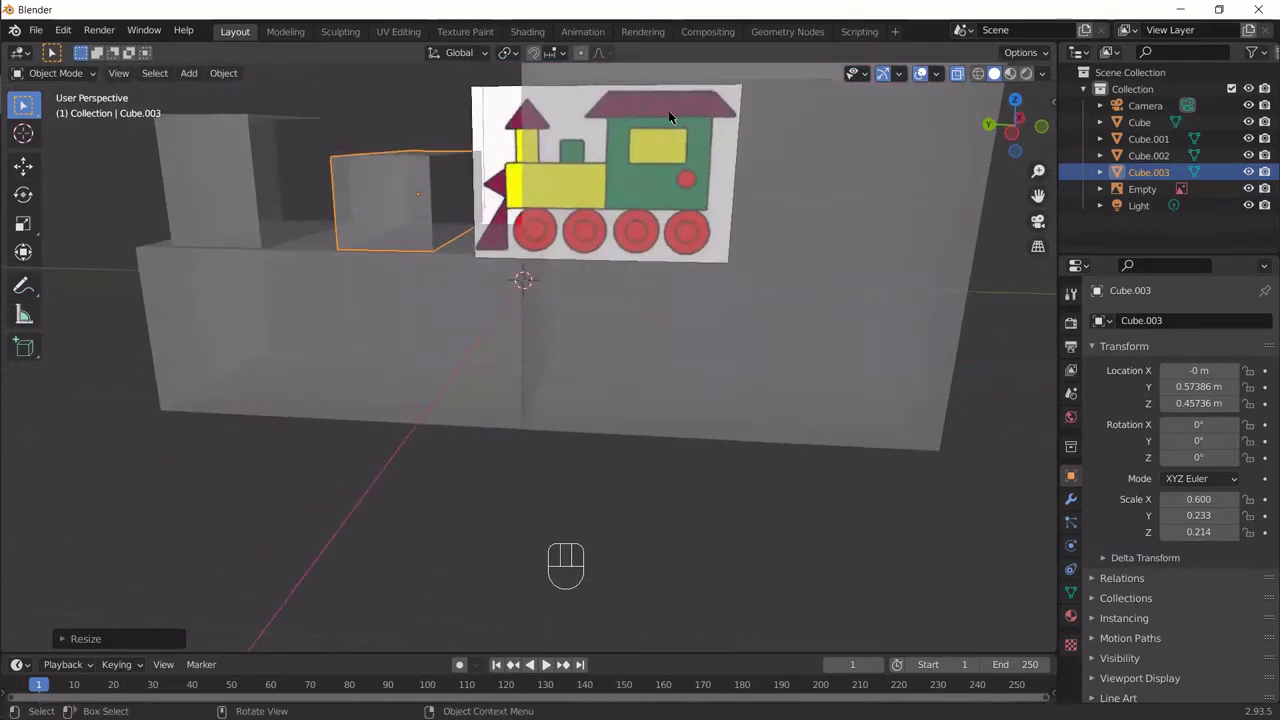
key(ctrl+KP_3)
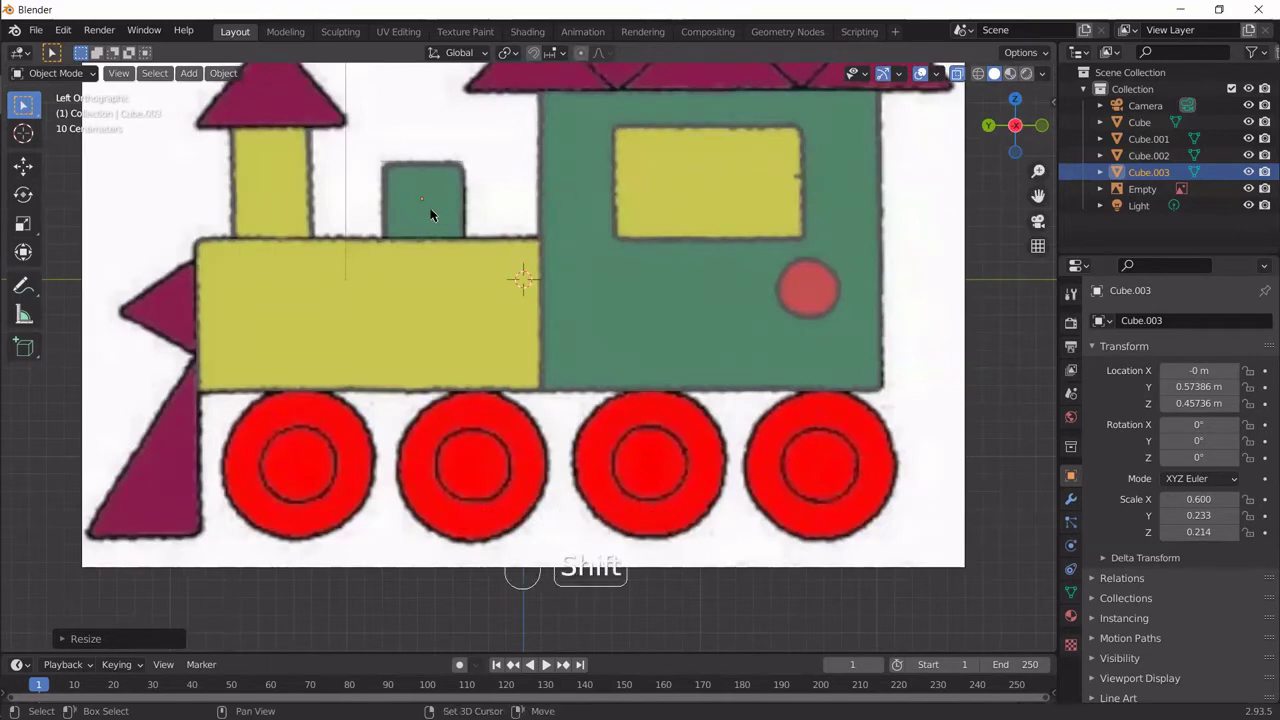
Step: Duplicate the dome block and resize it vertically and along Y to cover the cab window
key(shift+d)
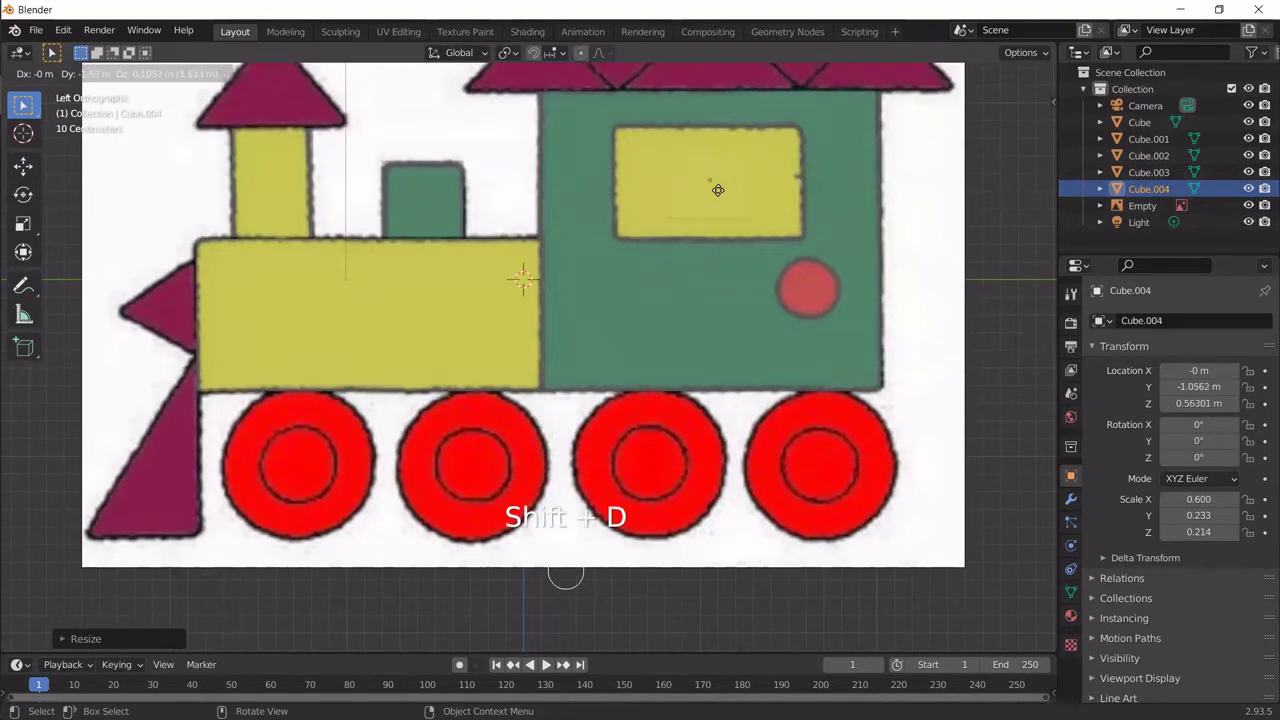
key(KP_1)
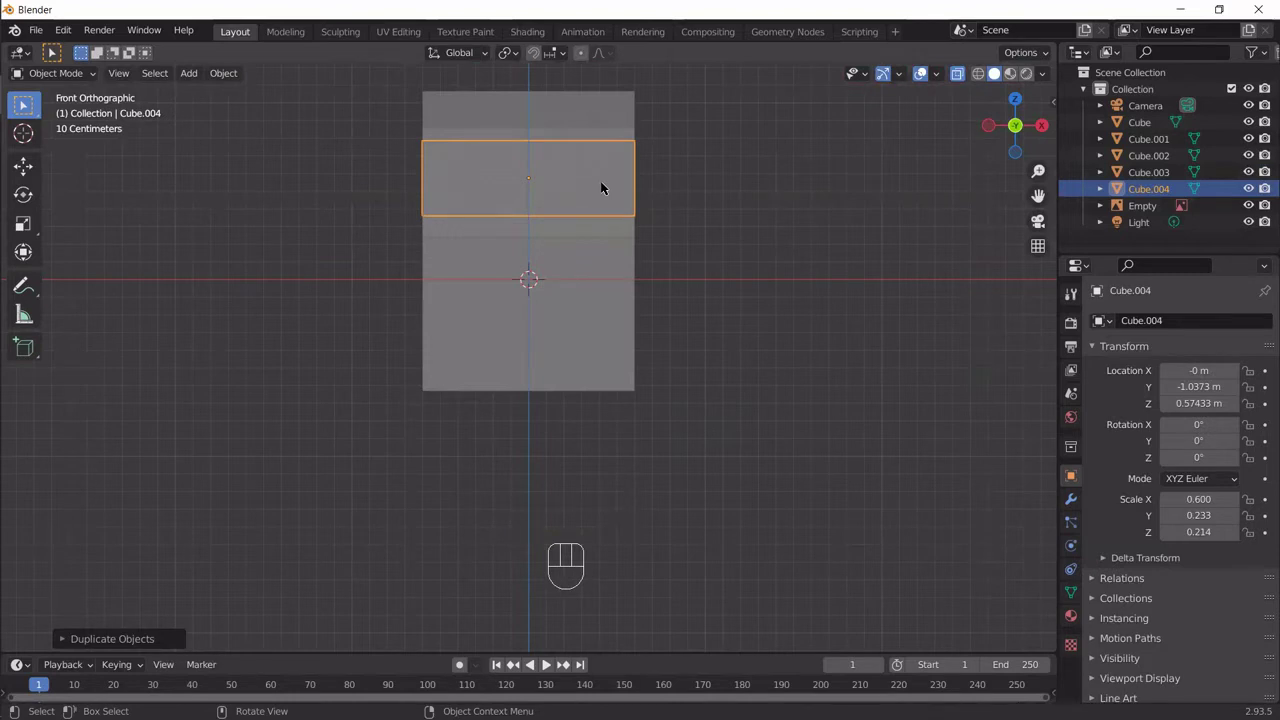
key(ctrl+KP_3)
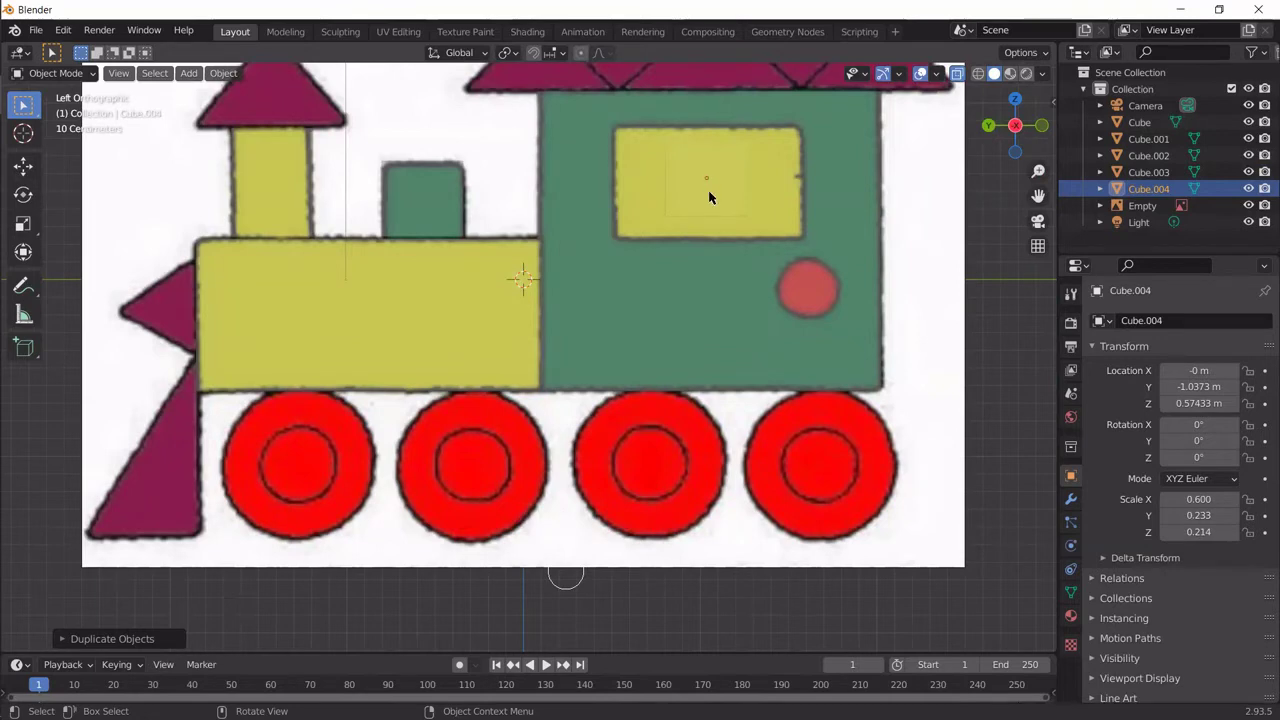
key(z)
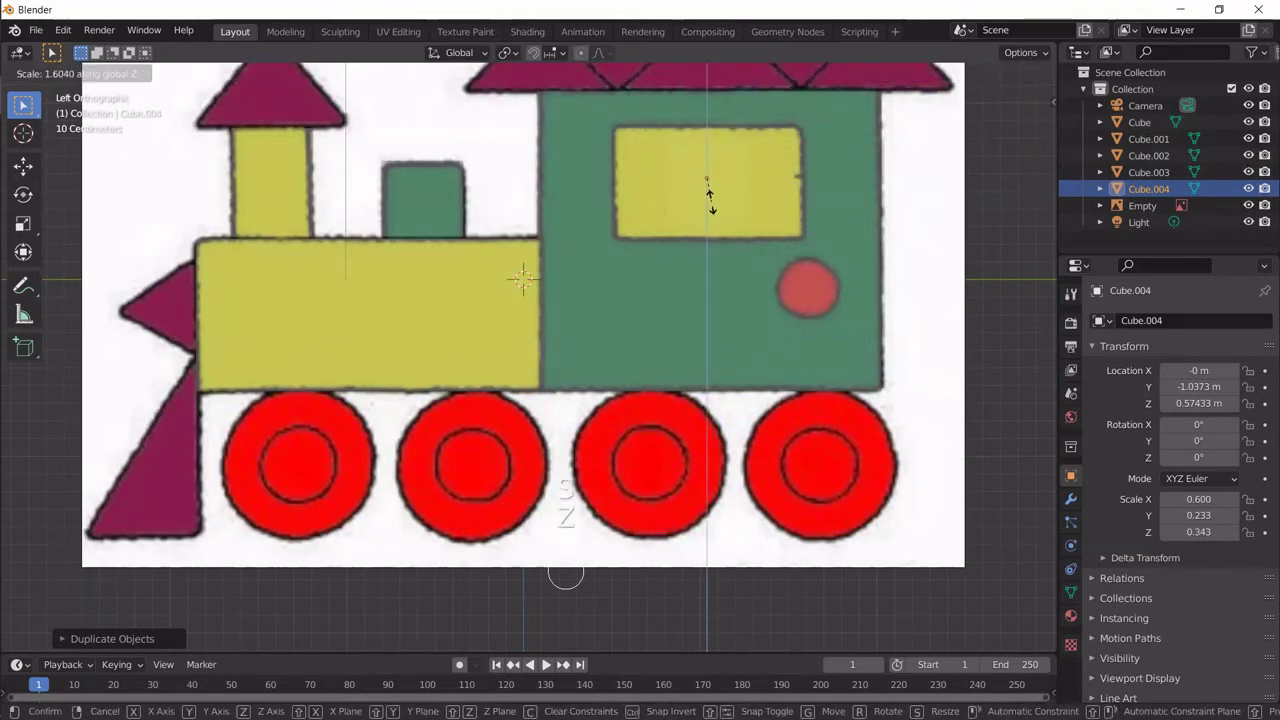
key(z)
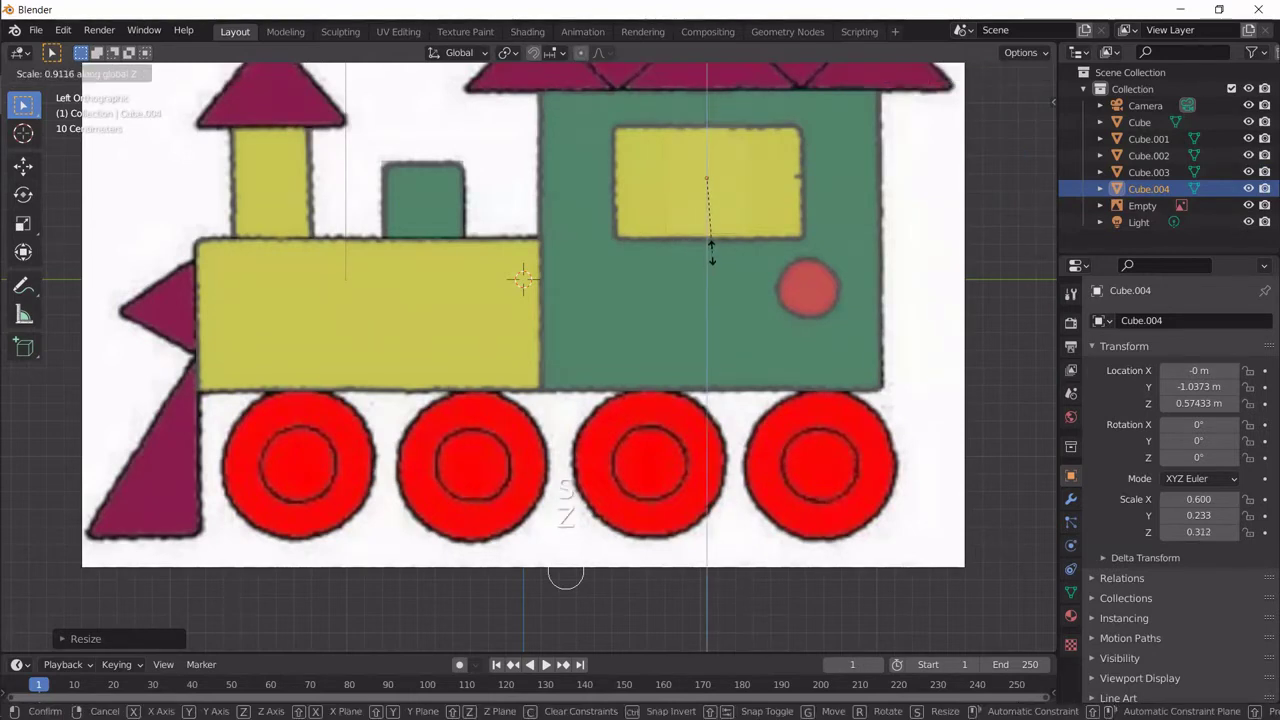
key(z)
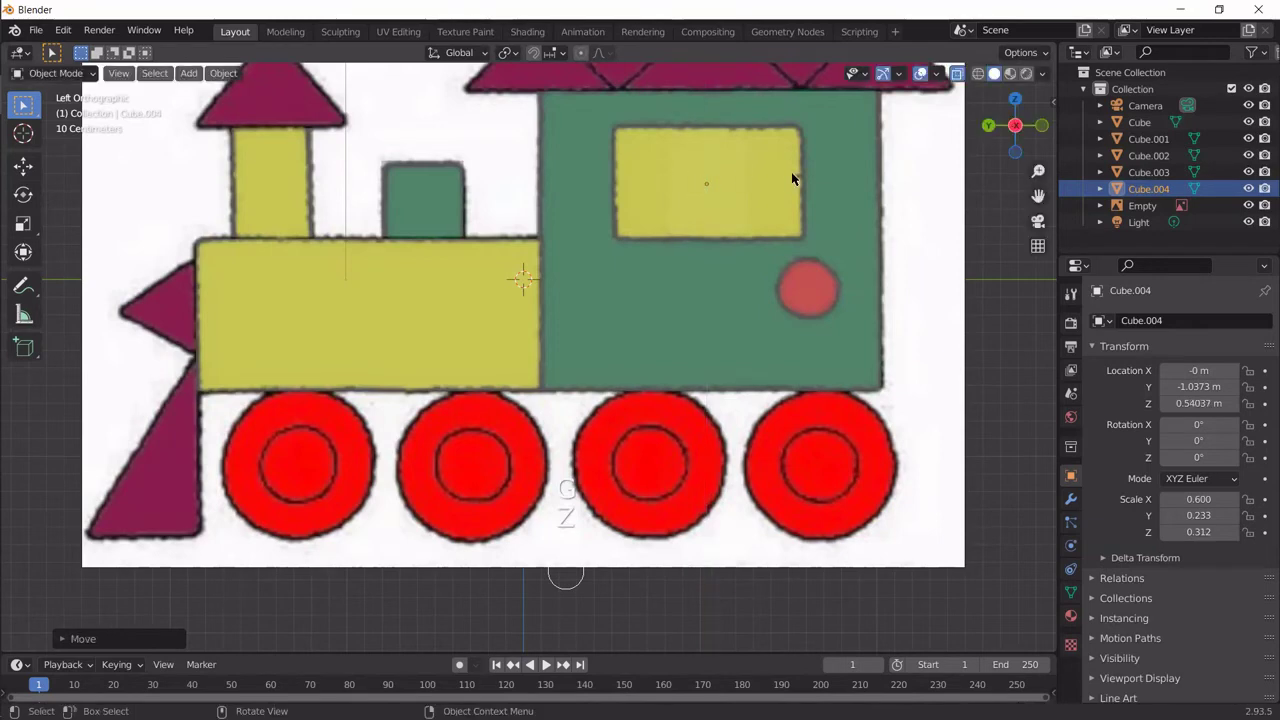
key(y)
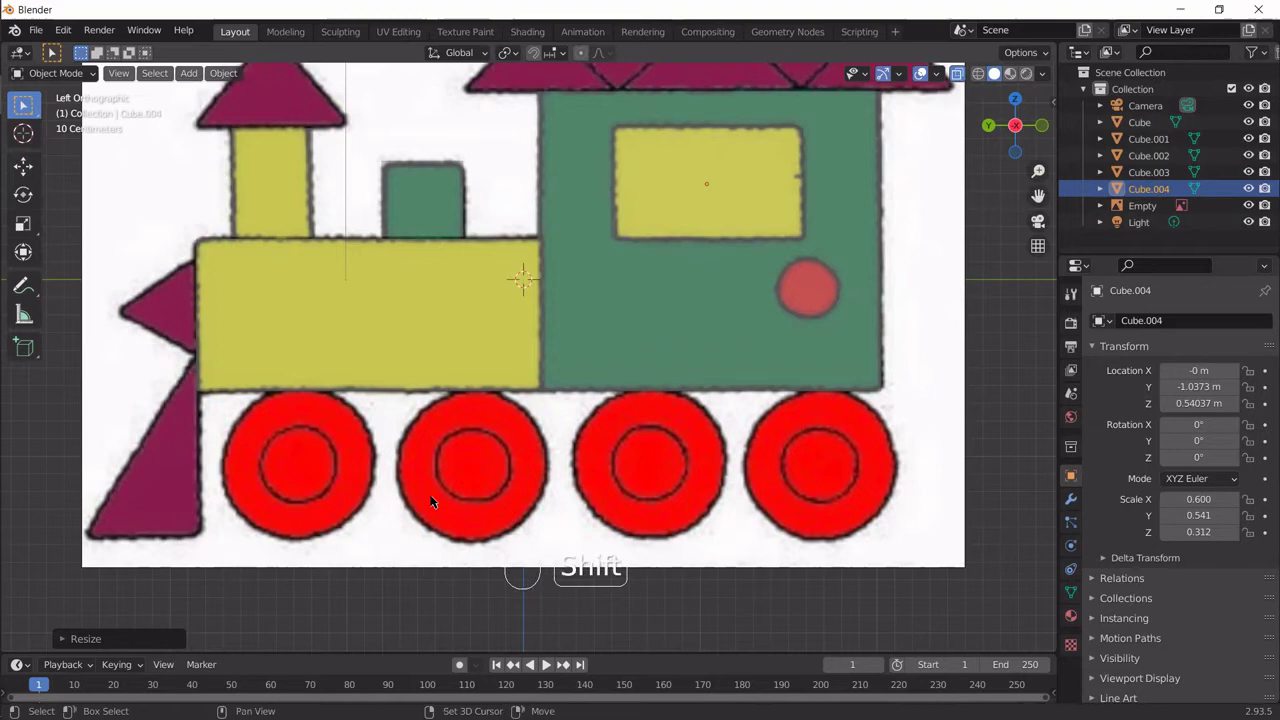
Step: Add a cylinder and rotate it 90 degrees about Y in the side view
key(shift+a)
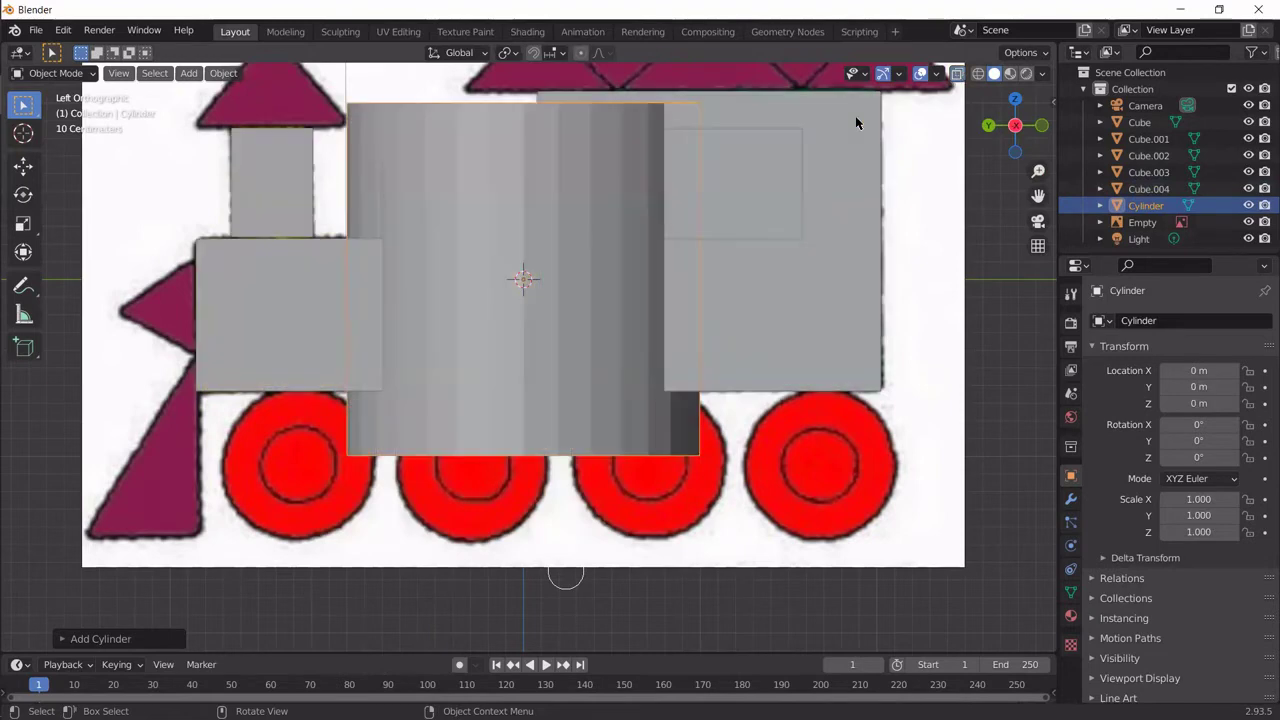
drag(543, 300, 585, 317)
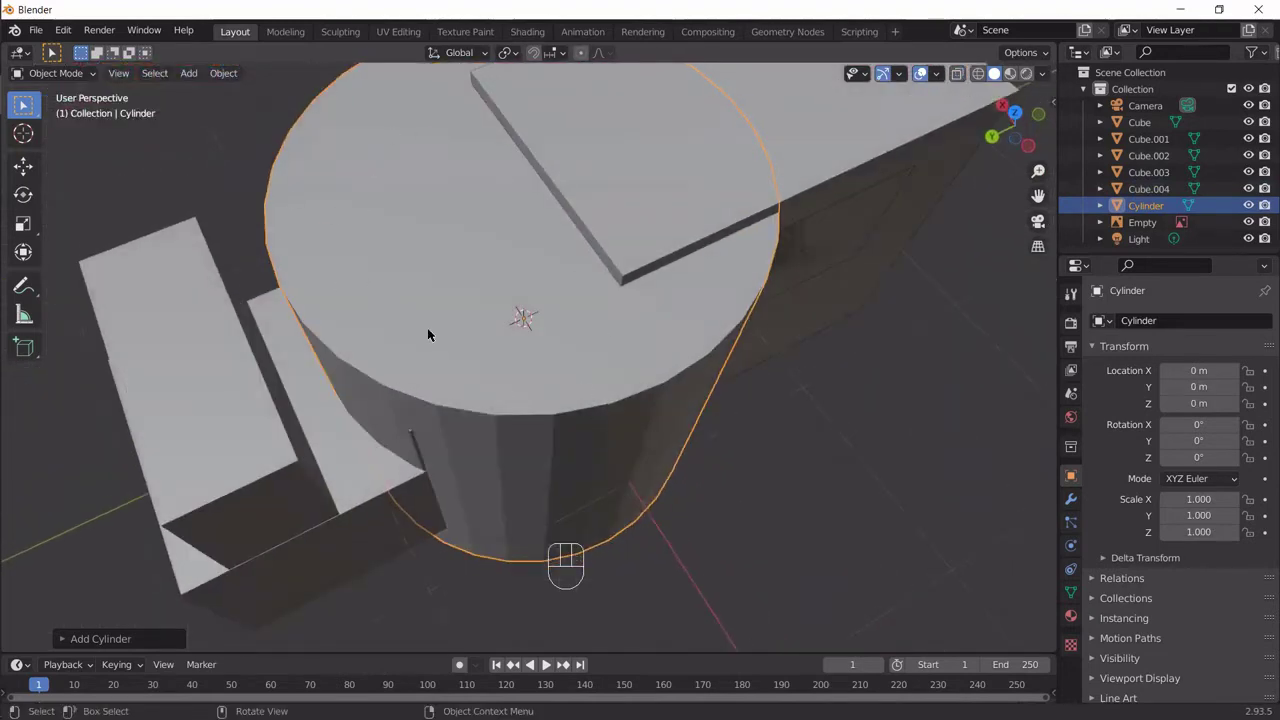
key(ctrl+KP_3)
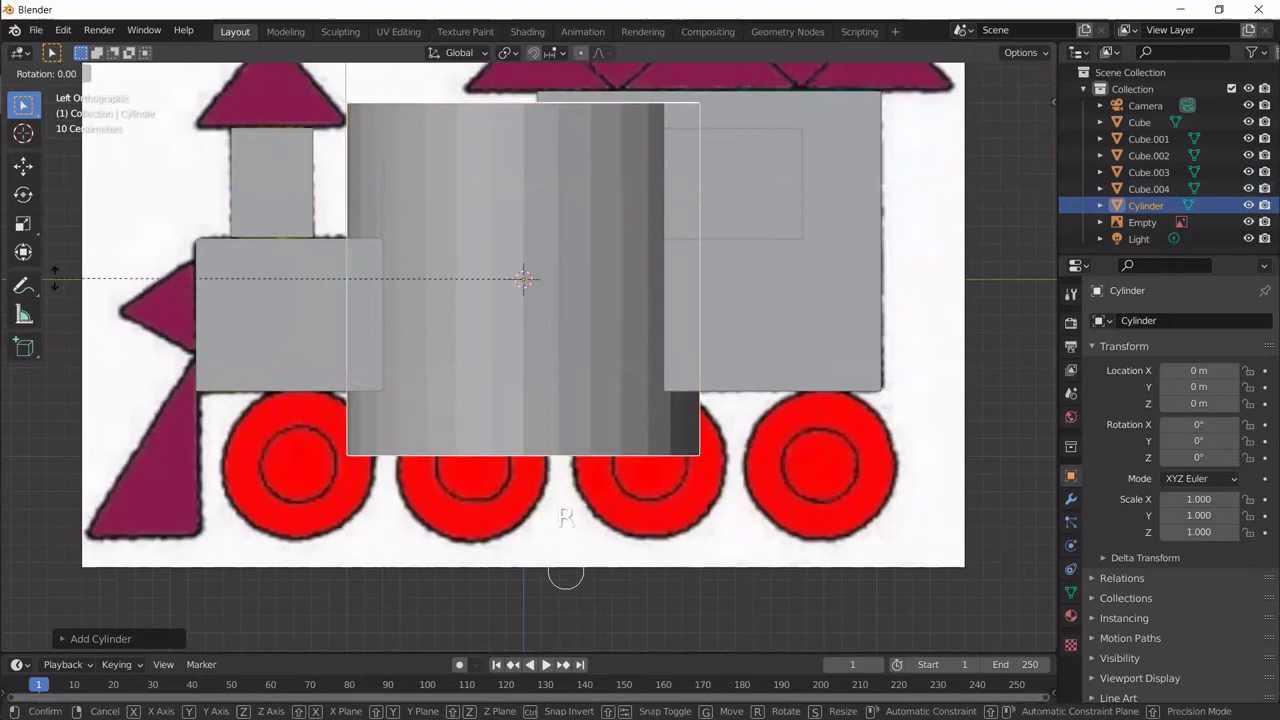
key(y)
key(KP_9)
key(KP_0)
key(KP_Enter)
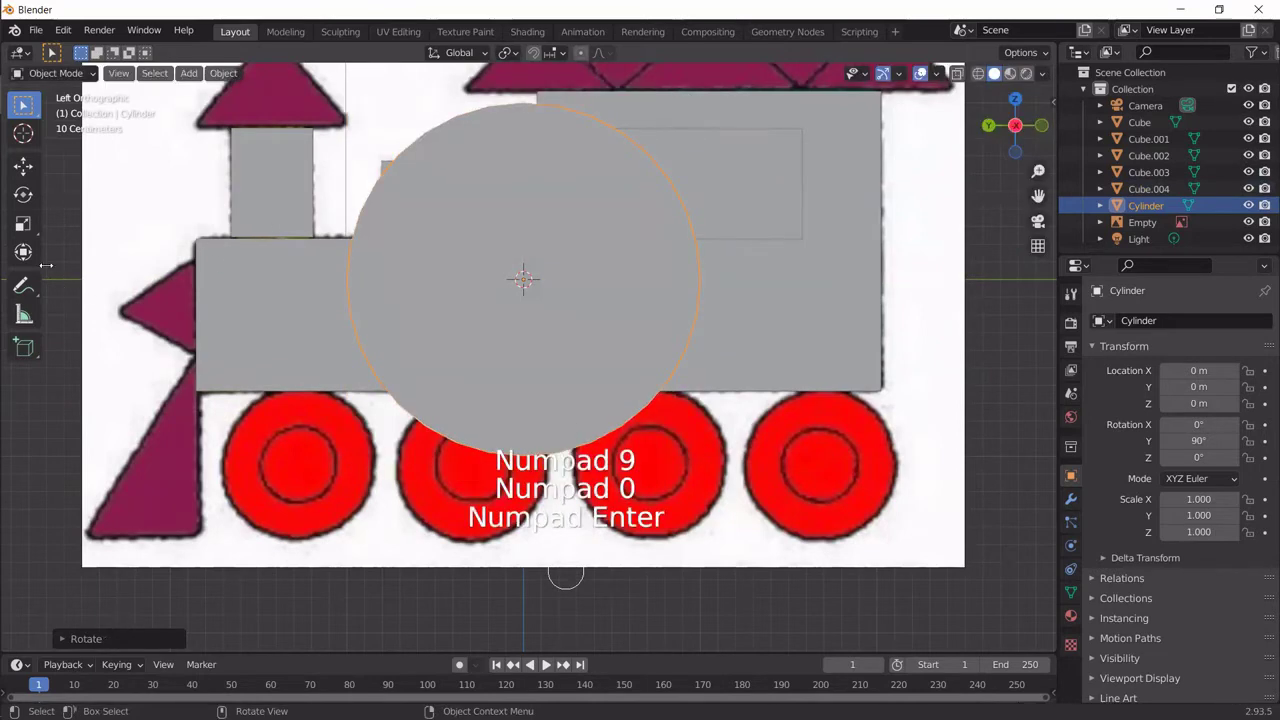
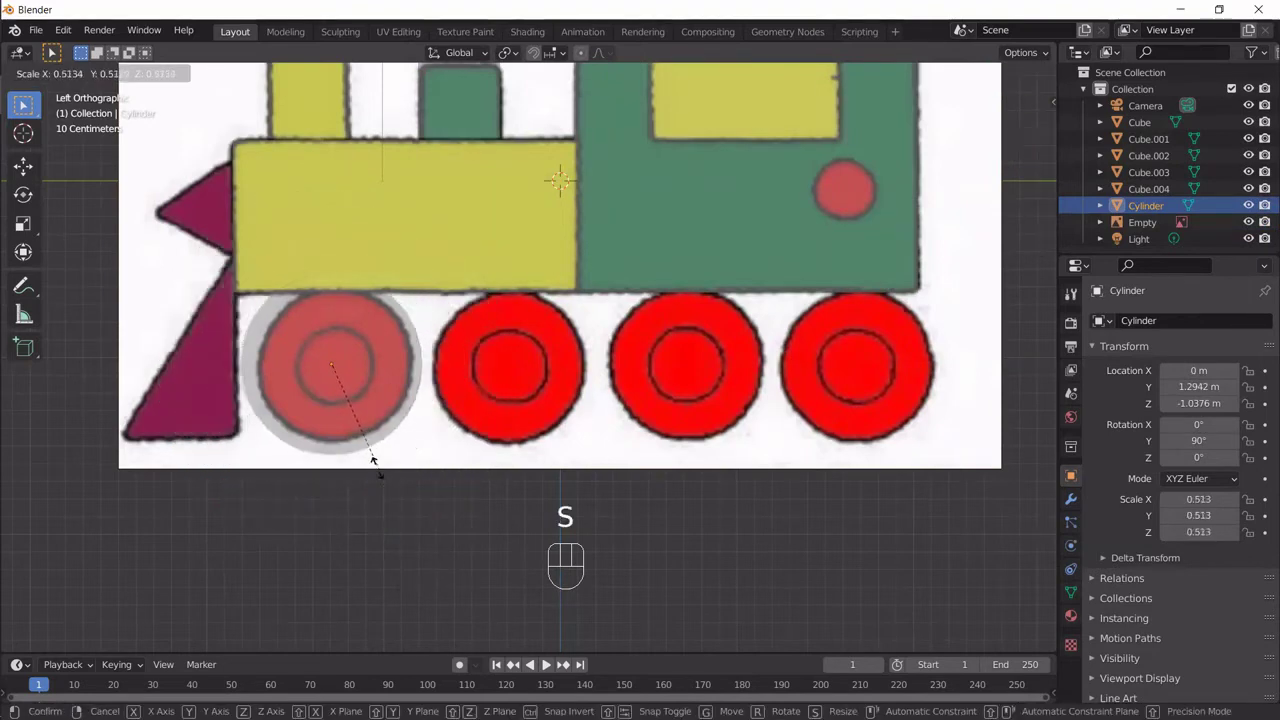
Step: Shrink the cylinder to 0.44 scale and place it over the front wheel
click(382, 469)
drag(480, 516, 458, 473)
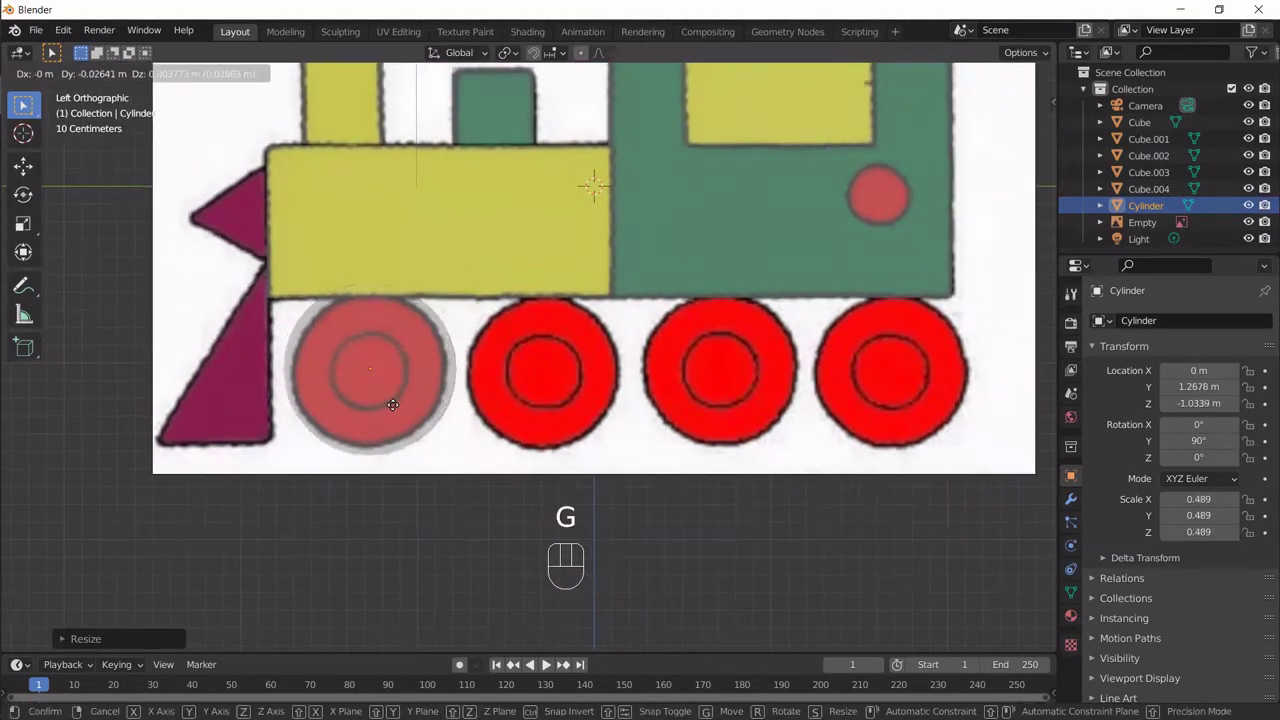
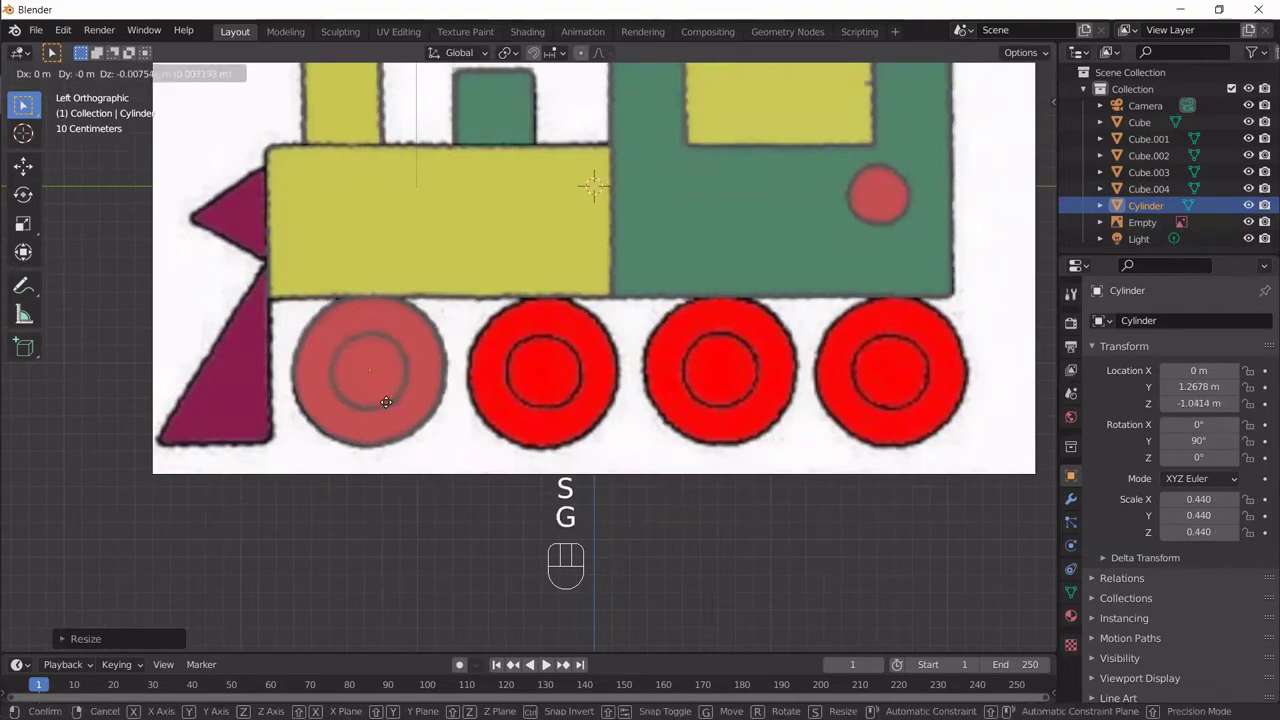
click(388, 405)
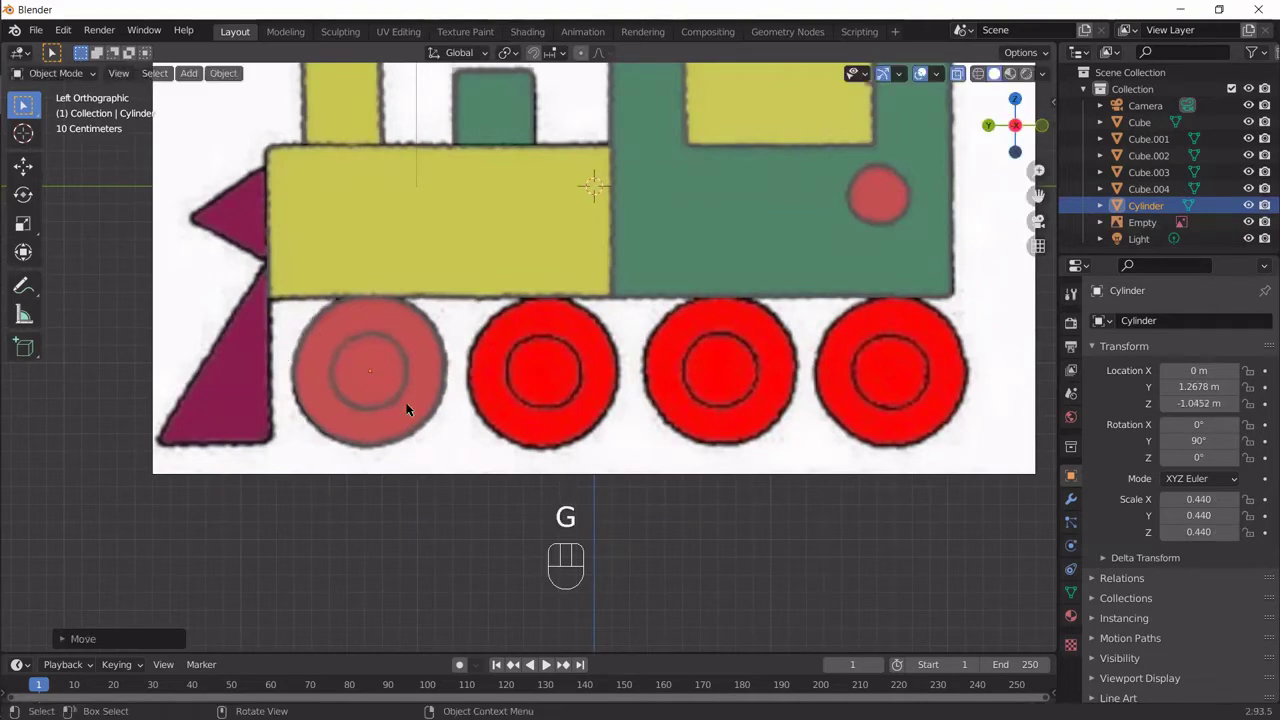
Step: Thin the wheel to 0.154 depth, slide it out to the train's side and duplicate it for the opposite side
key(KP_1)
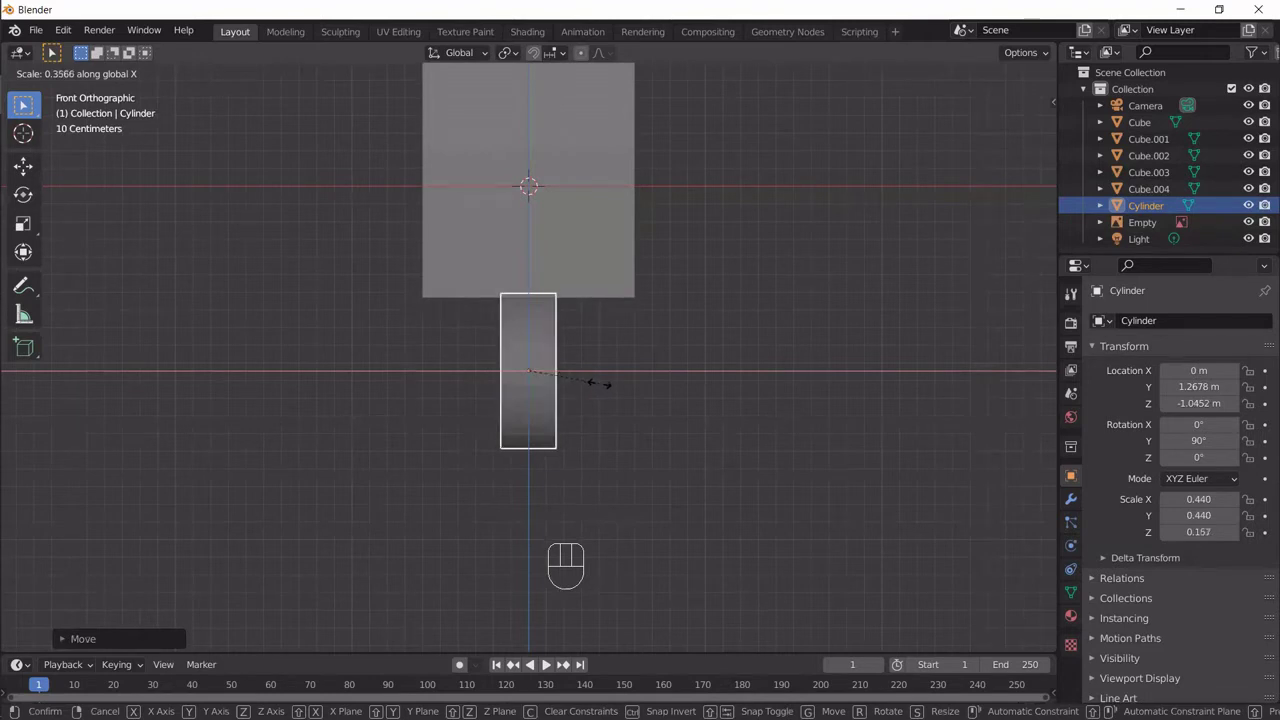
key(KP_3)
key(KP_5)
key(KP_Enter)
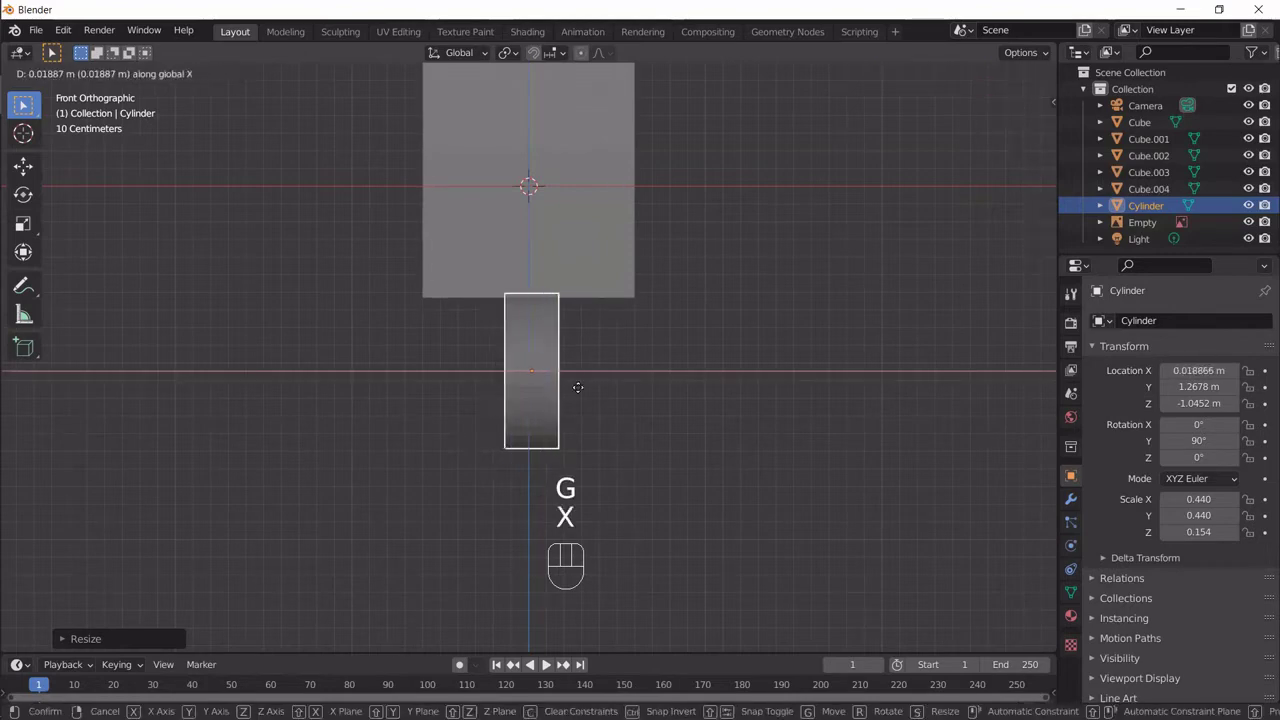
drag(652, 390, 756, 419)
drag(741, 416, 711, 361)
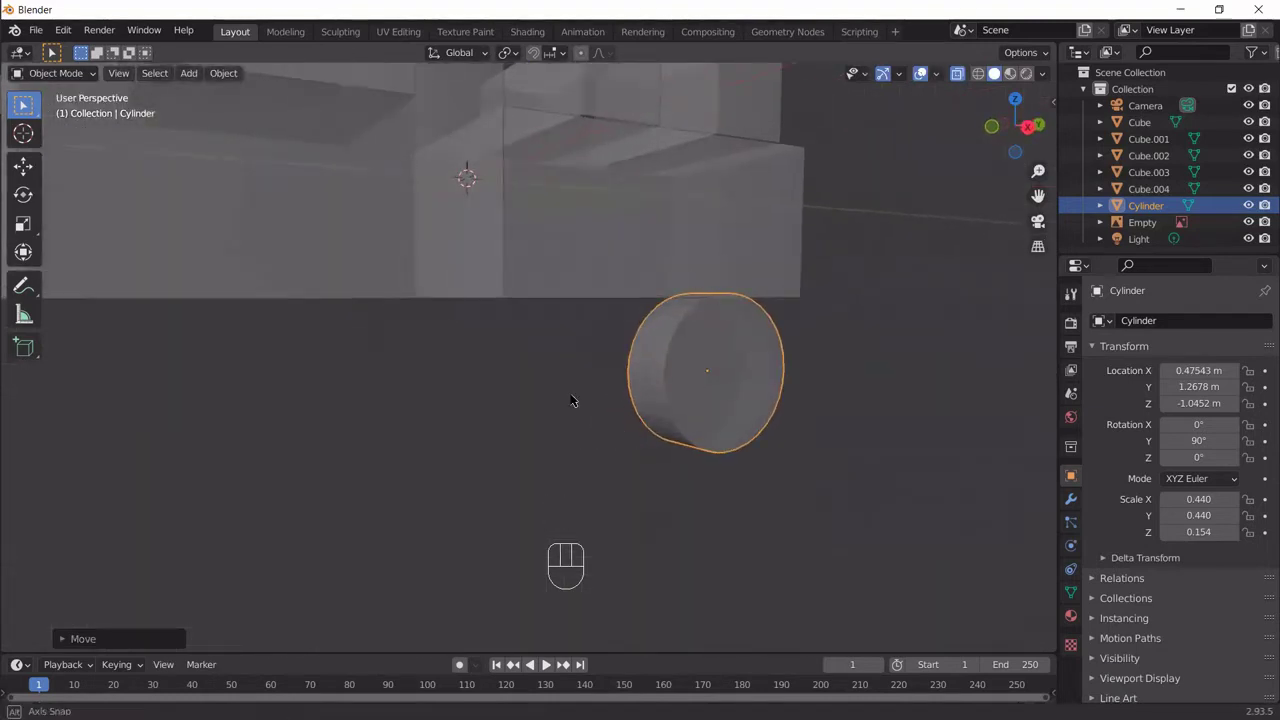
drag(612, 406, 736, 398)
key(KP_1)
key(shift+d)
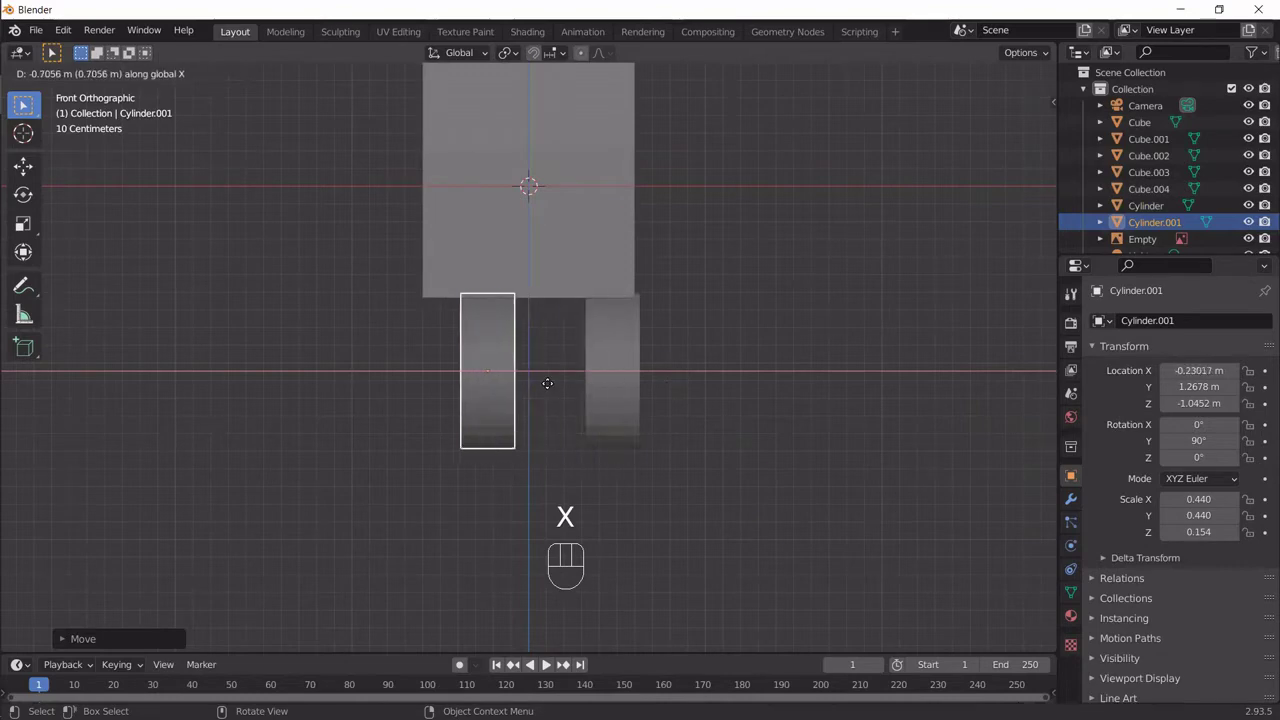
Step: Place the second wheel, then duplicate a third cylinder scaled to 0.22 as the axle core
click(520, 387)
drag(526, 421, 730, 410)
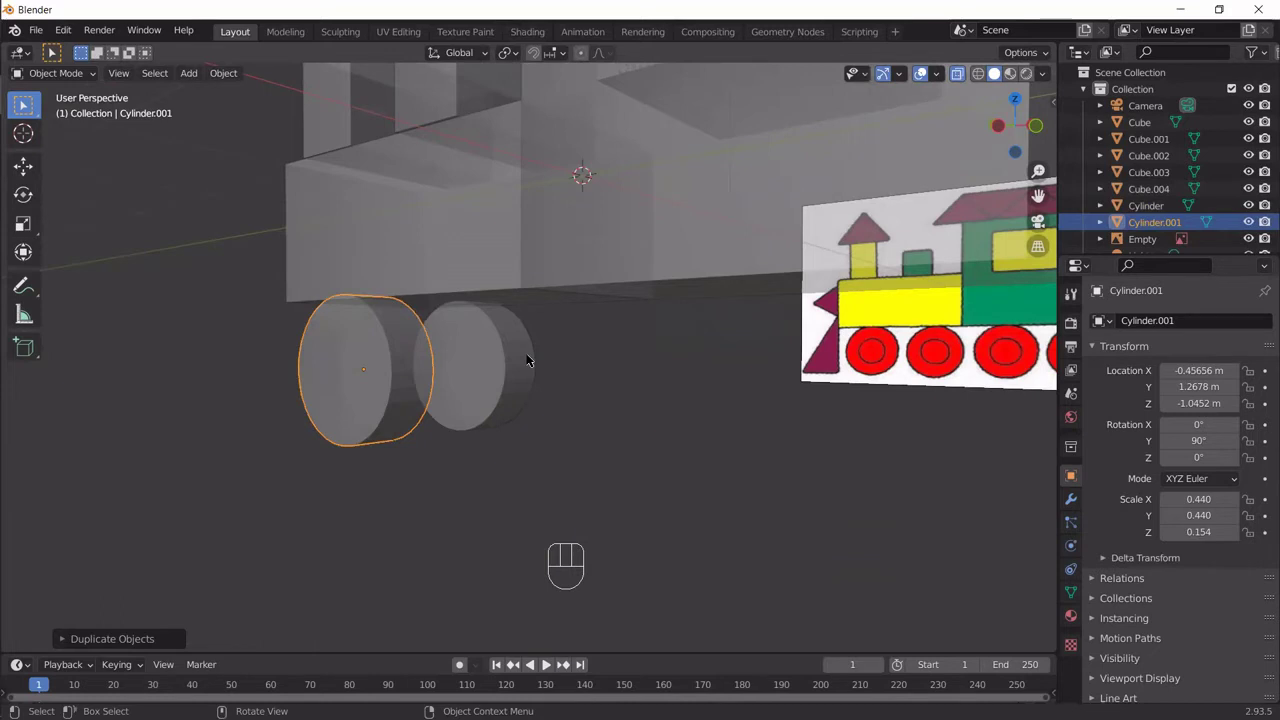
key(ctrl+KP_3)
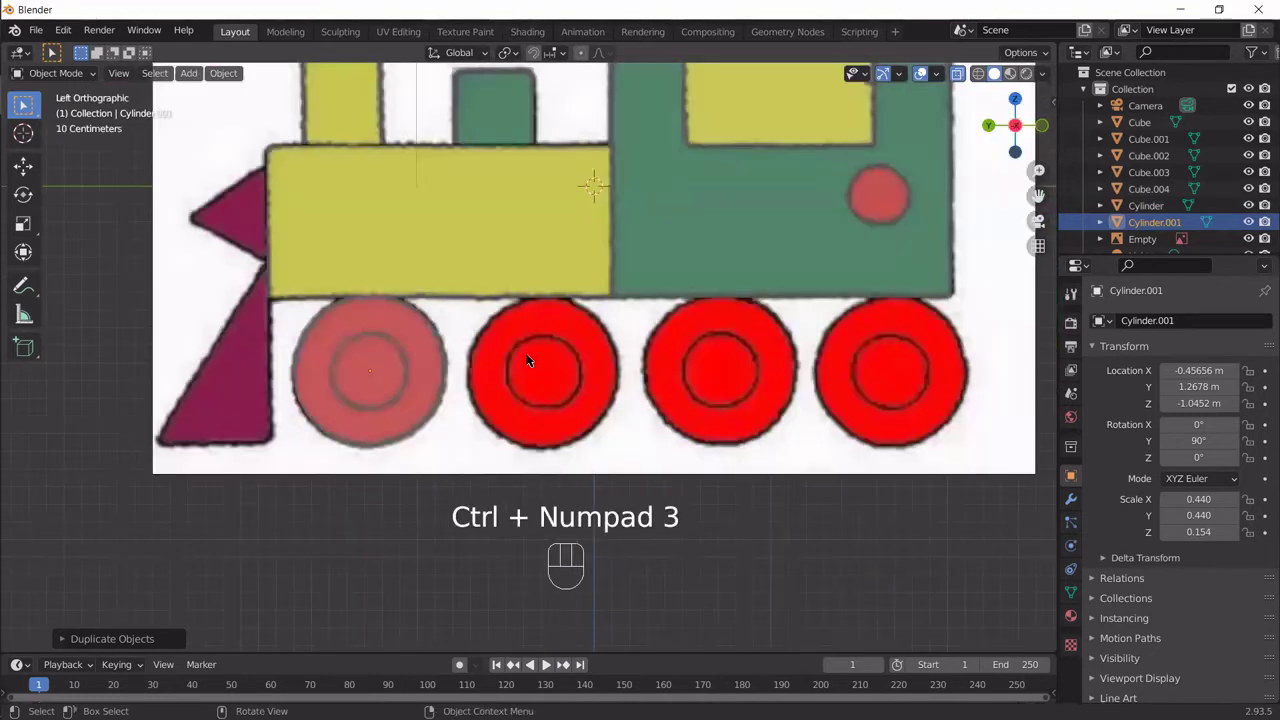
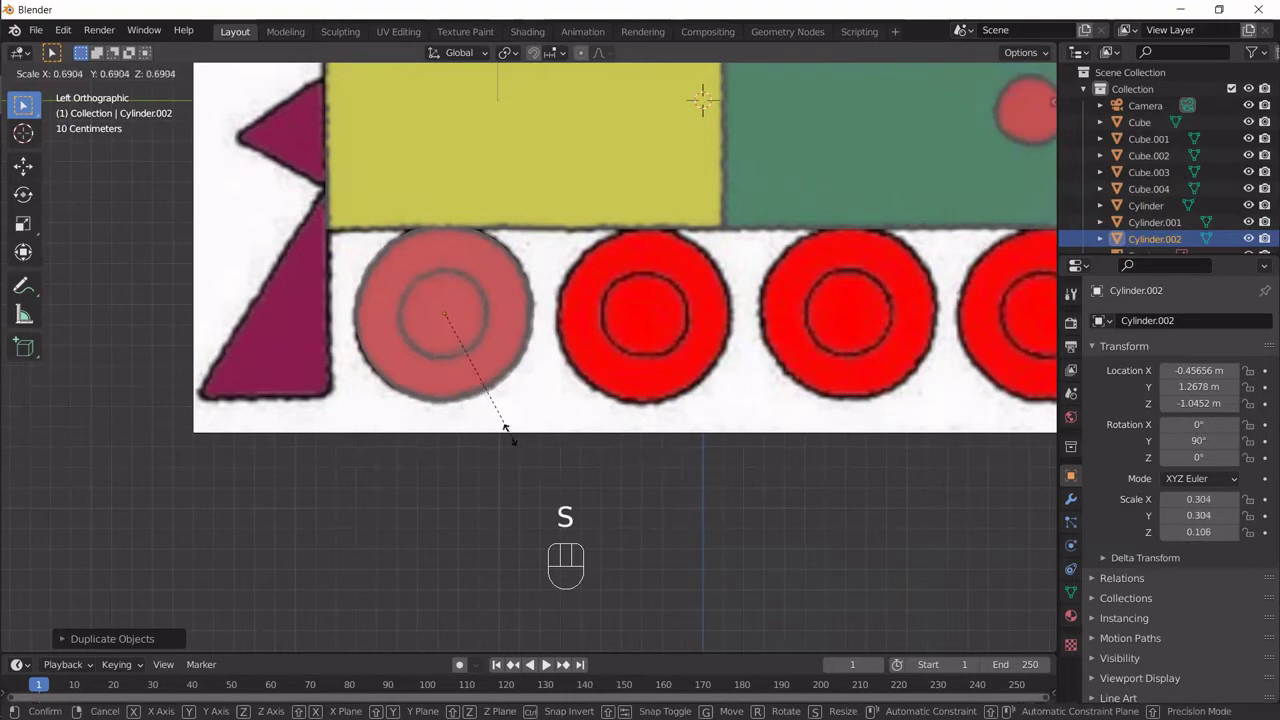
click(493, 403)
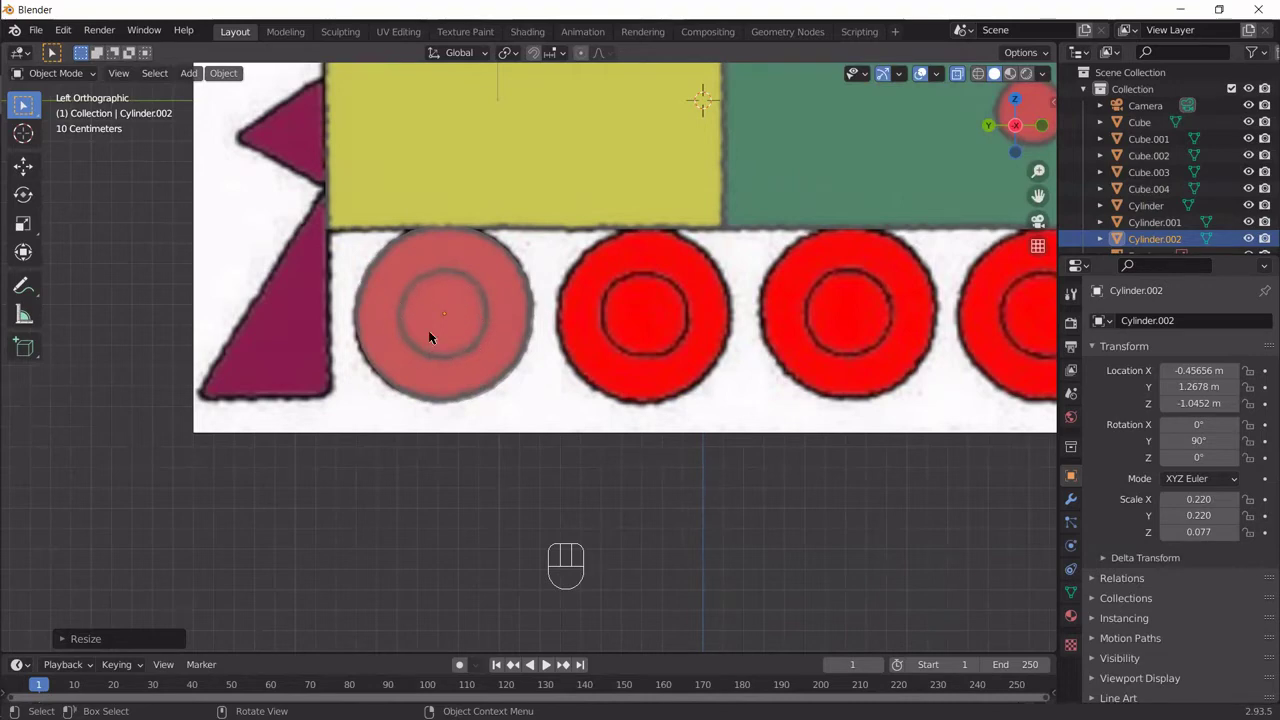
Step: Centre Cylinder.002 at X 0 and stretch it to about 0.63 into an axle between the wheels
key(KP_1)
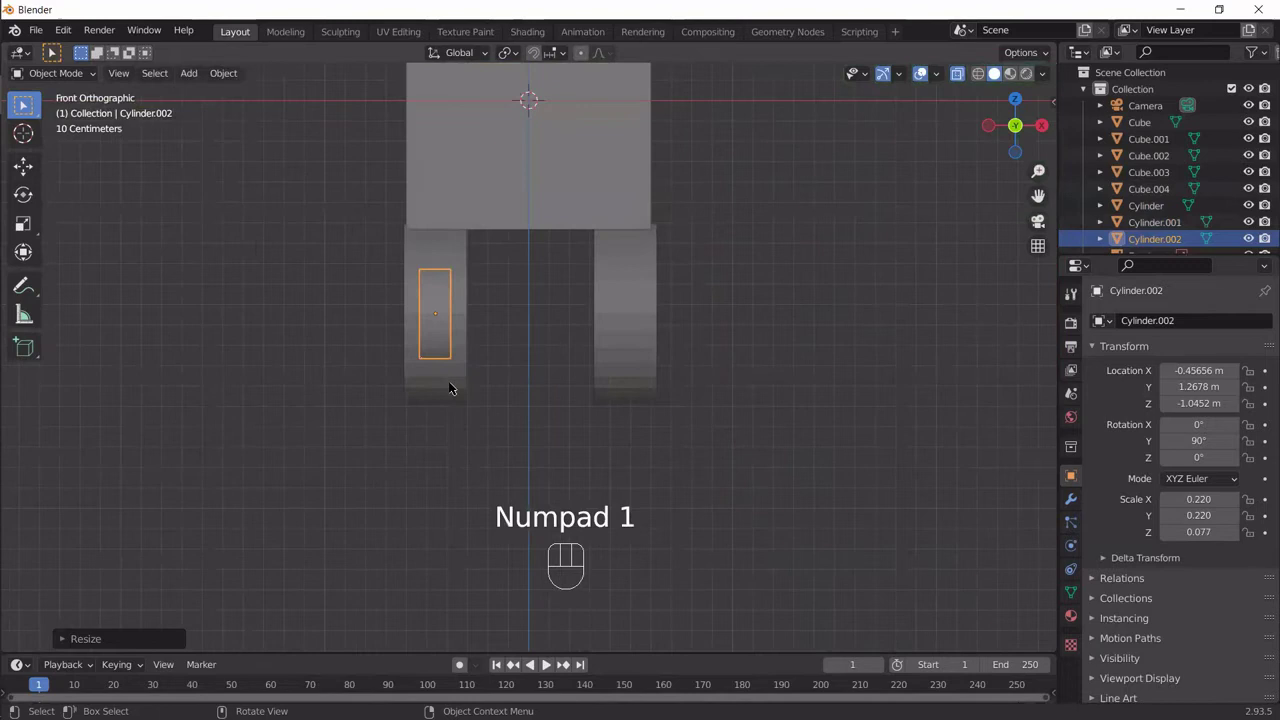
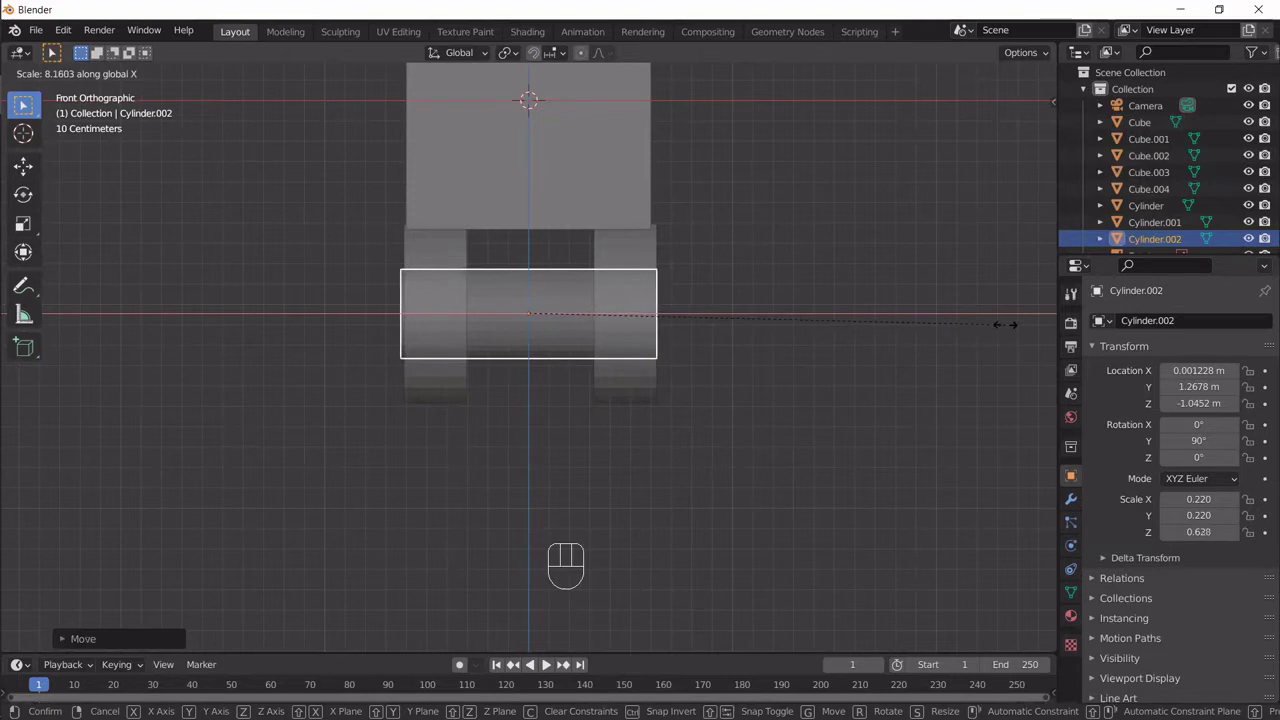
click(1014, 328)
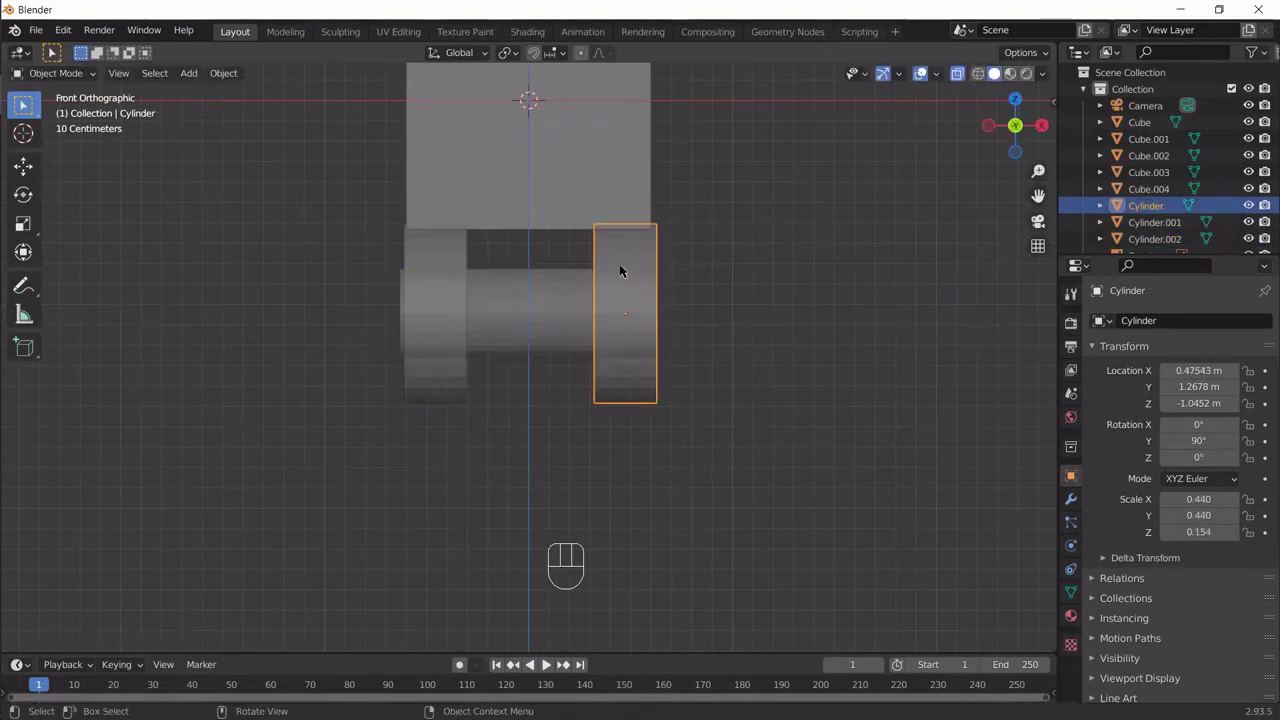
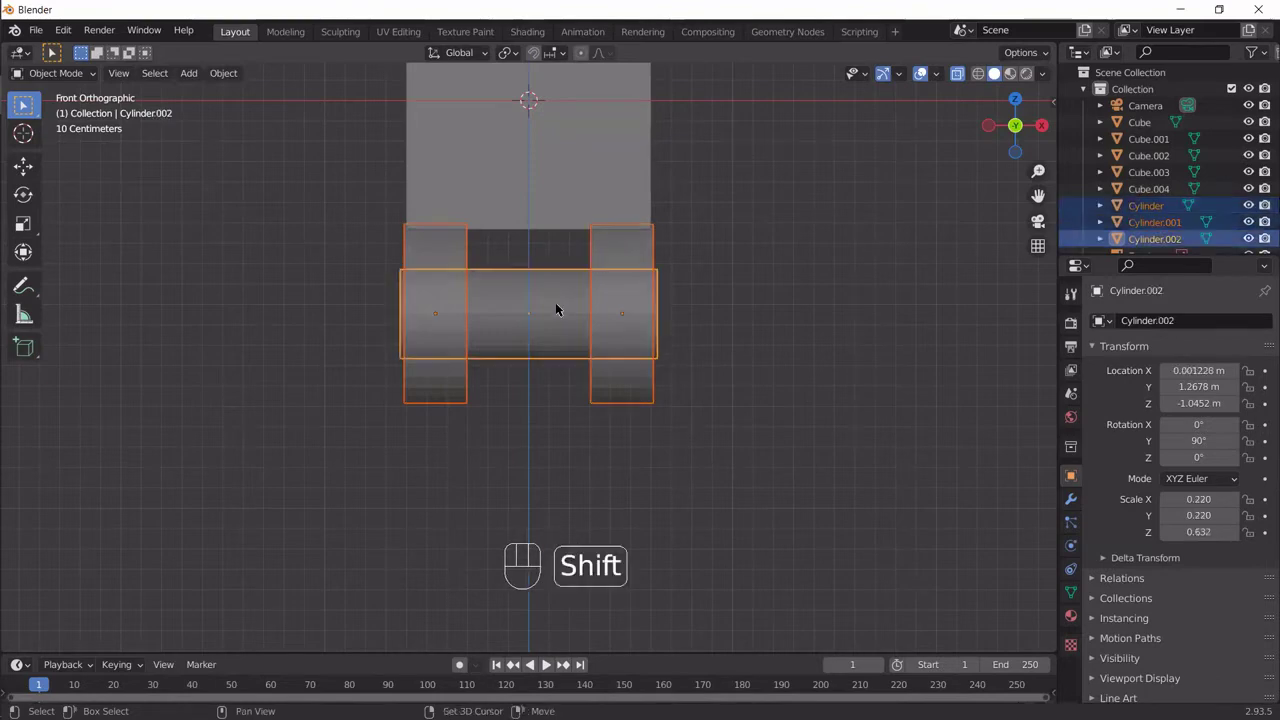
Step: Duplicate the wheel-and-axle set along Y to sit over the next wheels in the drawing
drag(722, 381, 655, 410)
key(ctrl+KP_3)
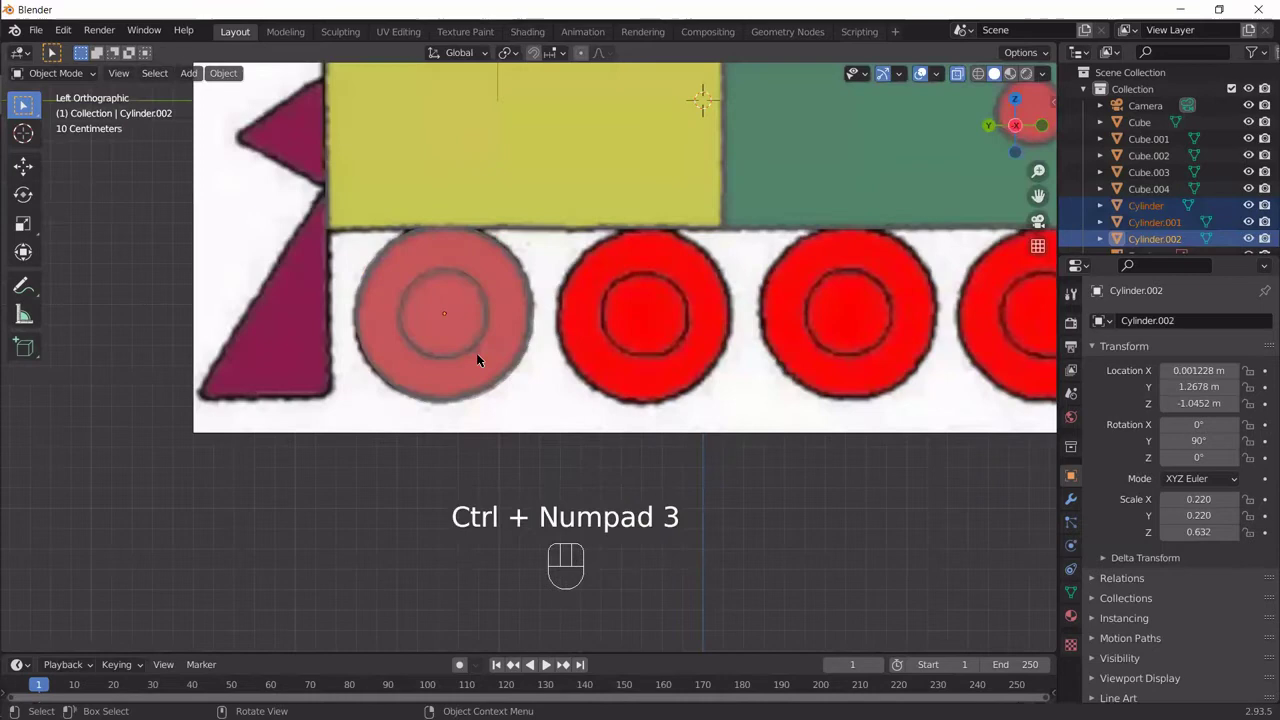
drag(689, 478, 500, 415)
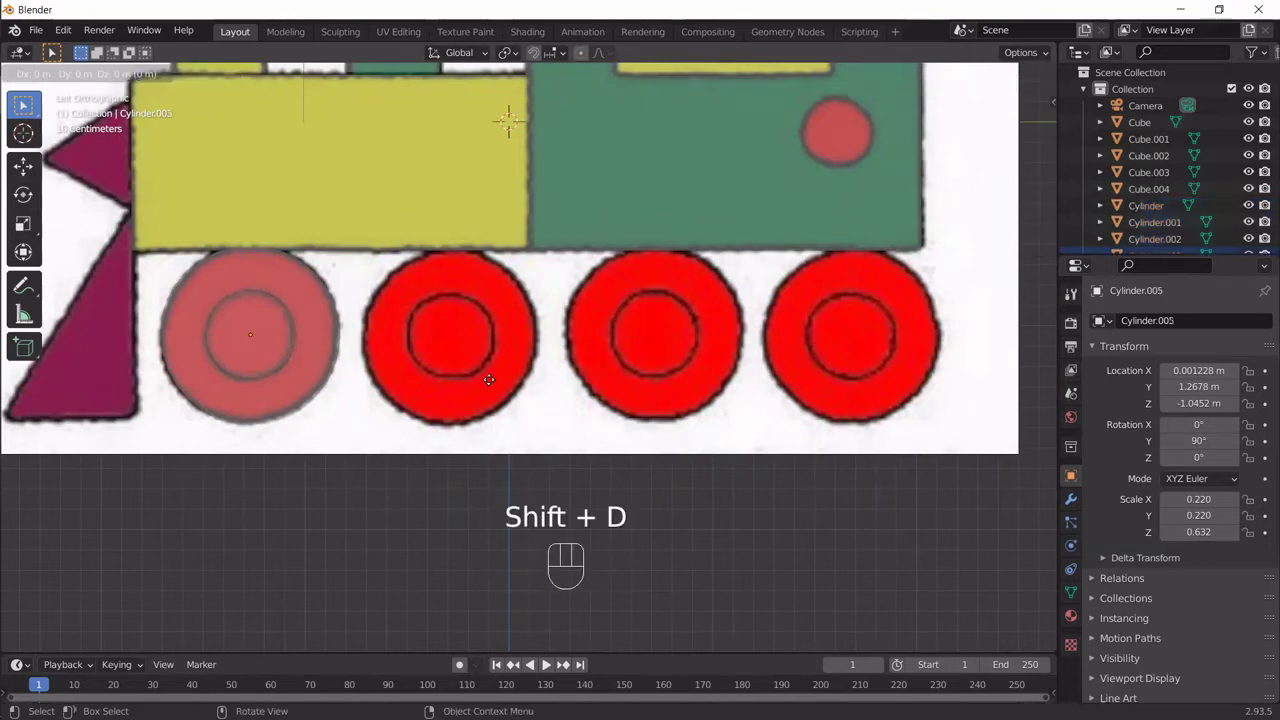
key(x)
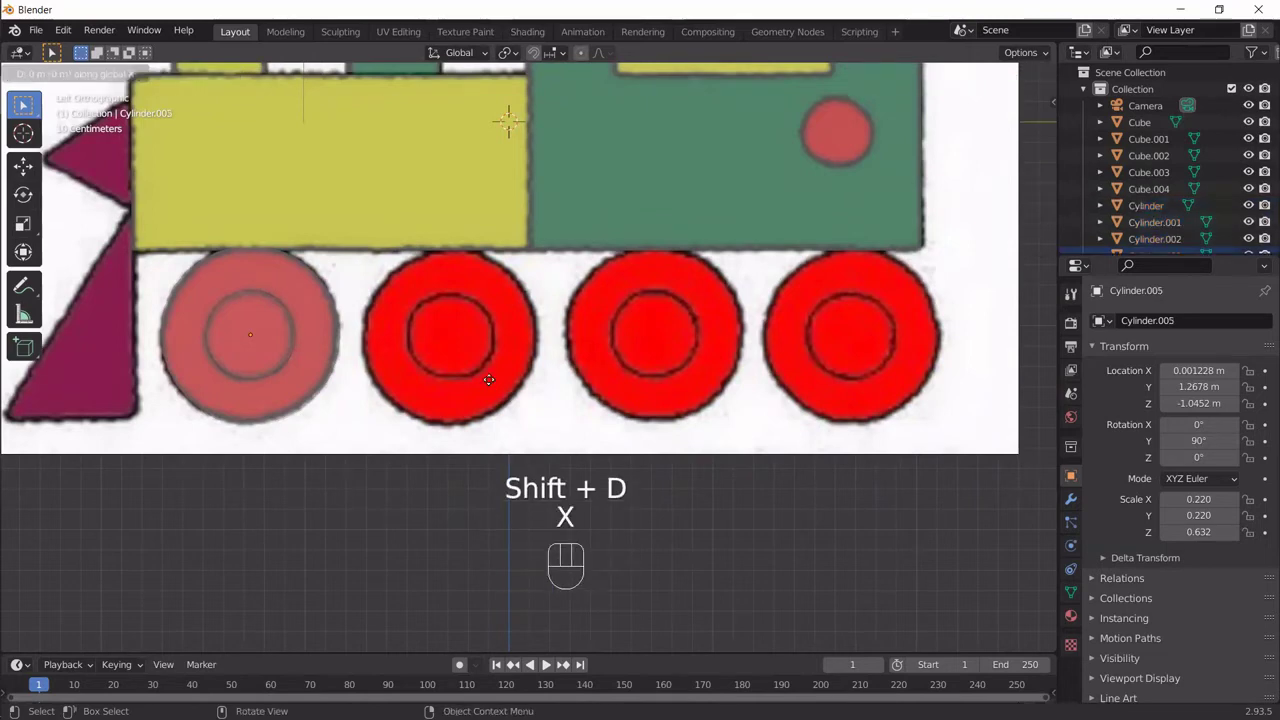
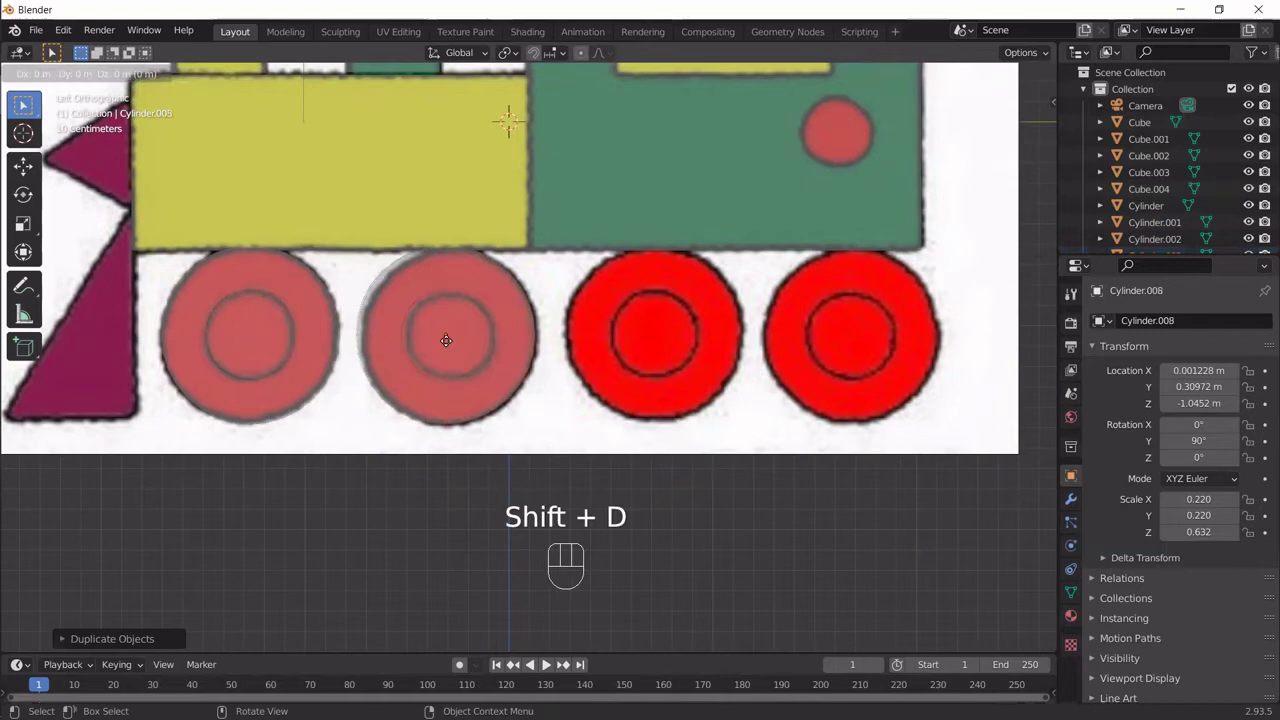
key(y)
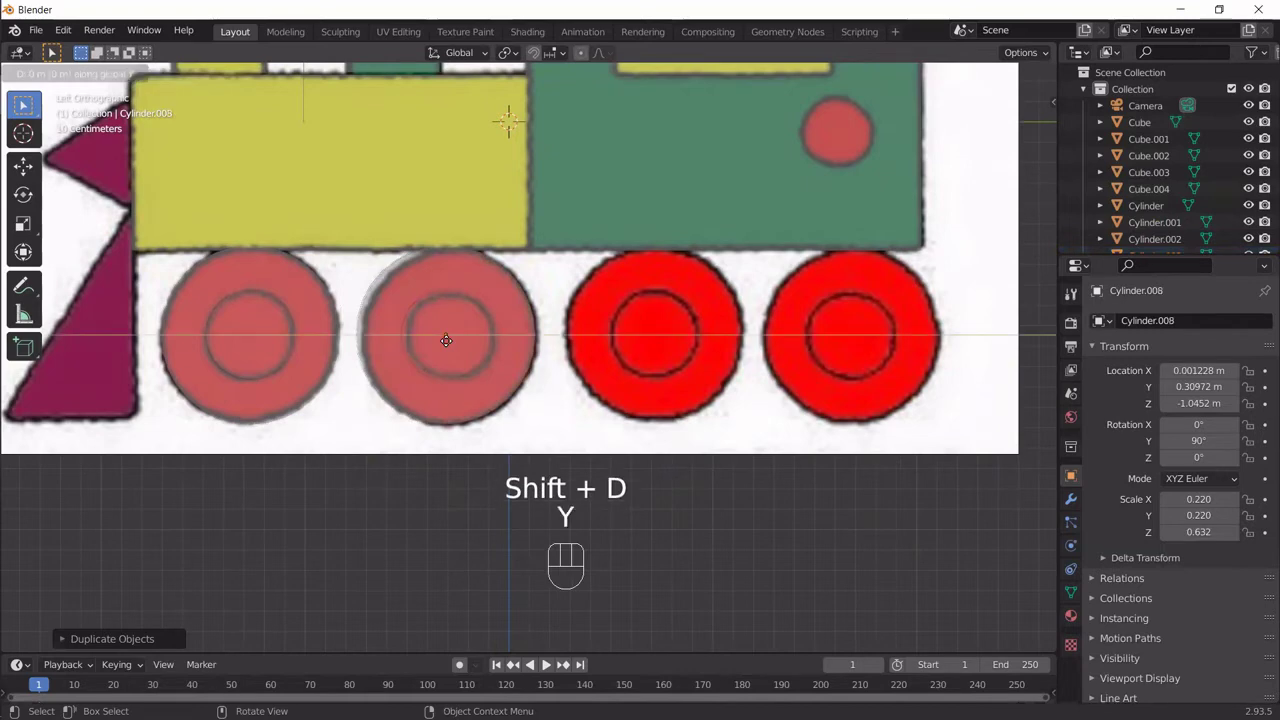
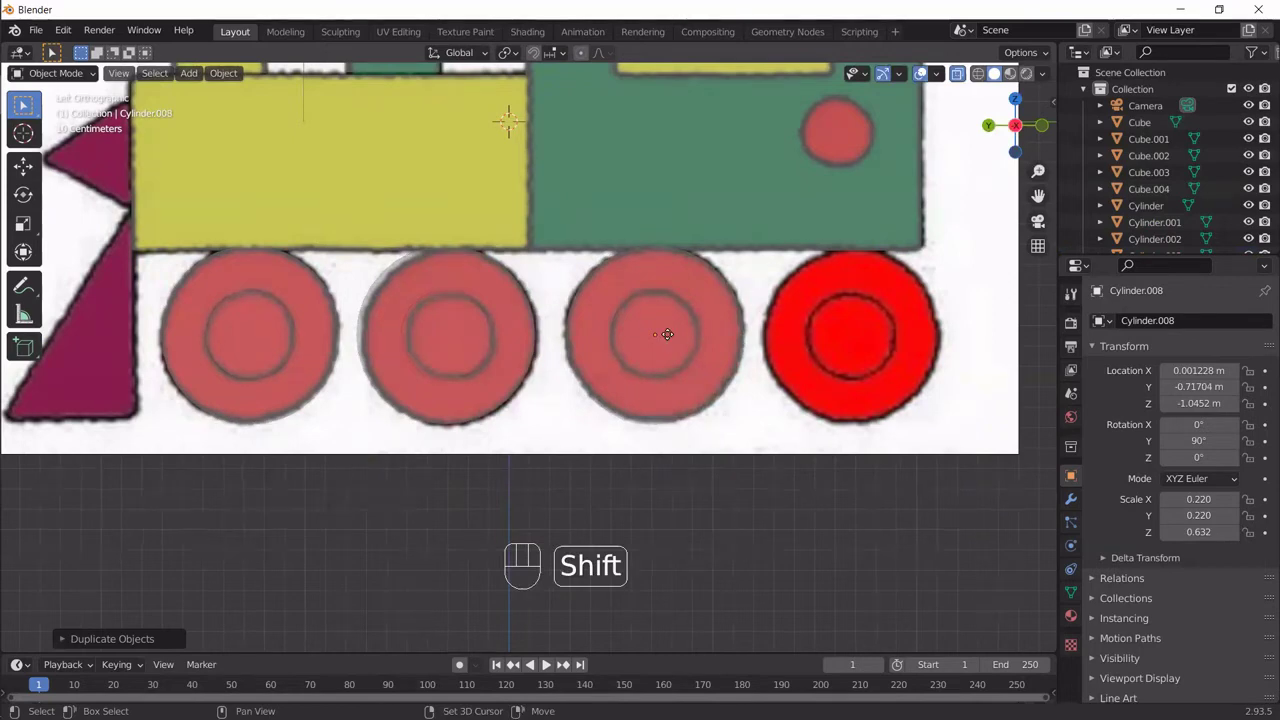
key(y)
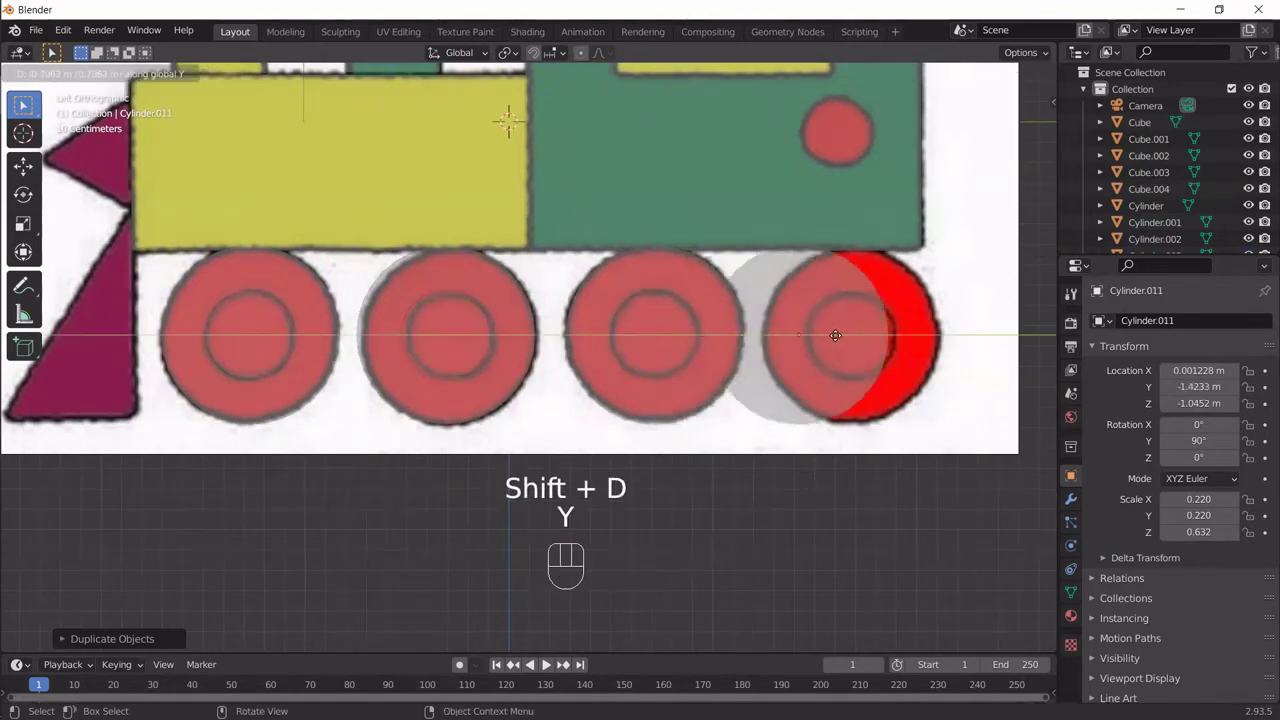
click(865, 339)
Step: Inspect the wheel sets from below and reselect the last set at the rear wheels
drag(553, 353, 700, 390)
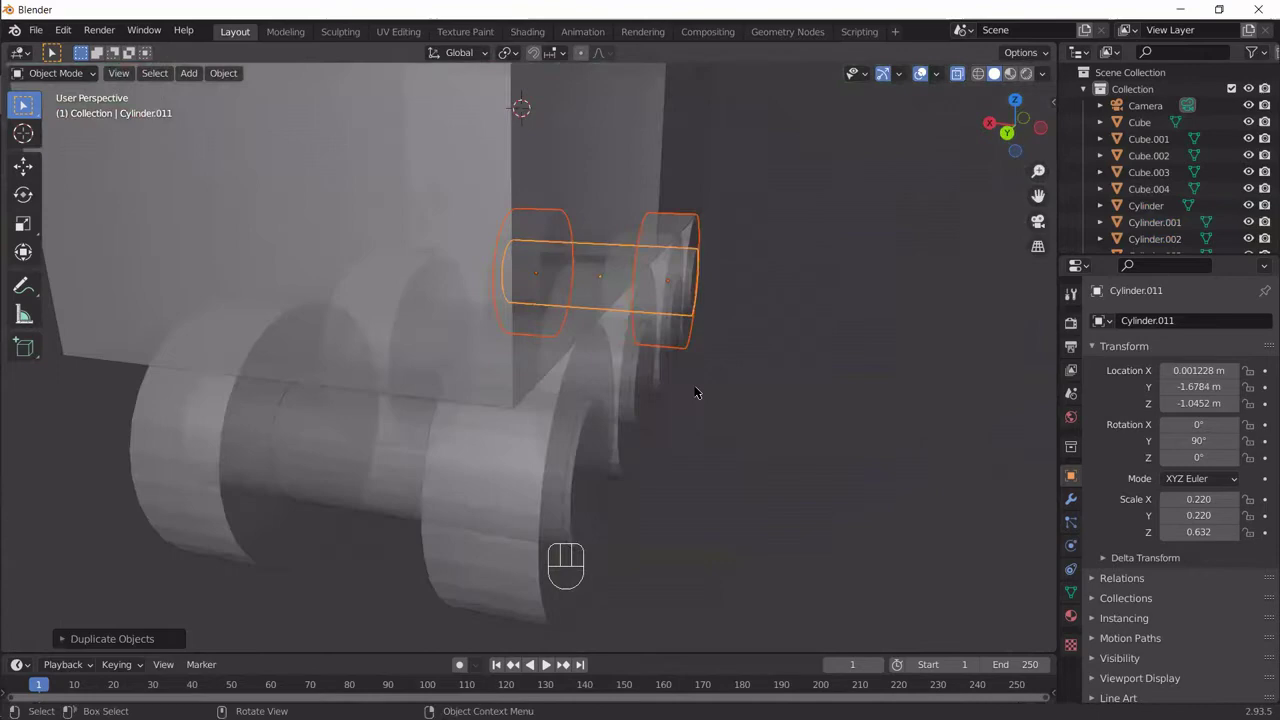
key(ctrl+KP_3)
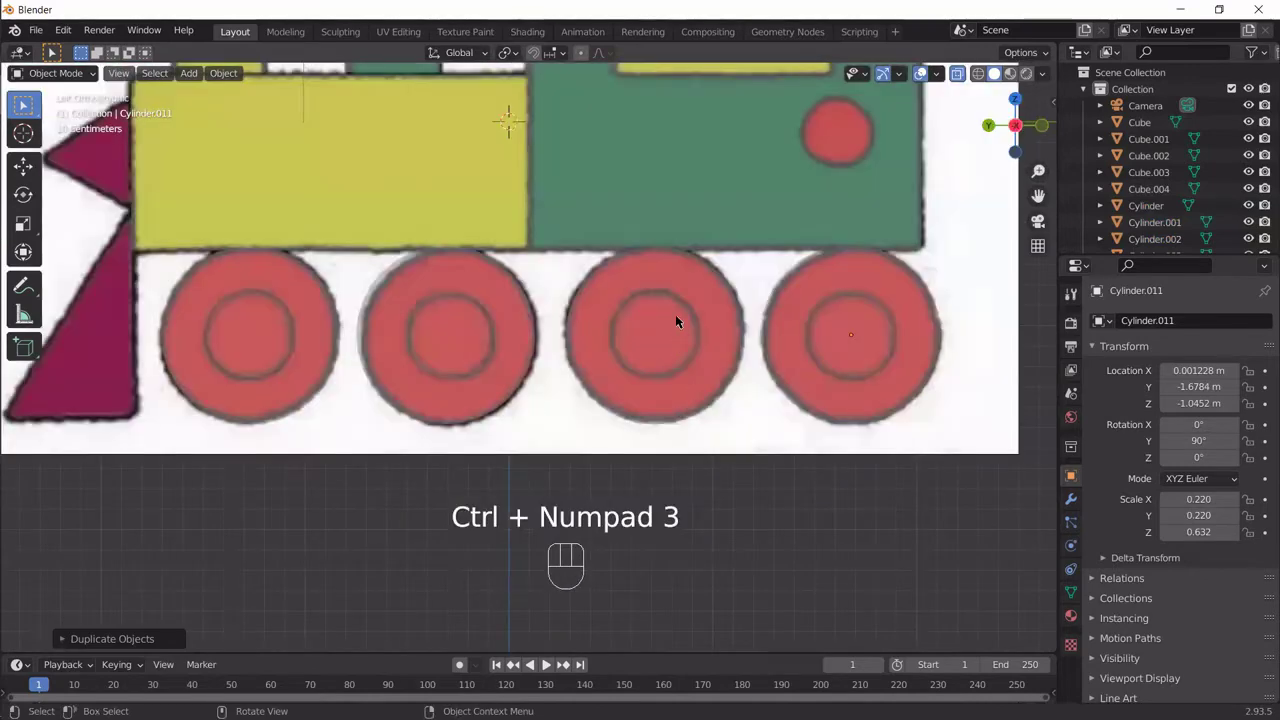
drag(394, 386, 550, 389)
drag(802, 368, 644, 422)
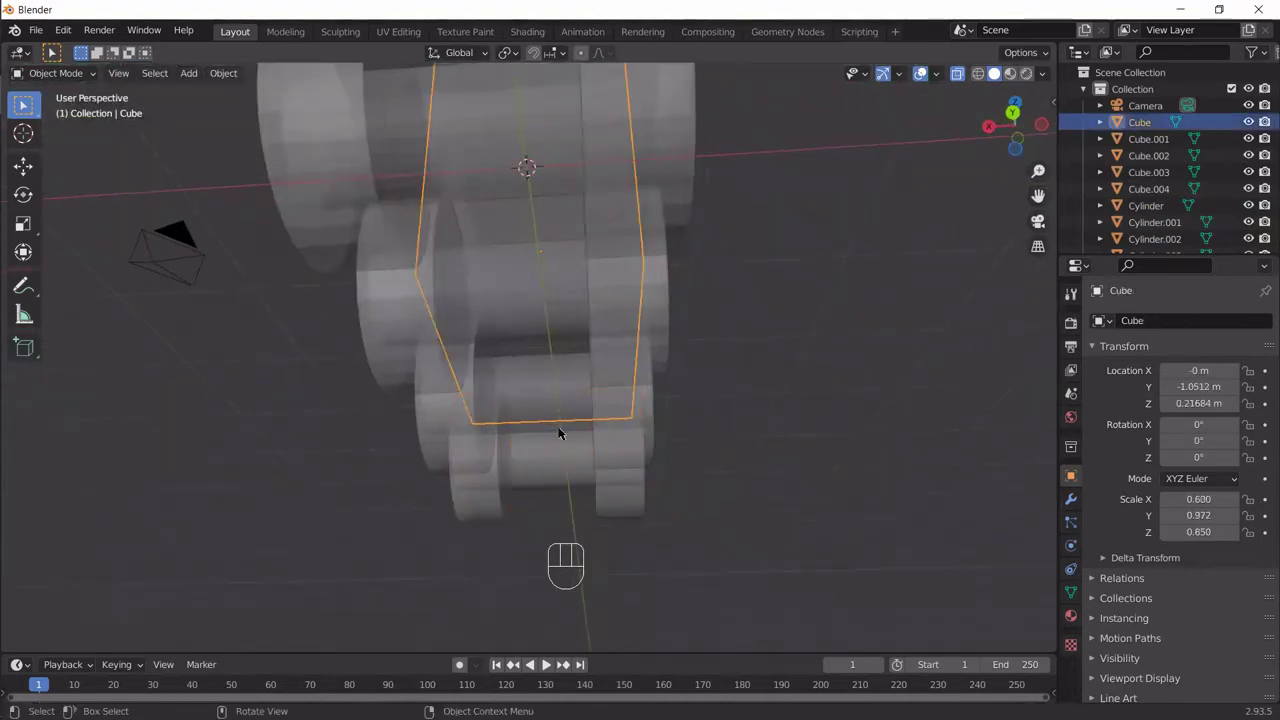
click(562, 424)
click(556, 481)
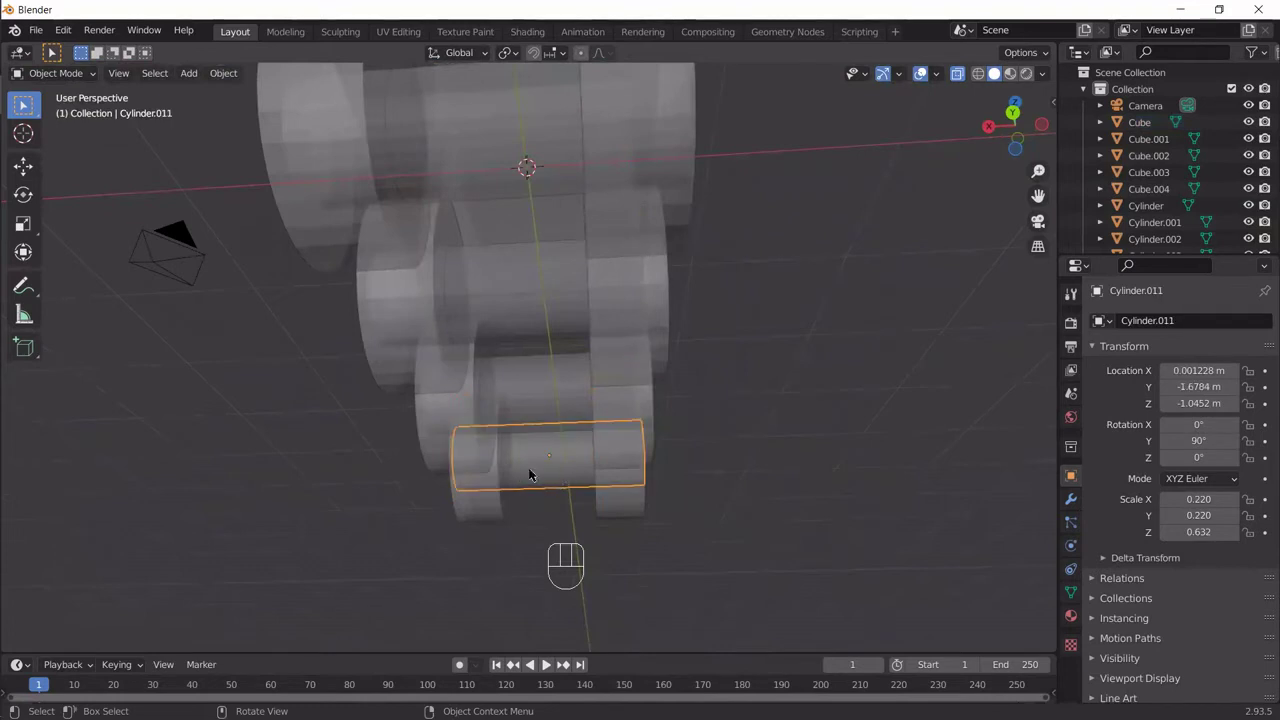
key(ctrl+KP_3)
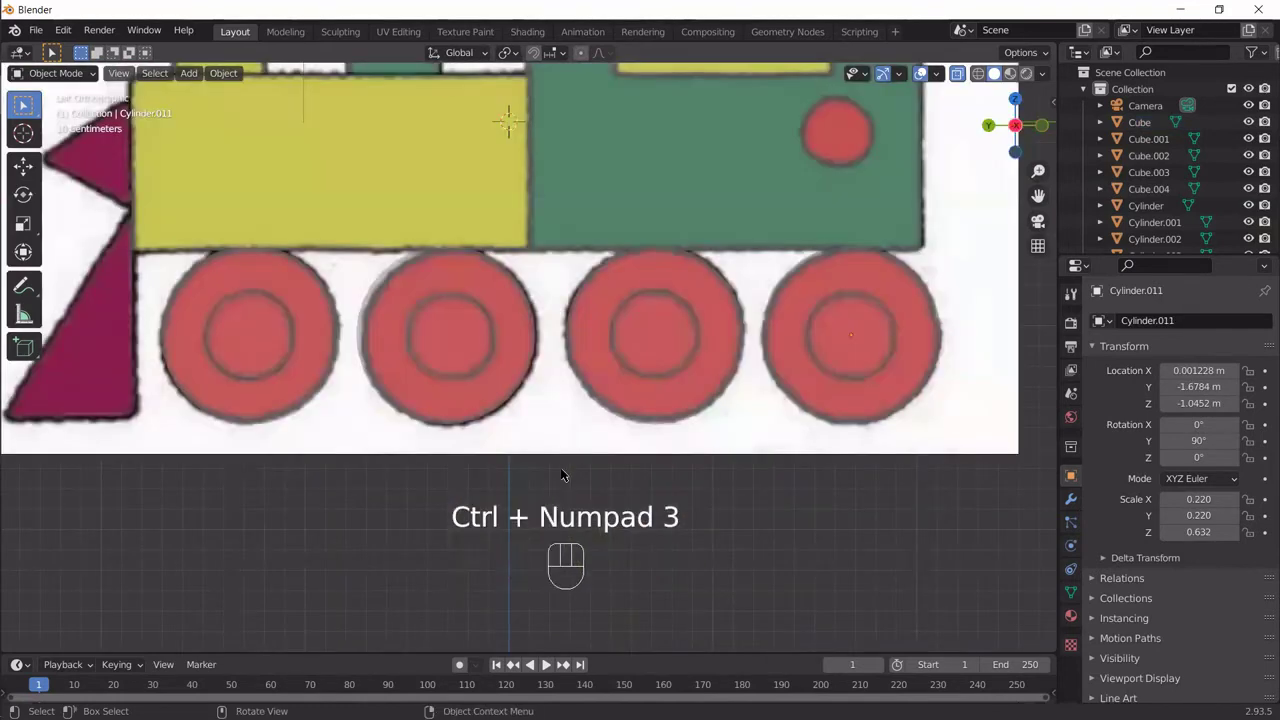
drag(649, 405, 609, 356)
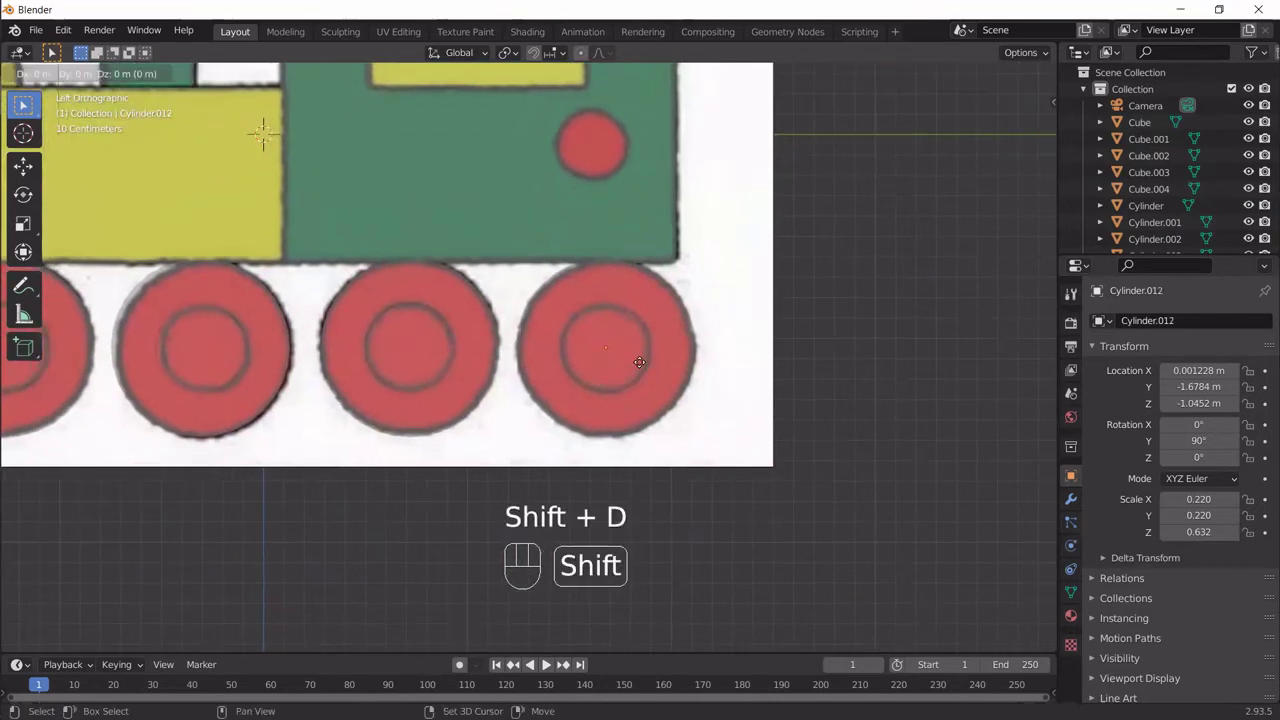
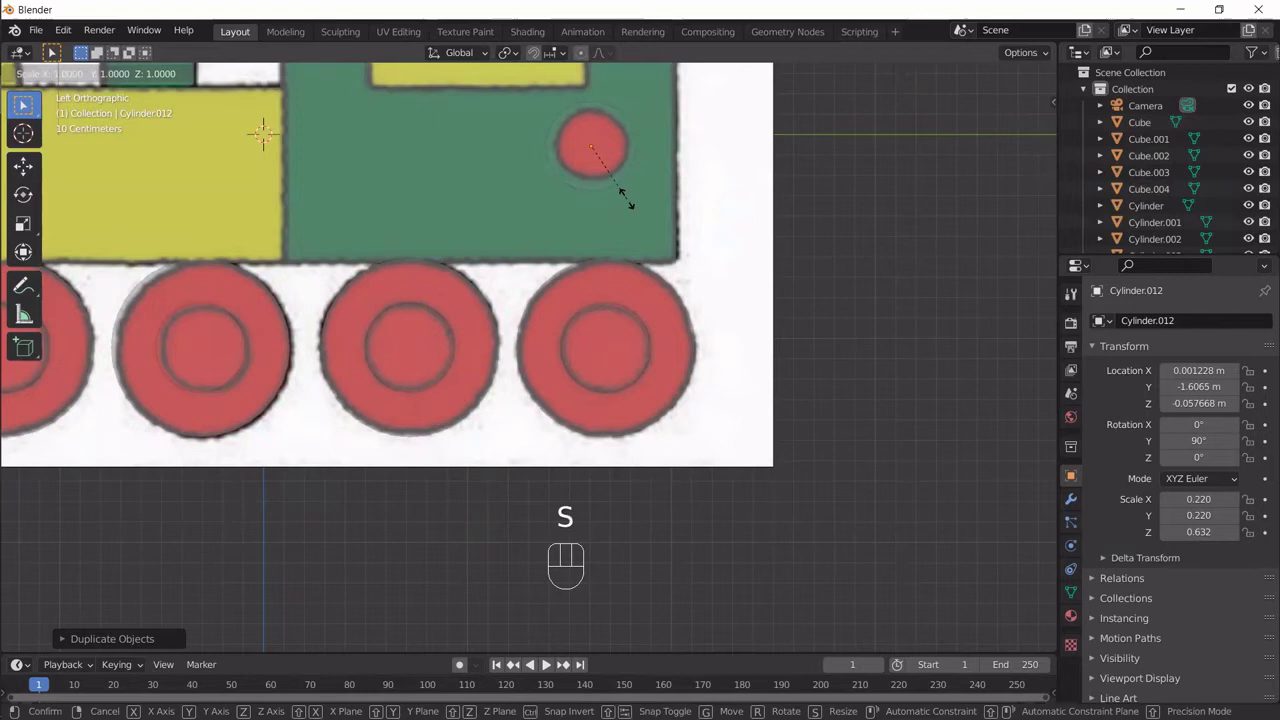
Step: Resize the duplicated small red disc on the cab to about 0.195, keeping its X thickness
key(shift+x)
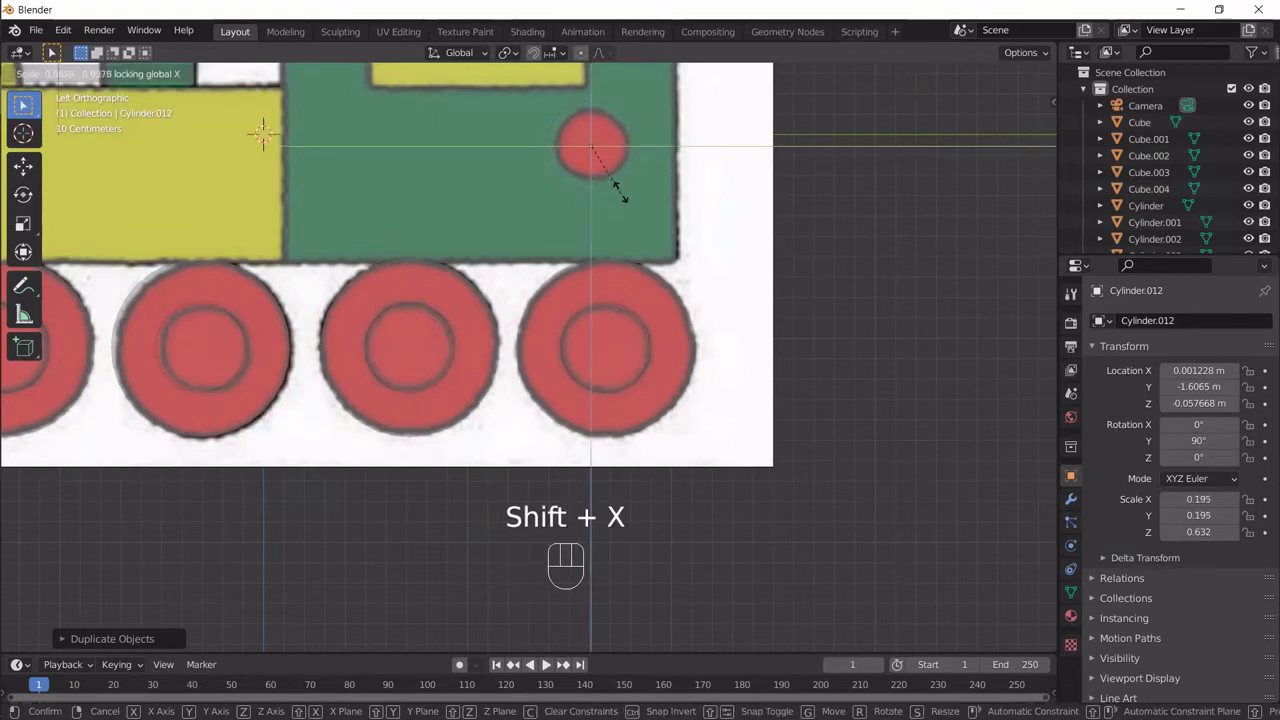
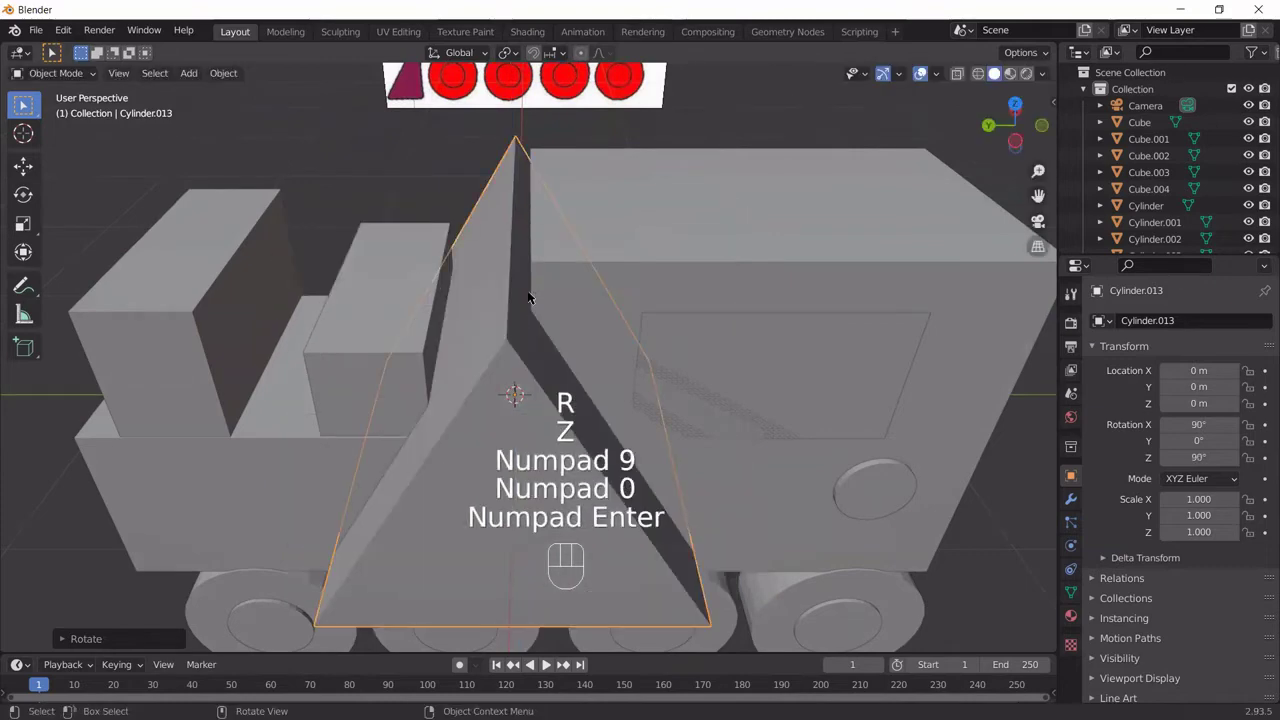
Step: Widen block Cube.004 along X from 0.600 to 0.608
drag(632, 499, 576, 399)
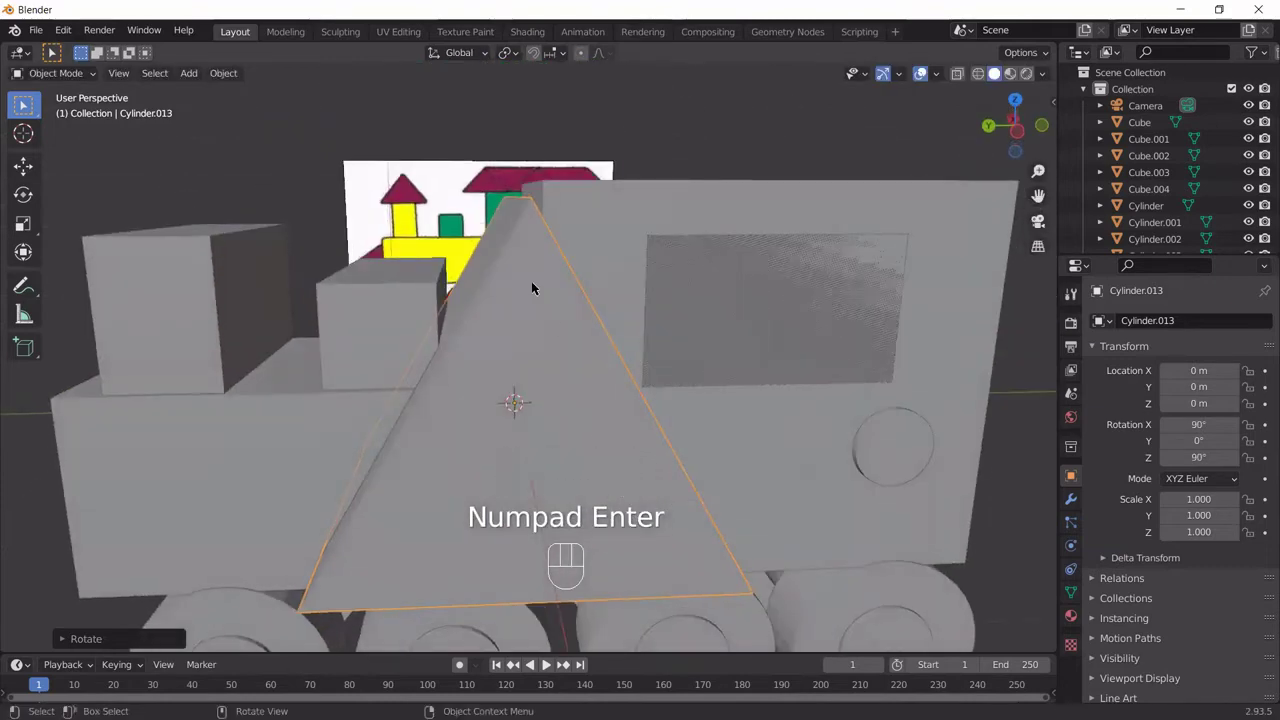
drag(600, 384, 668, 385)
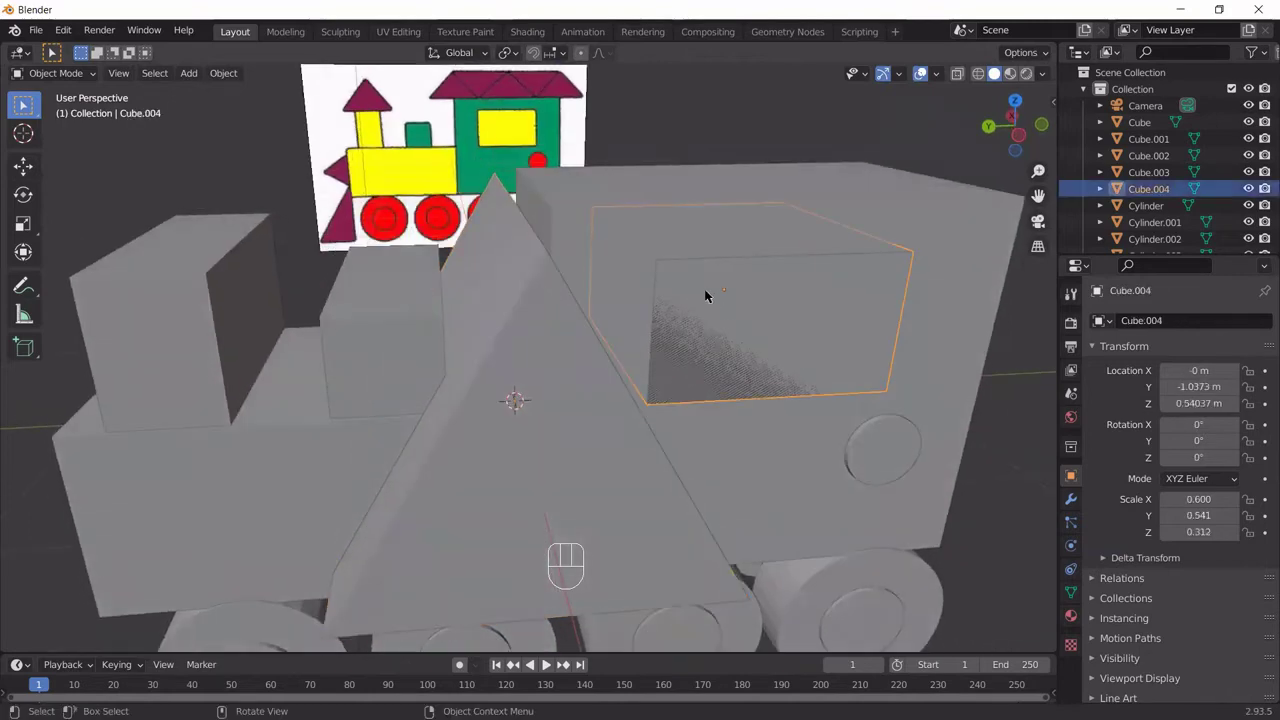
drag(703, 398, 660, 364)
middle_click(687, 378)
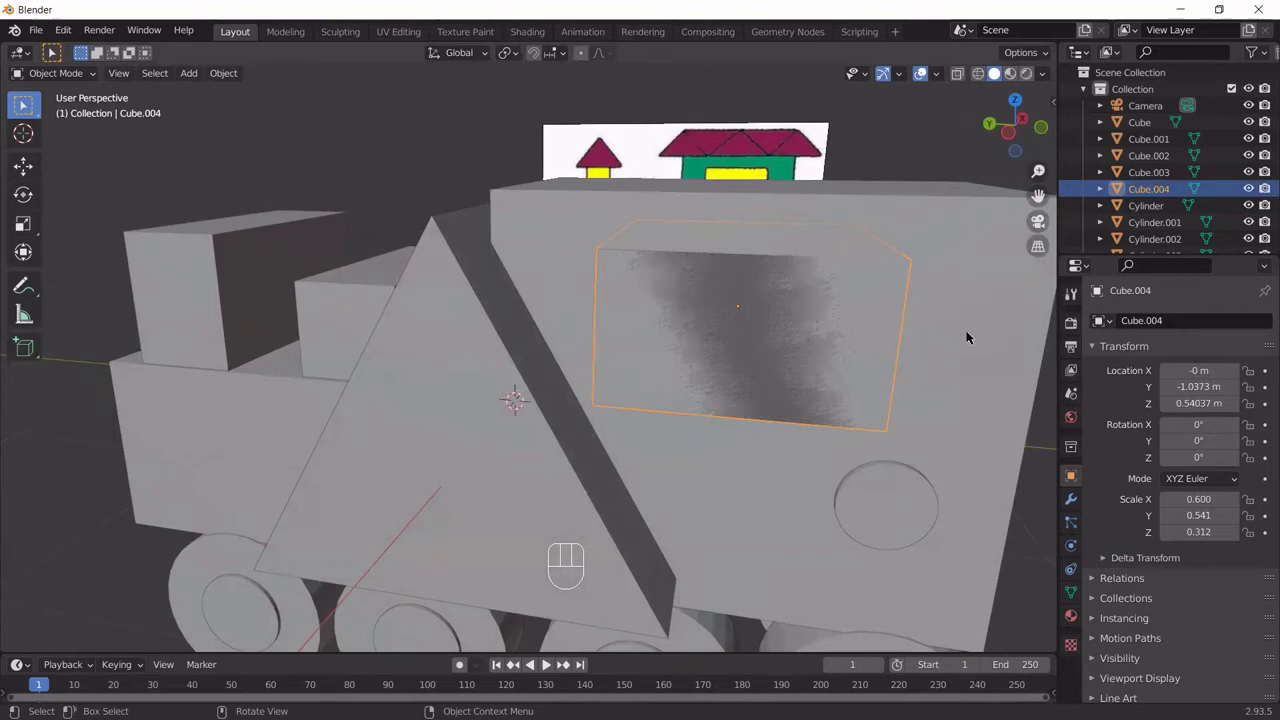
click(979, 342)
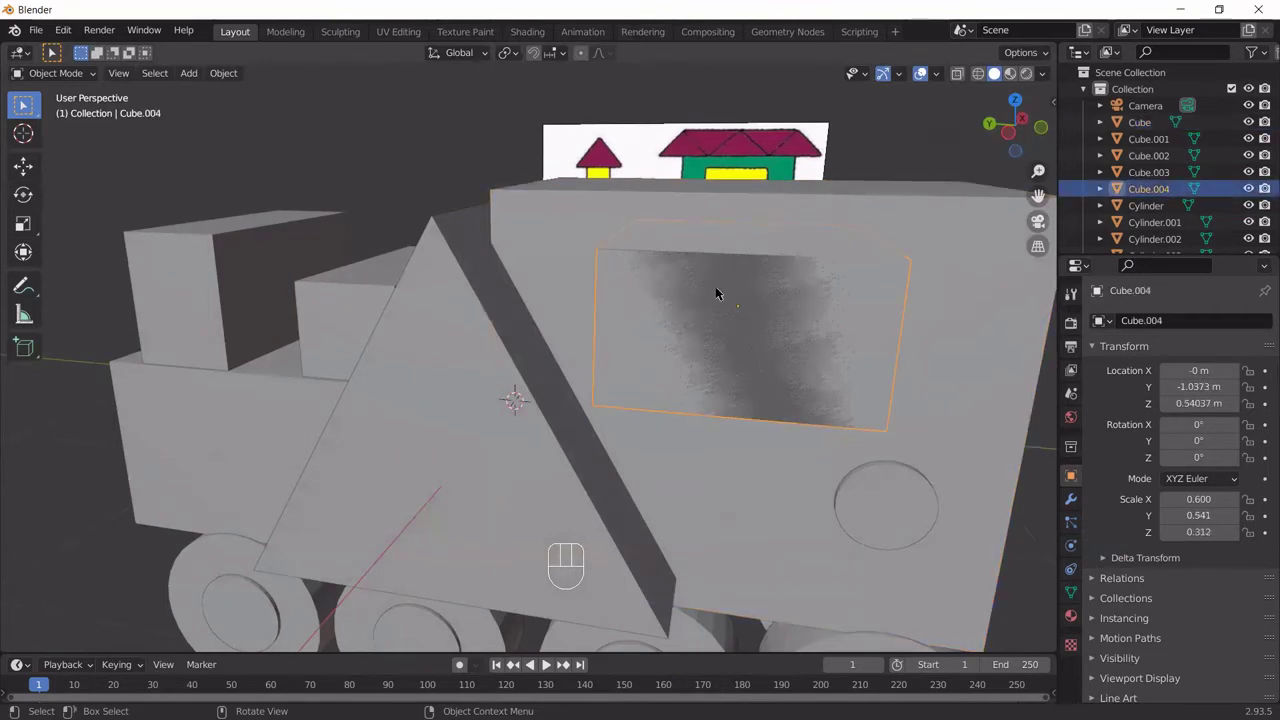
key(KP_1)
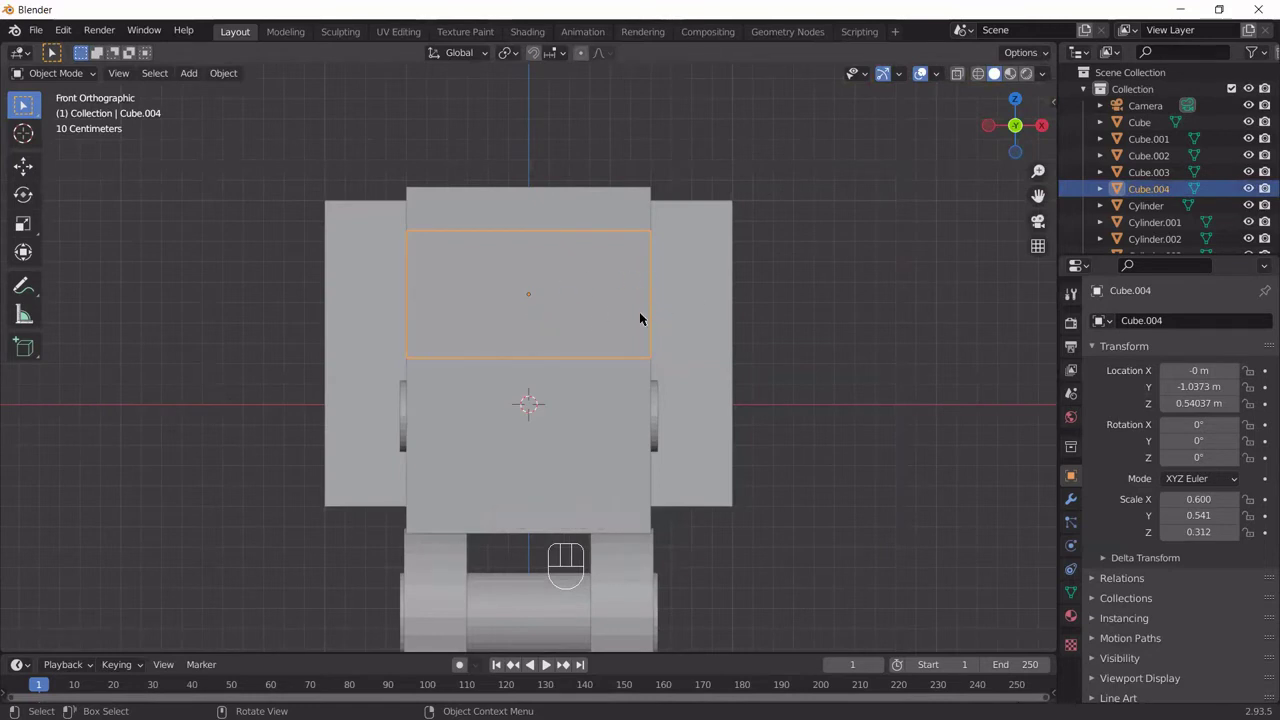
key(x)
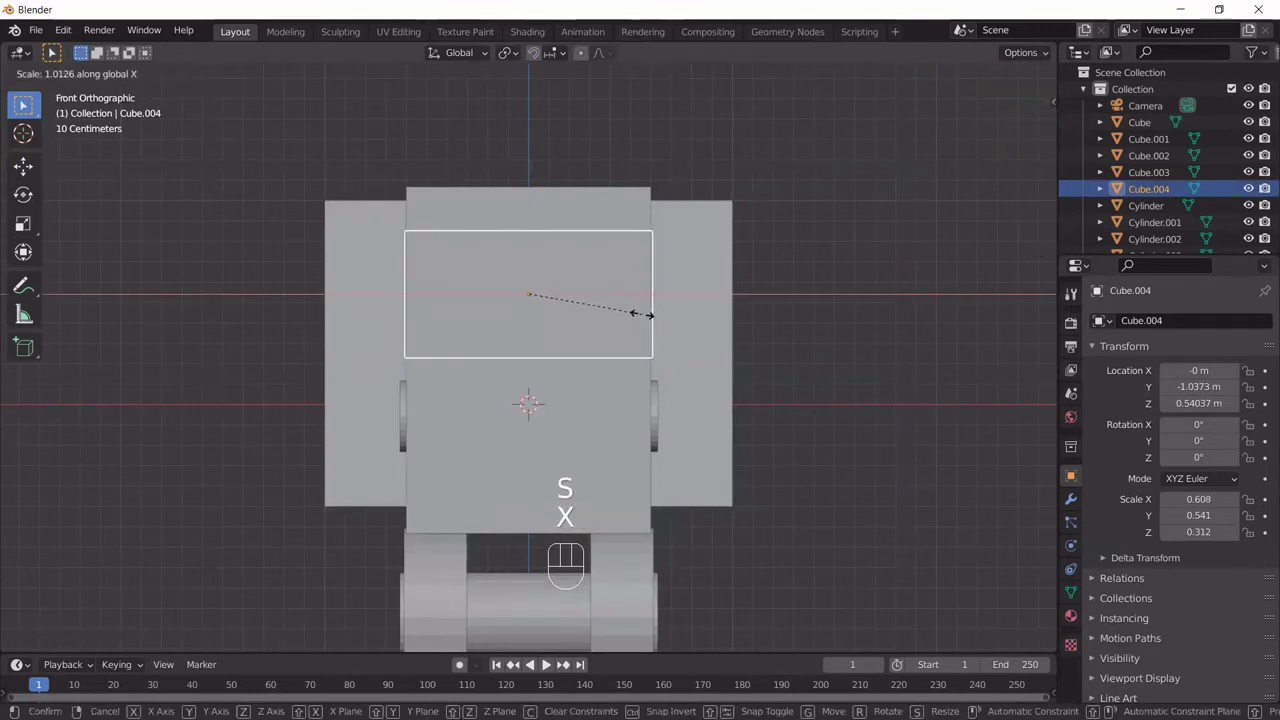
click(644, 317)
drag(544, 316, 753, 310)
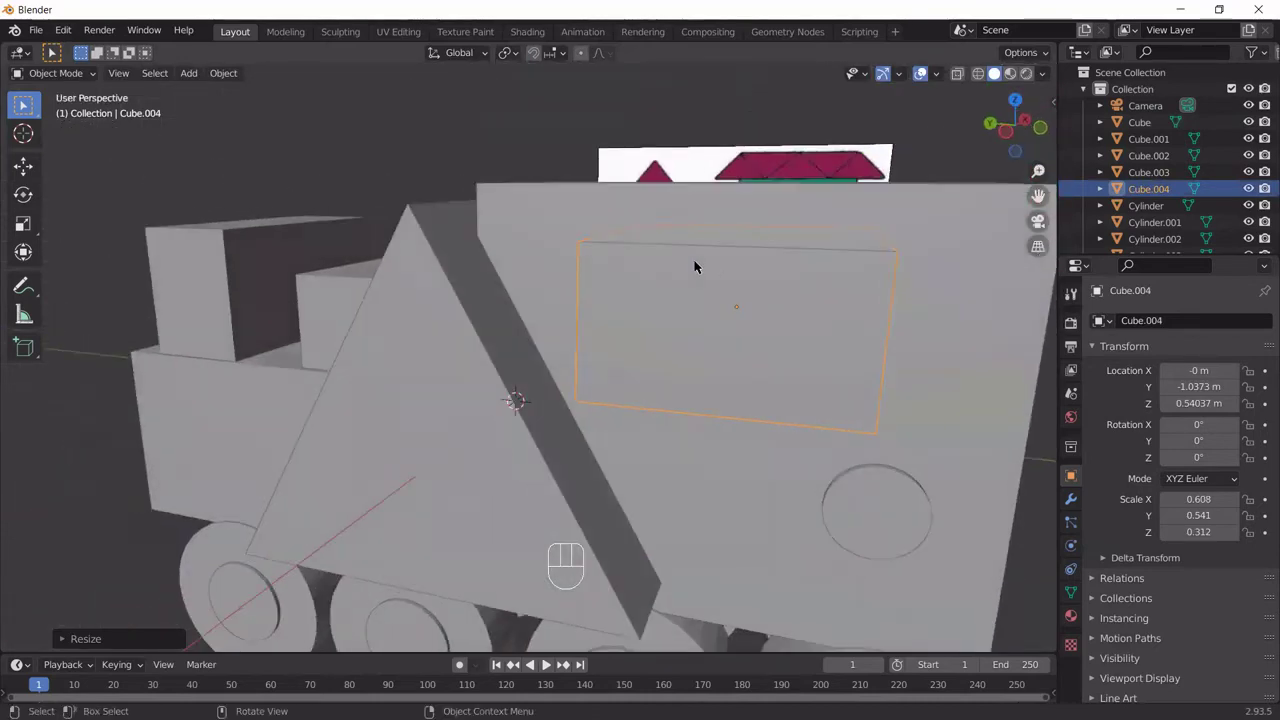
middle_click(783, 351)
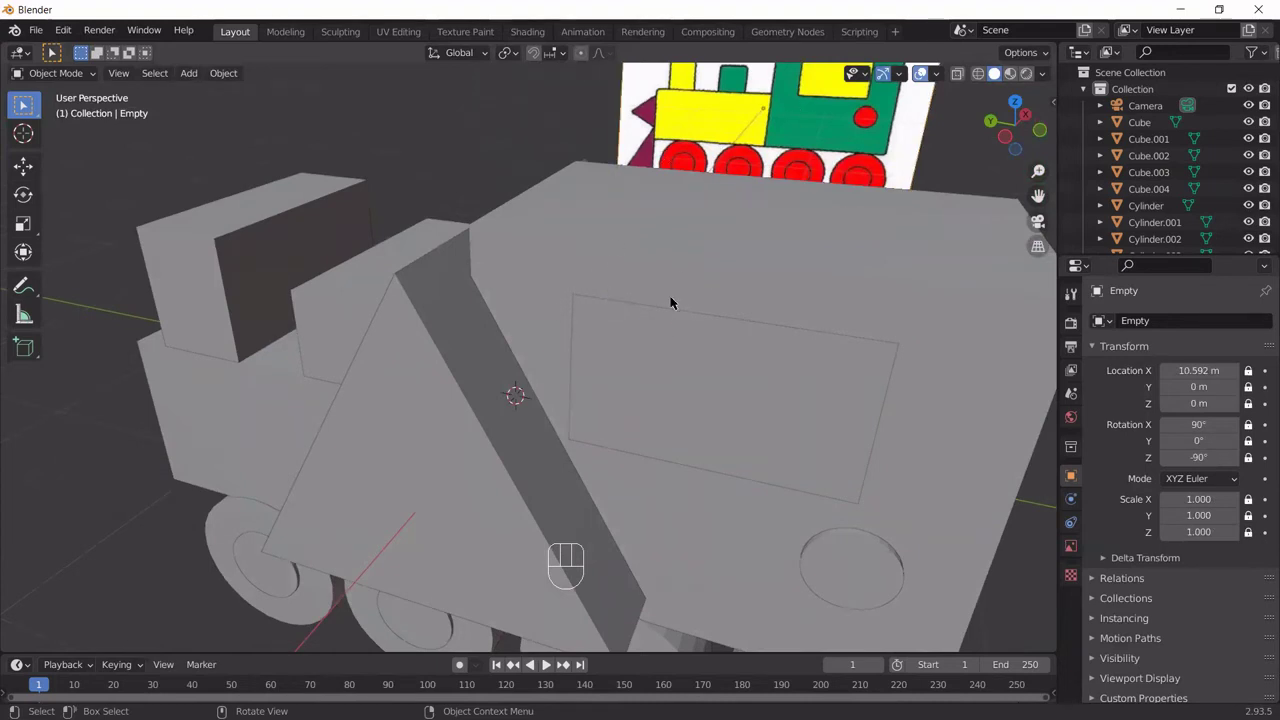
Step: Orbit the view around the train to check the prism's position
drag(648, 456, 669, 436)
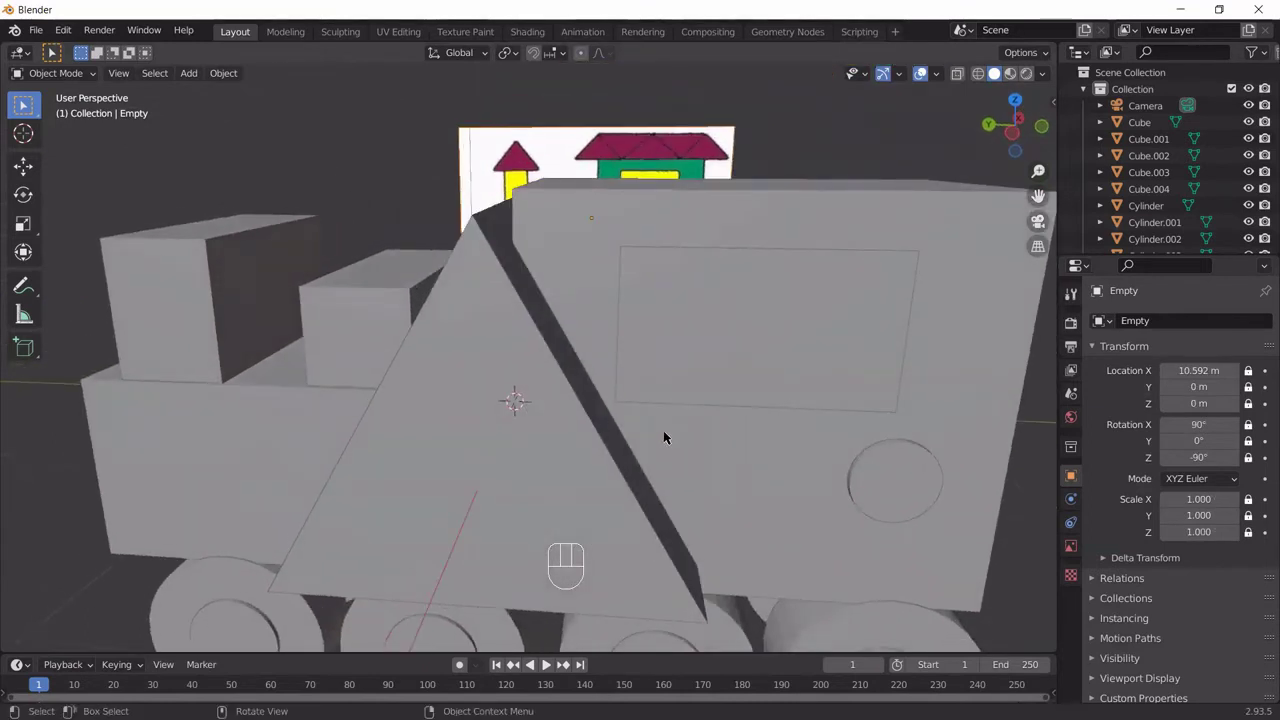
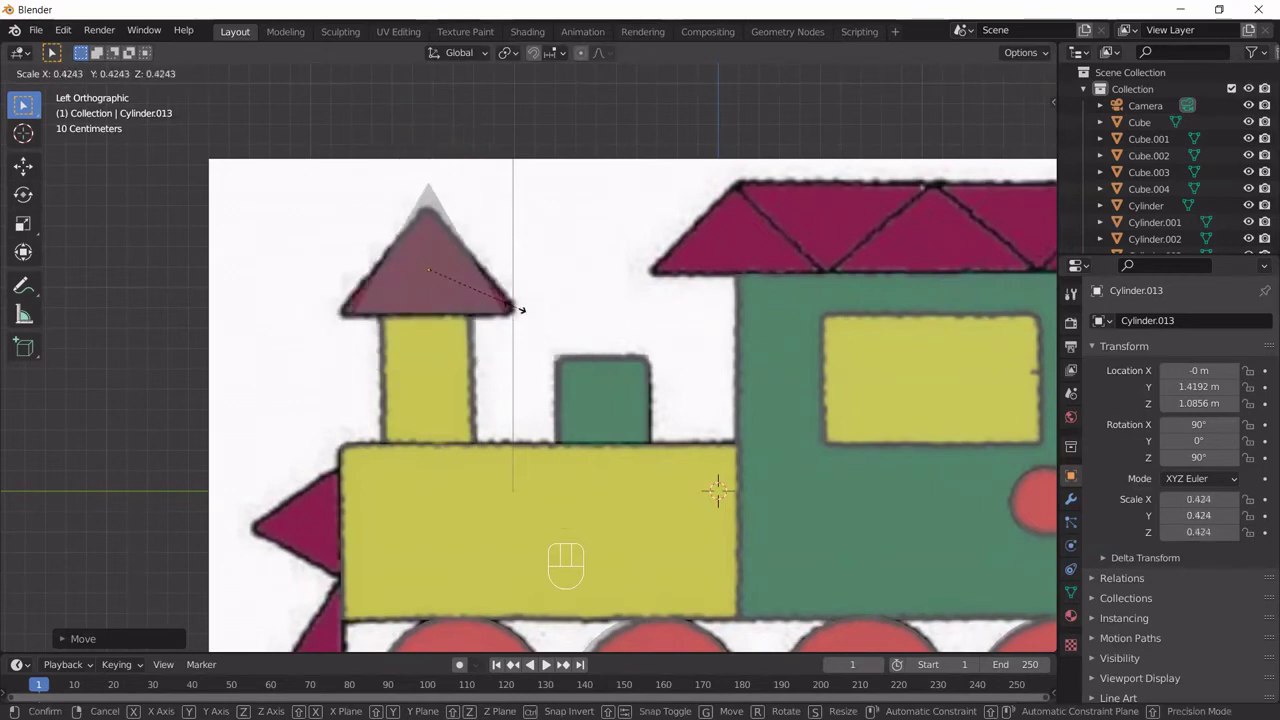
Step: Flatten the triangular prism's depth to 0.6 along Z
key(KP_1)
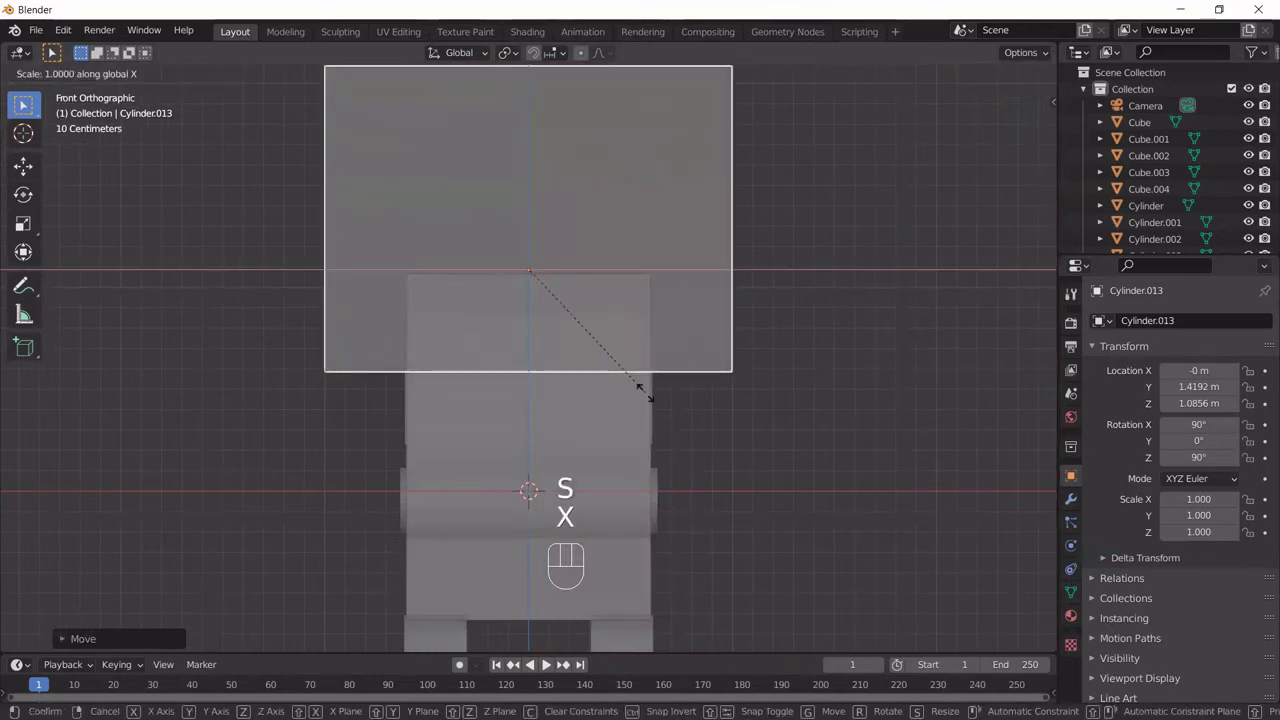
key(KP_Decimal)
key(KP_3)
key(BackSpace)
key(KP_6)
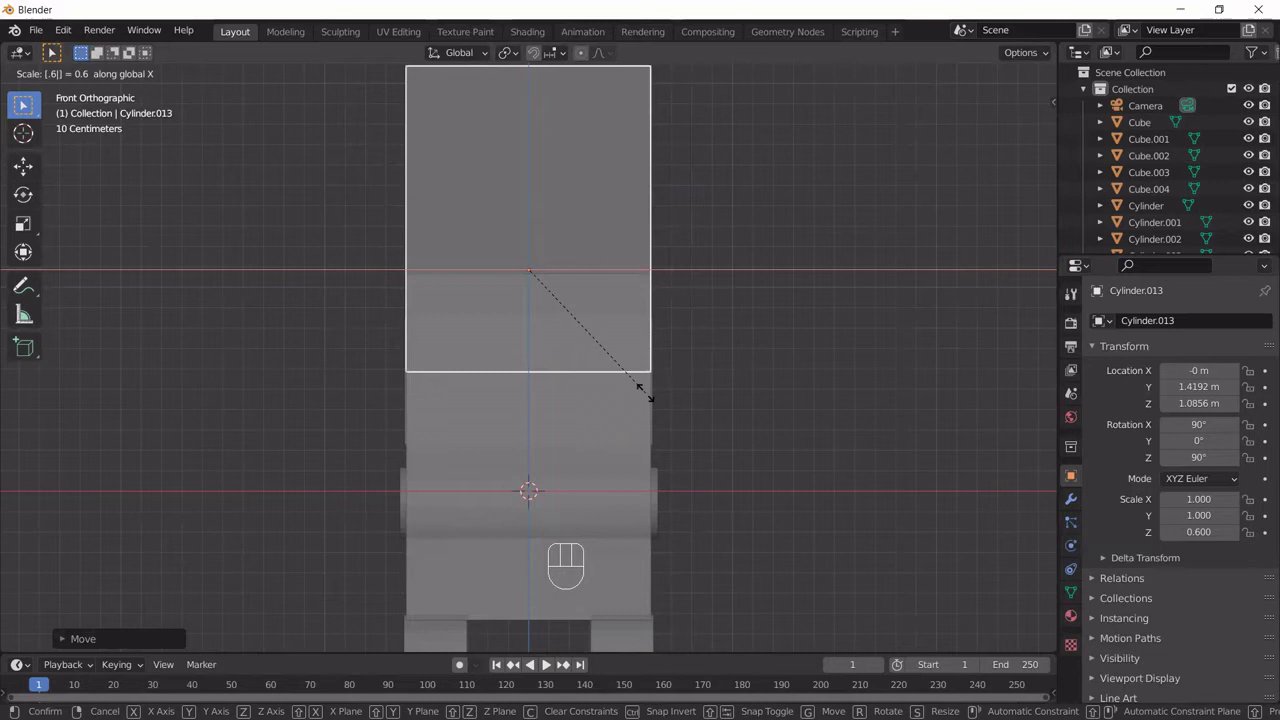
key(KP_Enter)
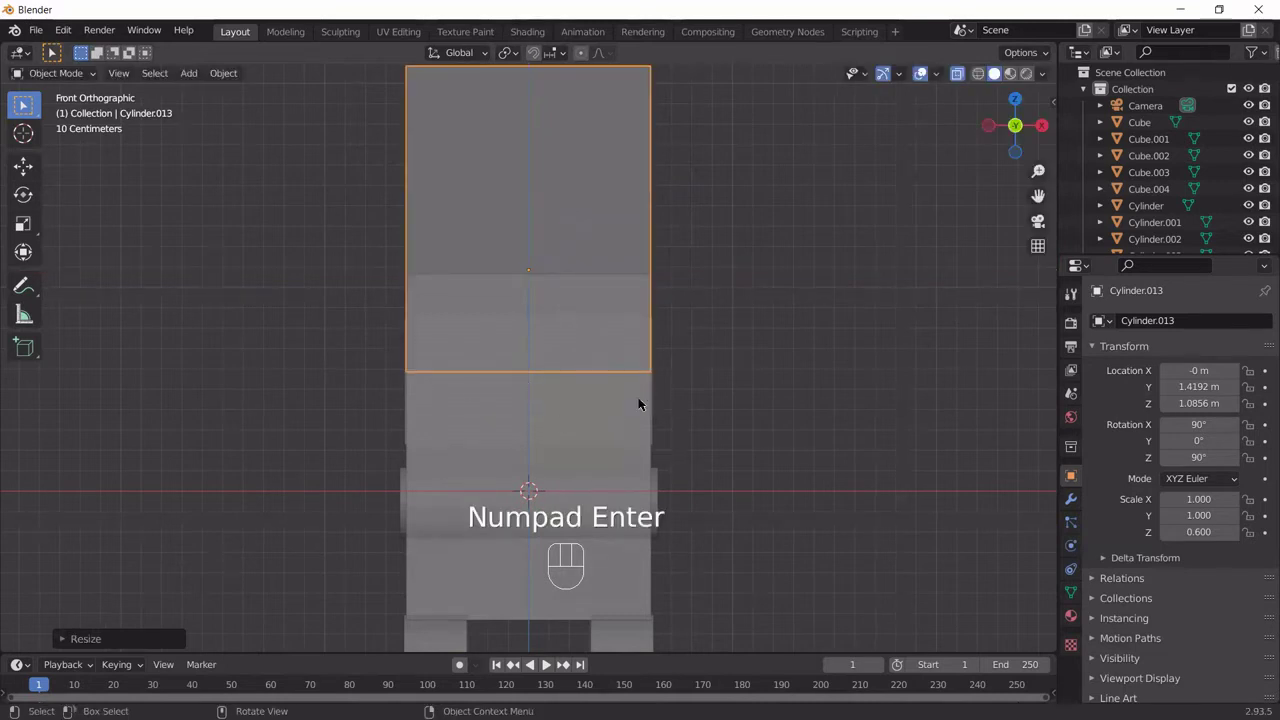
Step: Shrink the prism to about 0.499 by 0.374 and lower it onto the chimney-cap triangle
key(ctrl+KP_3)
key(s)
drag(572, 423, 584, 393)
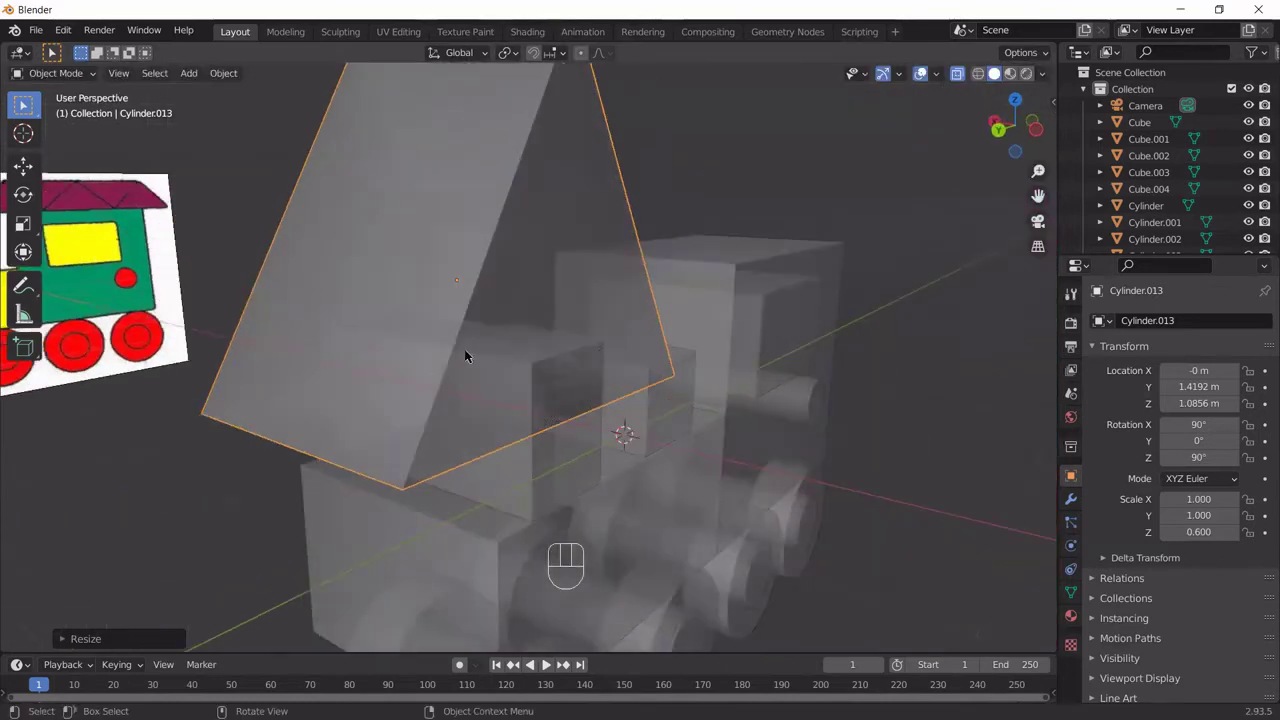
key(ctrl+KP_3)
key(s)
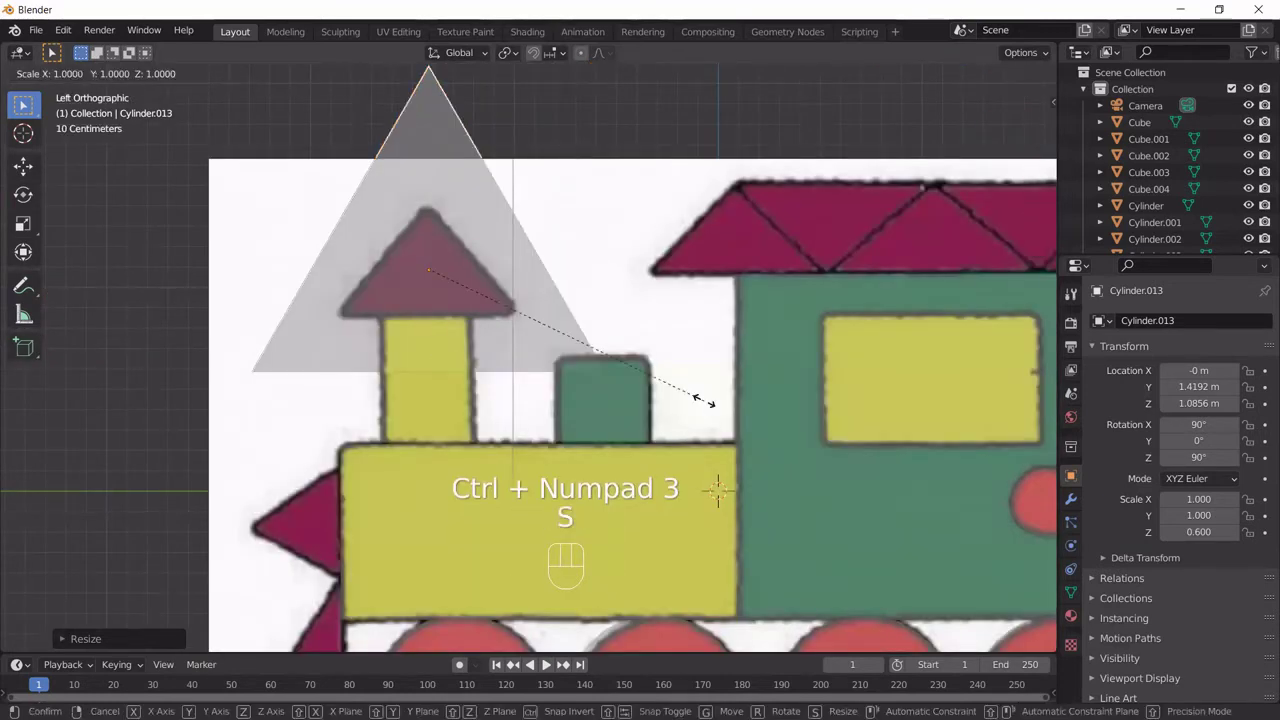
key(shift+x)
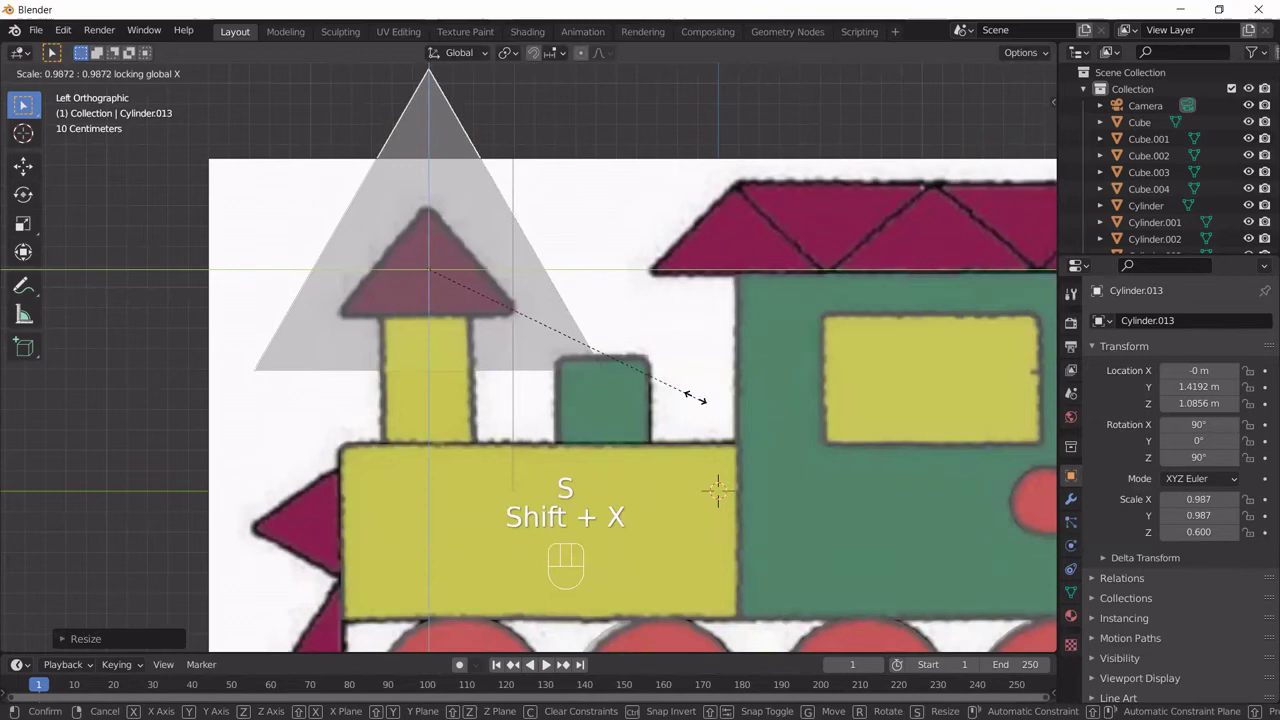
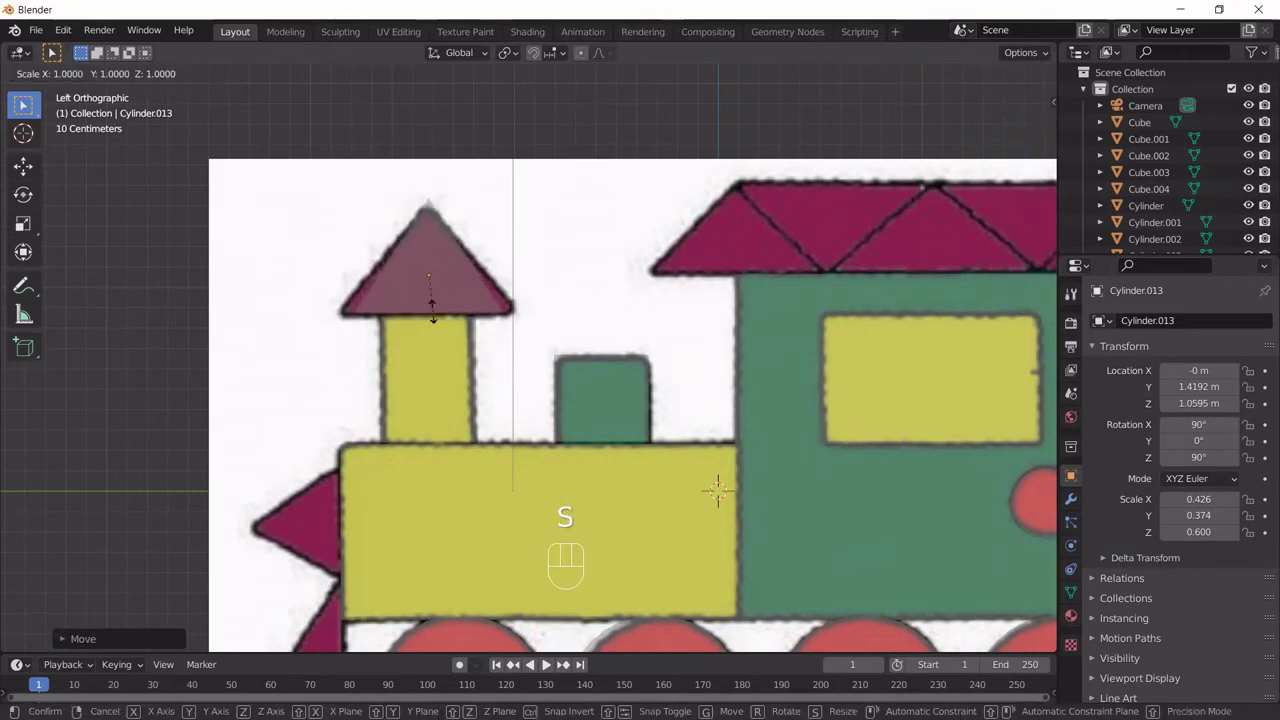
key(y)
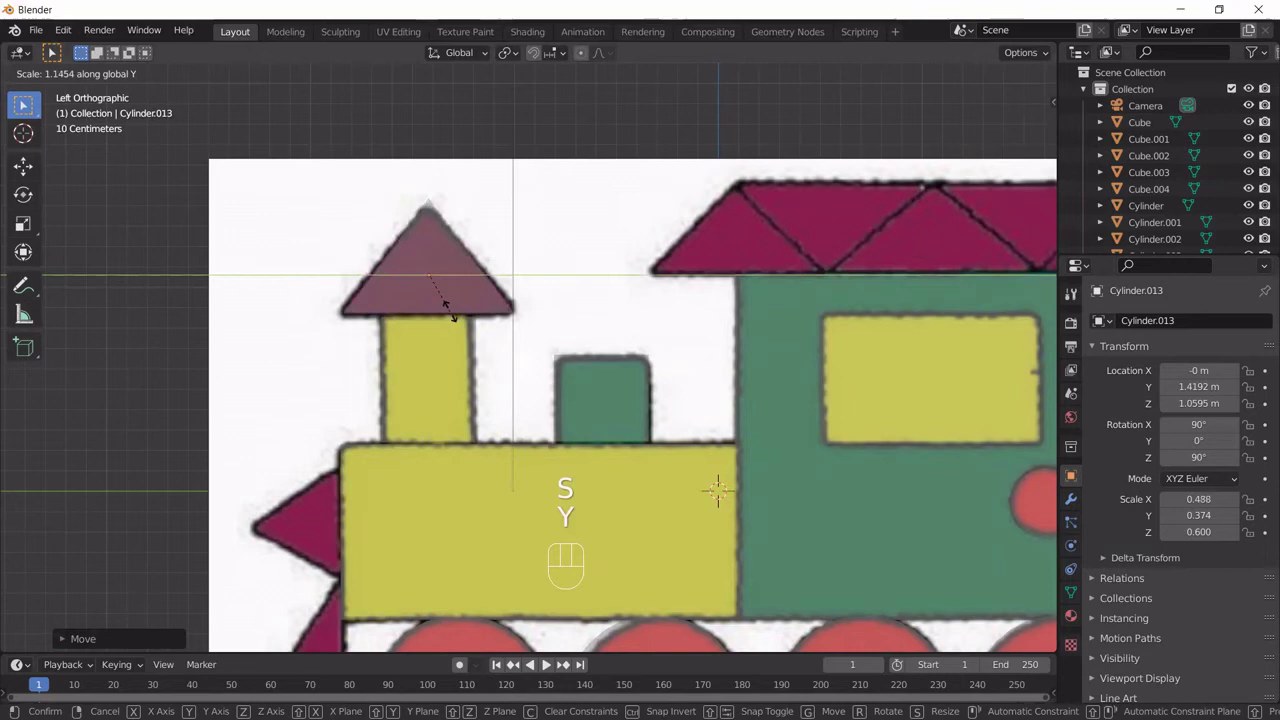
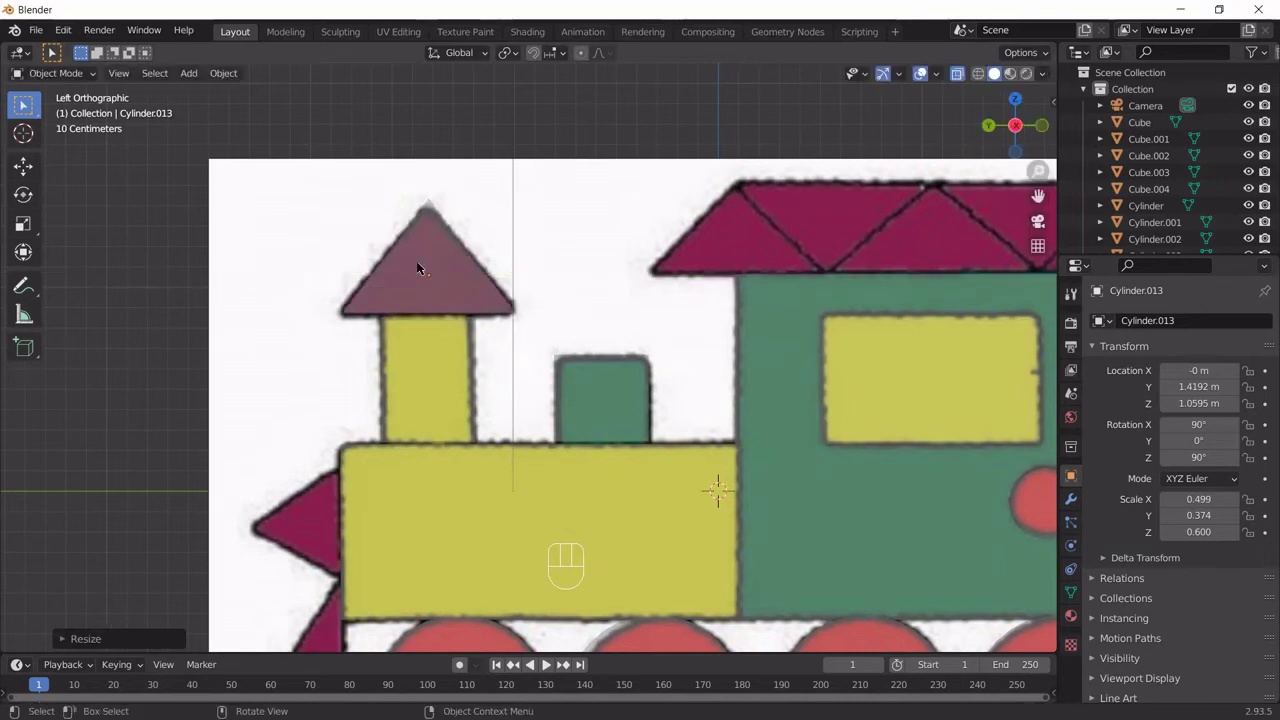
key(z)
click(423, 269)
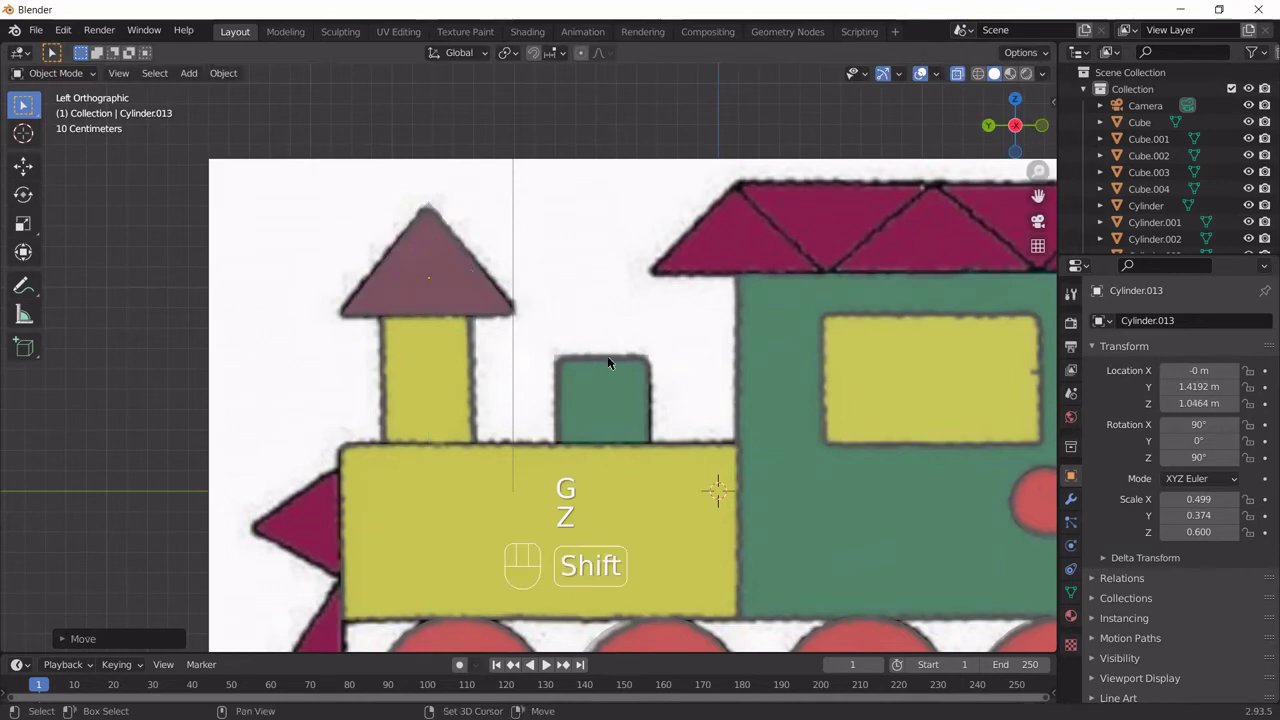
Step: Duplicate the chimney prism as Cylinder.014 and fit it onto the cab roof
middle_click(440, 354)
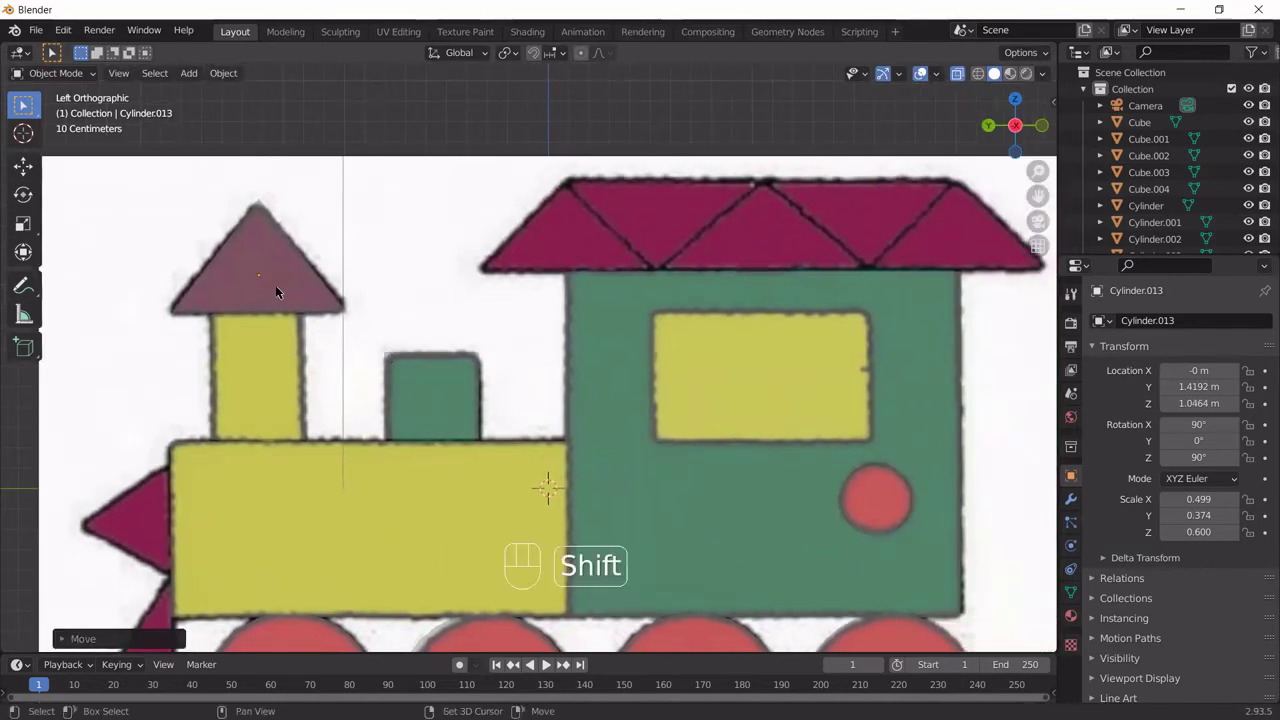
key(shift+d)
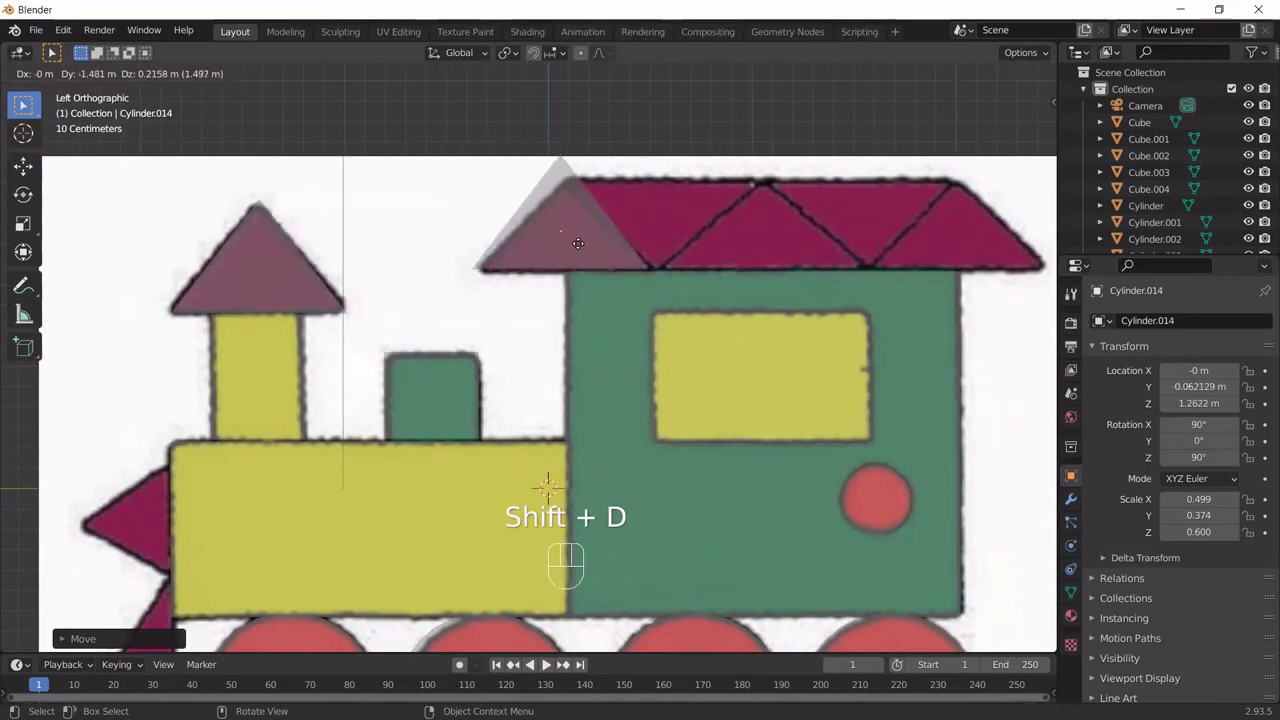
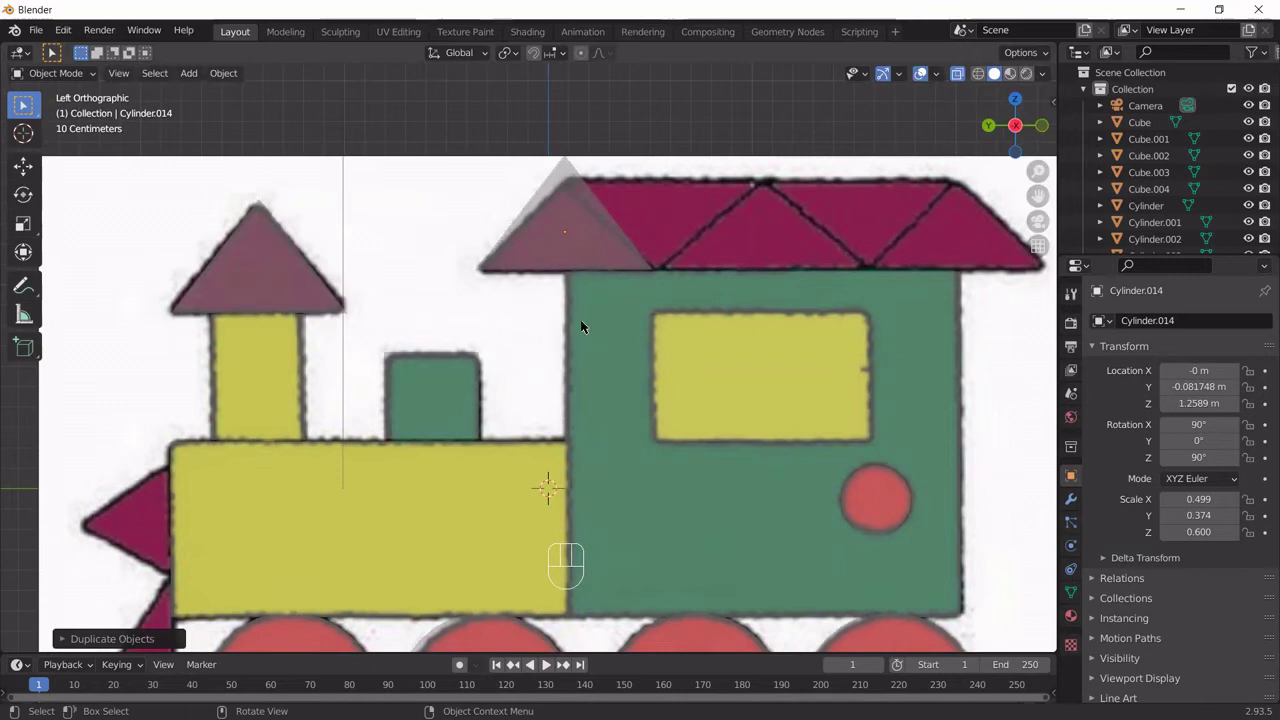
key(g)
key(z)
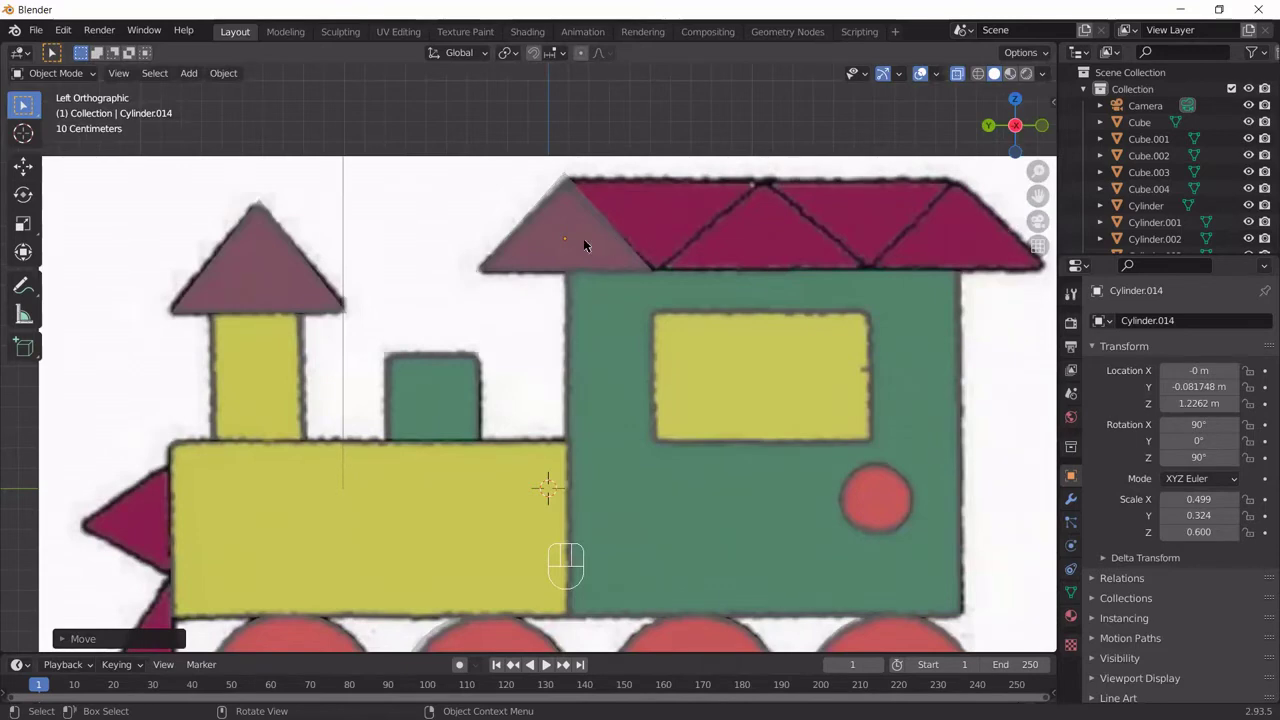
Step: Duplicate the roof prism along Y, flip it 180° and set it into the roof beside the first
key(shift+d)
key(y)
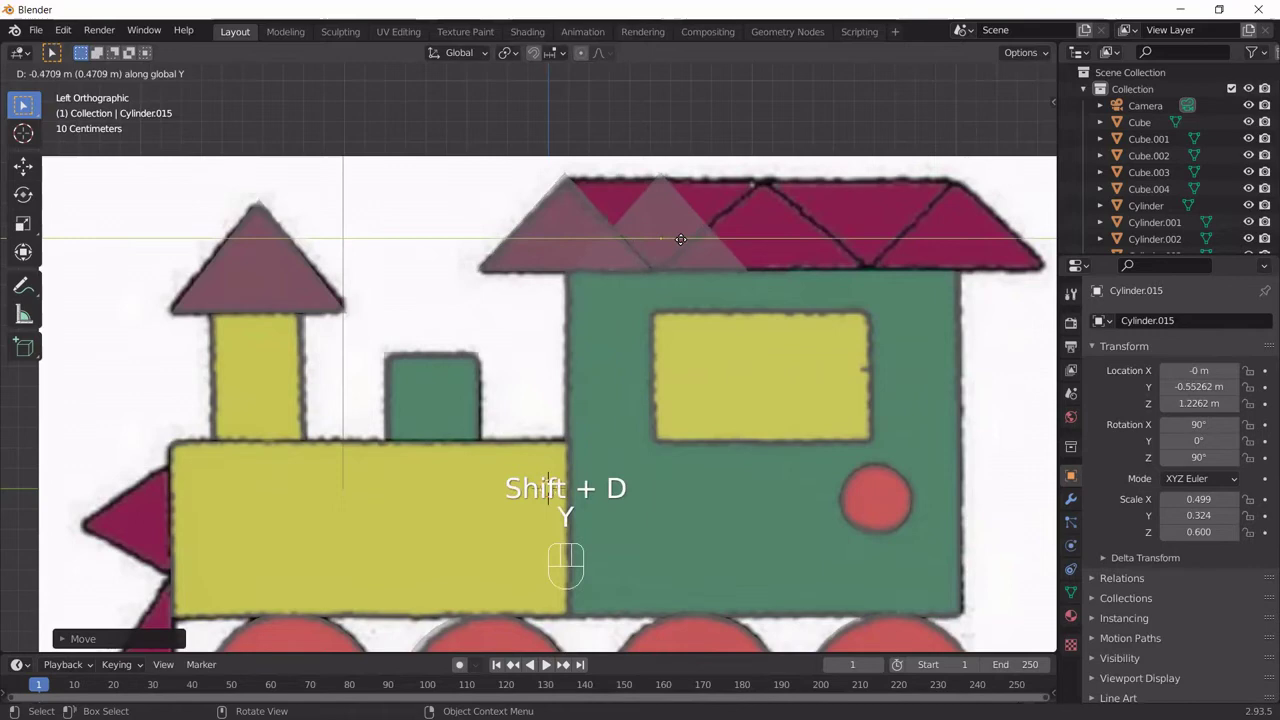
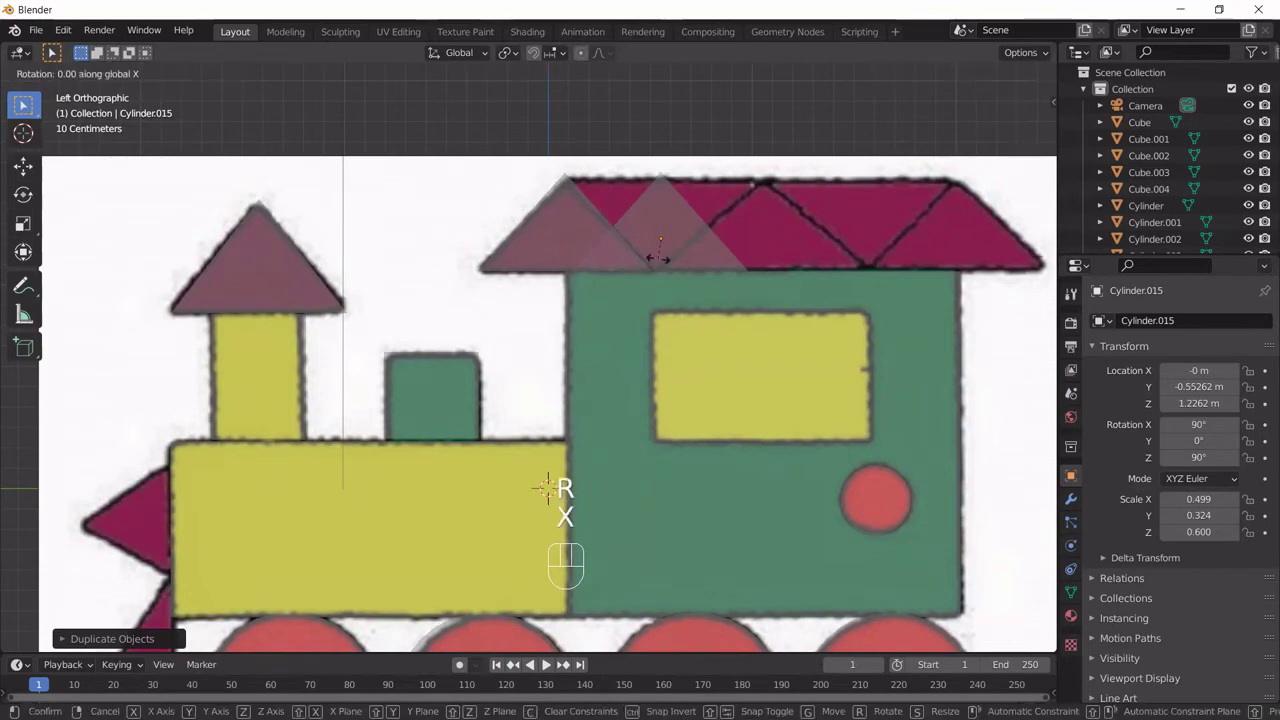
key(KP_1)
key(KP_8)
key(KP_0)
key(KP_Enter)
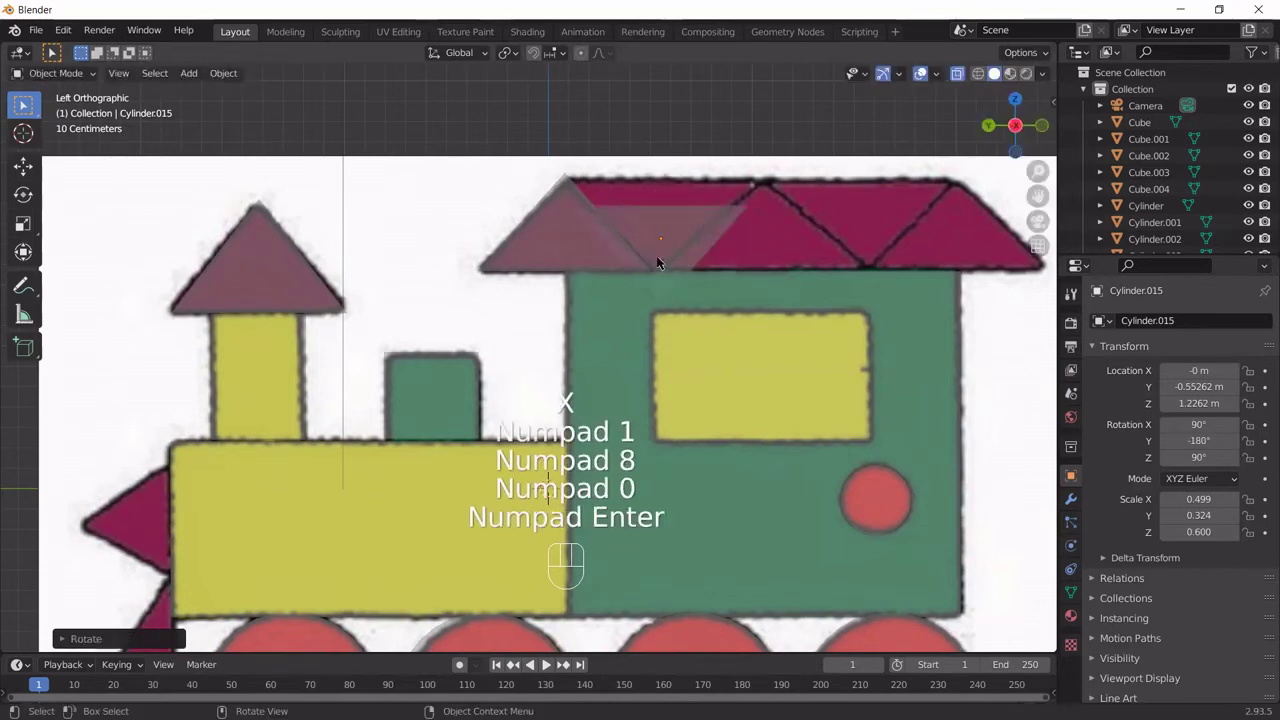
key(g)
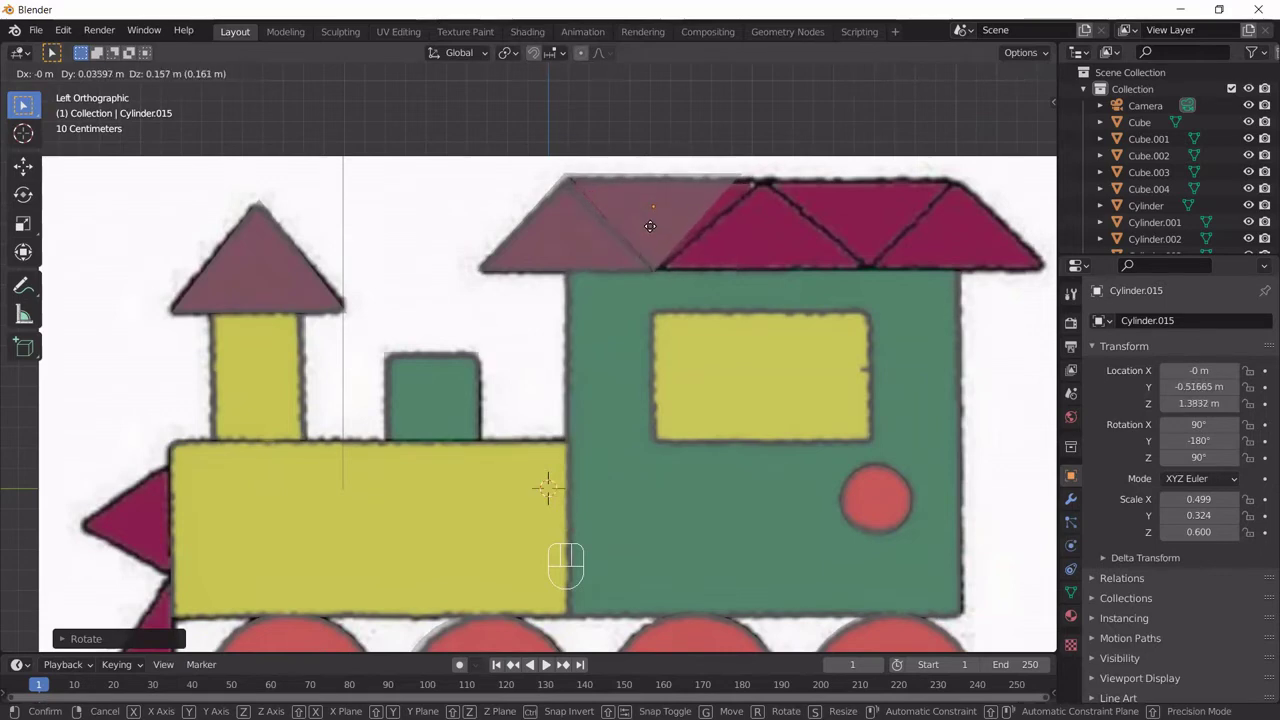
click(656, 229)
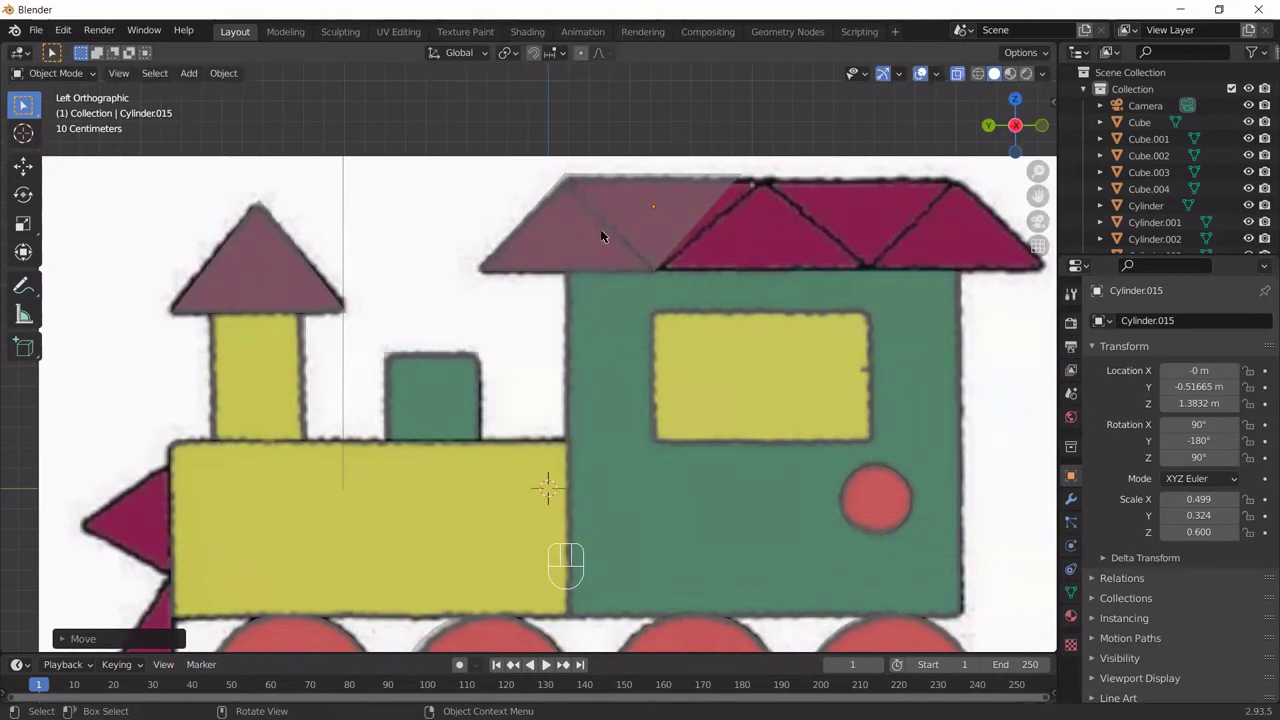
click(542, 230)
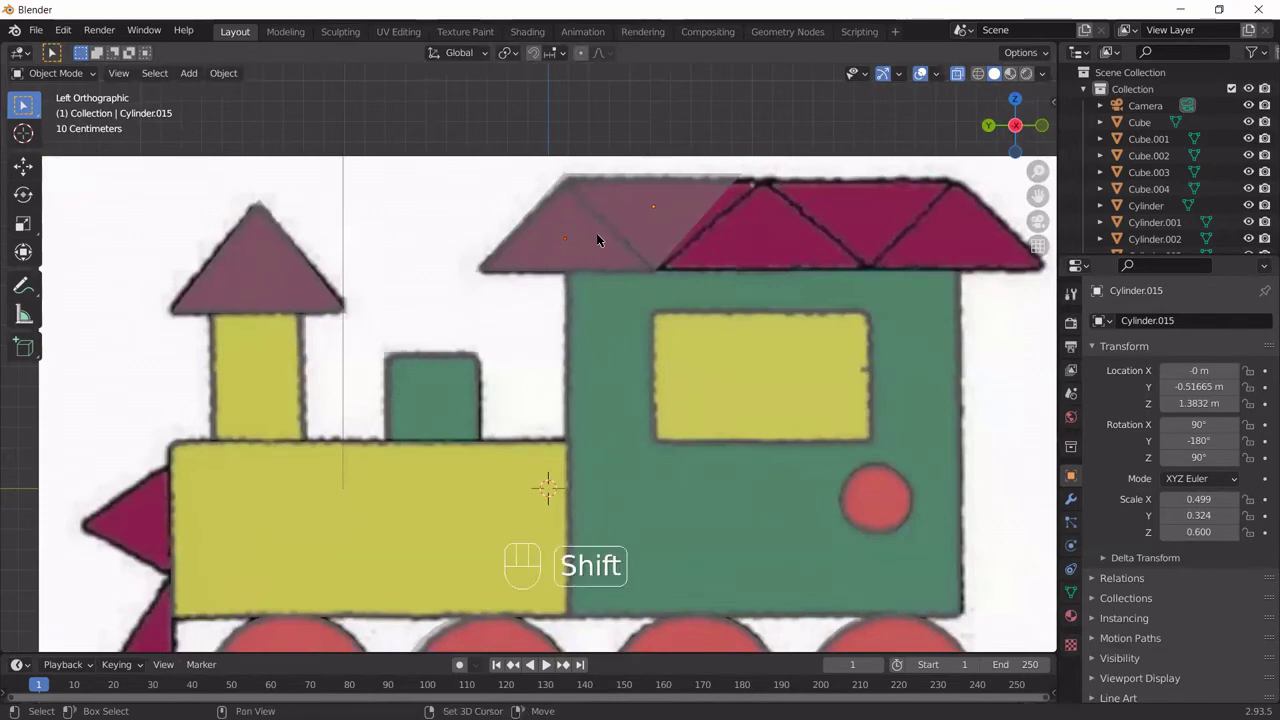
Step: Copy roof prisms along Y to extend the alternating row to the carriage's rear, up to Cylinder.018
key(shift+d)
key(y)
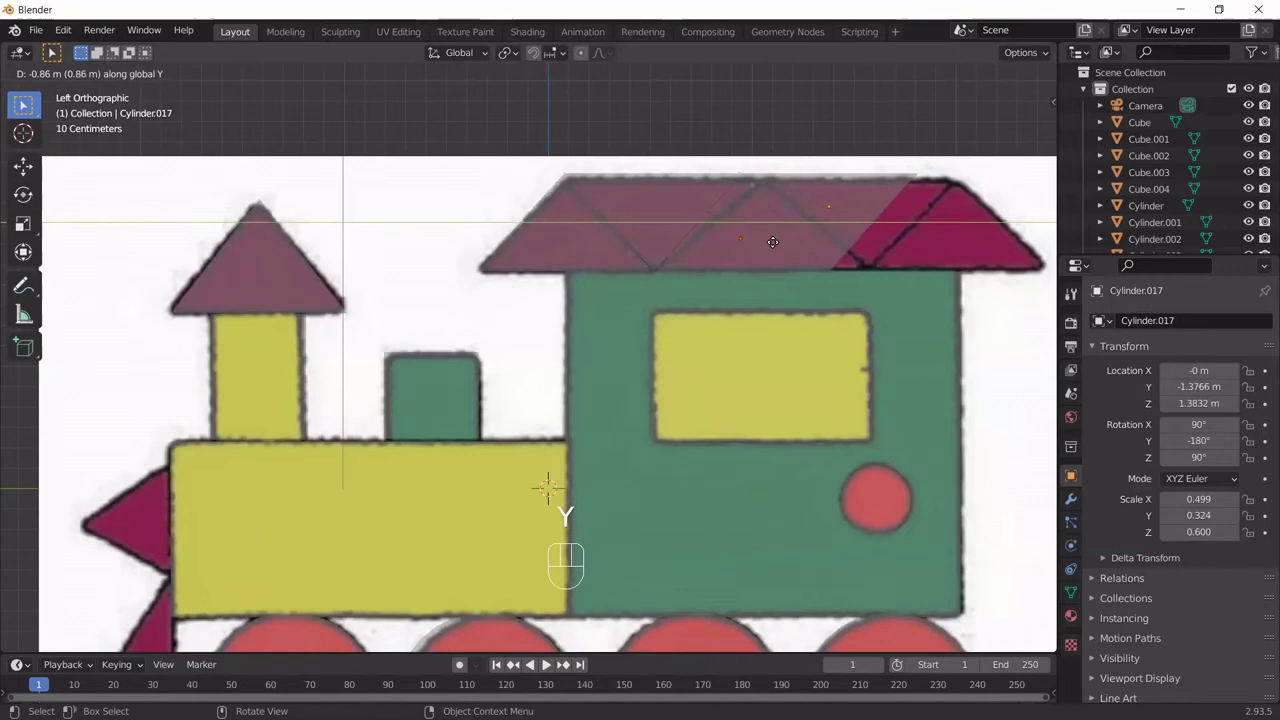
drag(777, 246, 742, 225)
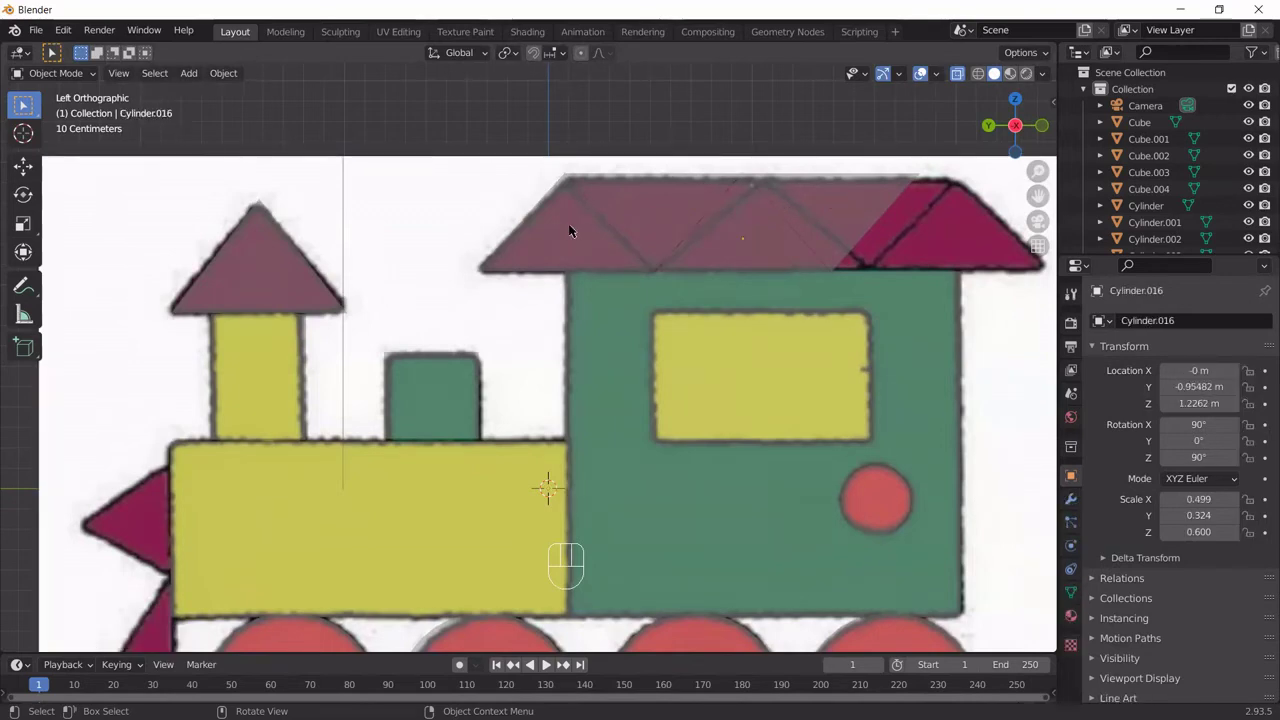
click(551, 220)
click(580, 220)
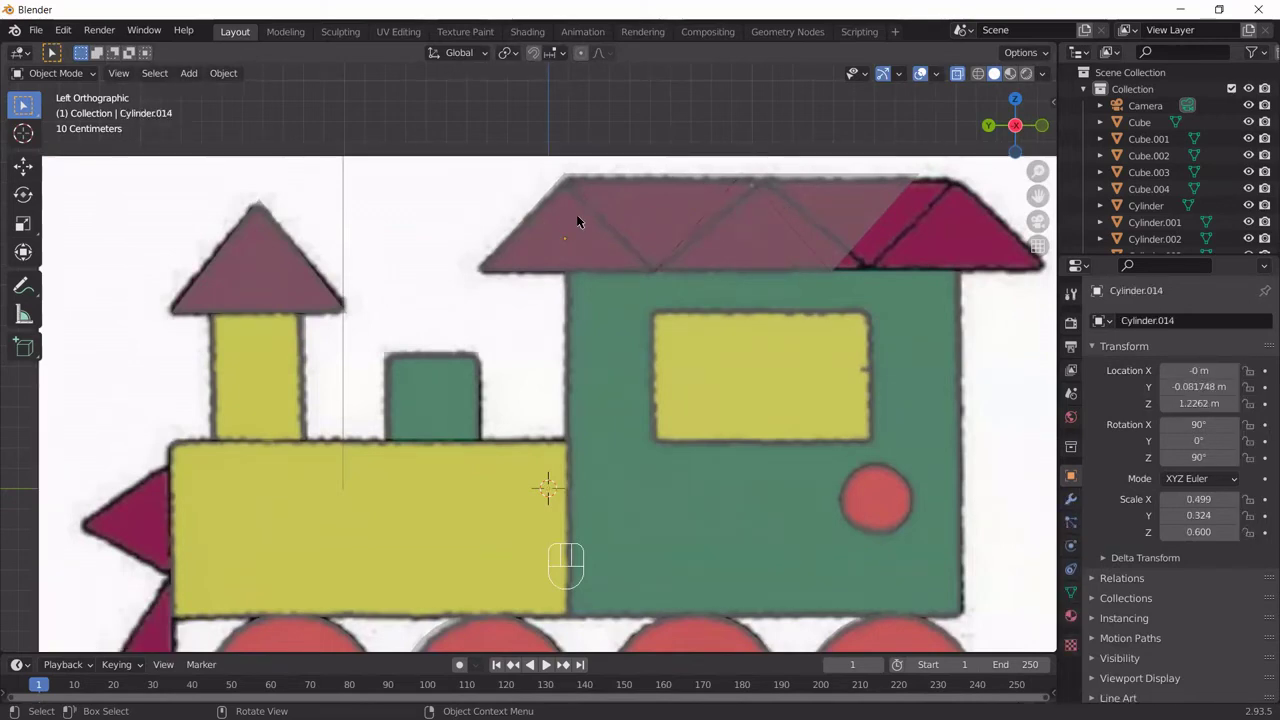
click(716, 220)
key(shift+d)
key(y)
click(896, 226)
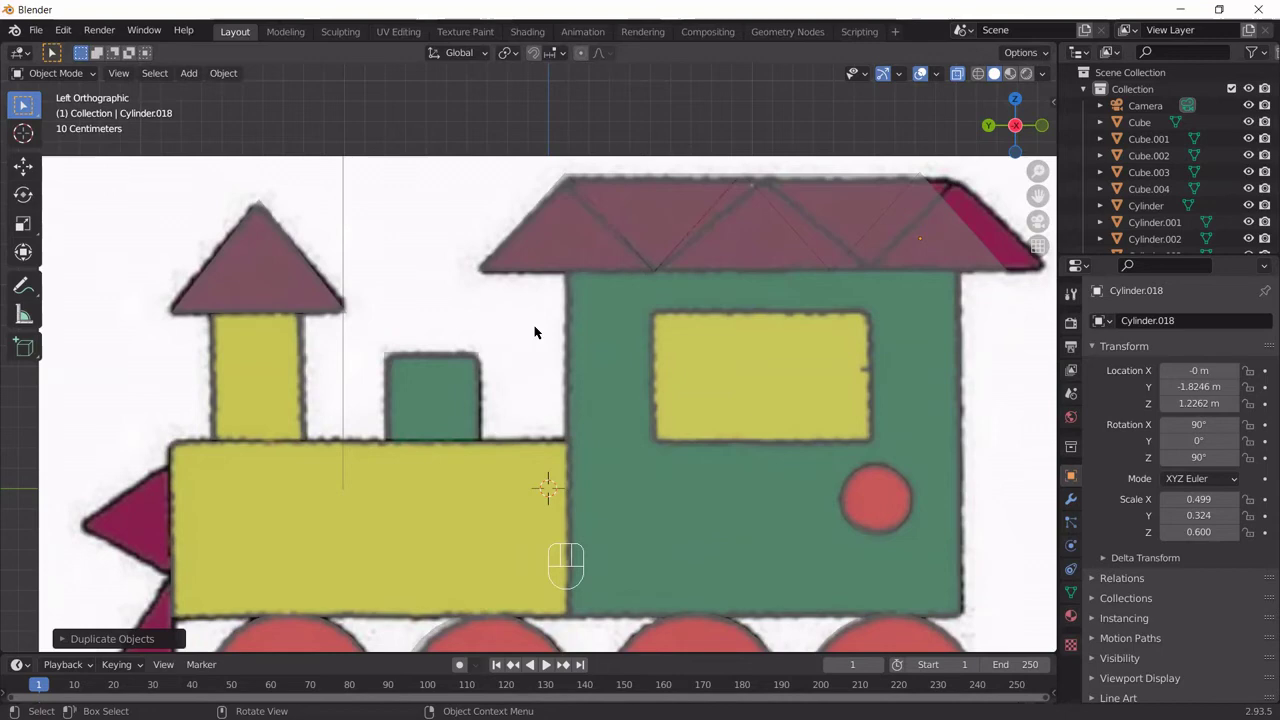
Step: Duplicate the chimney prism to the engine's front, turn it -90° on X and shrink it near the nose
middle_click(593, 387)
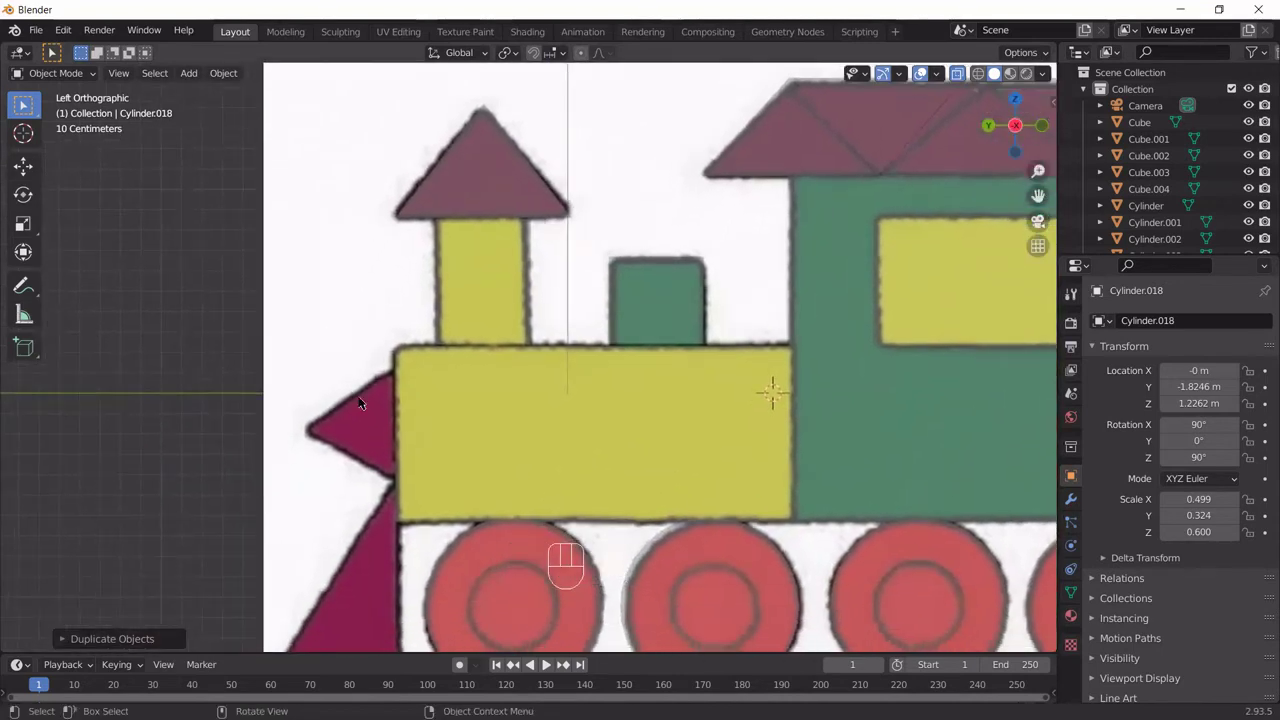
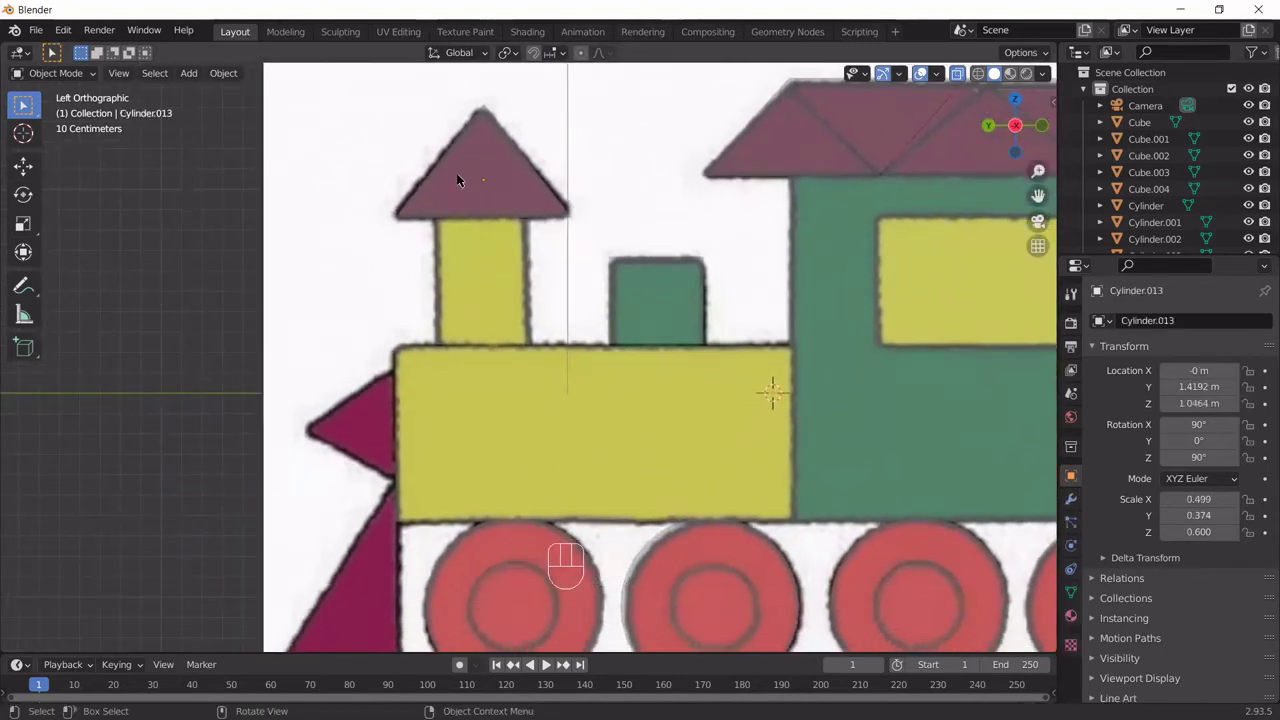
key(shift+d)
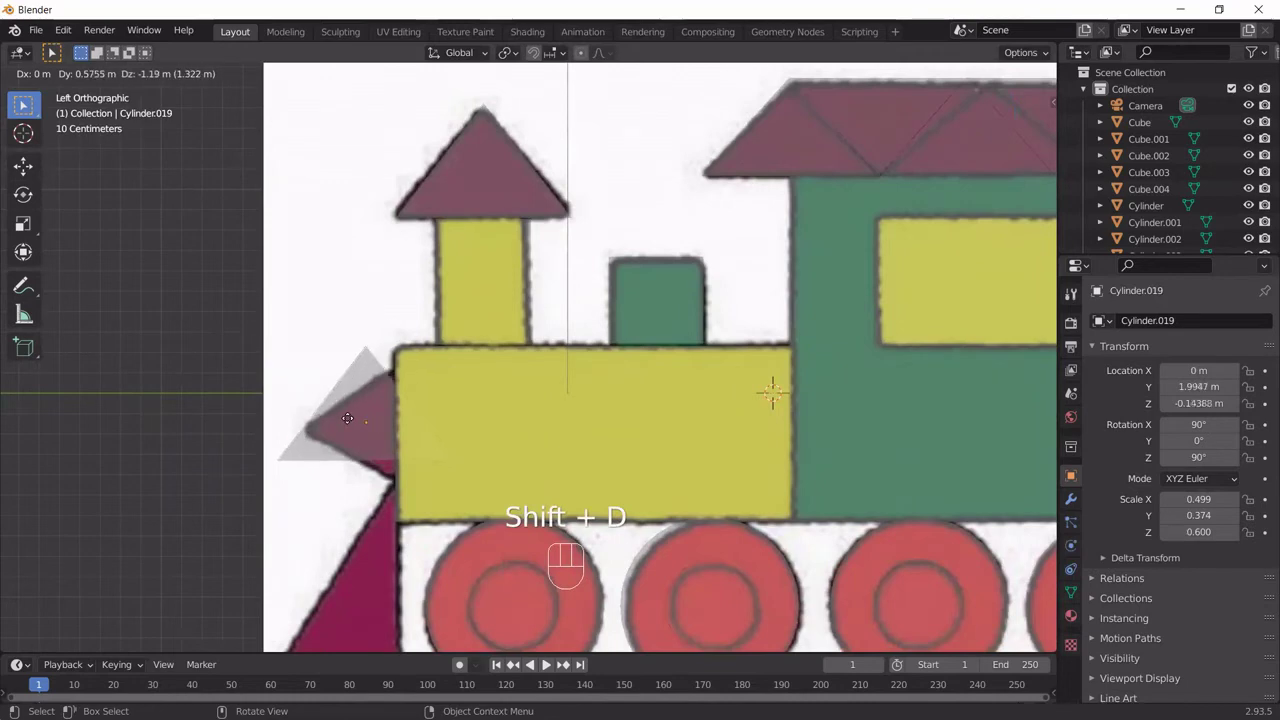
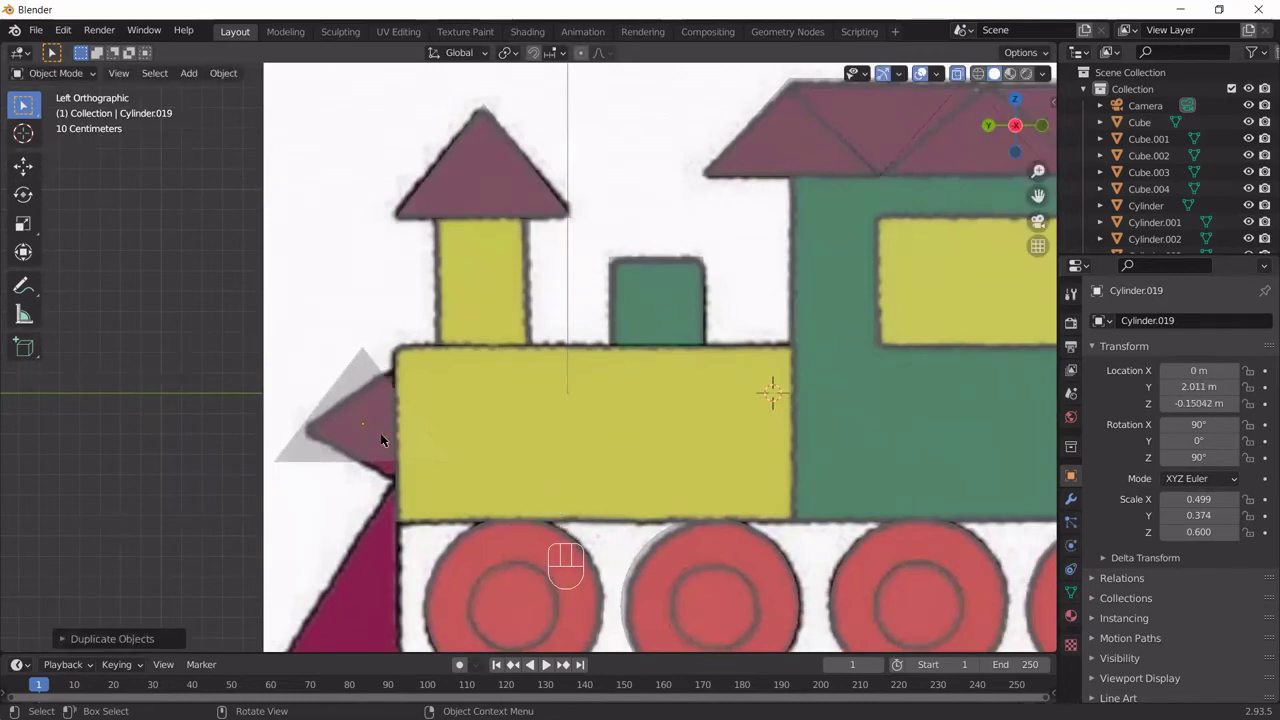
key(x)
key(KP_9)
key(KP_0)
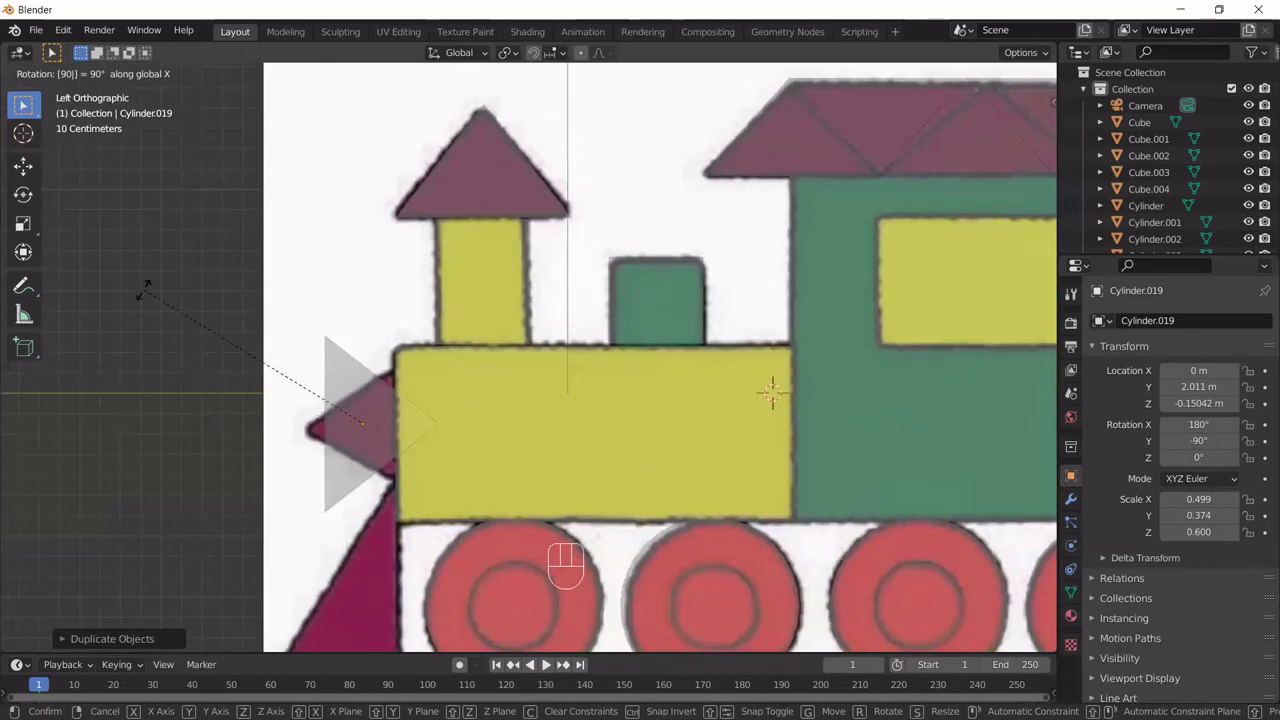
key(KP_Subtract)
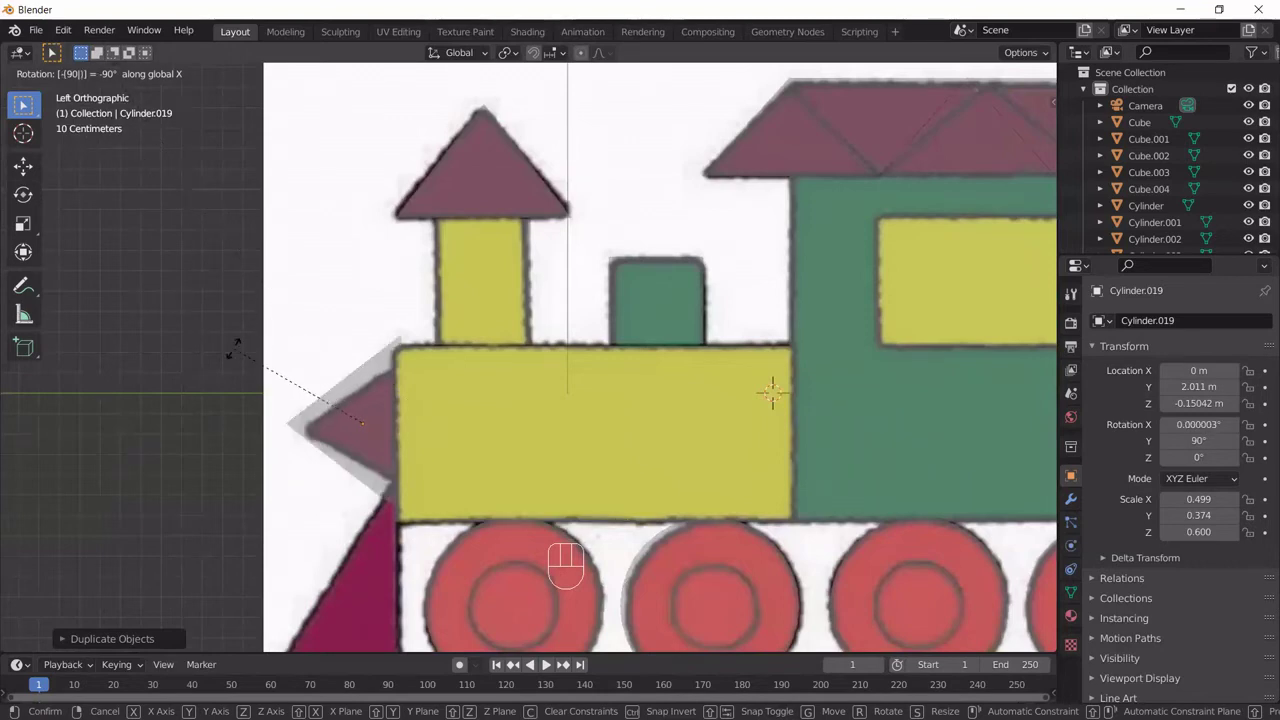
key(KP_Enter)
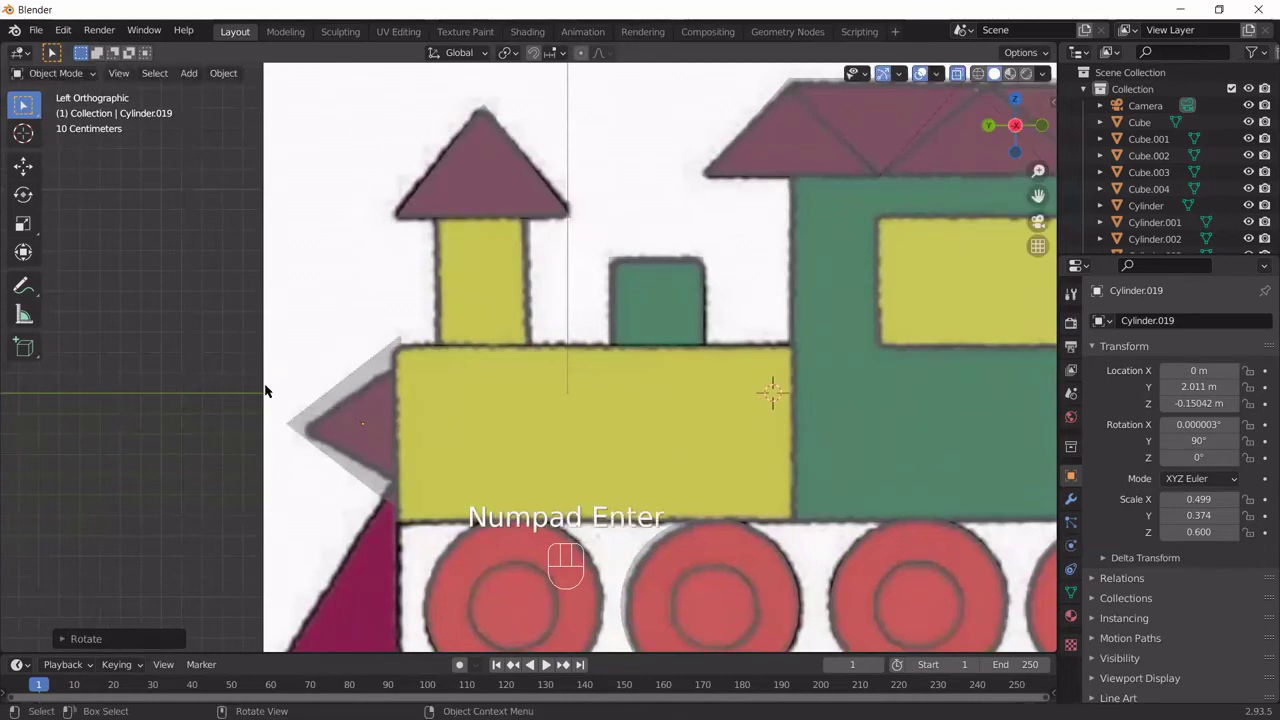
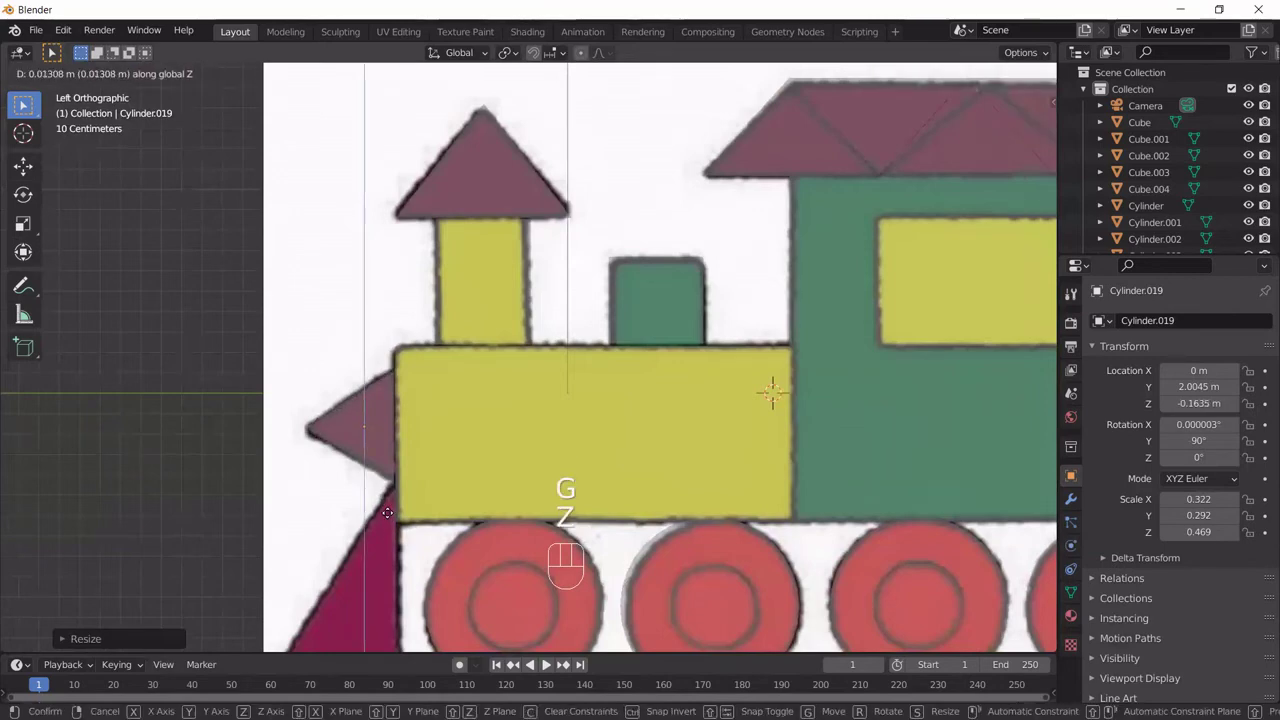
click(391, 516)
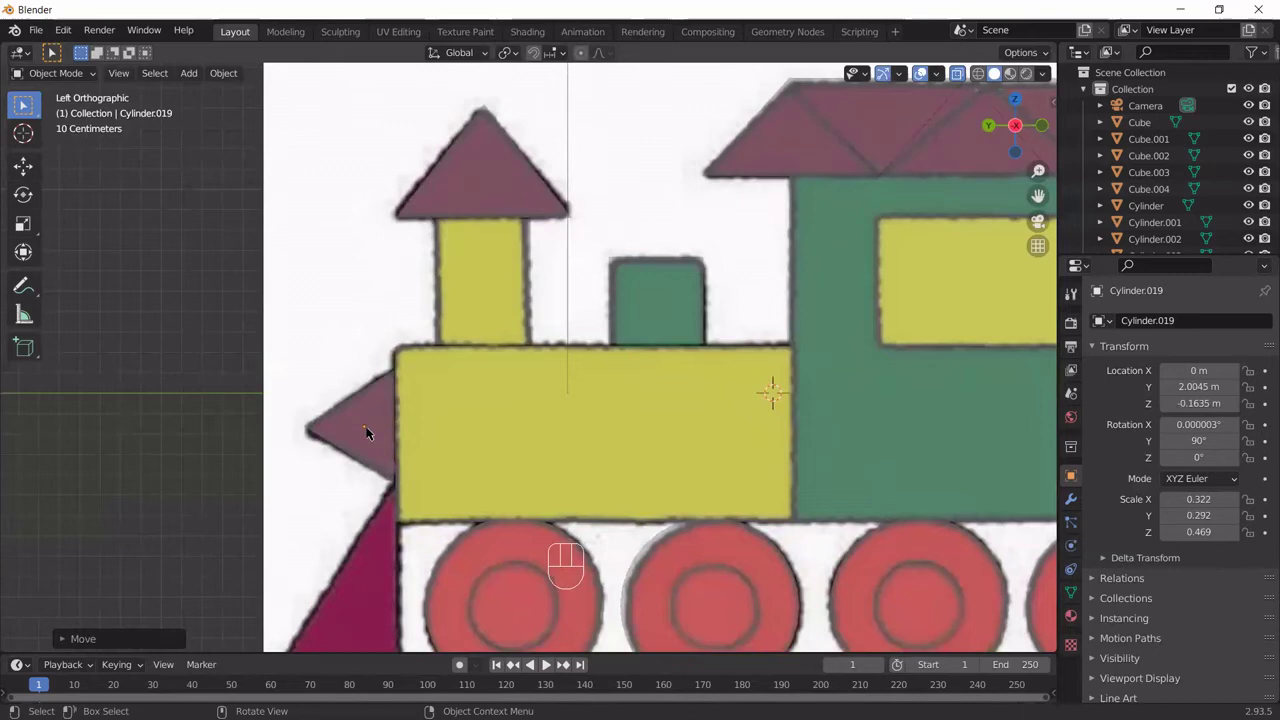
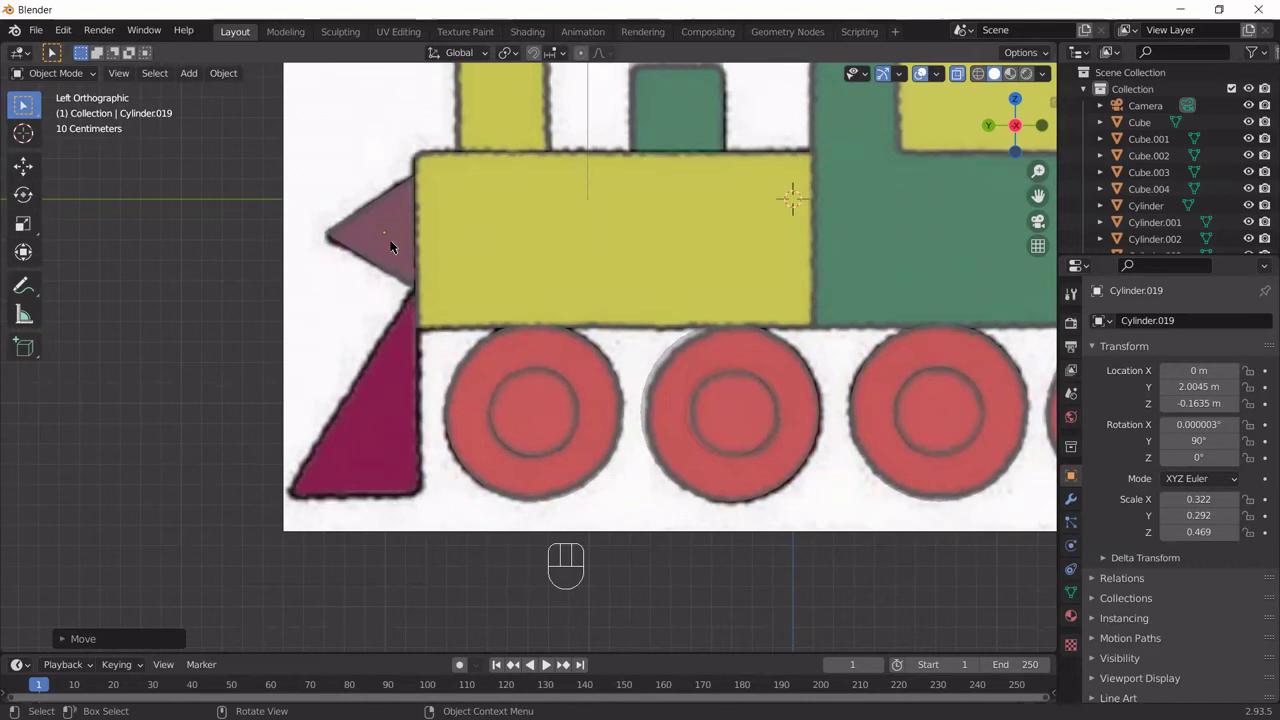
Step: Duplicate the small front prism straight down to the engine nose and stretch it along Z
key(shift+d)
key(z)
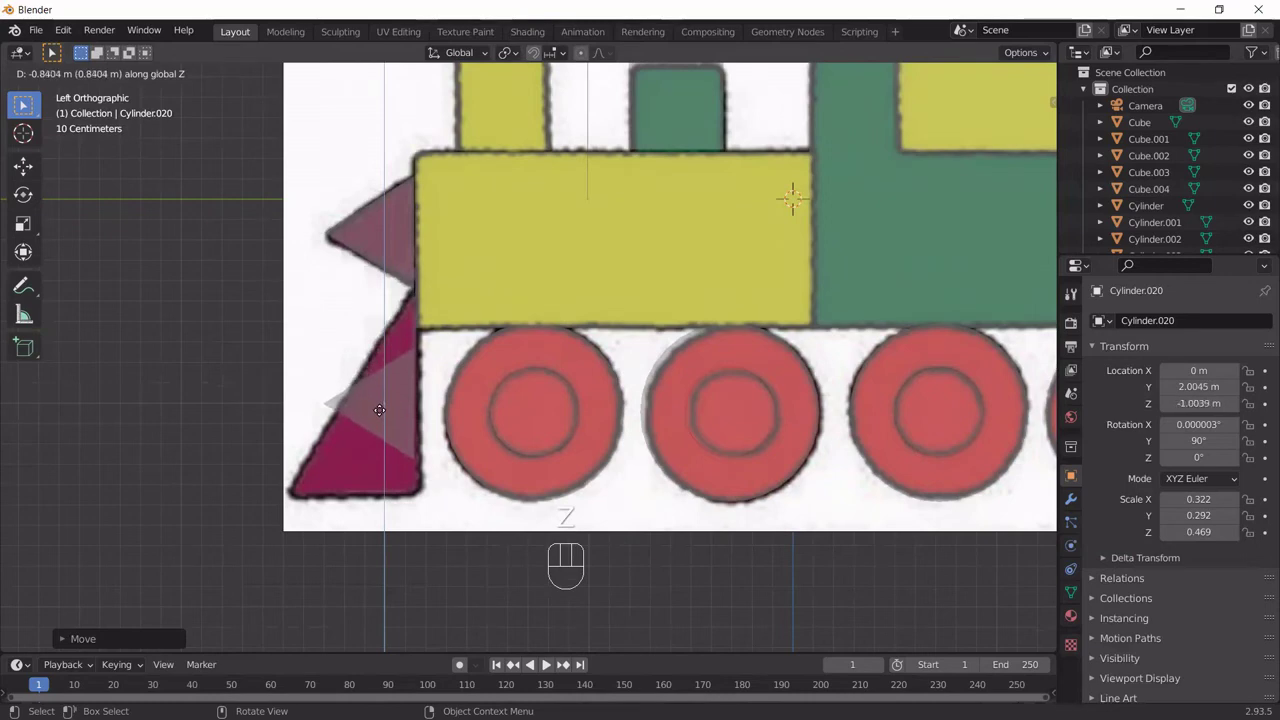
click(404, 376)
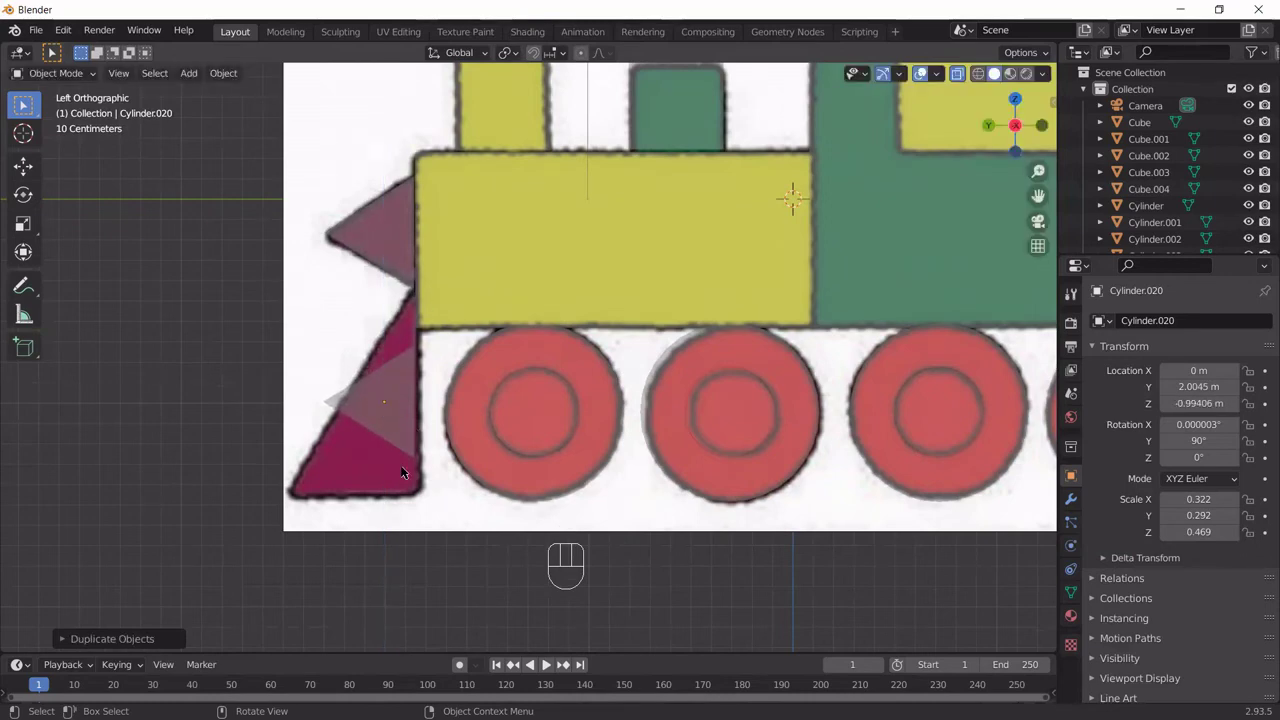
key(s)
key(z)
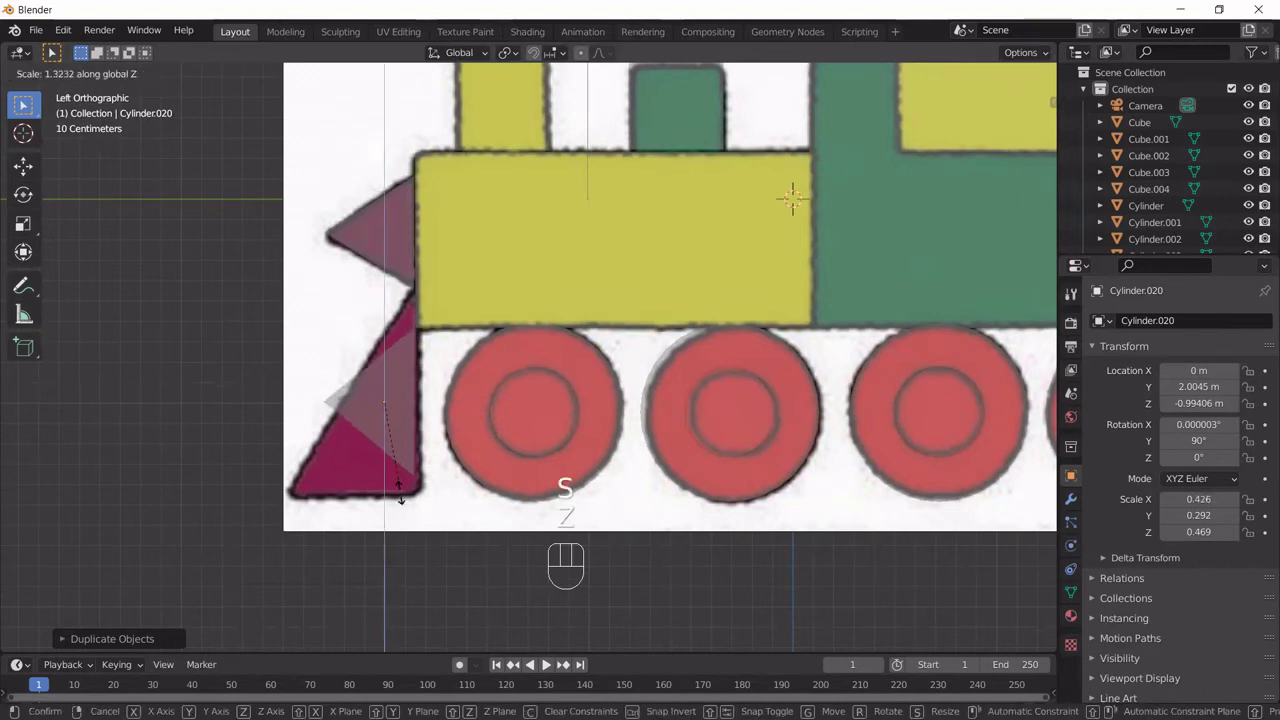
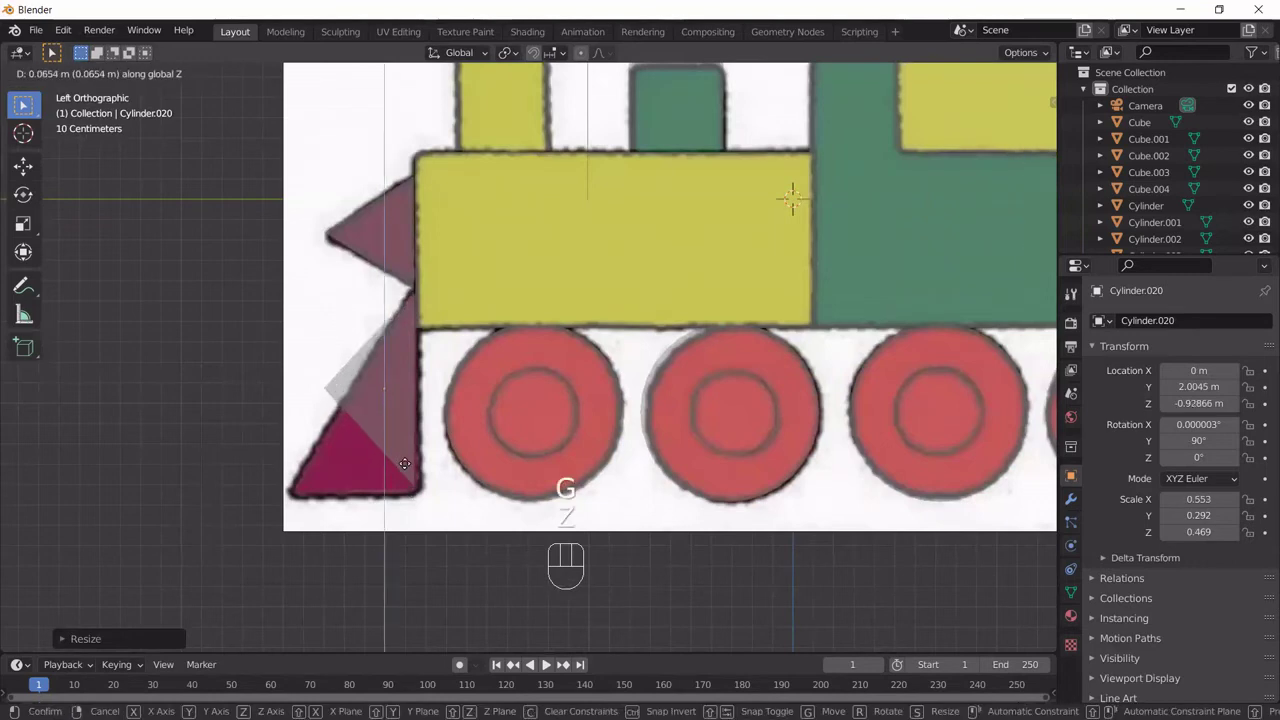
click(405, 463)
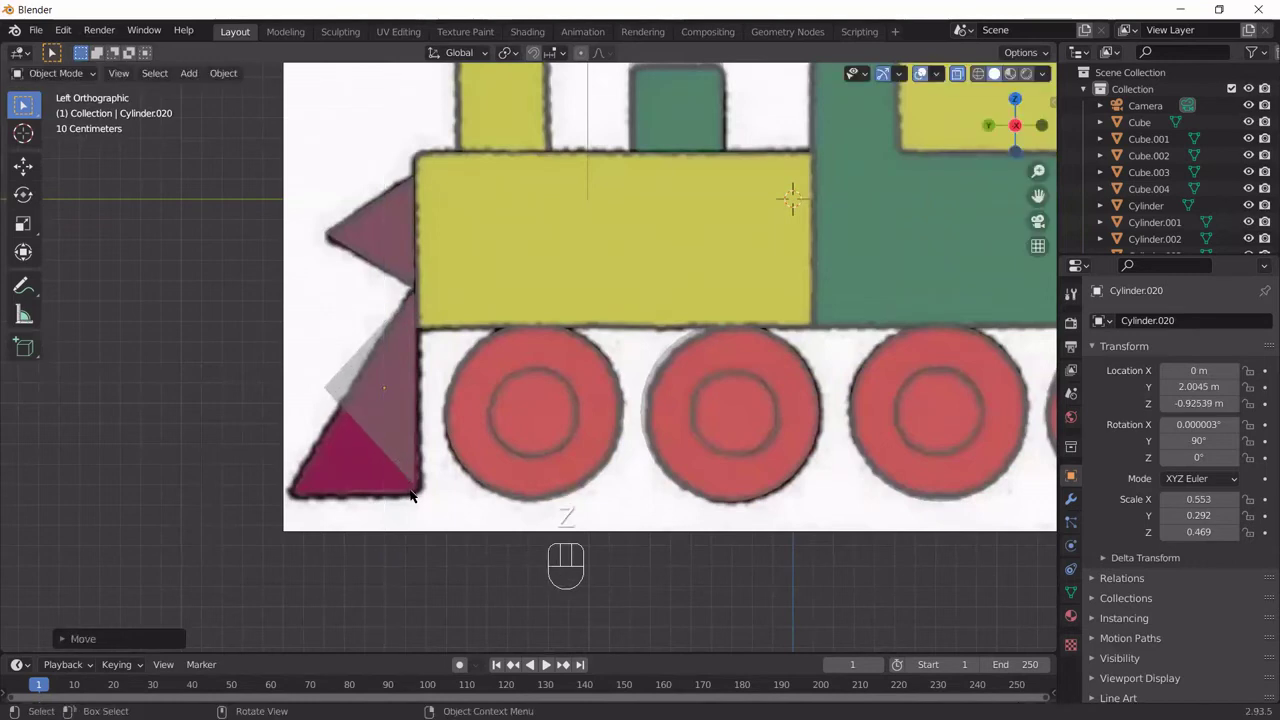
key(f)
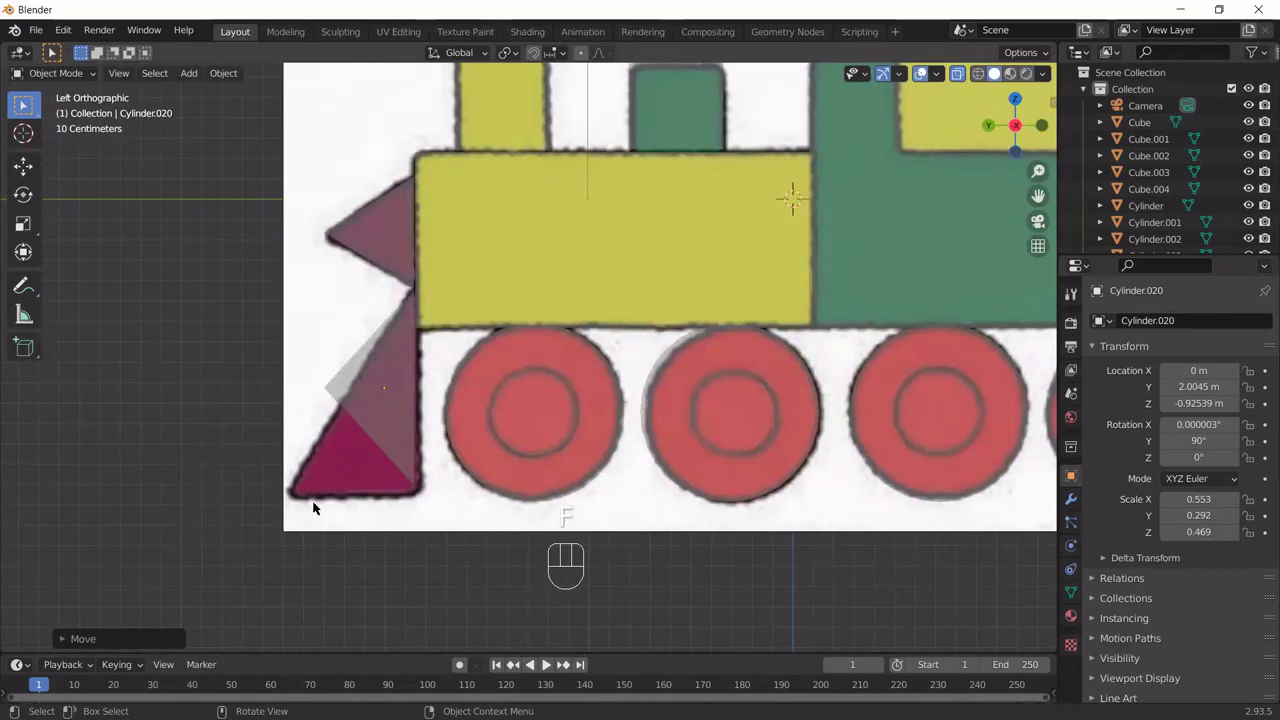
key(ctrl+z)
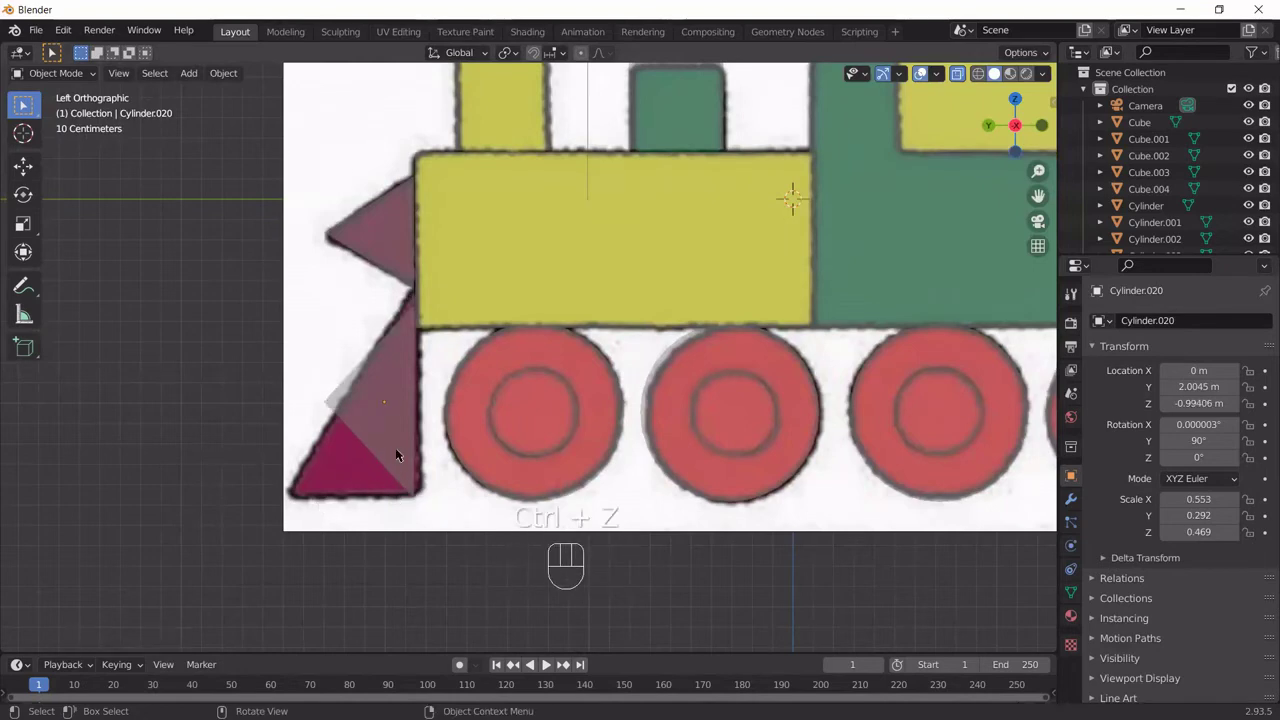
Step: Refine Cylinder.020 to scale 0.582, 0.243, 0.469 at Y 1.9718 m, Z −0.9417 m, narrowing it along Y
key(s)
key(z)
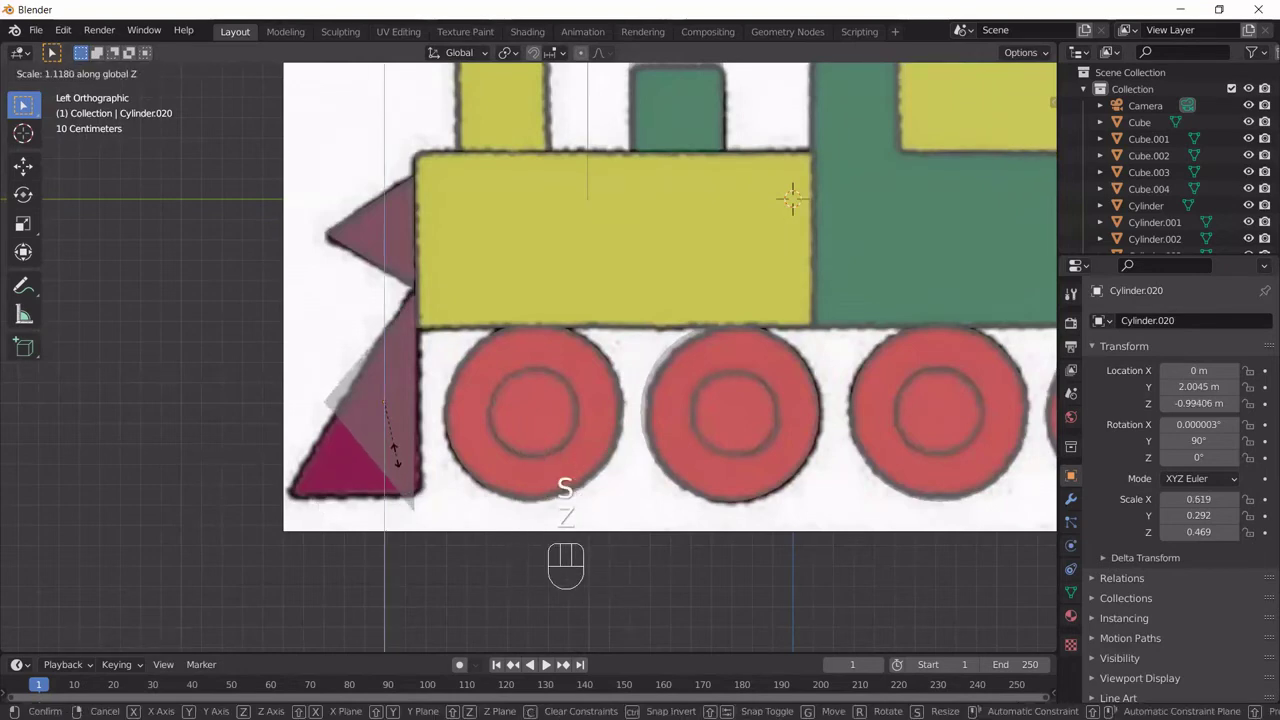
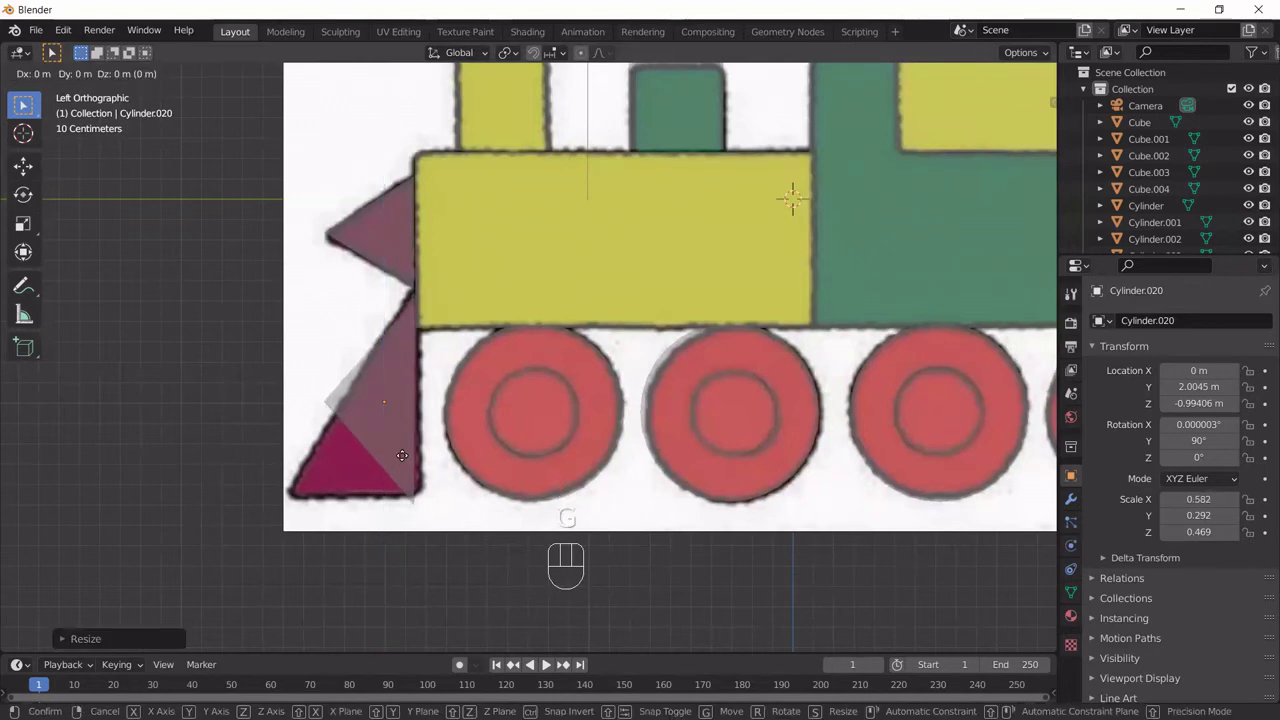
key(z)
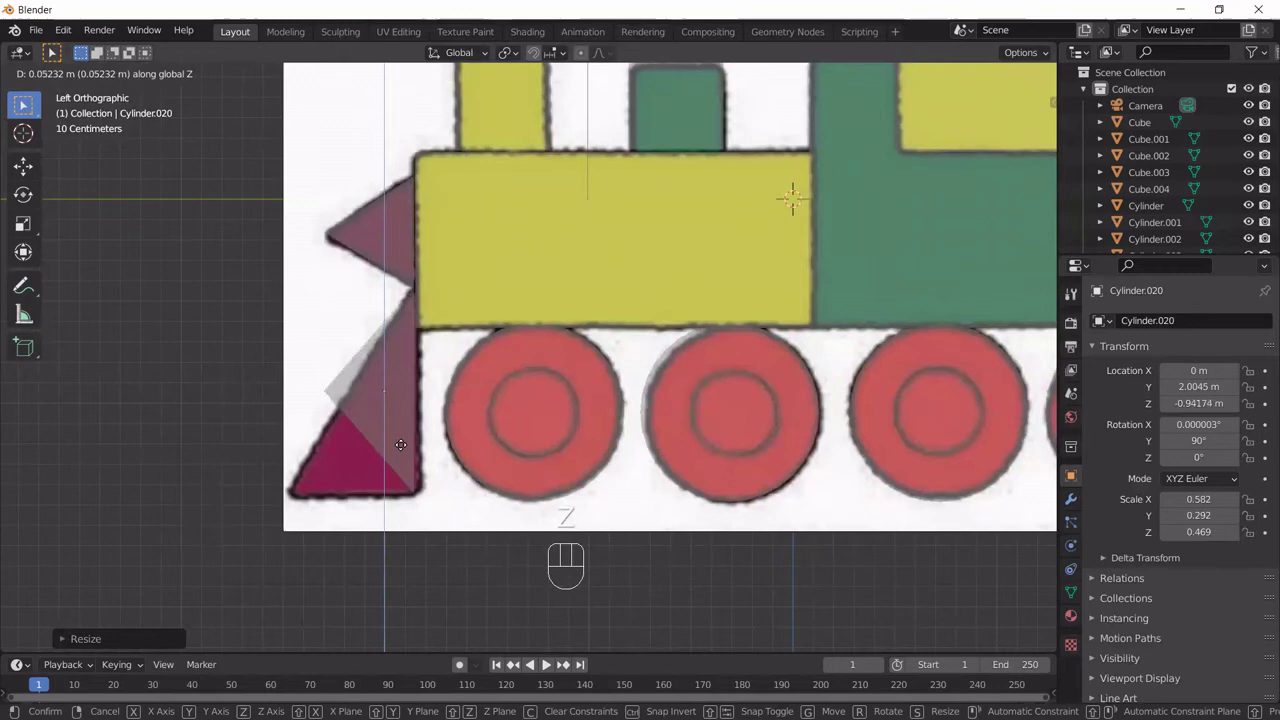
click(400, 447)
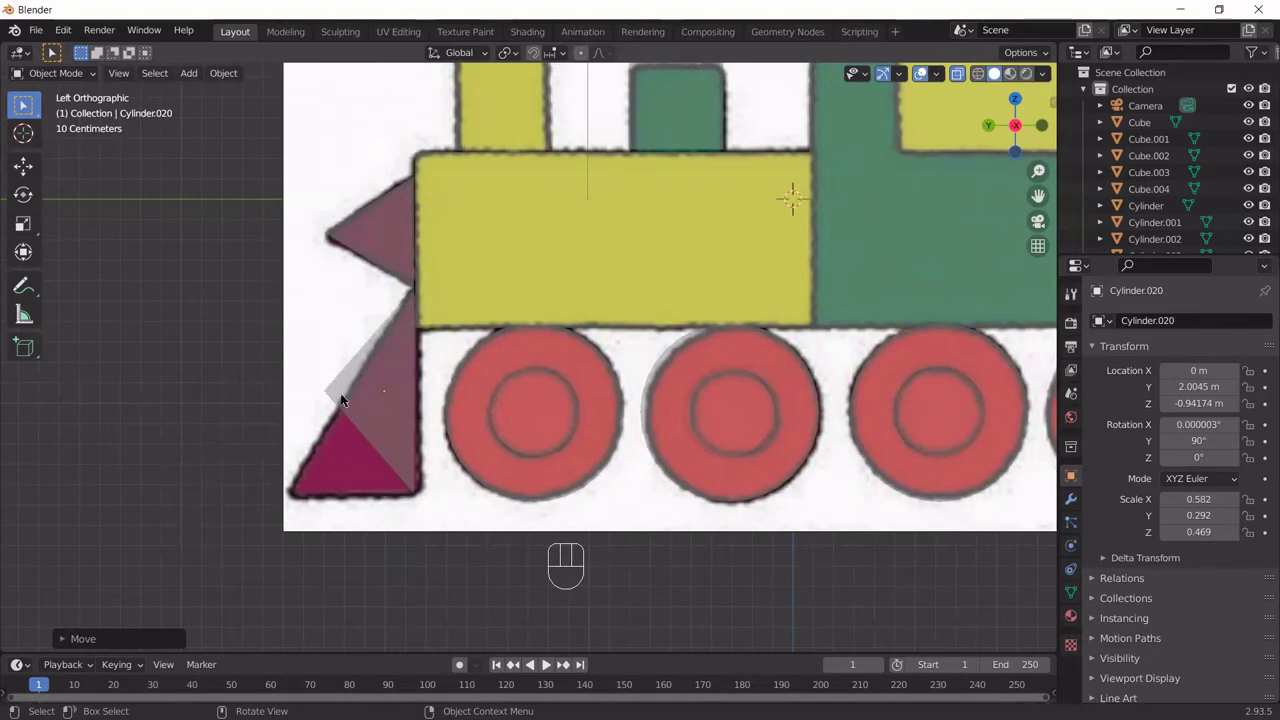
key(y)
key(s)
key(y)
key(y)
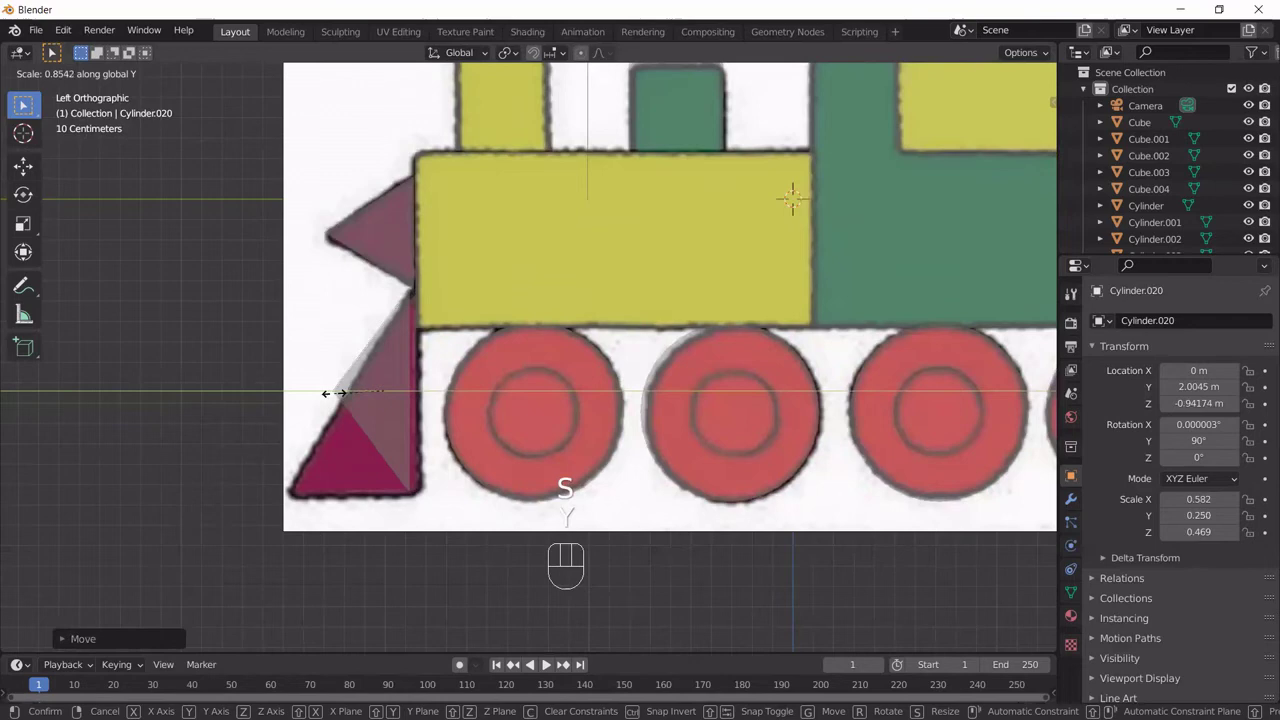
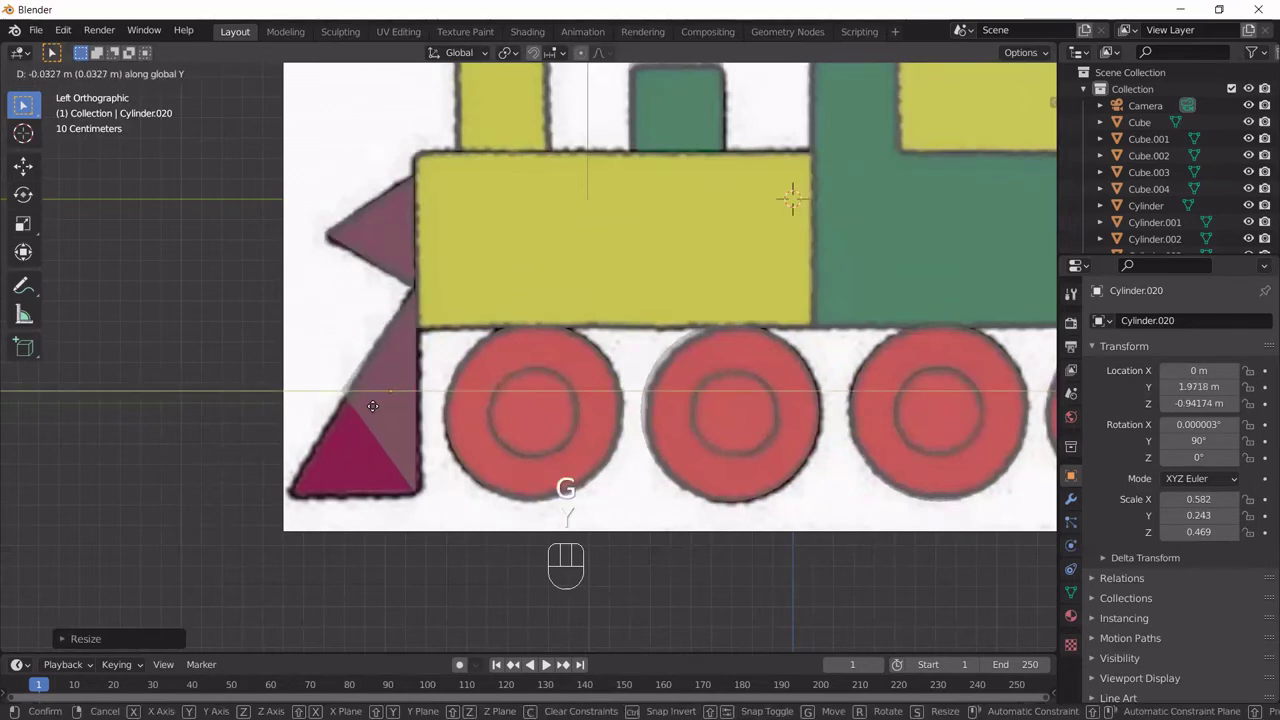
click(372, 409)
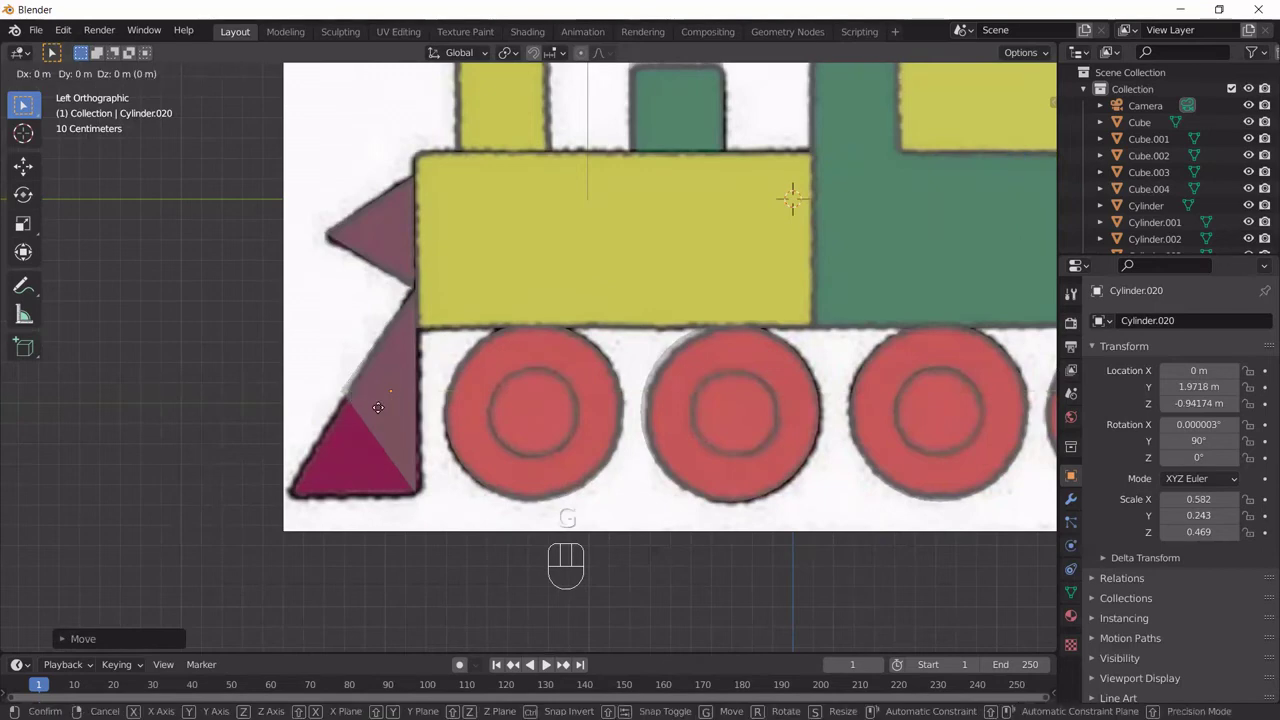
key(s)
key(y)
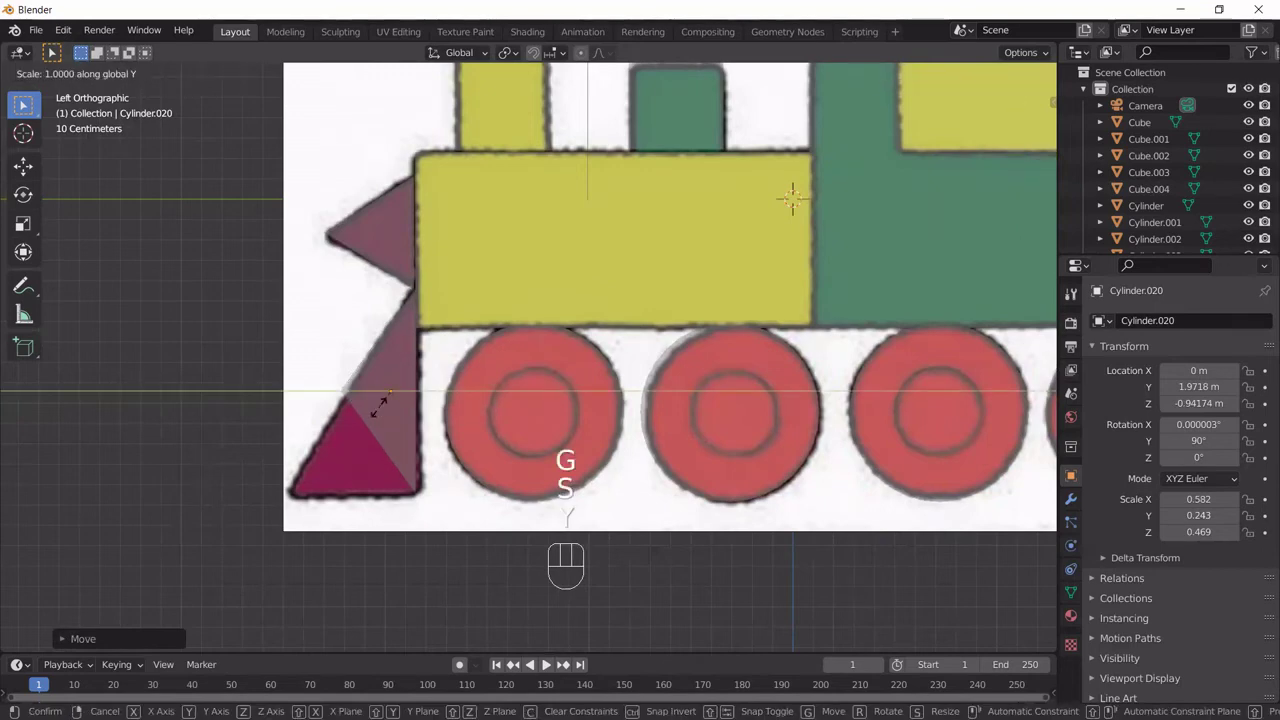
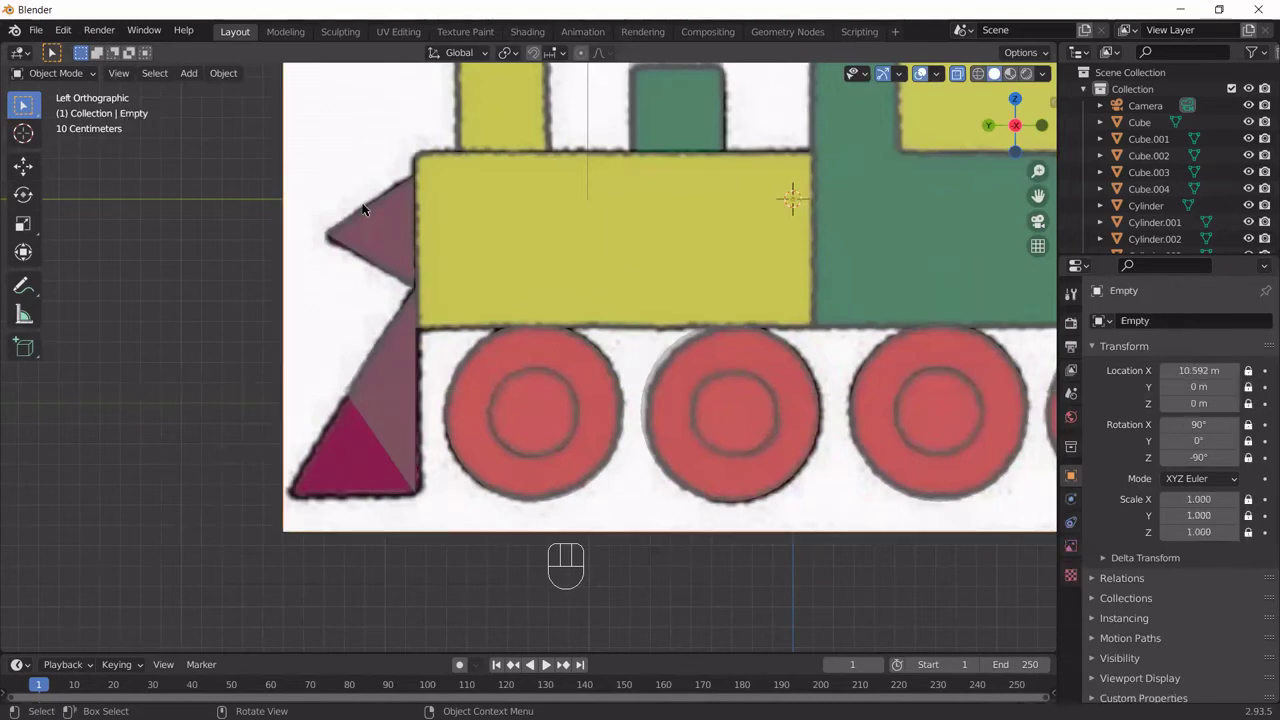
Step: Thin Cylinder.020 to 0.232 on Y and discard a stray duplicate of it
click(369, 225)
key(shift+d)
drag(335, 447, 352, 455)
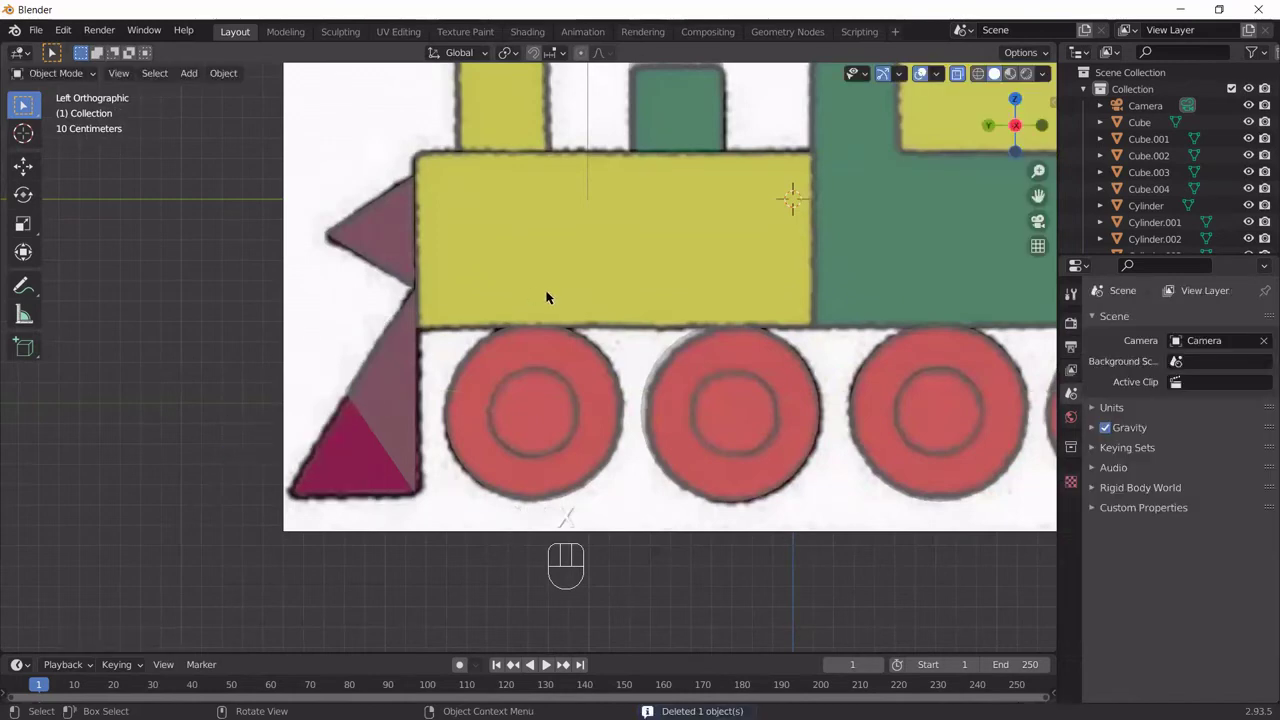
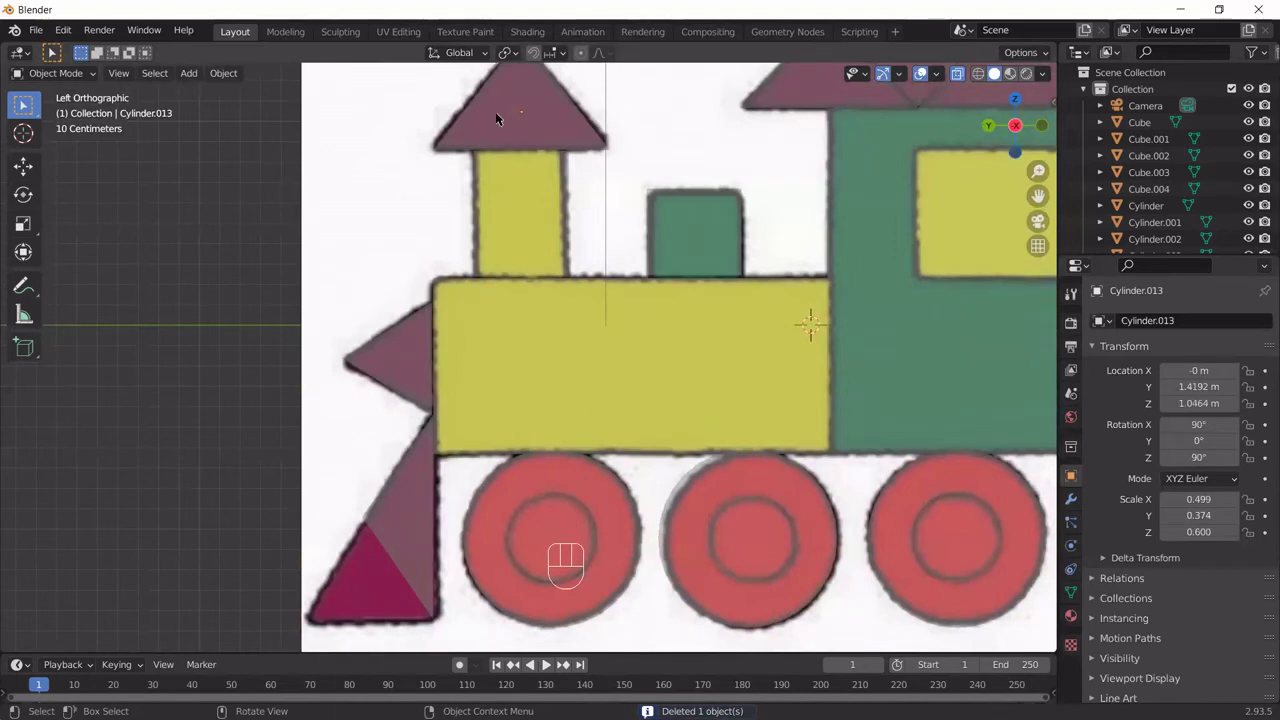
Step: Duplicate the chimney roof prism as Cylinder.021 at the cowcatcher, scaled 0.398, 0.320, 0.600, and nudge it vertically
key(shift+d)
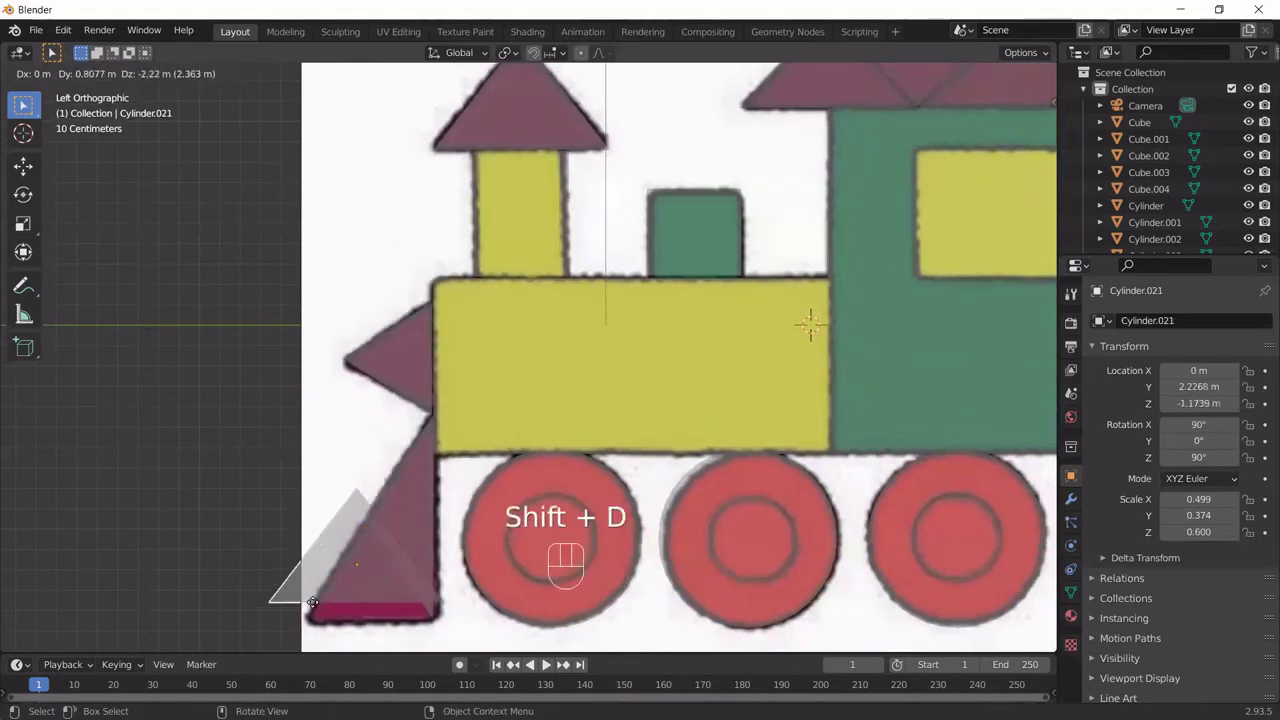
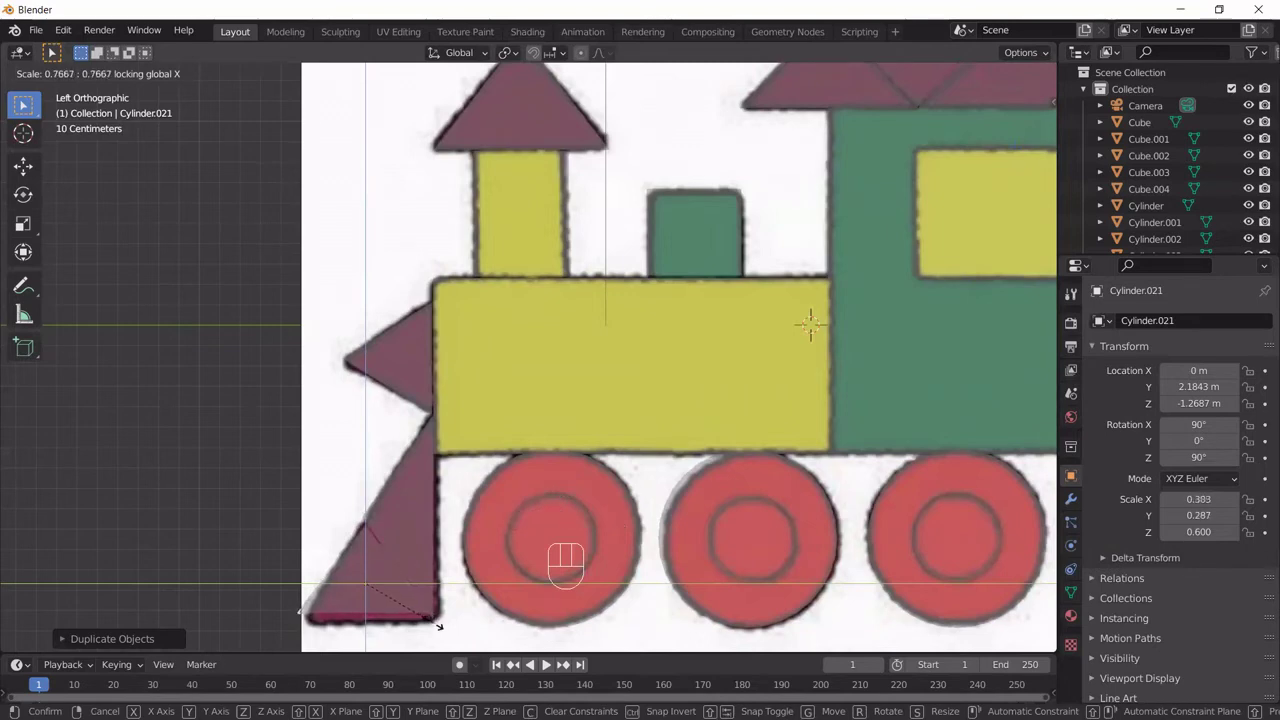
click(437, 624)
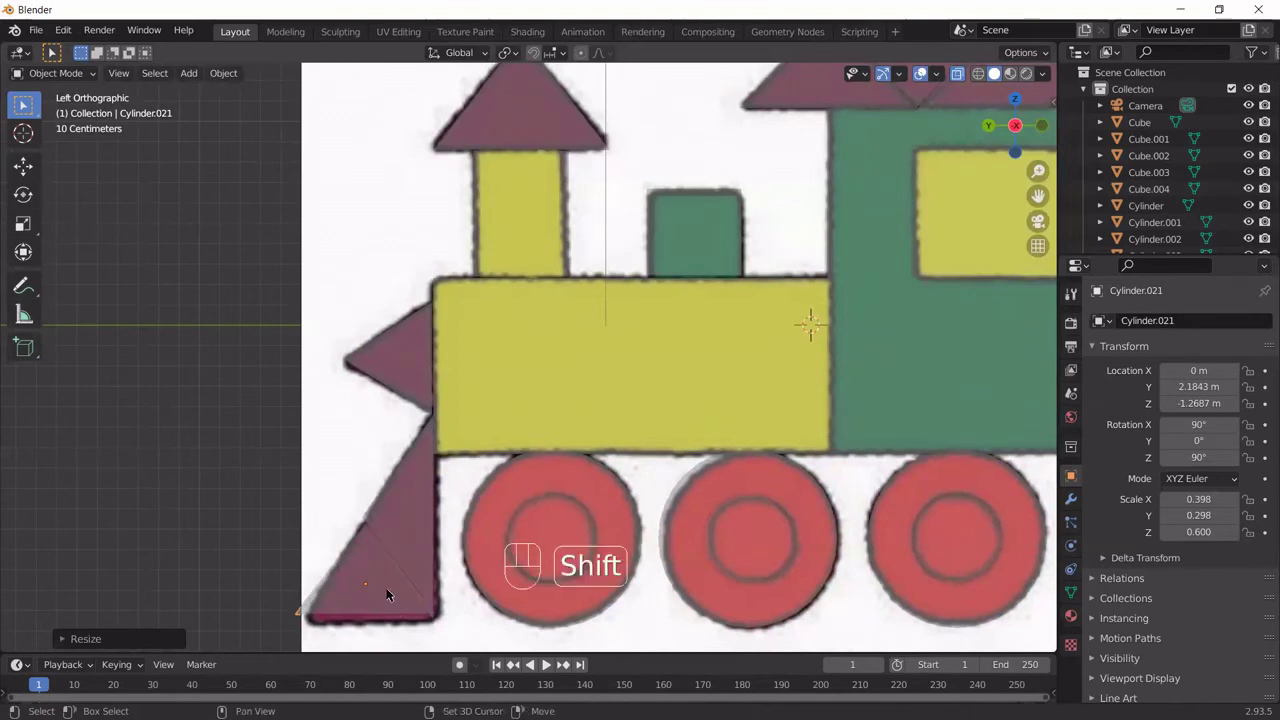
drag(395, 558, 402, 513)
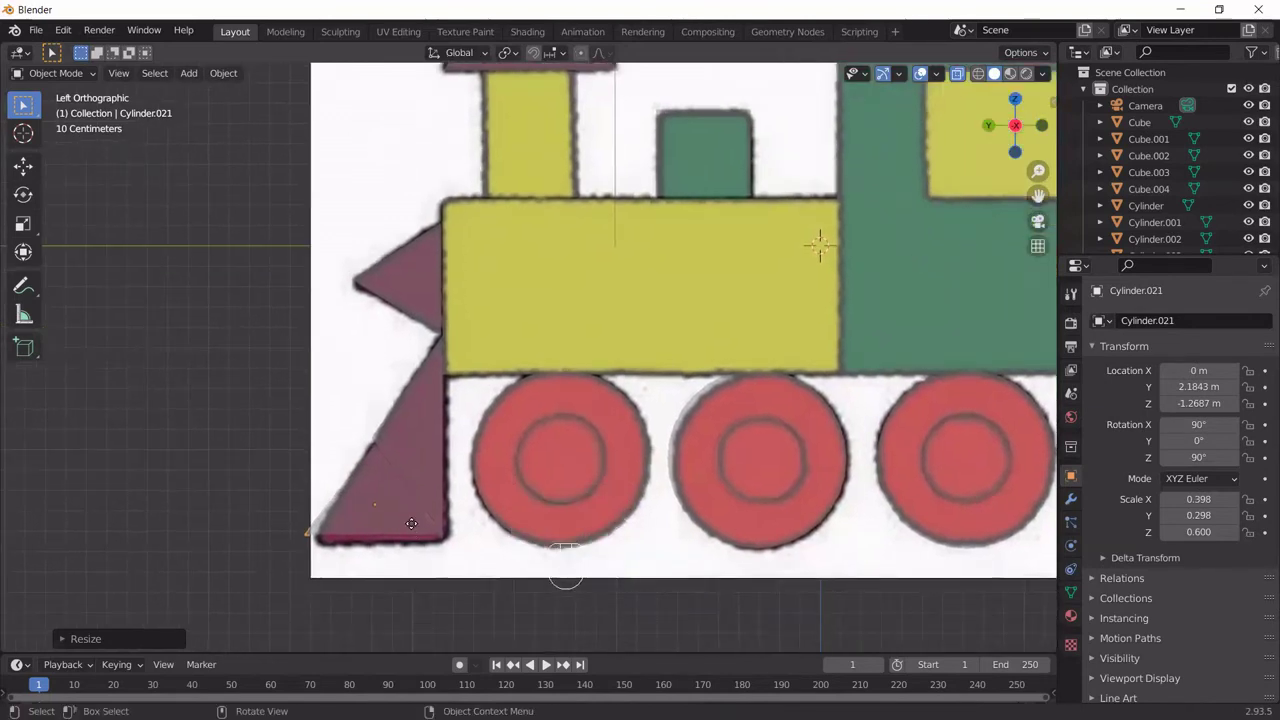
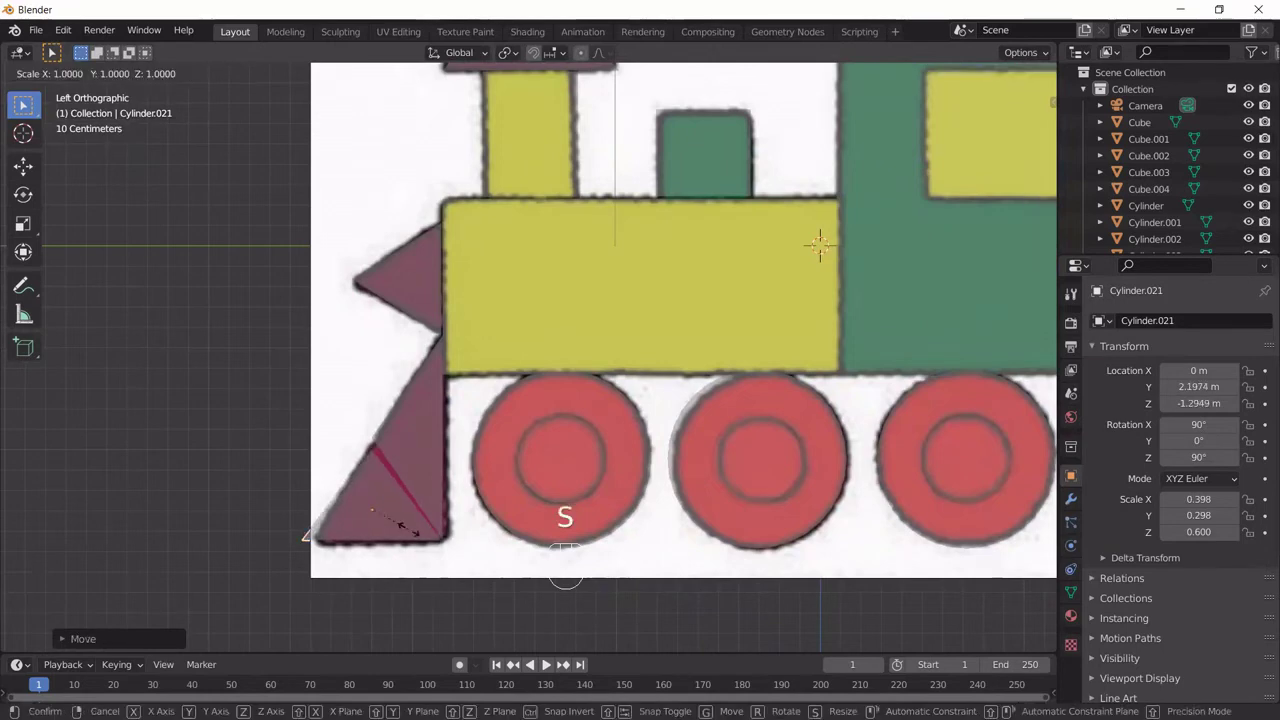
click(412, 536)
key(g)
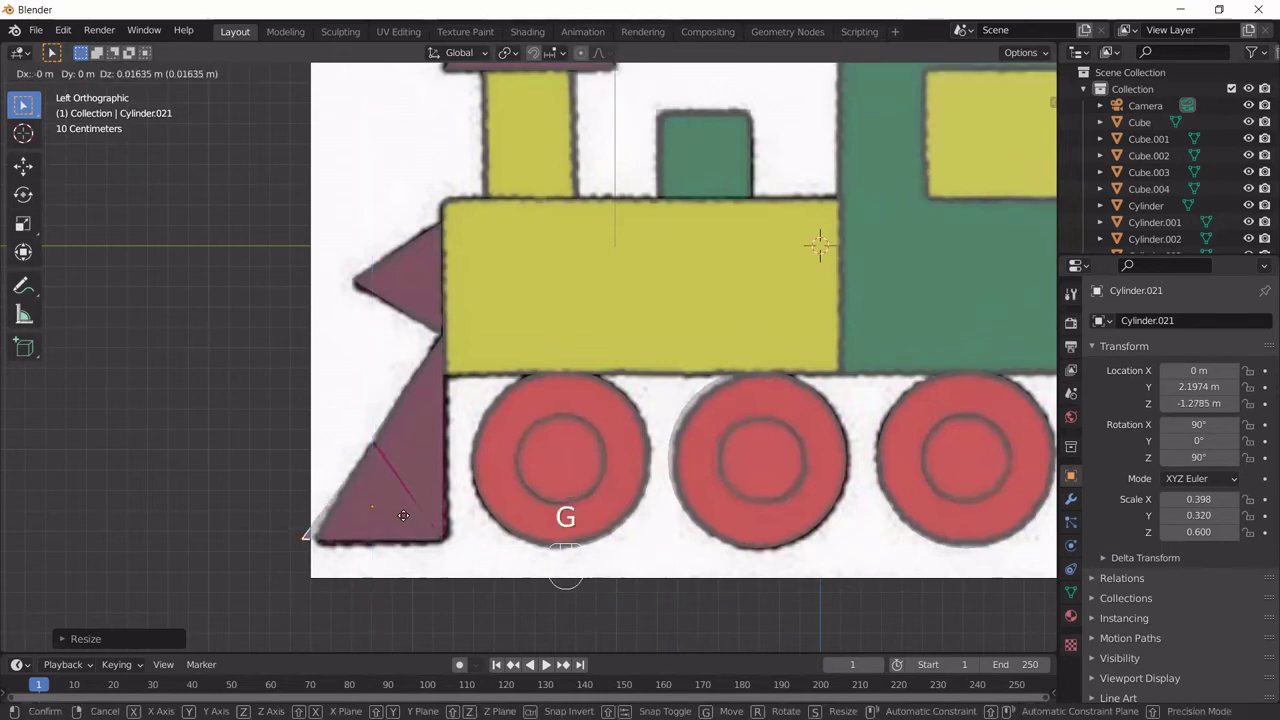
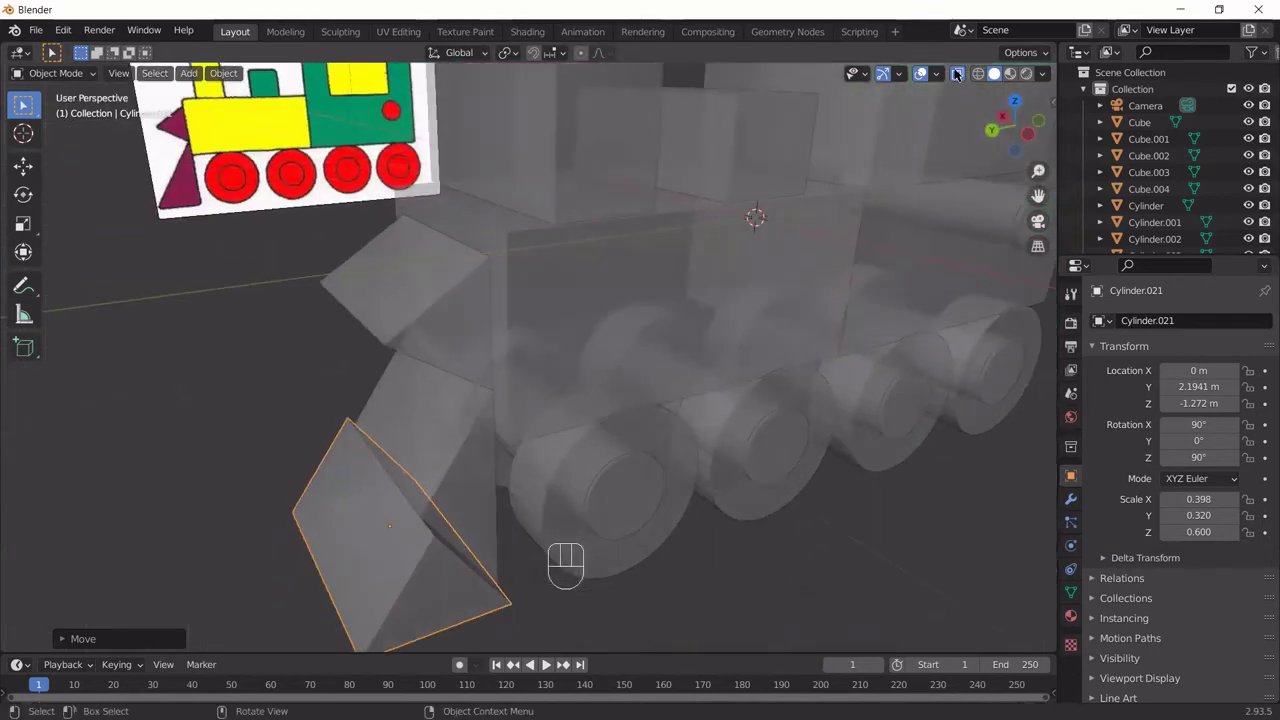
Step: Turn off X-ray and orbit in perspective to inspect the front prisms
click(957, 76)
drag(544, 384, 631, 370)
drag(559, 471, 567, 418)
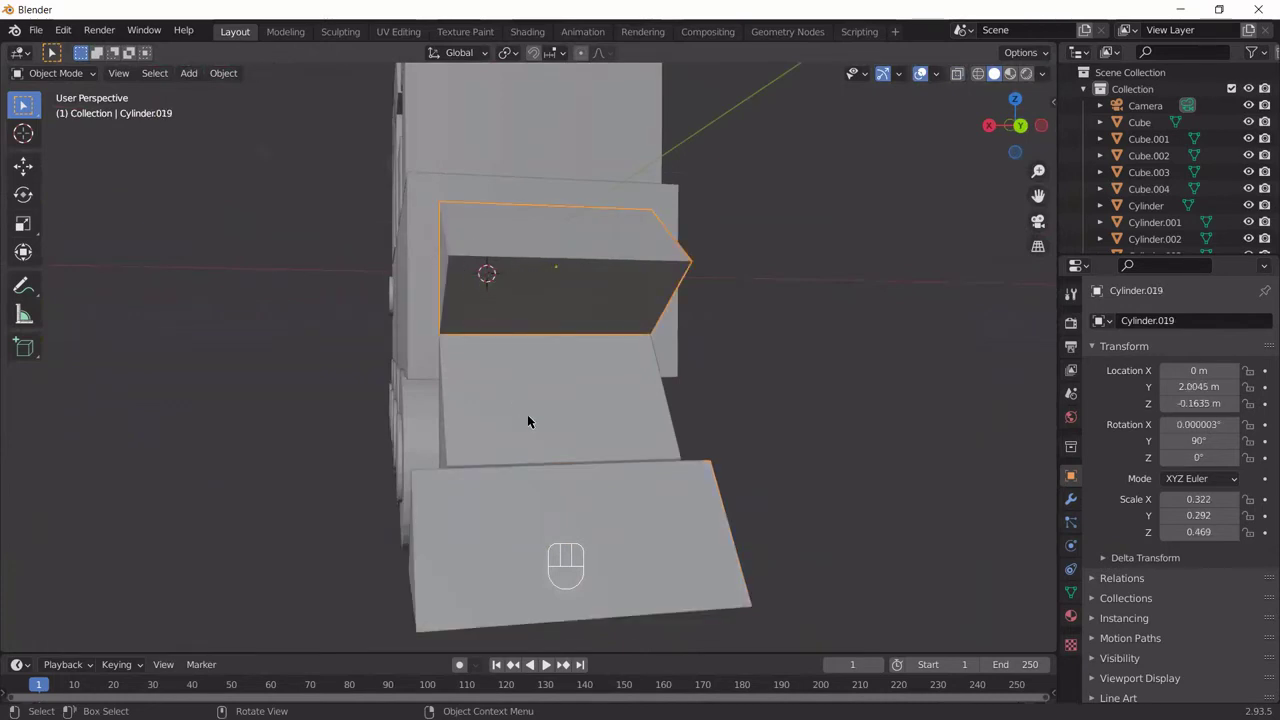
drag(531, 420, 565, 493)
drag(567, 502, 541, 560)
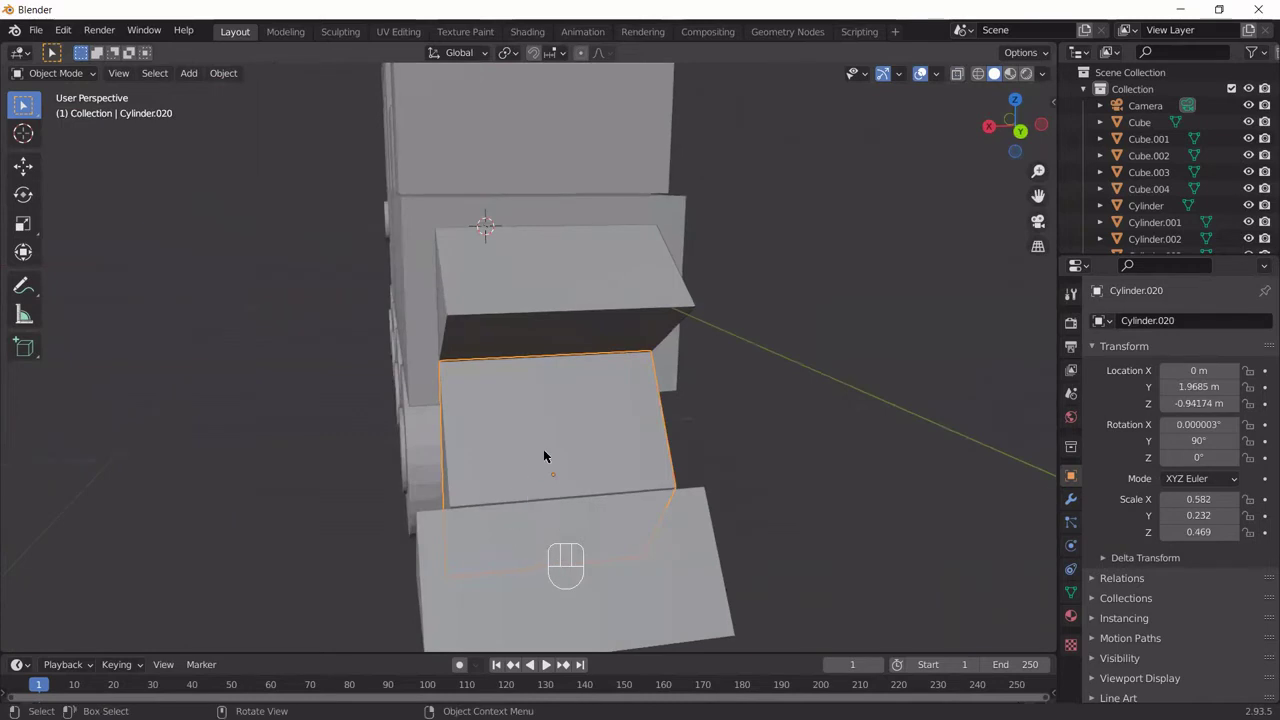
drag(581, 487, 464, 467)
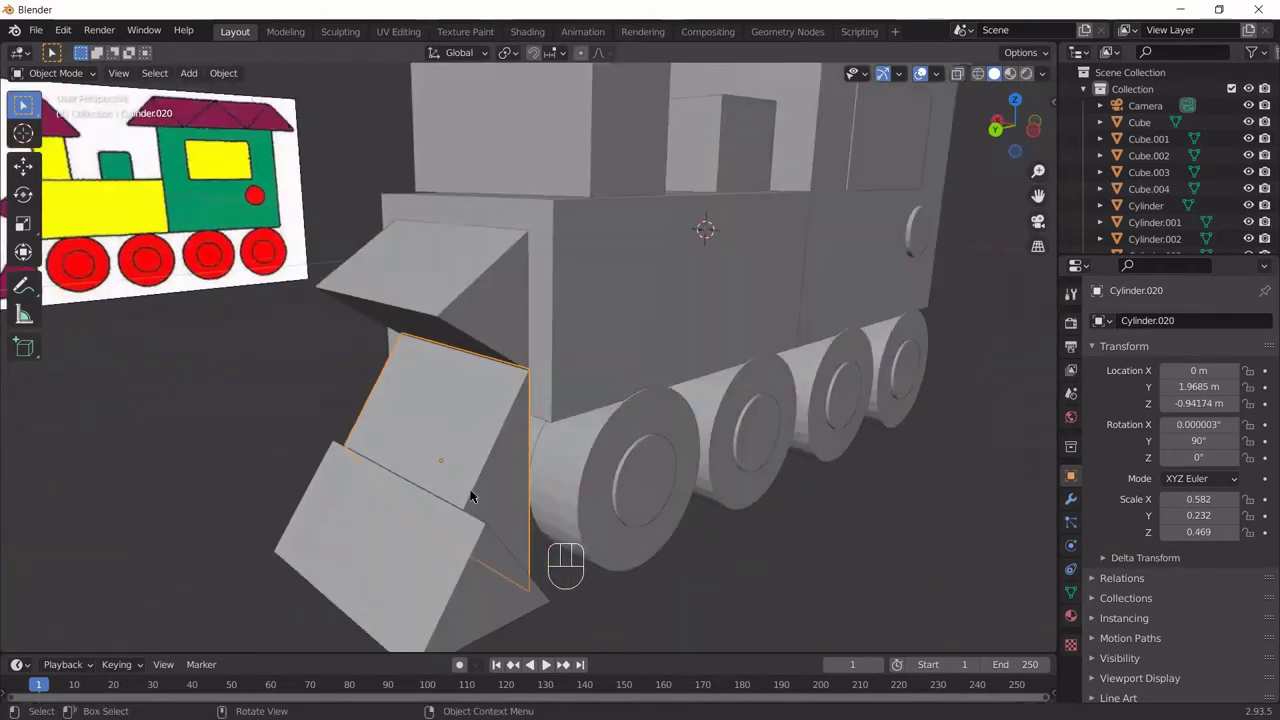
Step: Orbit close on the front pieces and select the cowcatcher prism Cylinder.021
drag(451, 472, 455, 483)
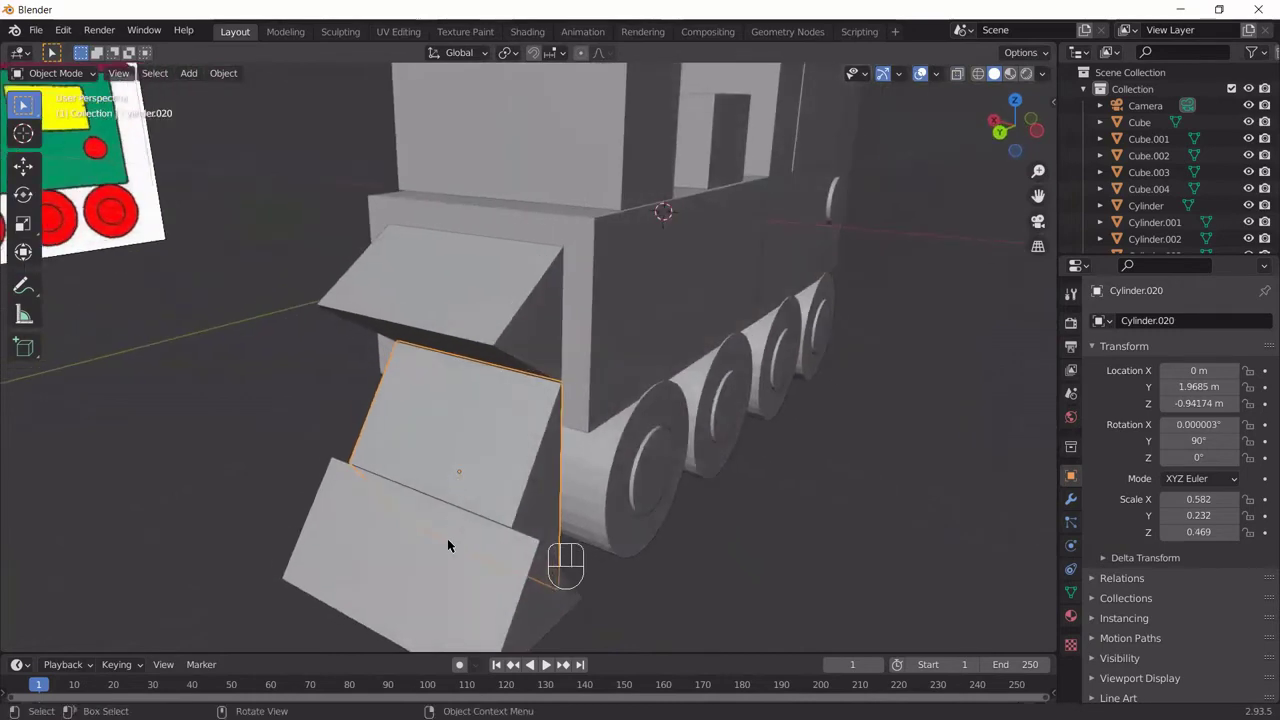
drag(703, 461, 536, 311)
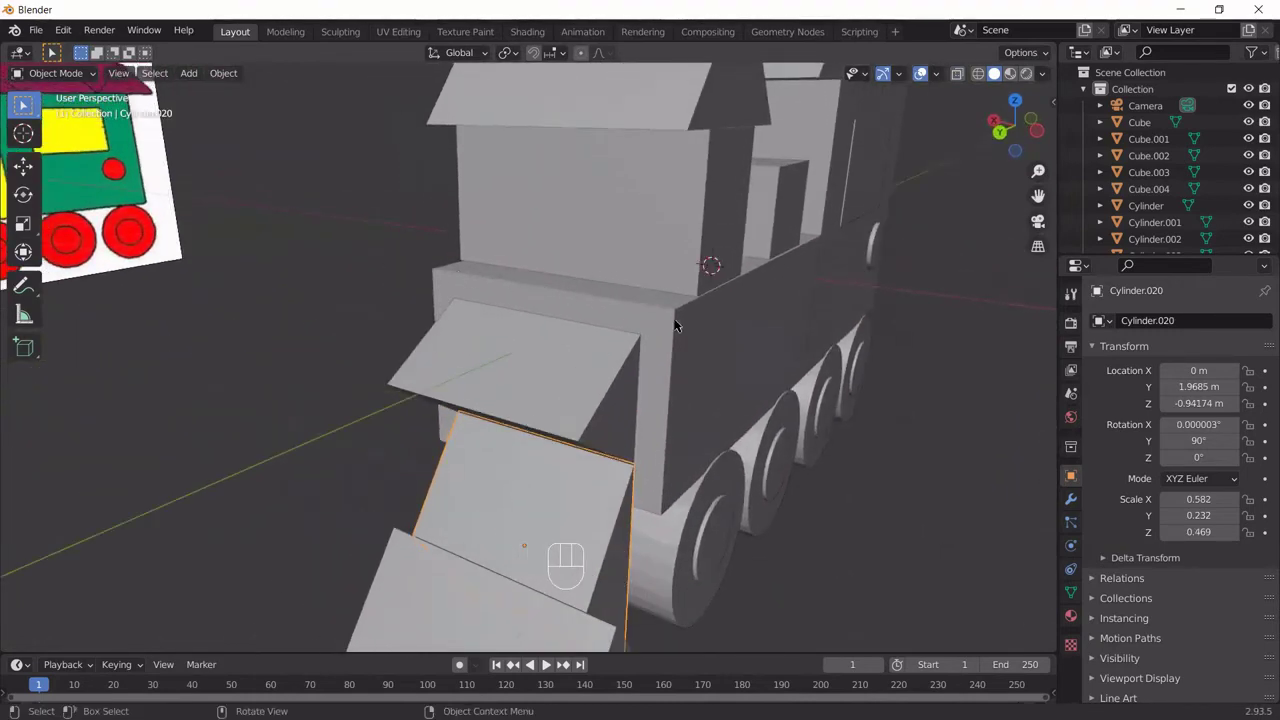
drag(597, 328, 619, 355)
drag(735, 386, 727, 444)
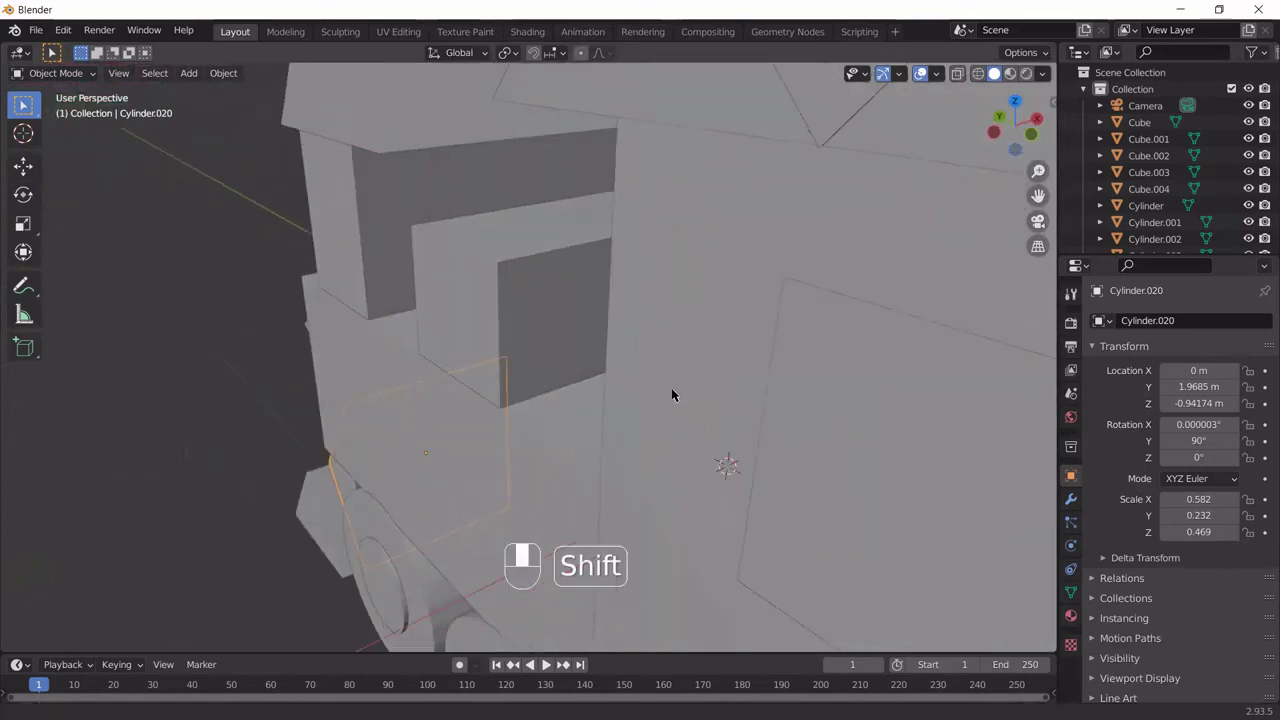
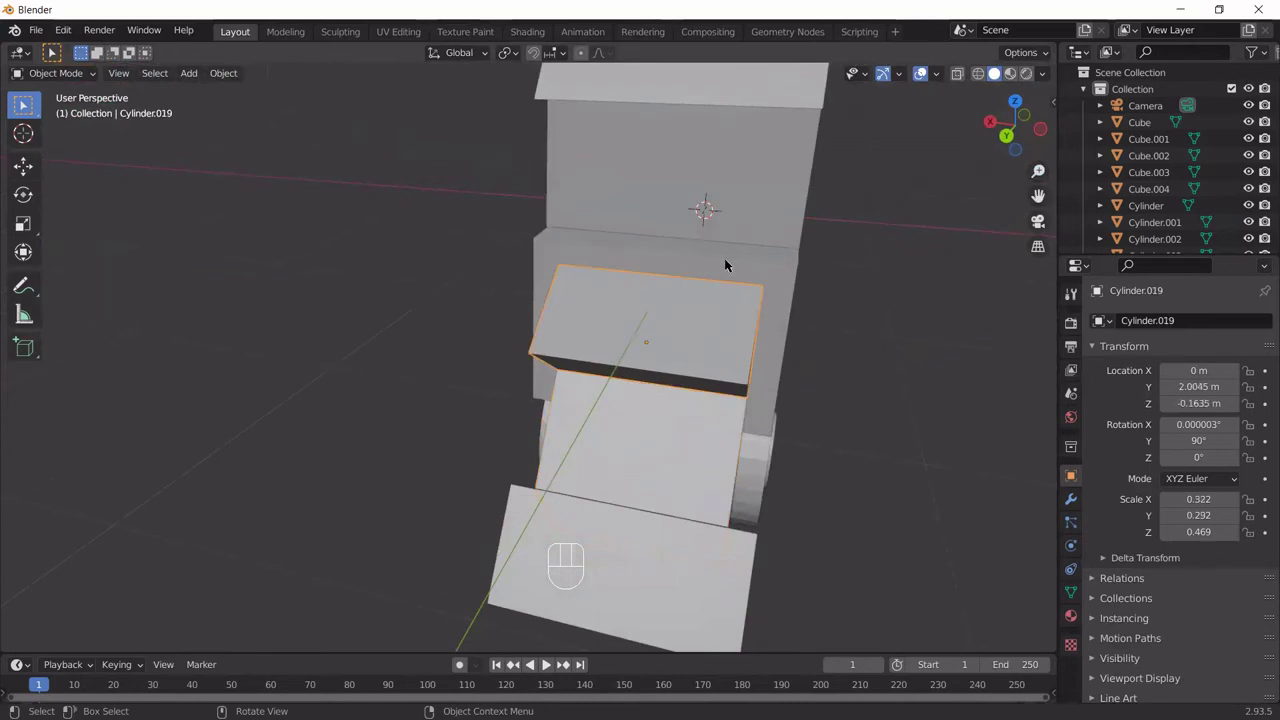
drag(711, 263, 740, 264)
click(768, 268)
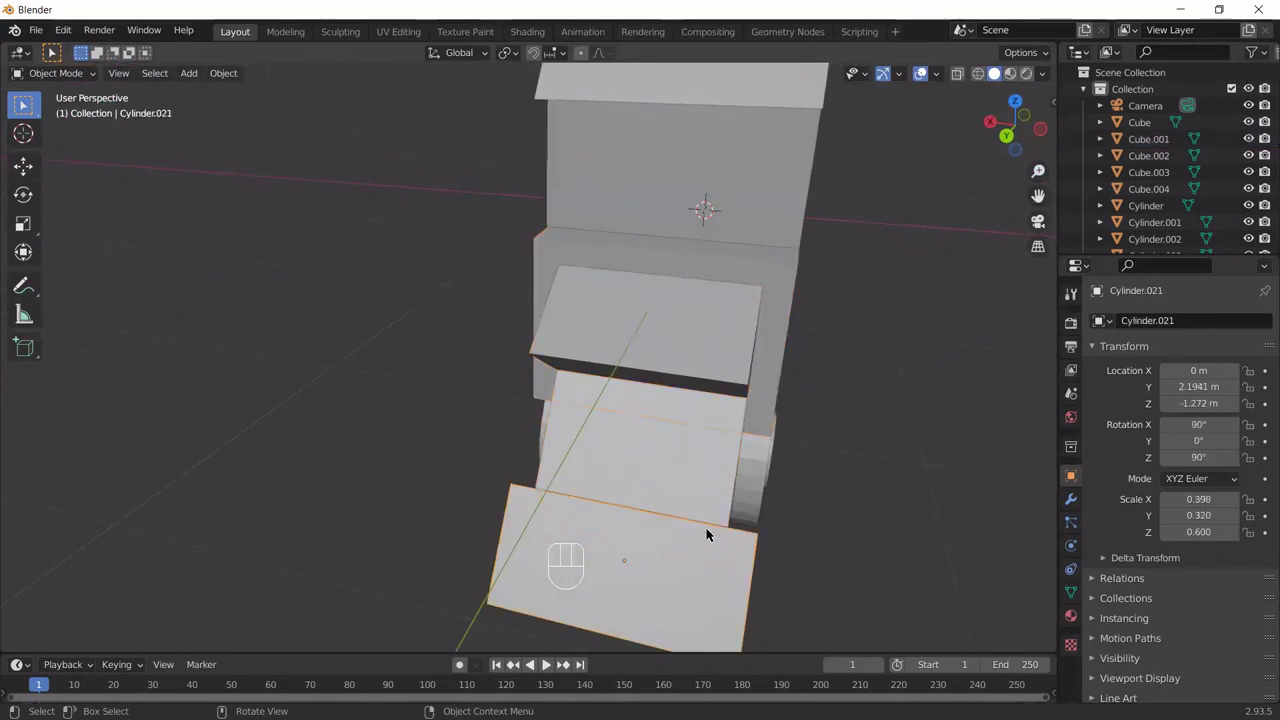
Step: Read Cylinder.021's transform in the Item sidebar, give Cylinder.019 a 0.600 depth scale and undo a too-small resize
key(n)
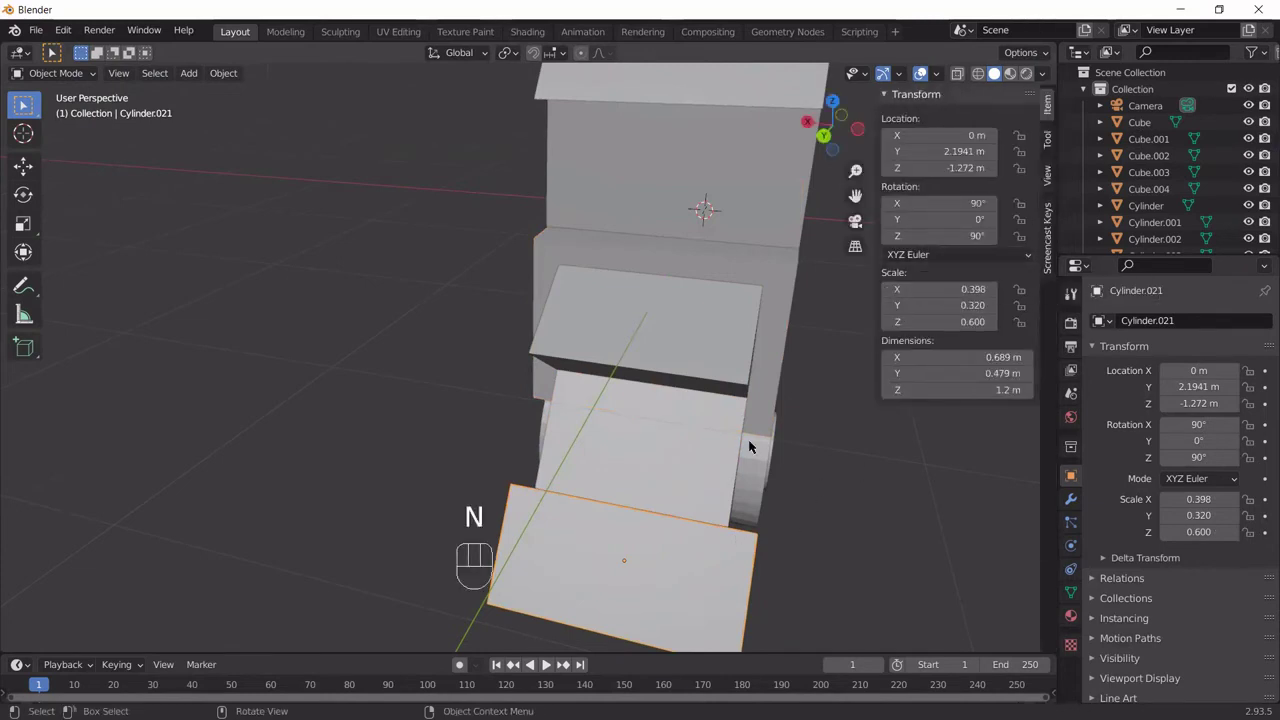
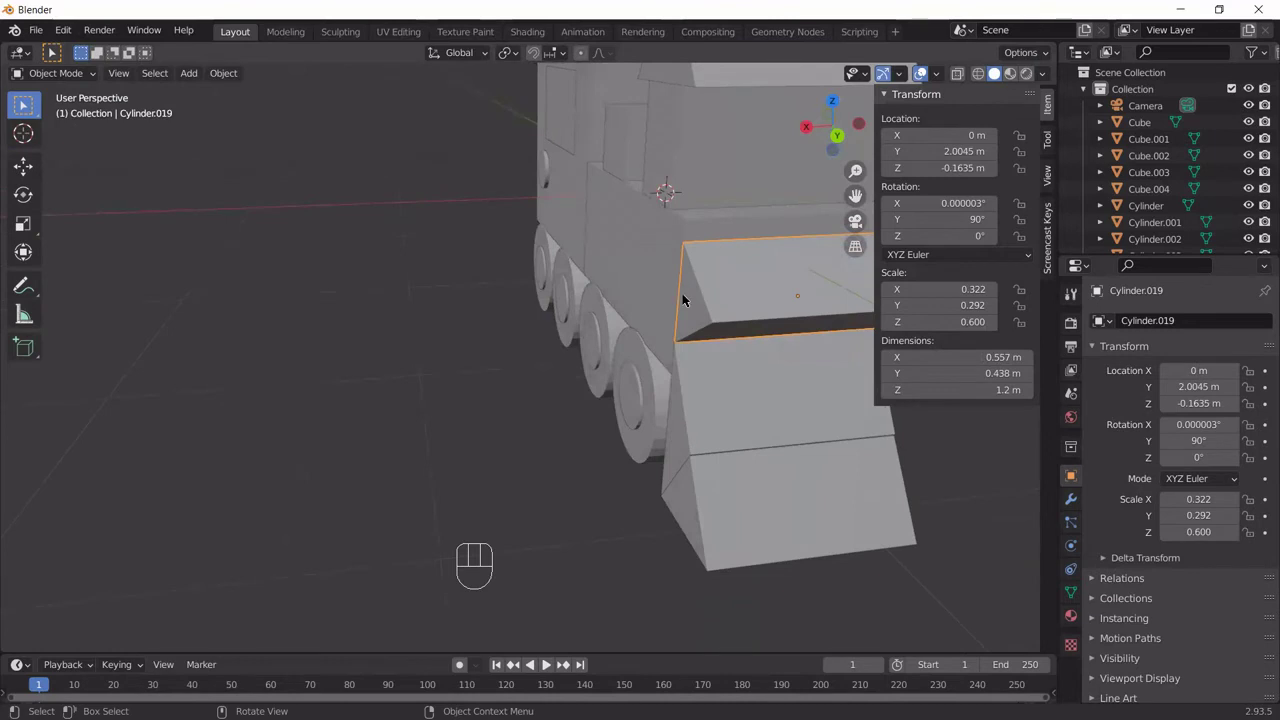
drag(811, 374, 663, 366)
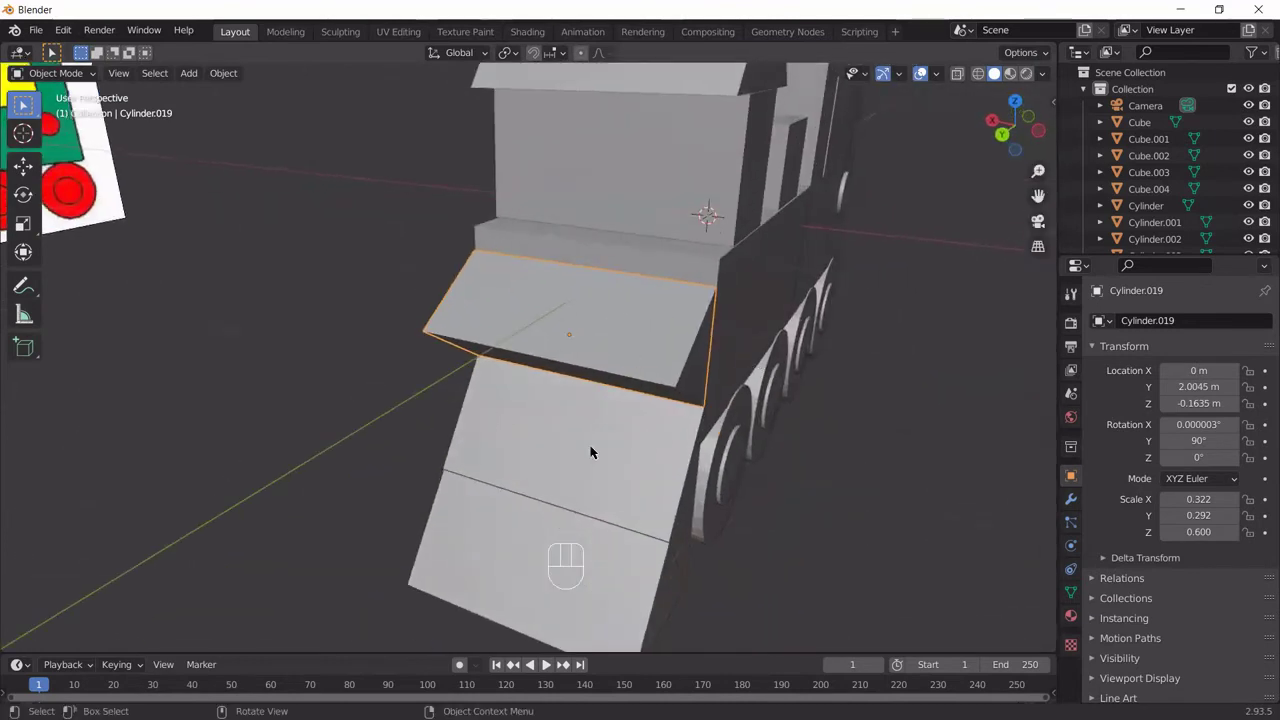
drag(652, 480, 617, 444)
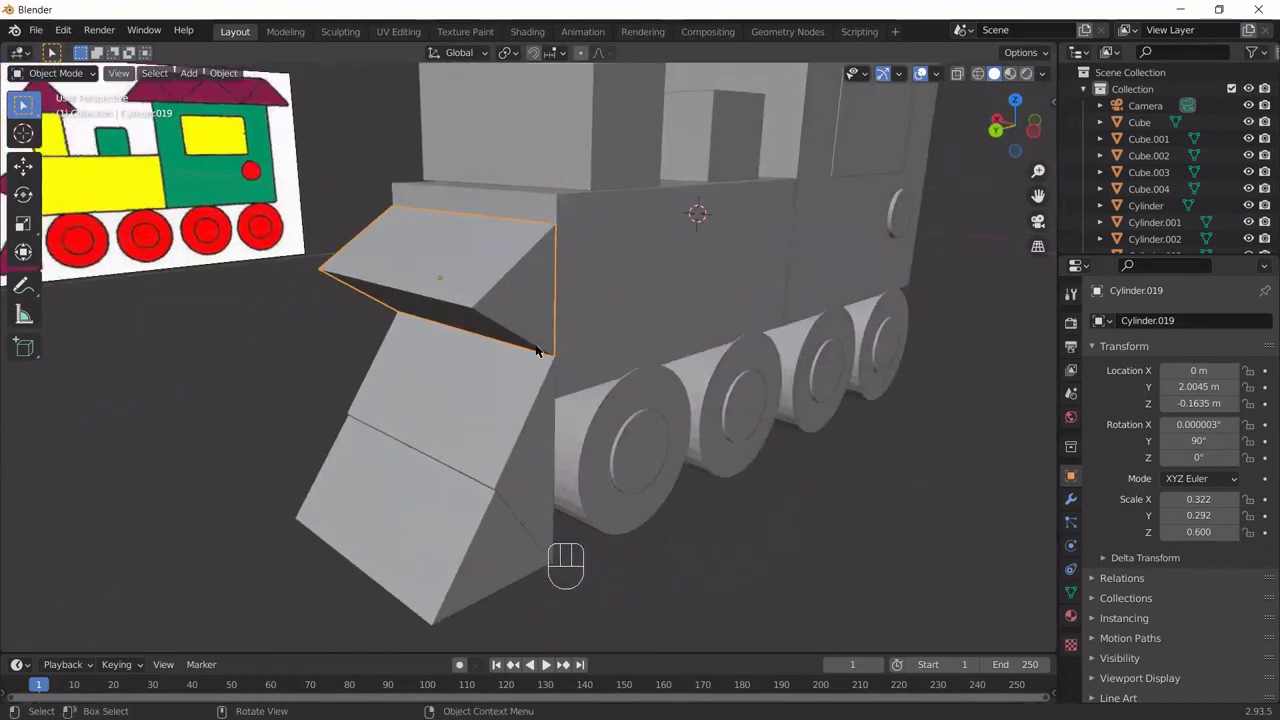
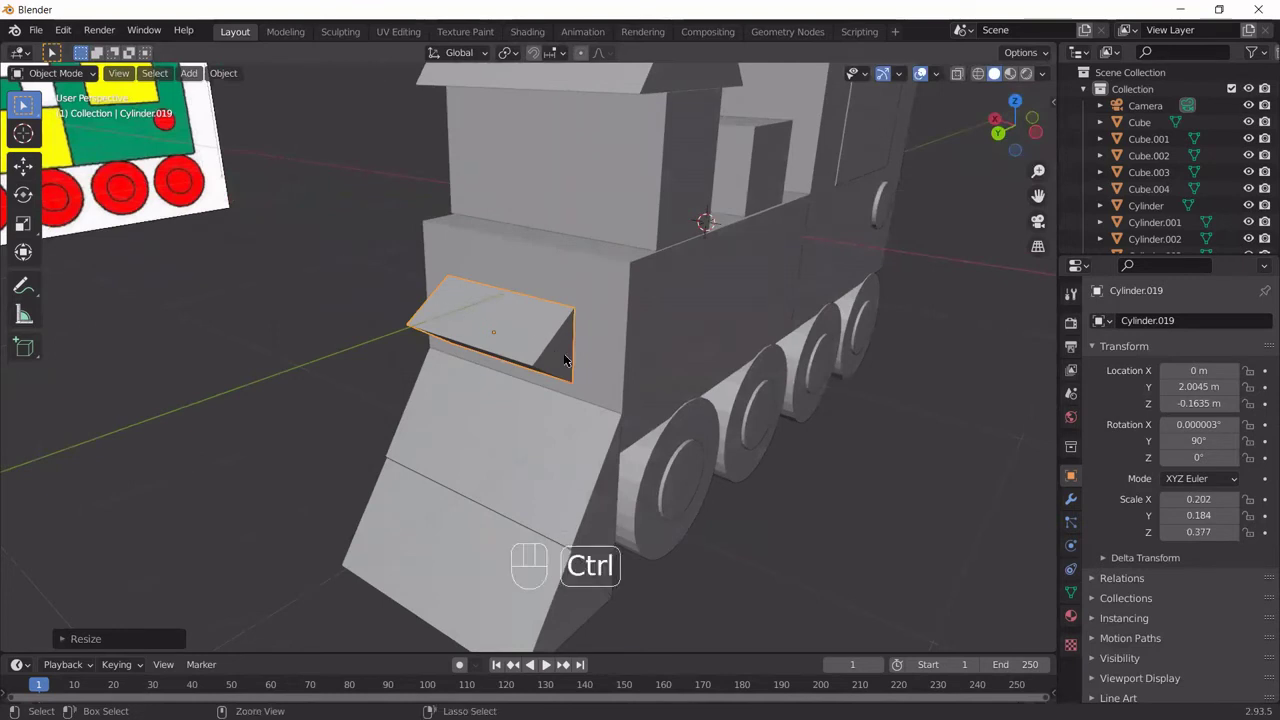
key(ctrl+z)
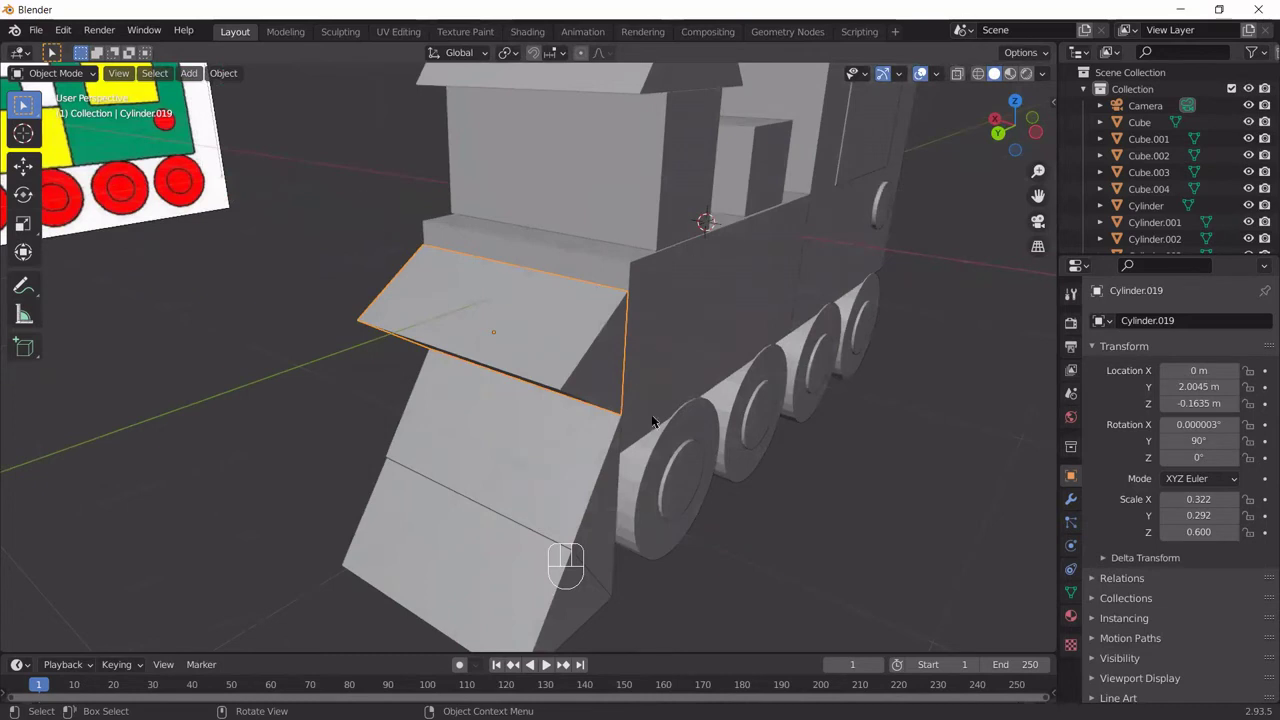
key(shift+x)
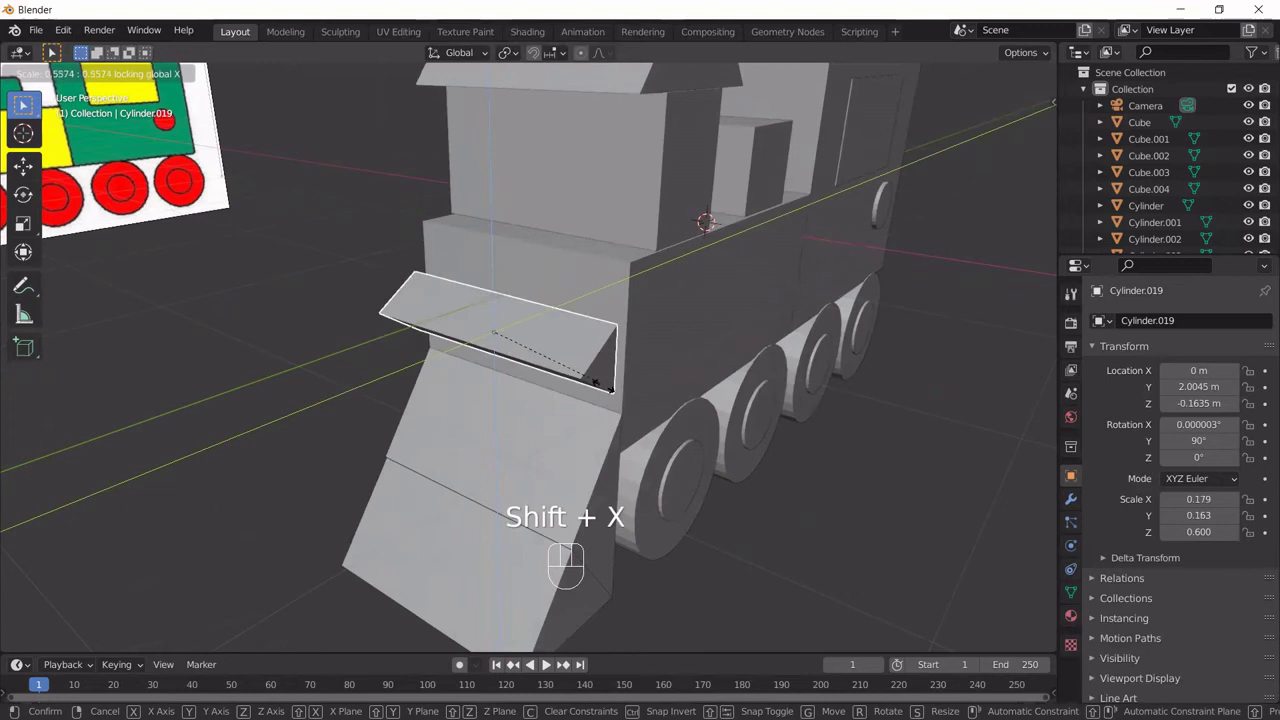
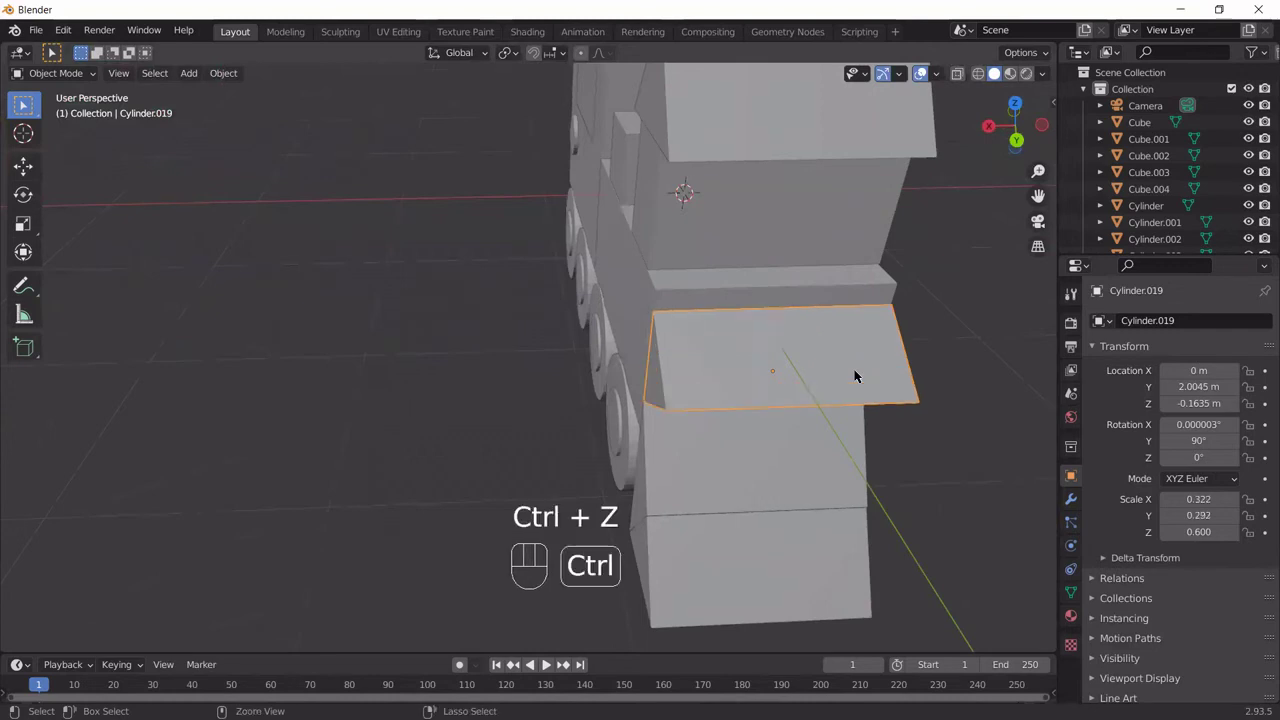
drag(740, 435, 701, 411)
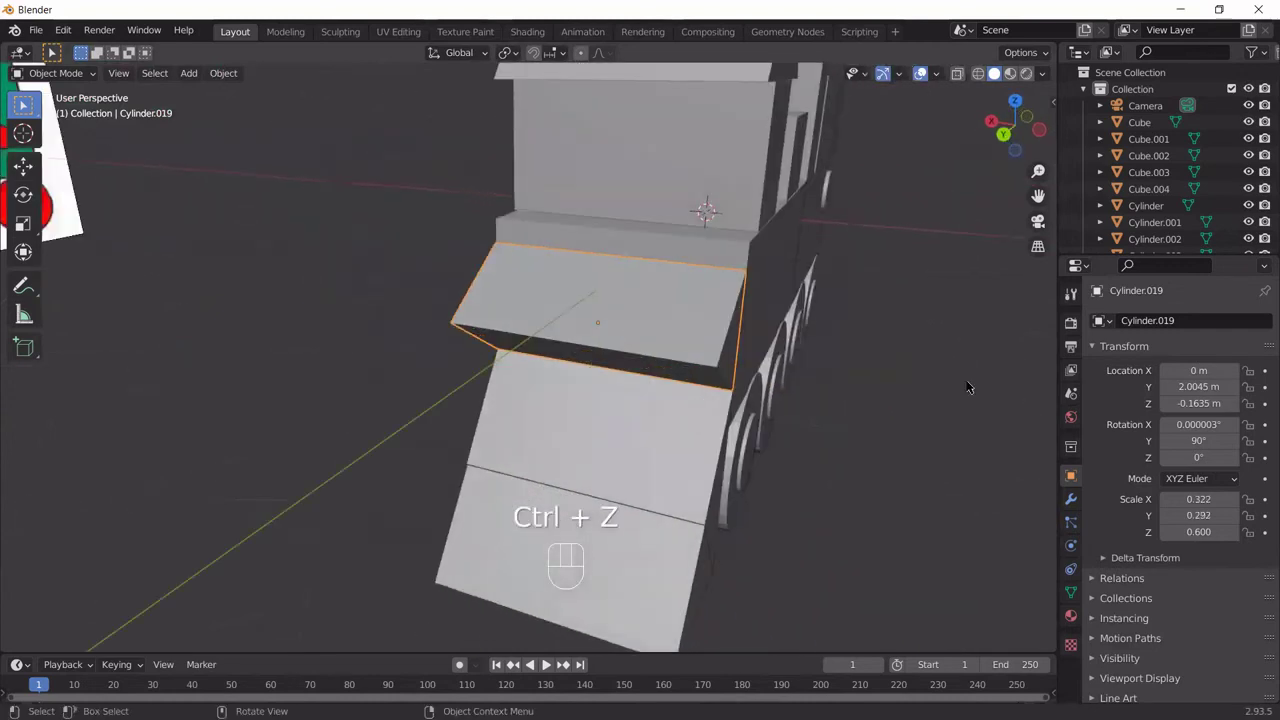
drag(823, 379, 794, 384)
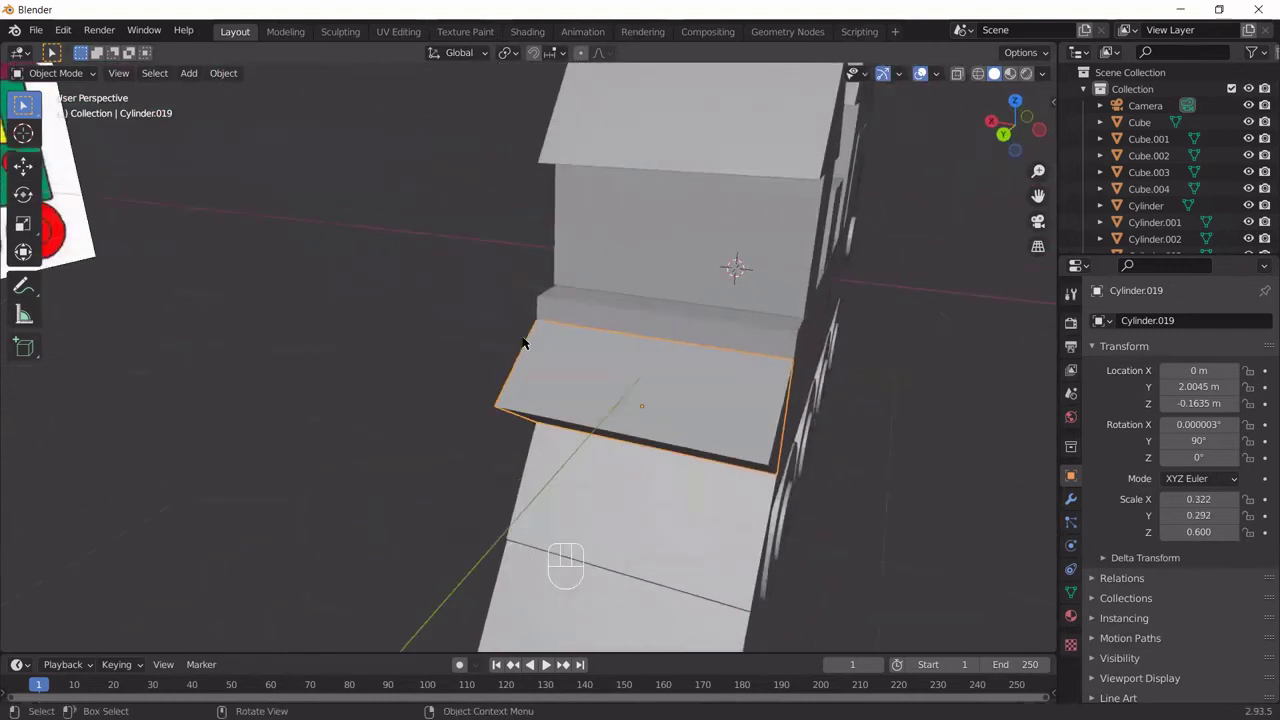
drag(669, 423, 448, 356)
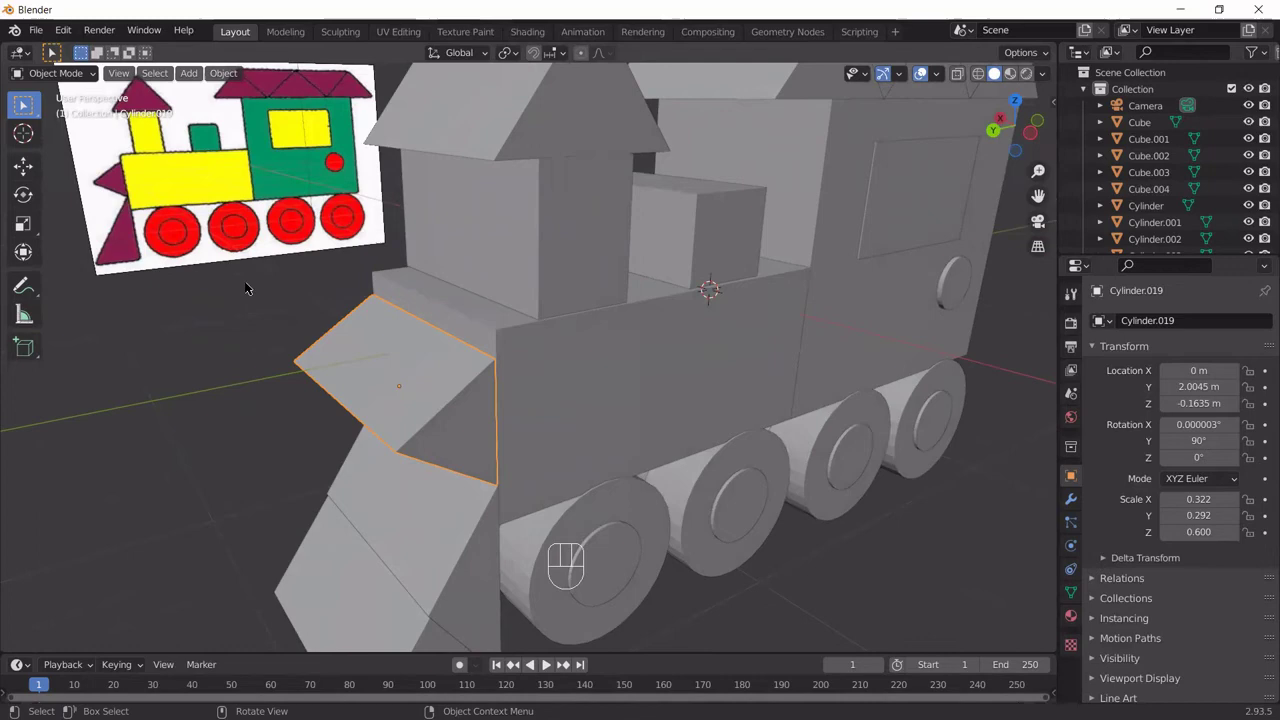
drag(284, 299, 331, 293)
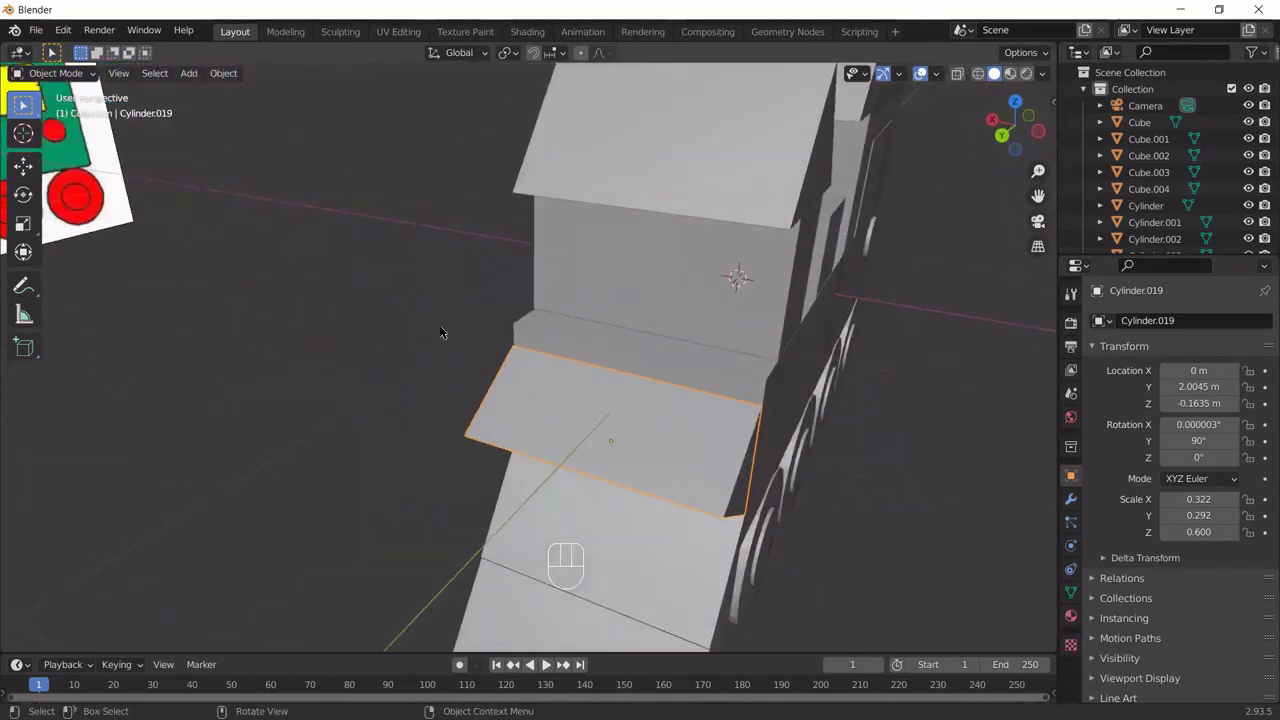
drag(416, 335, 284, 247)
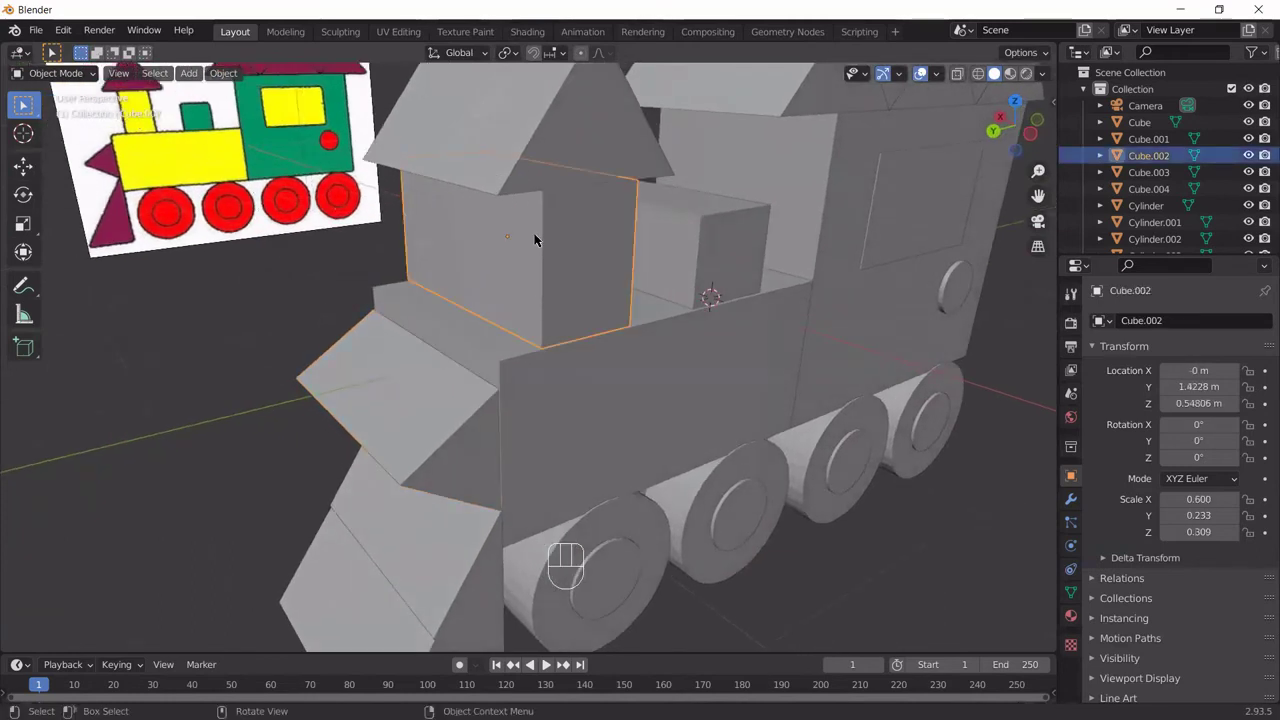
Step: Halve the roof prism's thickness and narrow Cube.003 to 0.281 on X, checking in side view
middle_click(496, 268)
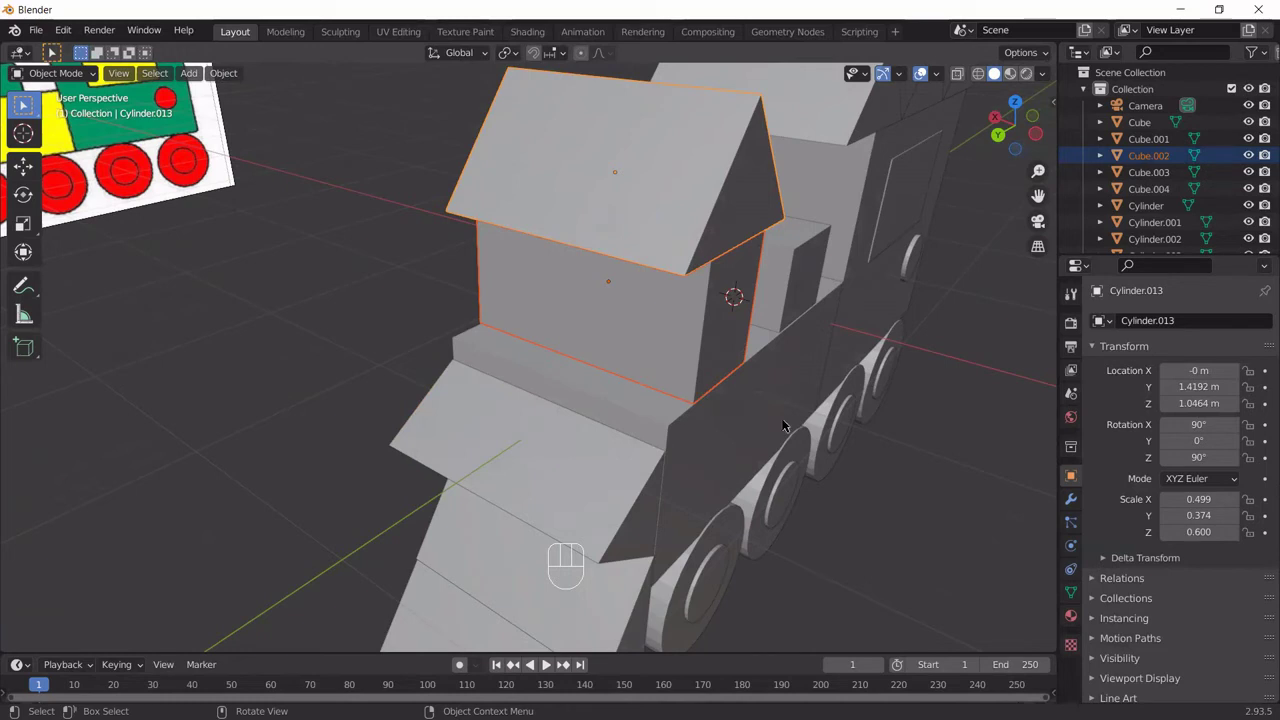
key(x)
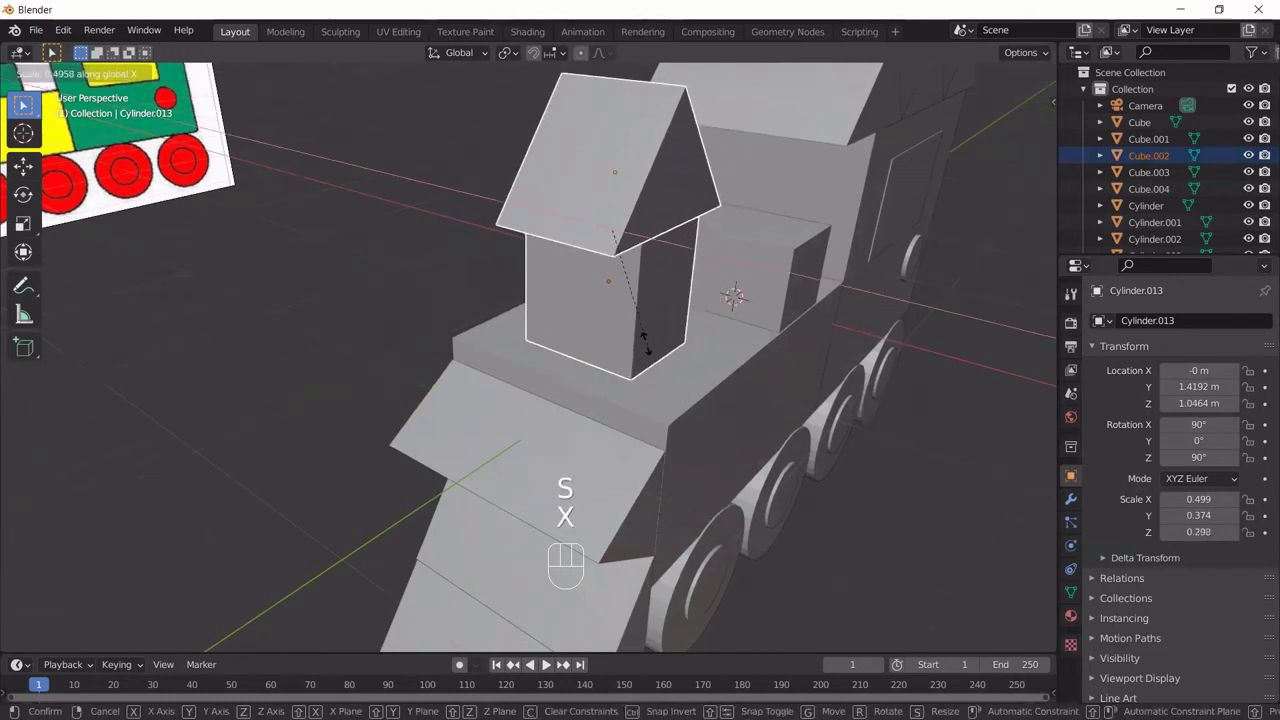
drag(644, 343, 680, 373)
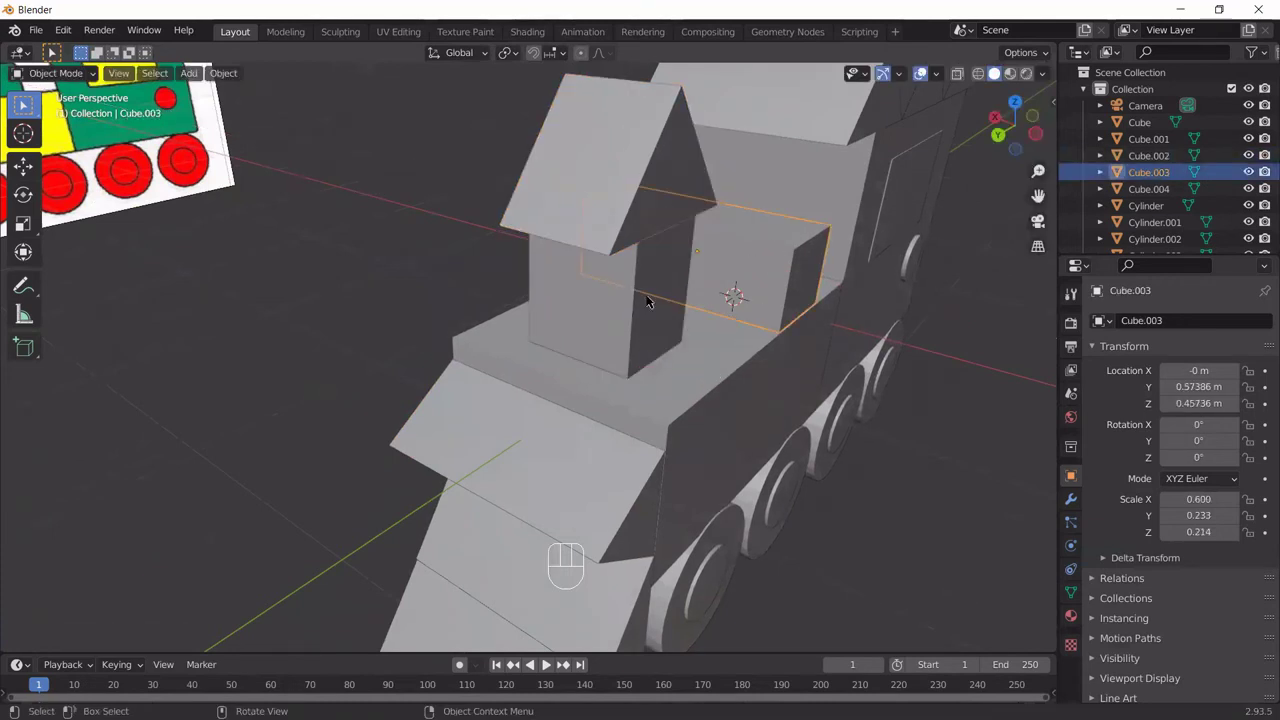
key(x)
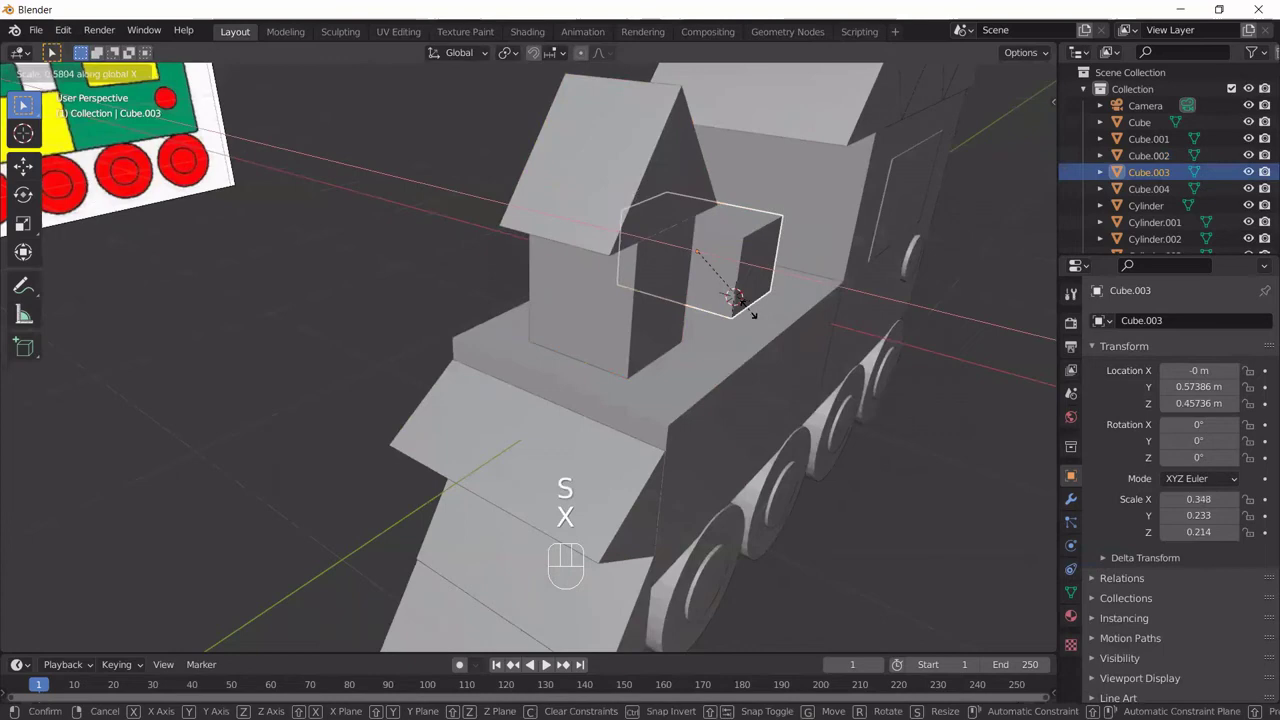
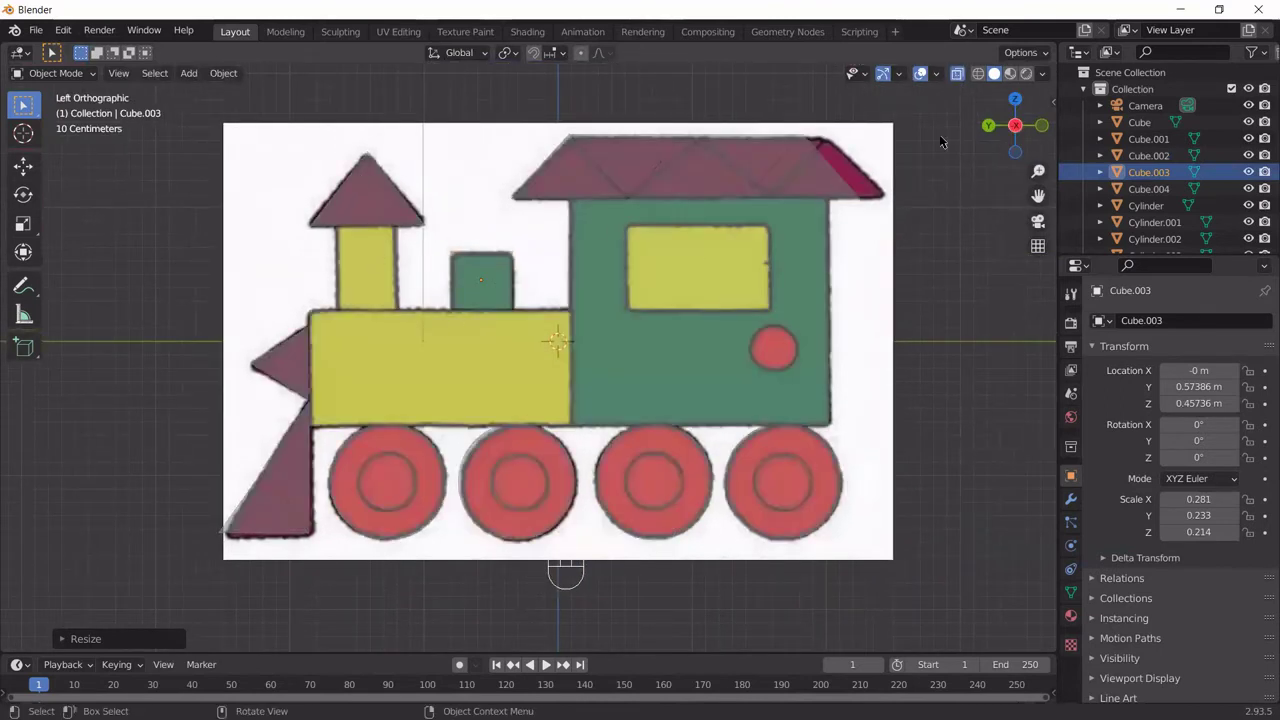
drag(460, 306, 655, 356)
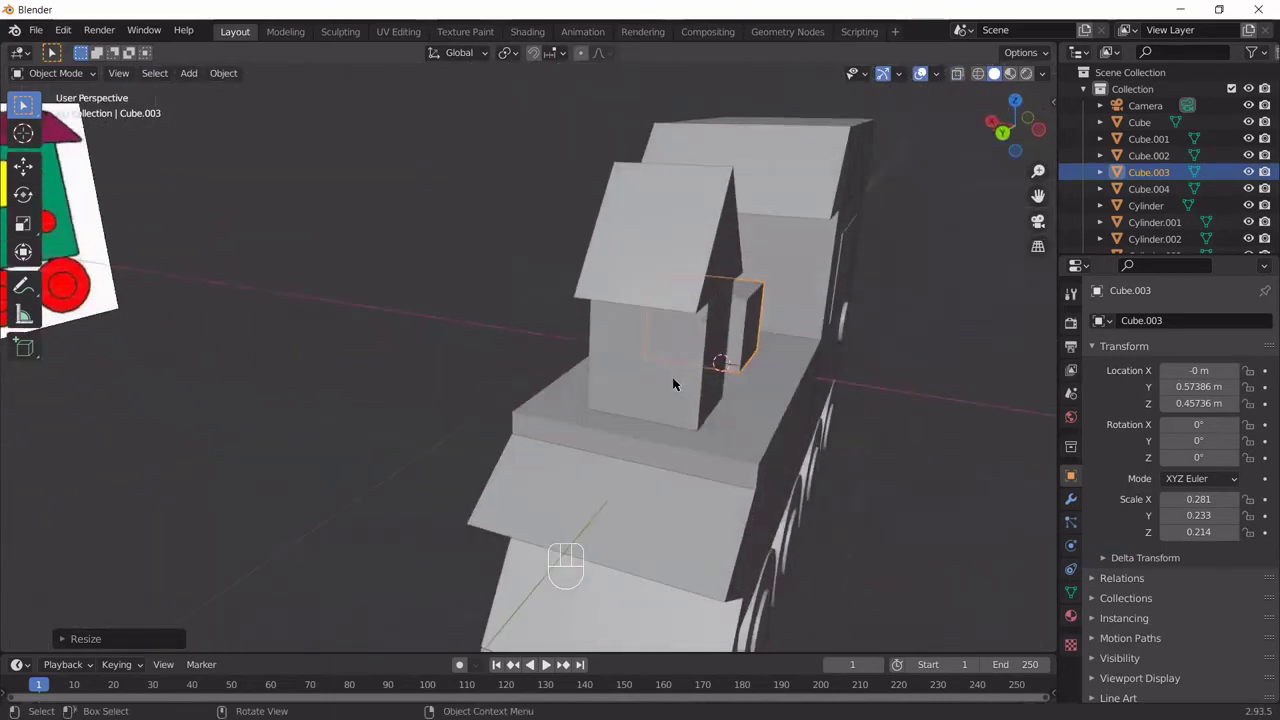
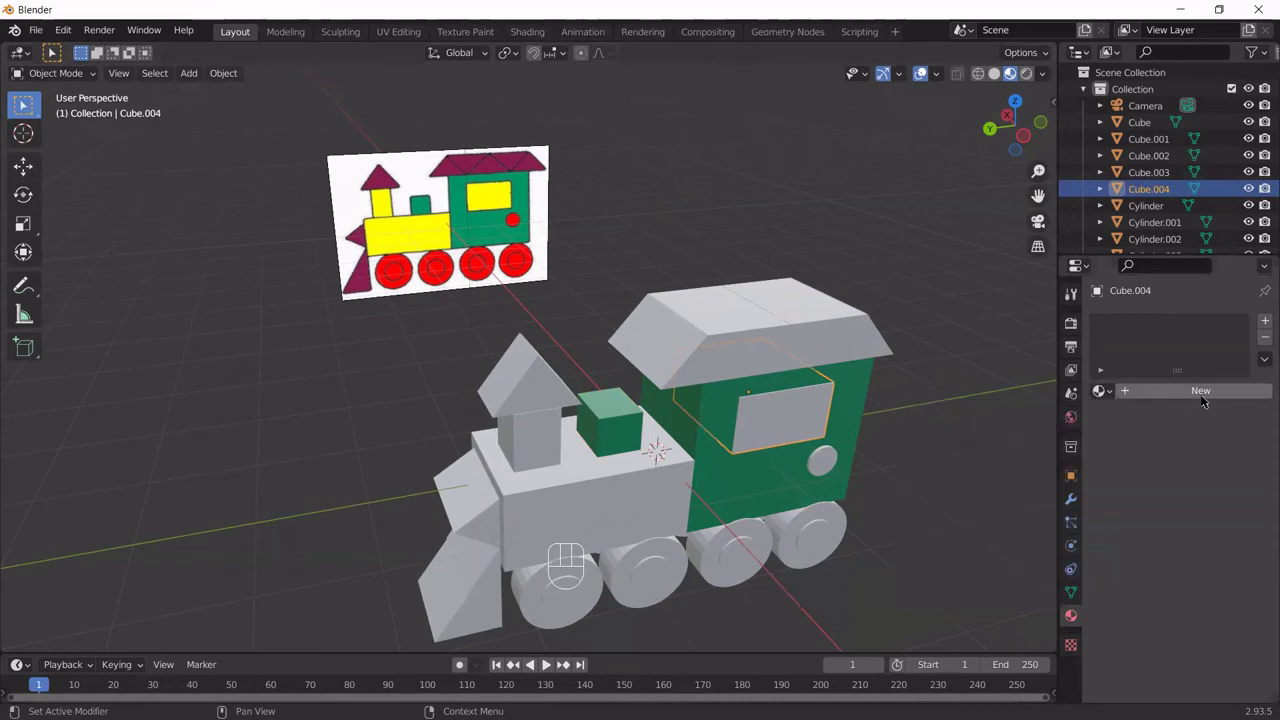
Step: Give Cube.004 a new material and add an extra material slot to it
click(1202, 393)
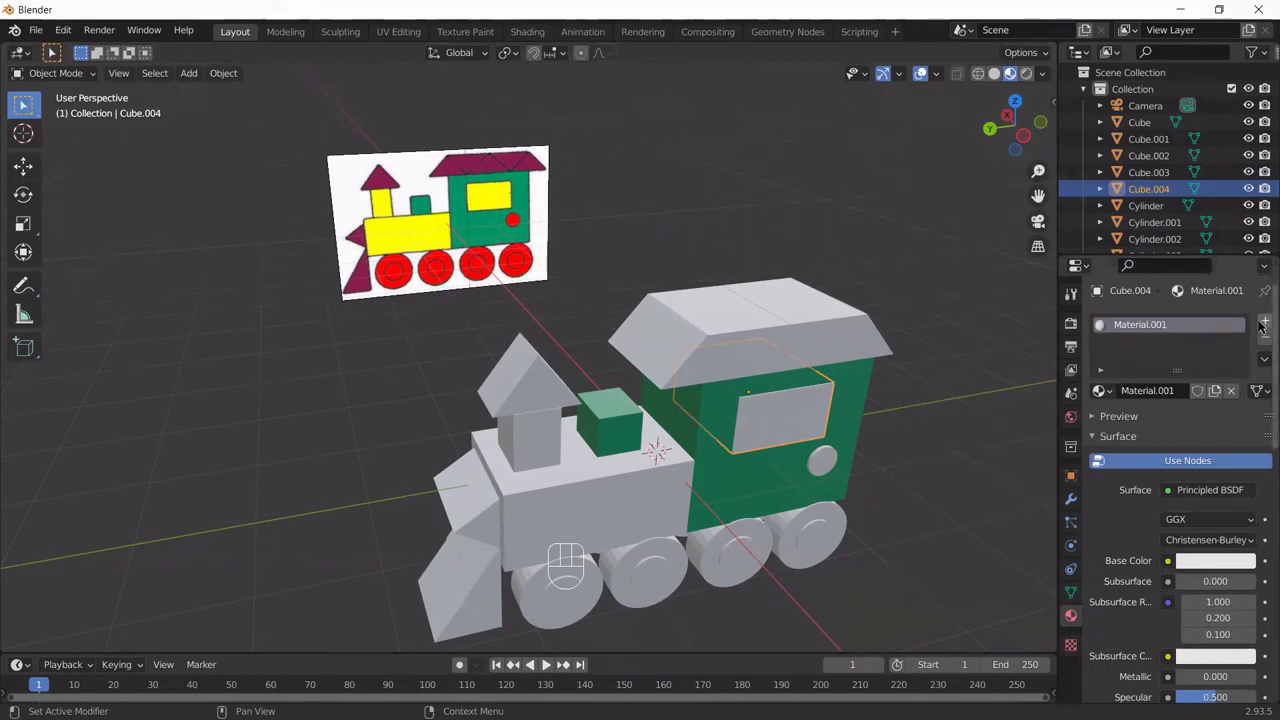
drag(1265, 324, 1131, 345)
click(1166, 329)
click(1164, 339)
click(1166, 329)
click(1257, 344)
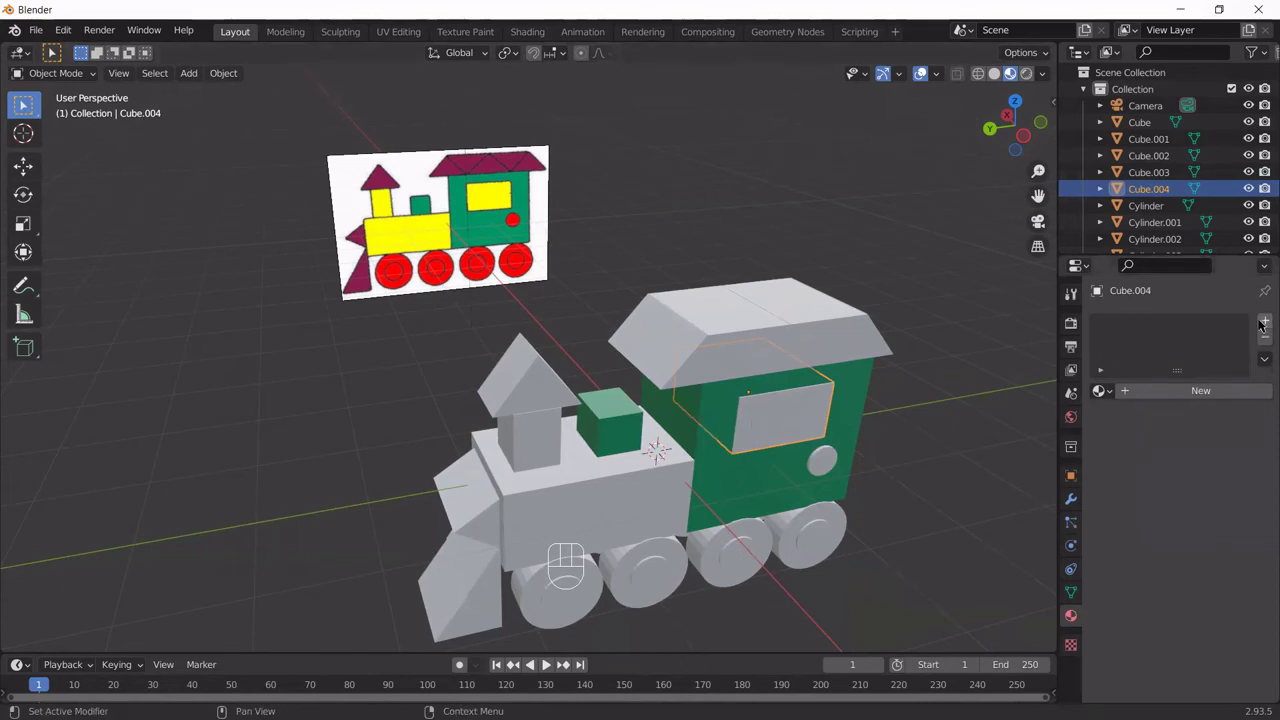
click(1265, 323)
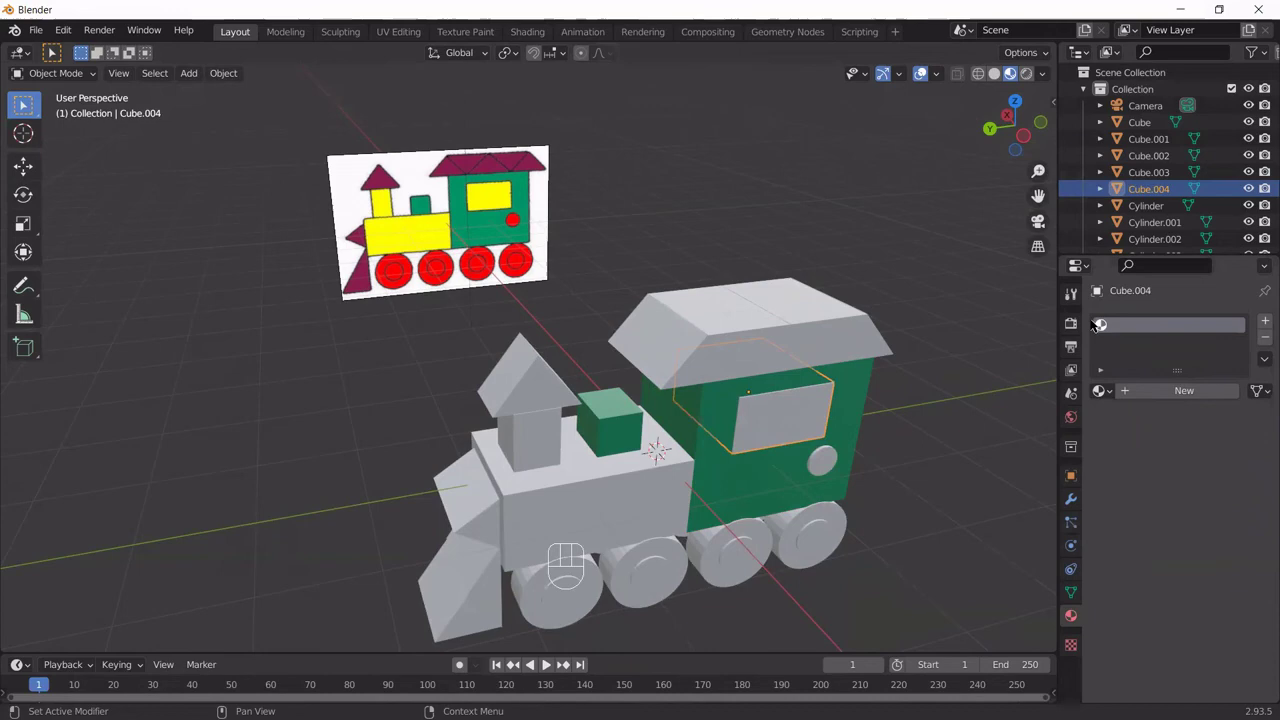
click(1165, 333)
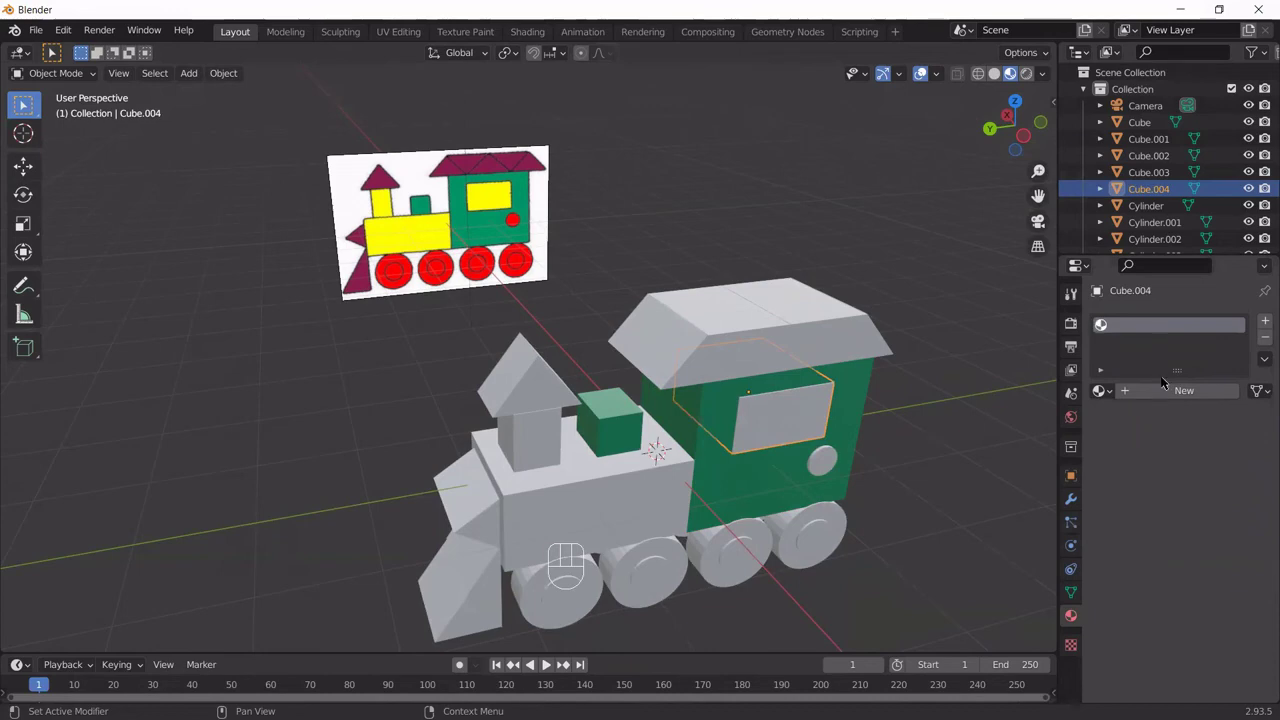
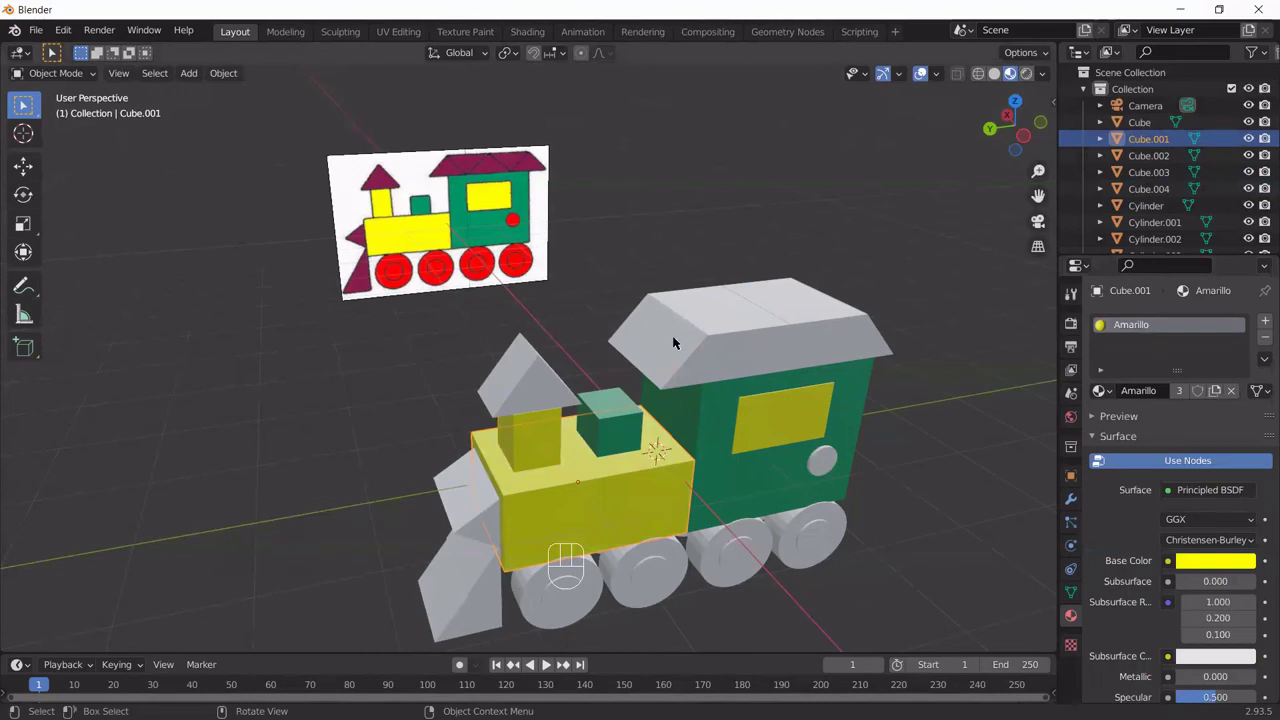
Step: Assign the shared red 'Rojo' material to Cylinder.010 via Browse Material
drag(676, 341, 999, 447)
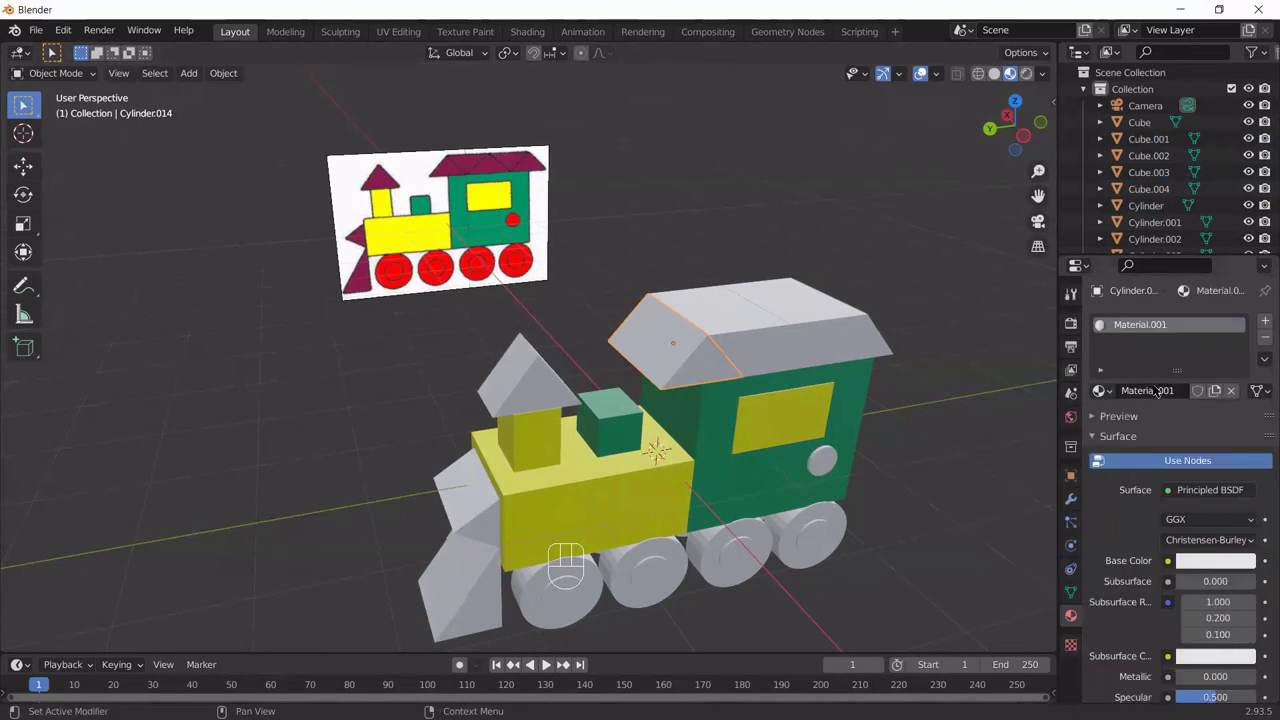
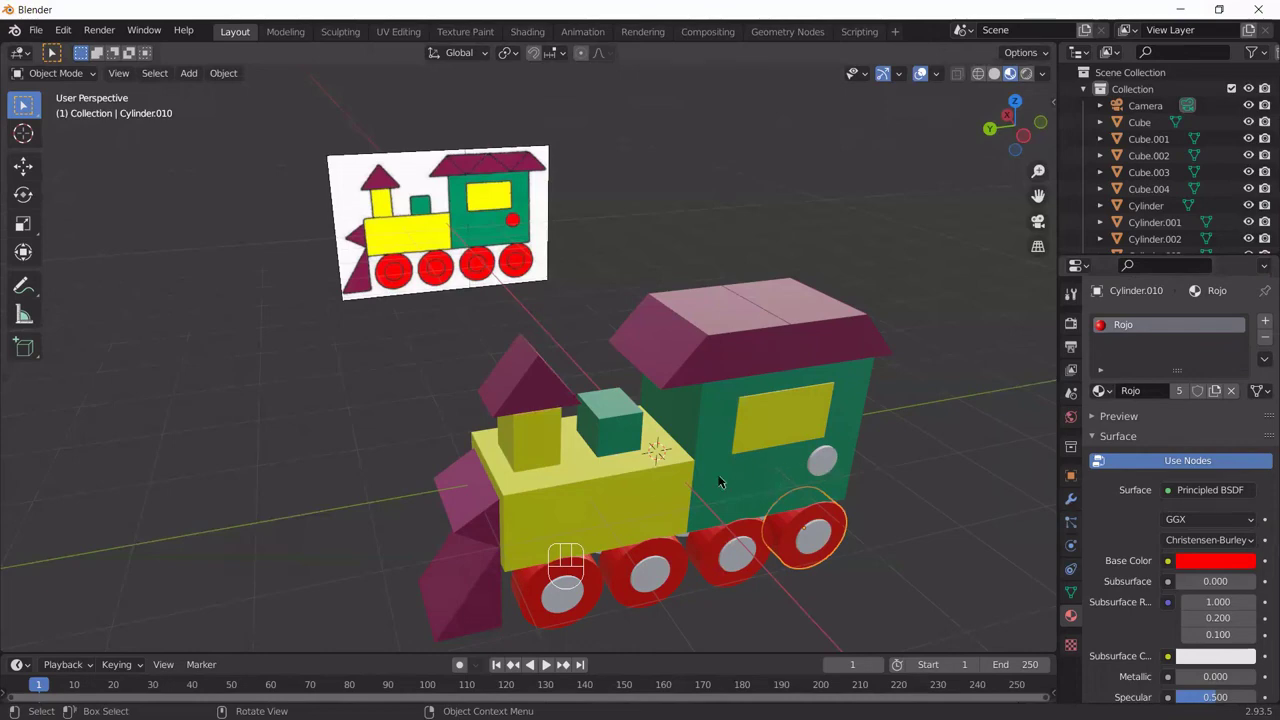
click(817, 464)
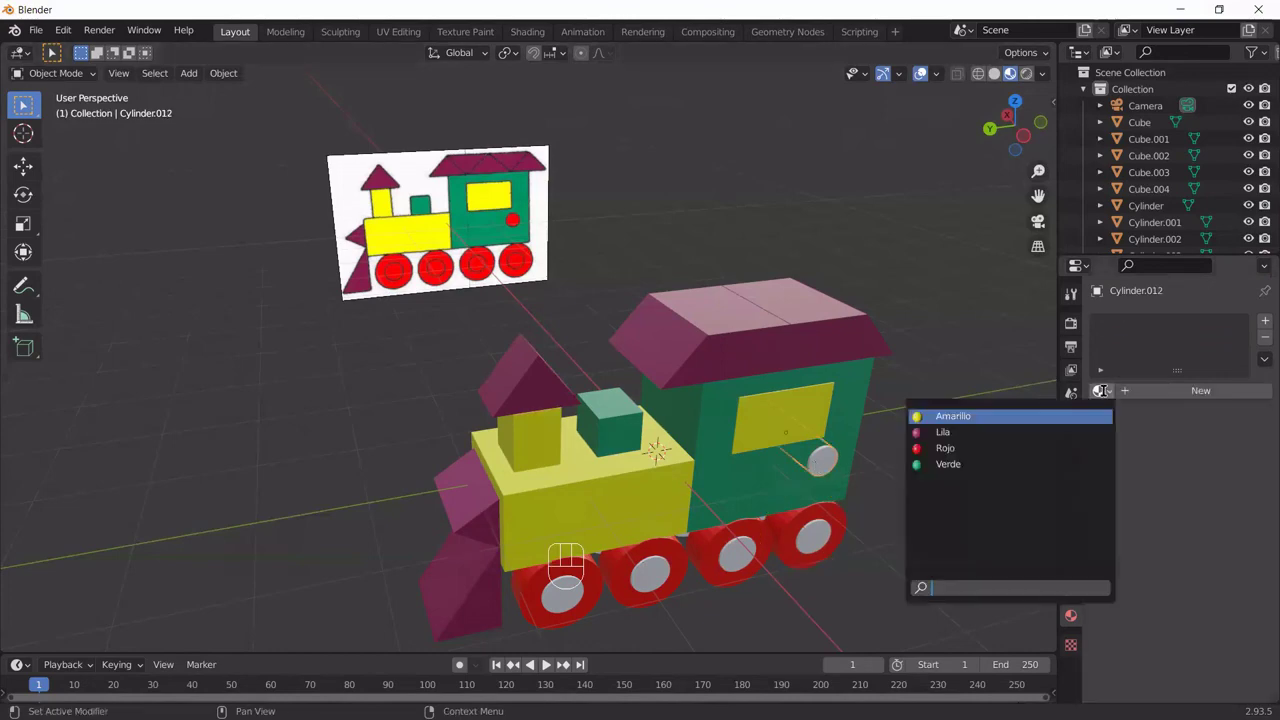
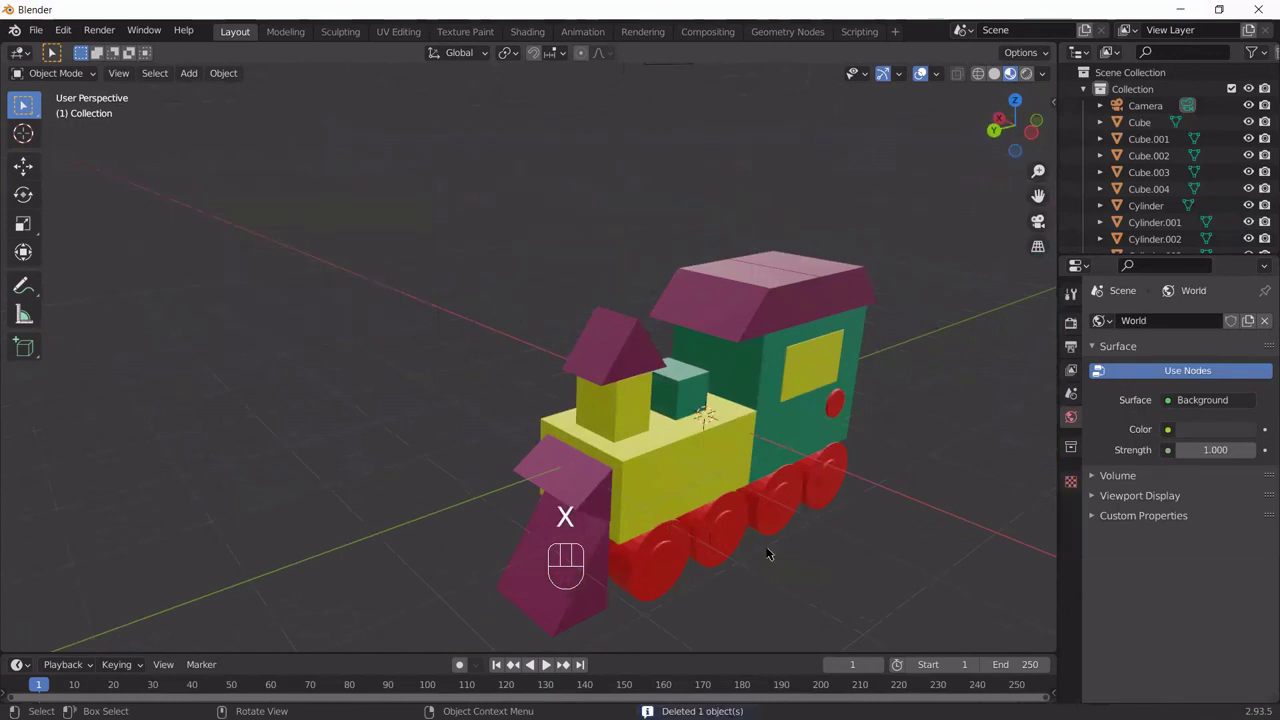
Step: Select the whole train and slide it about −7.27 m along global X back into view
drag(722, 506, 676, 474)
drag(579, 493, 810, 490)
middle_click(745, 475)
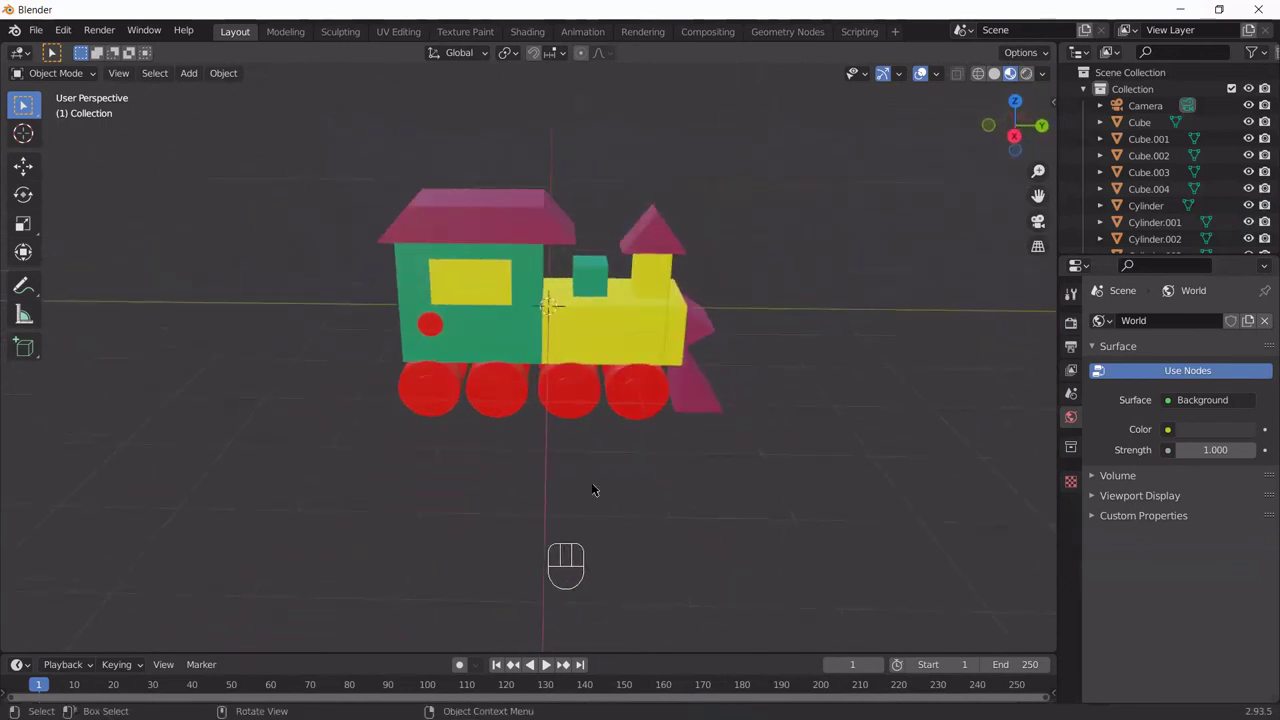
drag(597, 487, 615, 443)
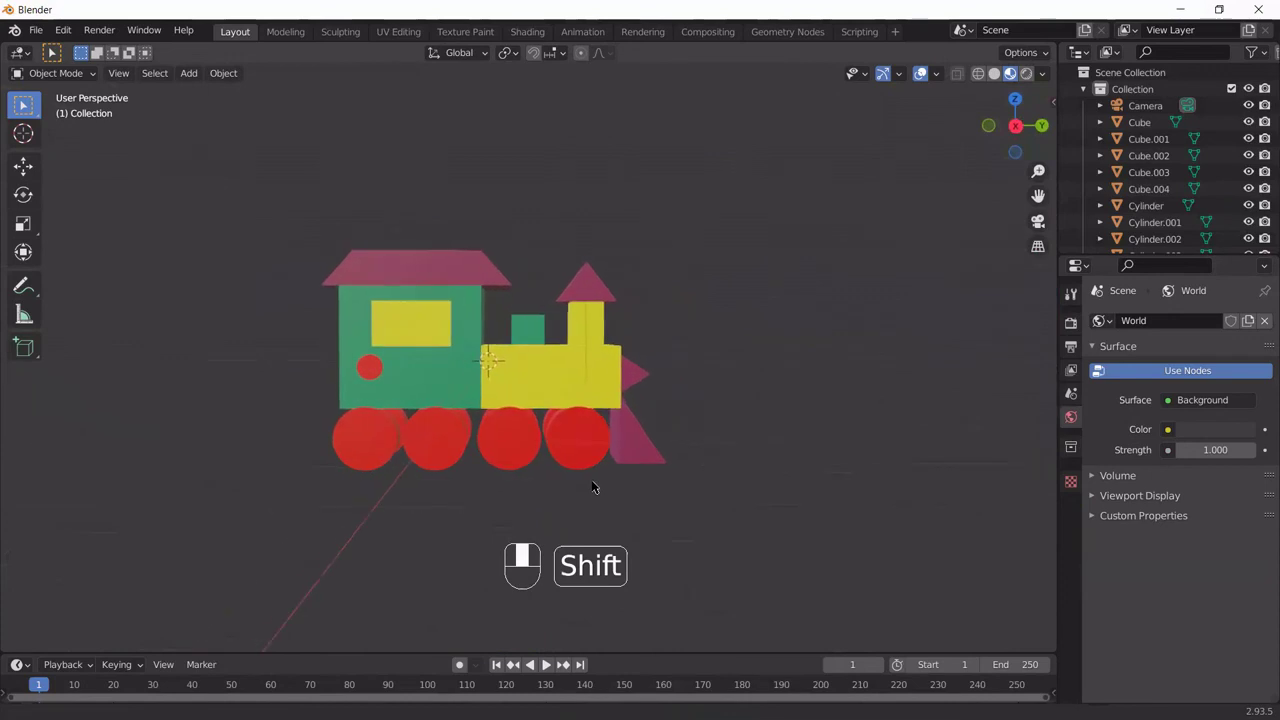
drag(636, 478, 523, 437)
drag(546, 445, 431, 347)
middle_click(600, 404)
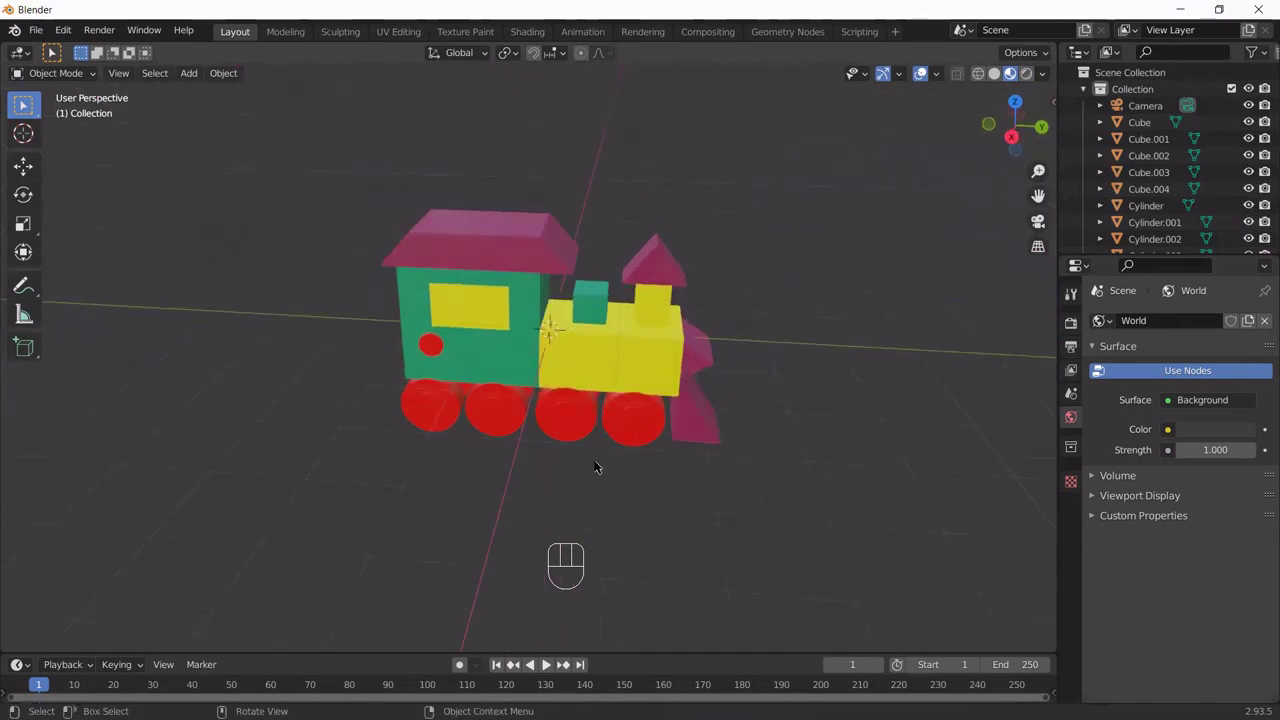
drag(733, 481, 743, 475)
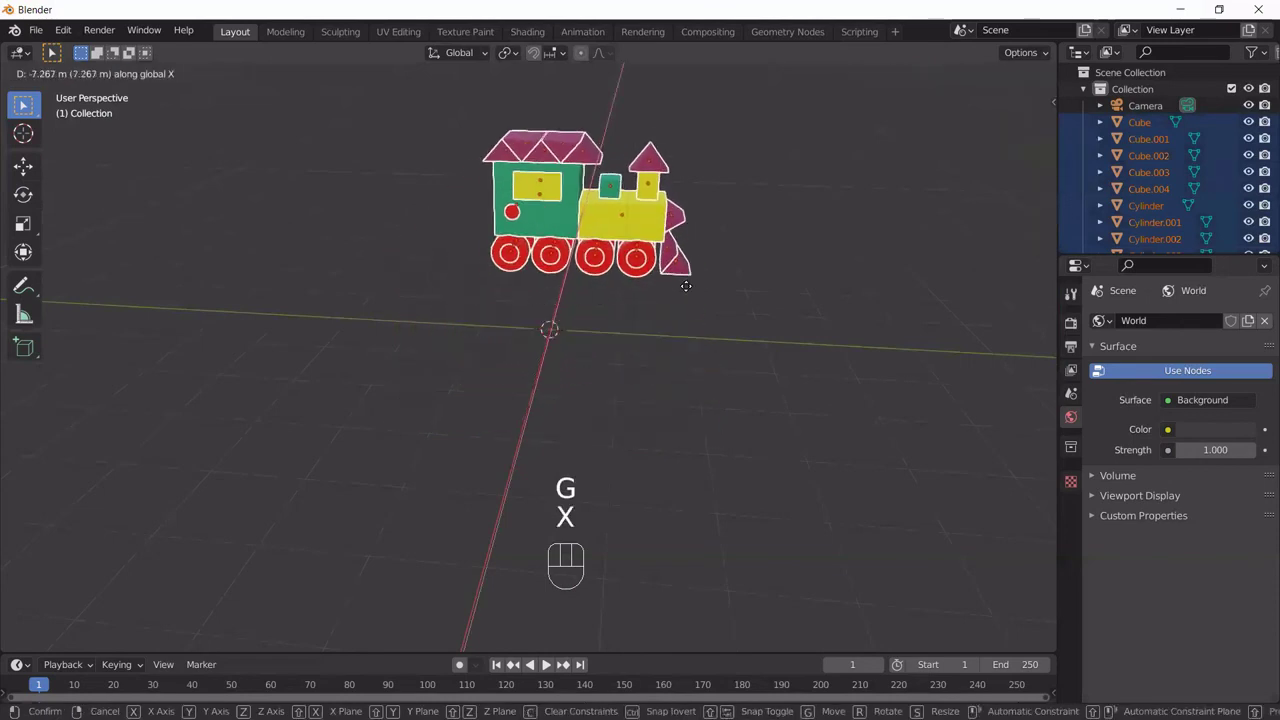
Step: Confirm the train's position, add a UV sphere by the green cab, shrink it and duplicate it
click(689, 304)
click(670, 430)
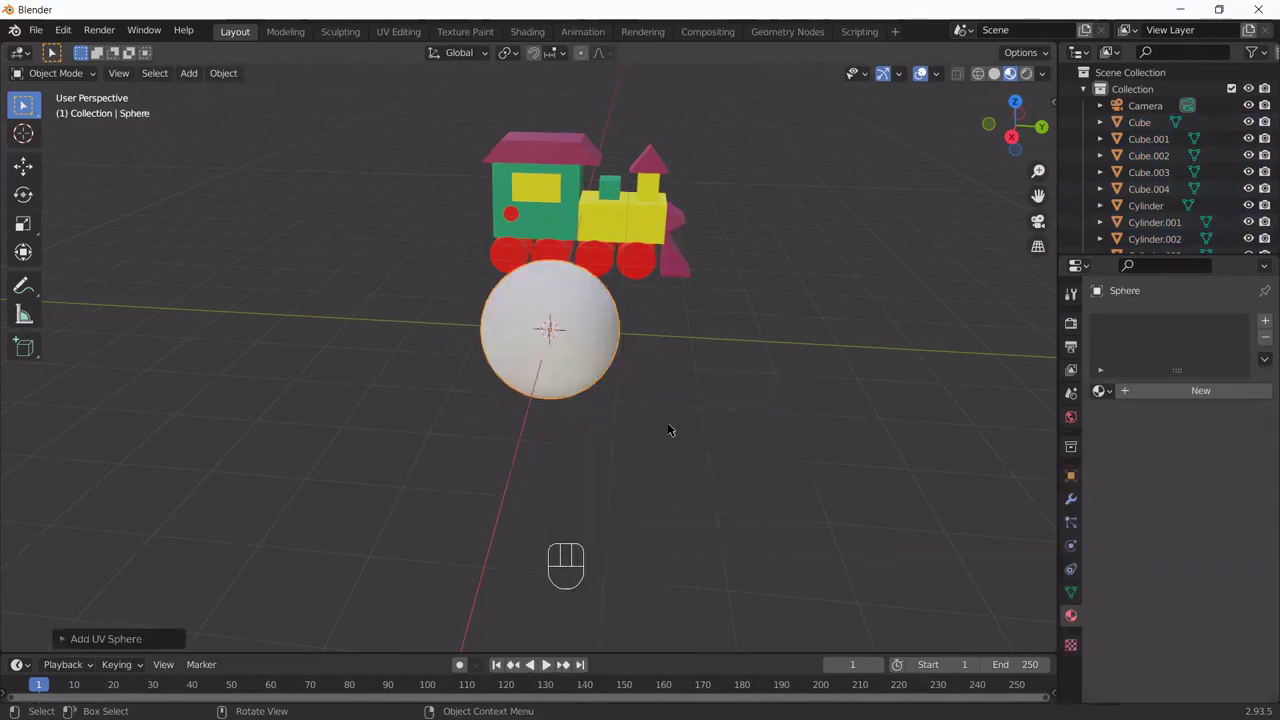
key(z)
click(644, 338)
key(s)
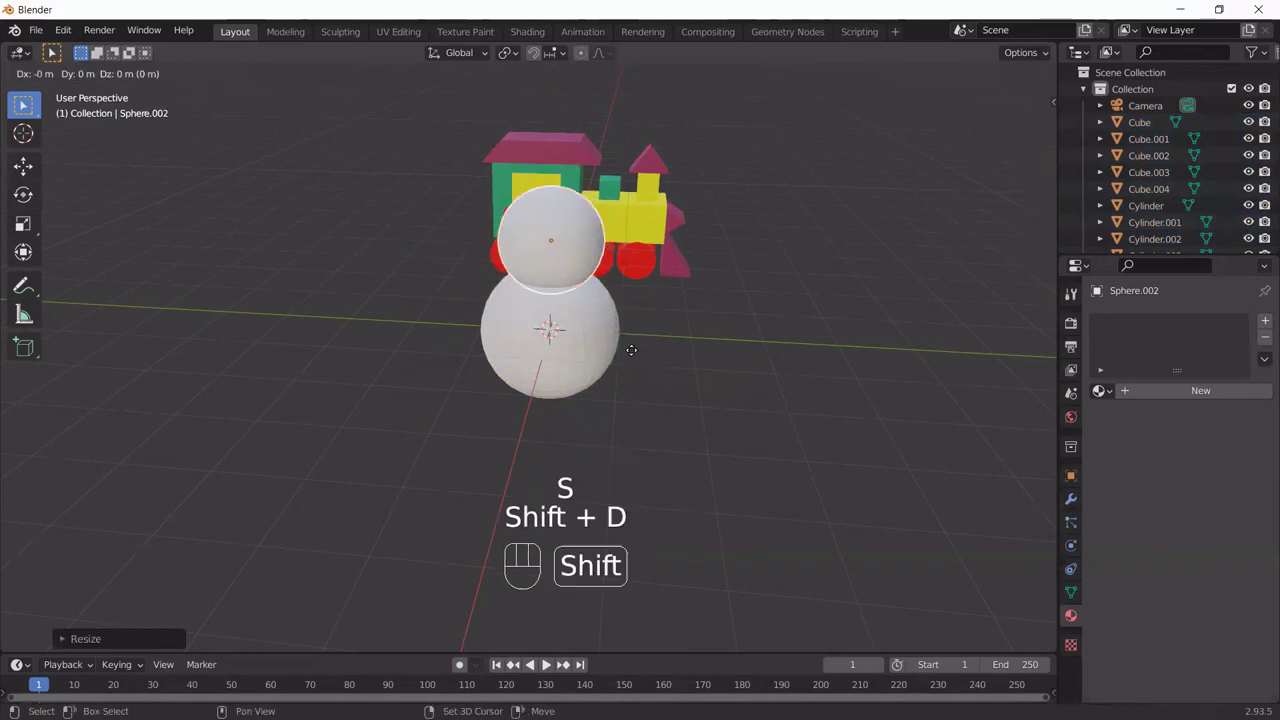
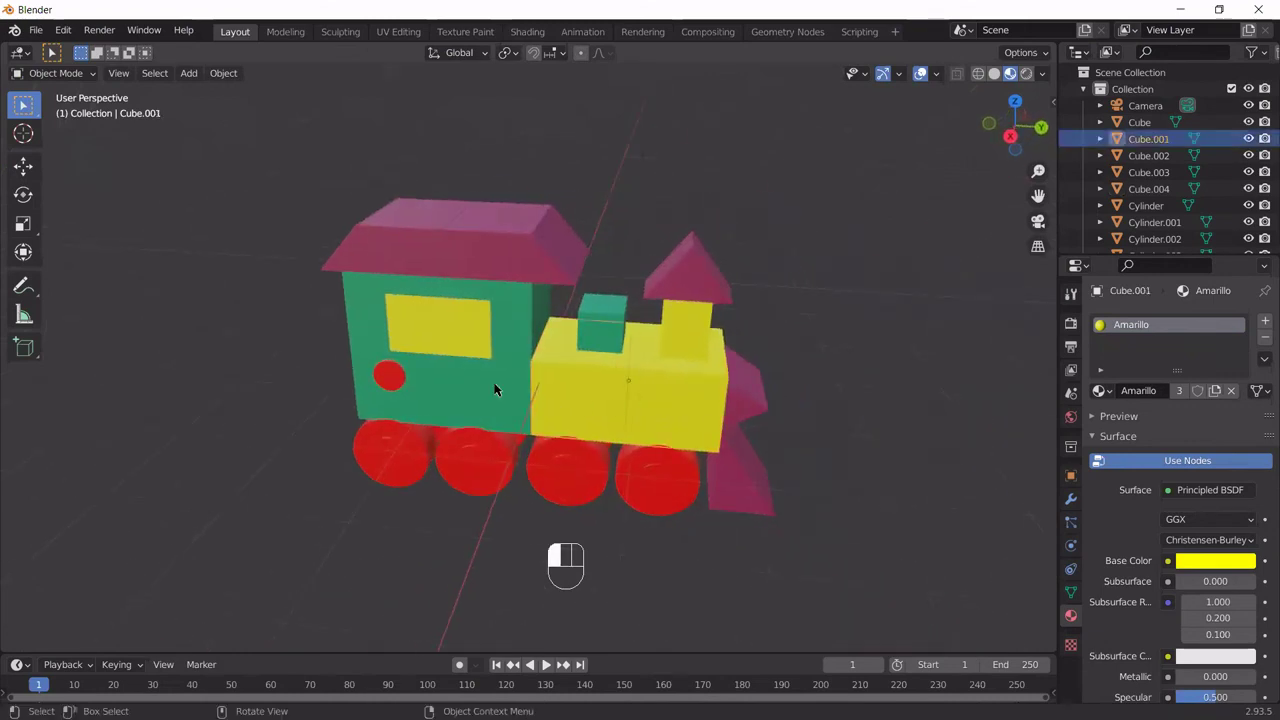
click(369, 241)
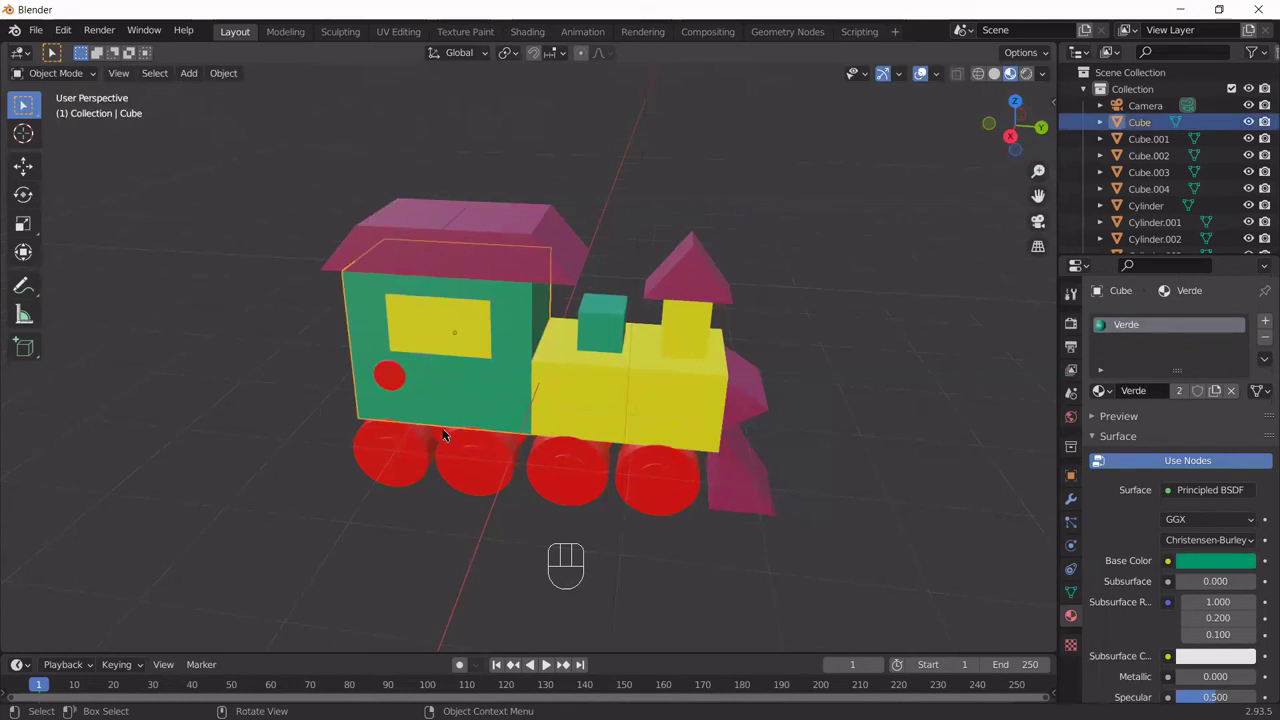
drag(482, 432, 492, 435)
drag(522, 432, 559, 359)
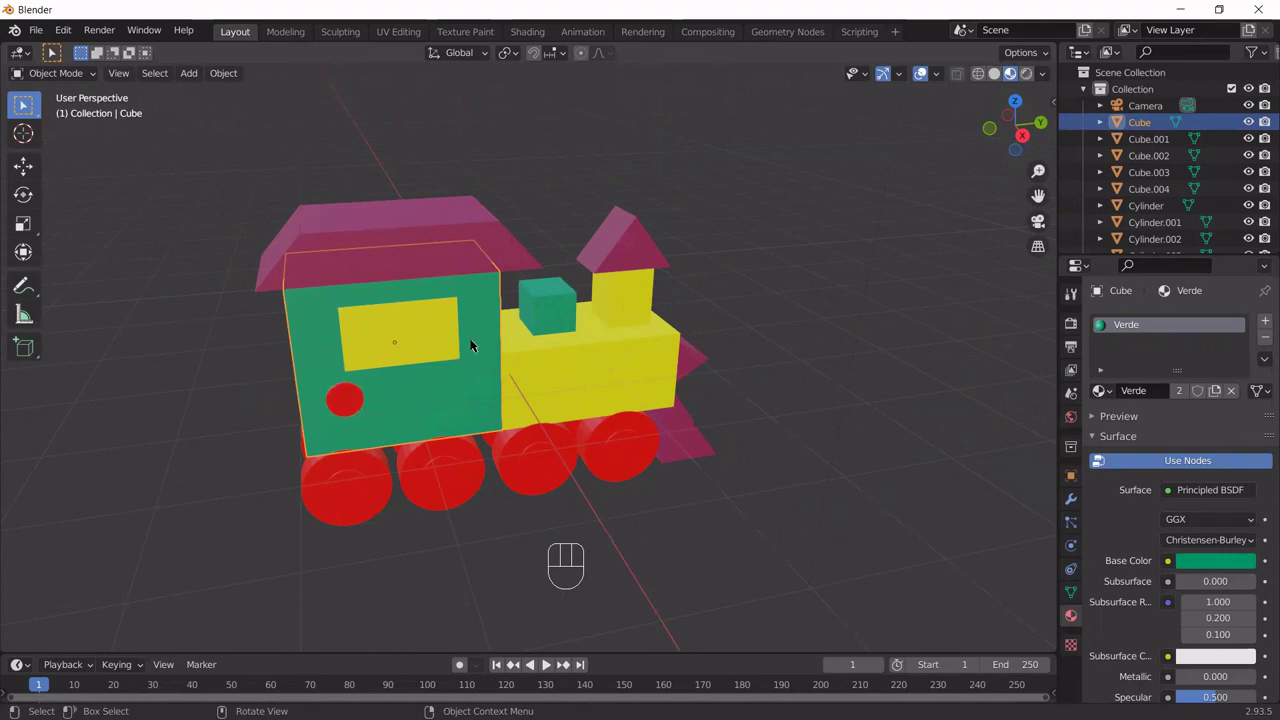
drag(568, 425, 633, 460)
drag(704, 484, 464, 389)
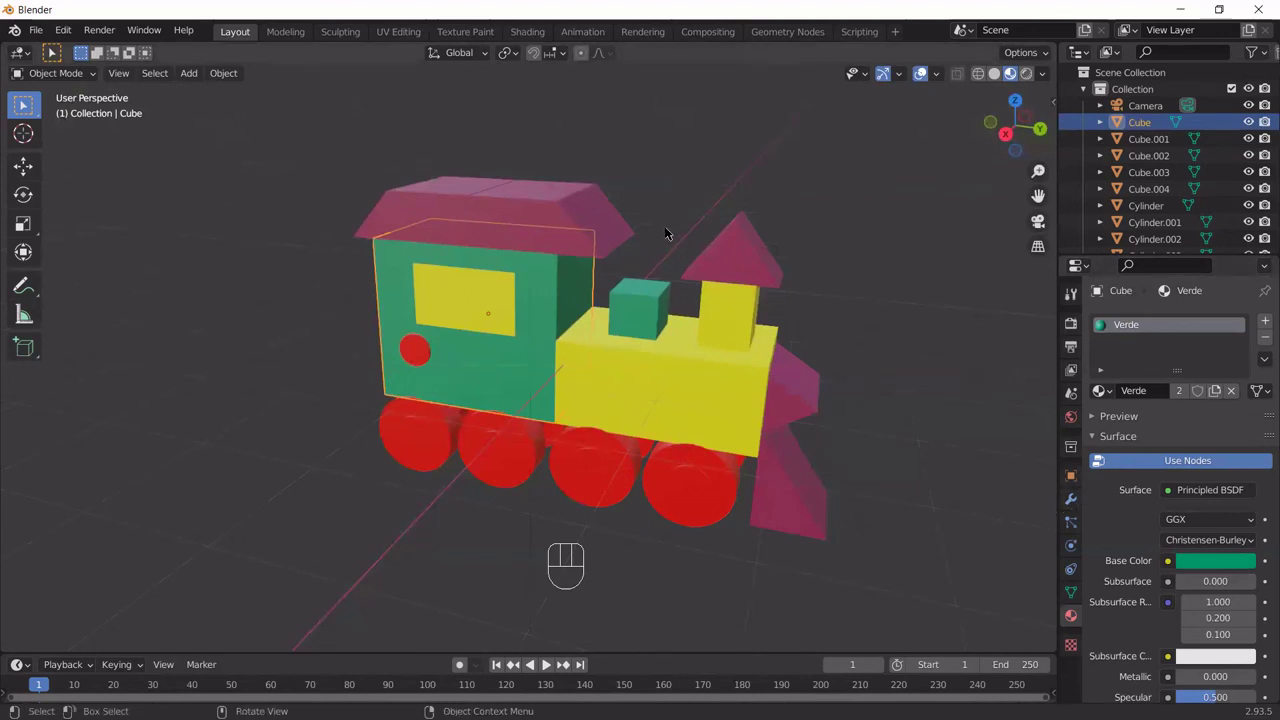
drag(753, 432, 774, 406)
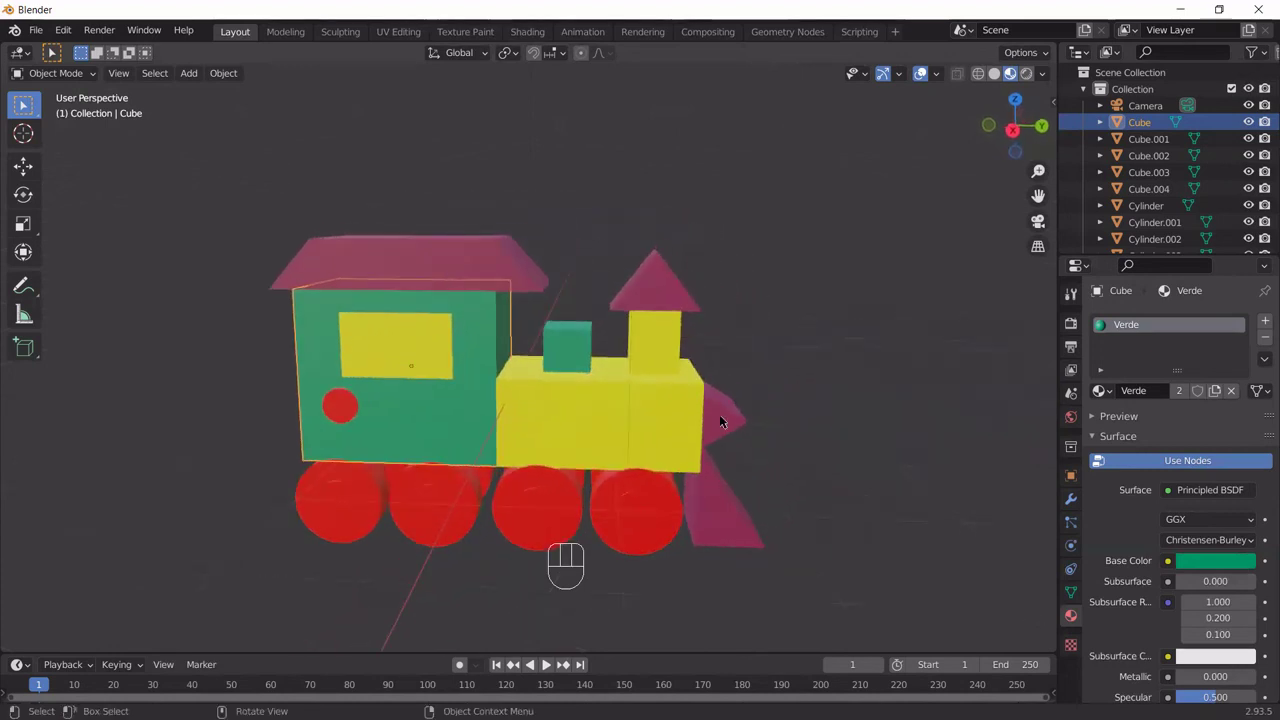
drag(468, 383, 512, 396)
drag(549, 383, 560, 396)
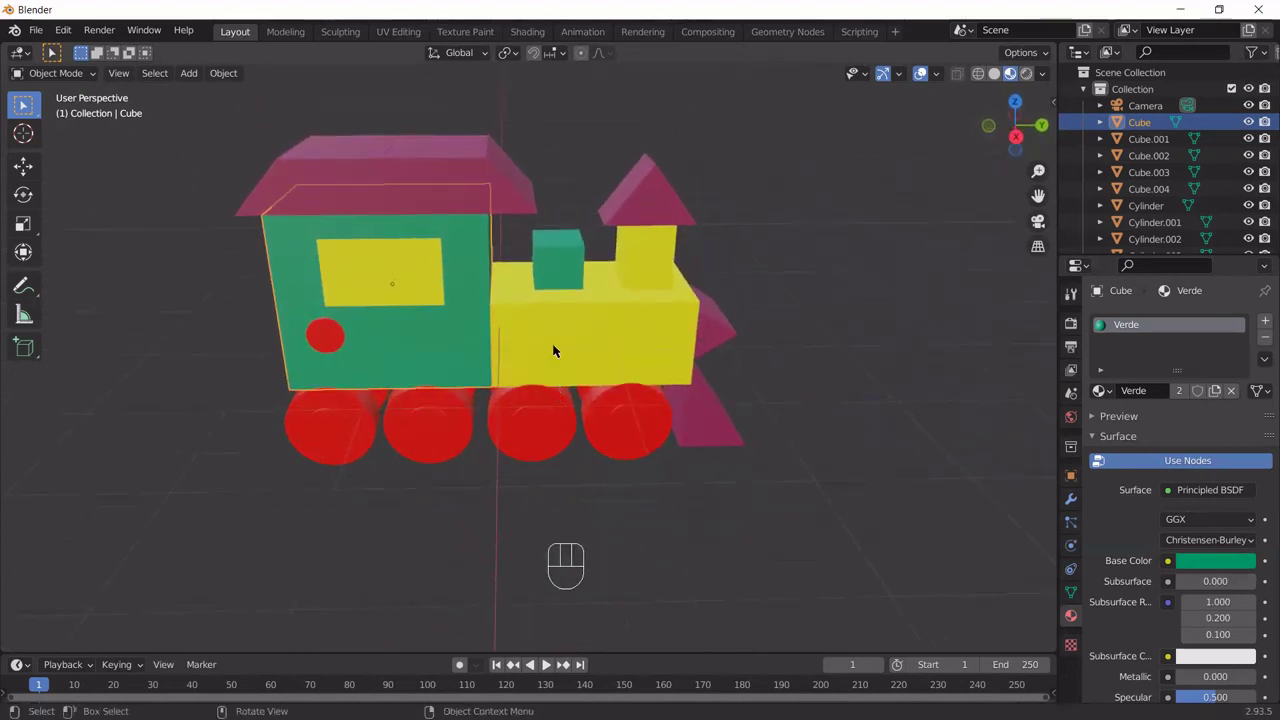